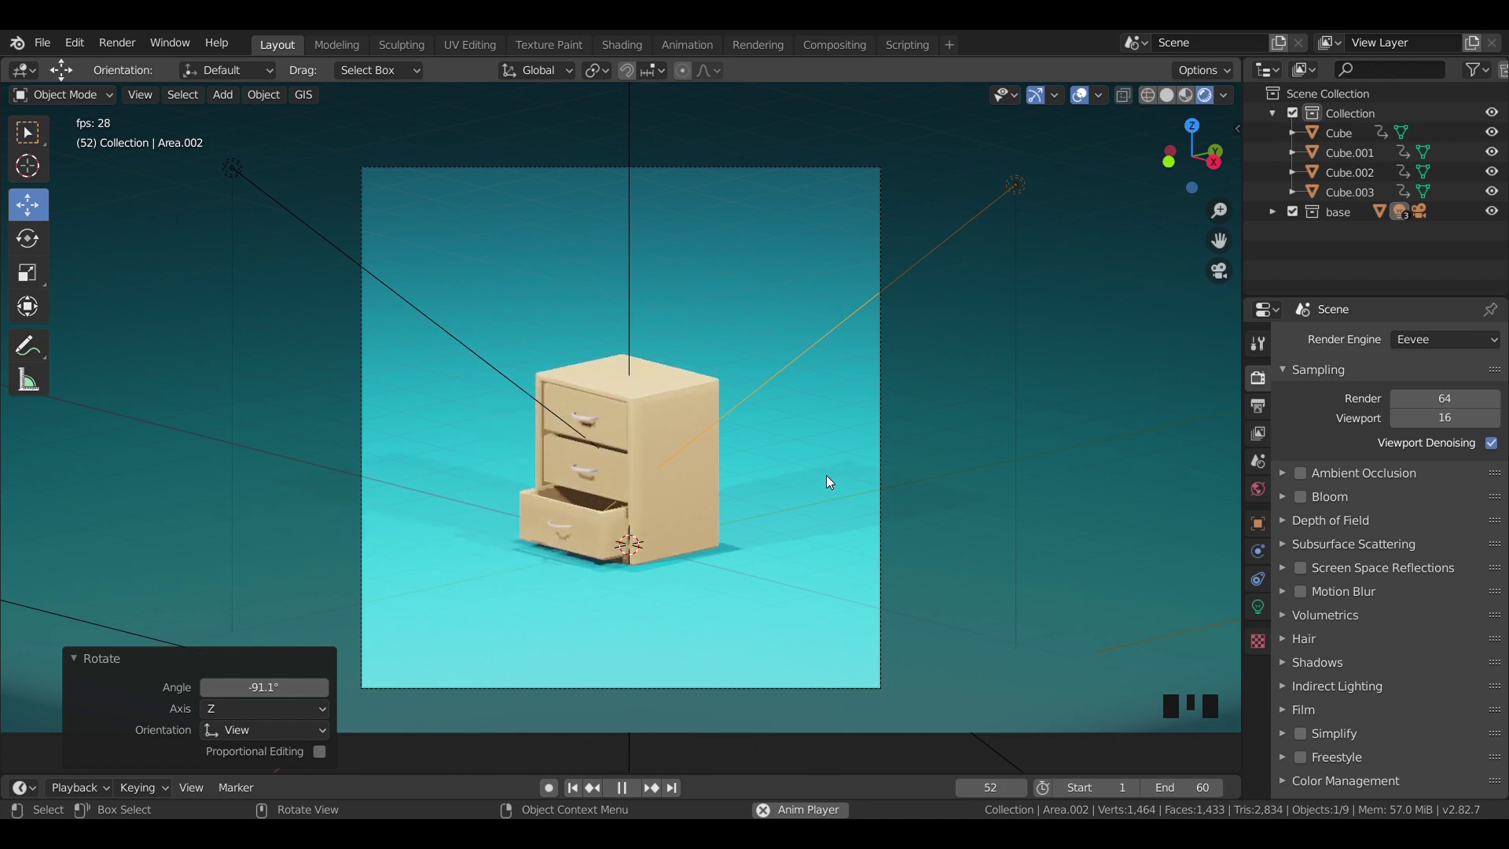
Step: Start over with a fresh default scene holding the cube, camera and light
key(space)
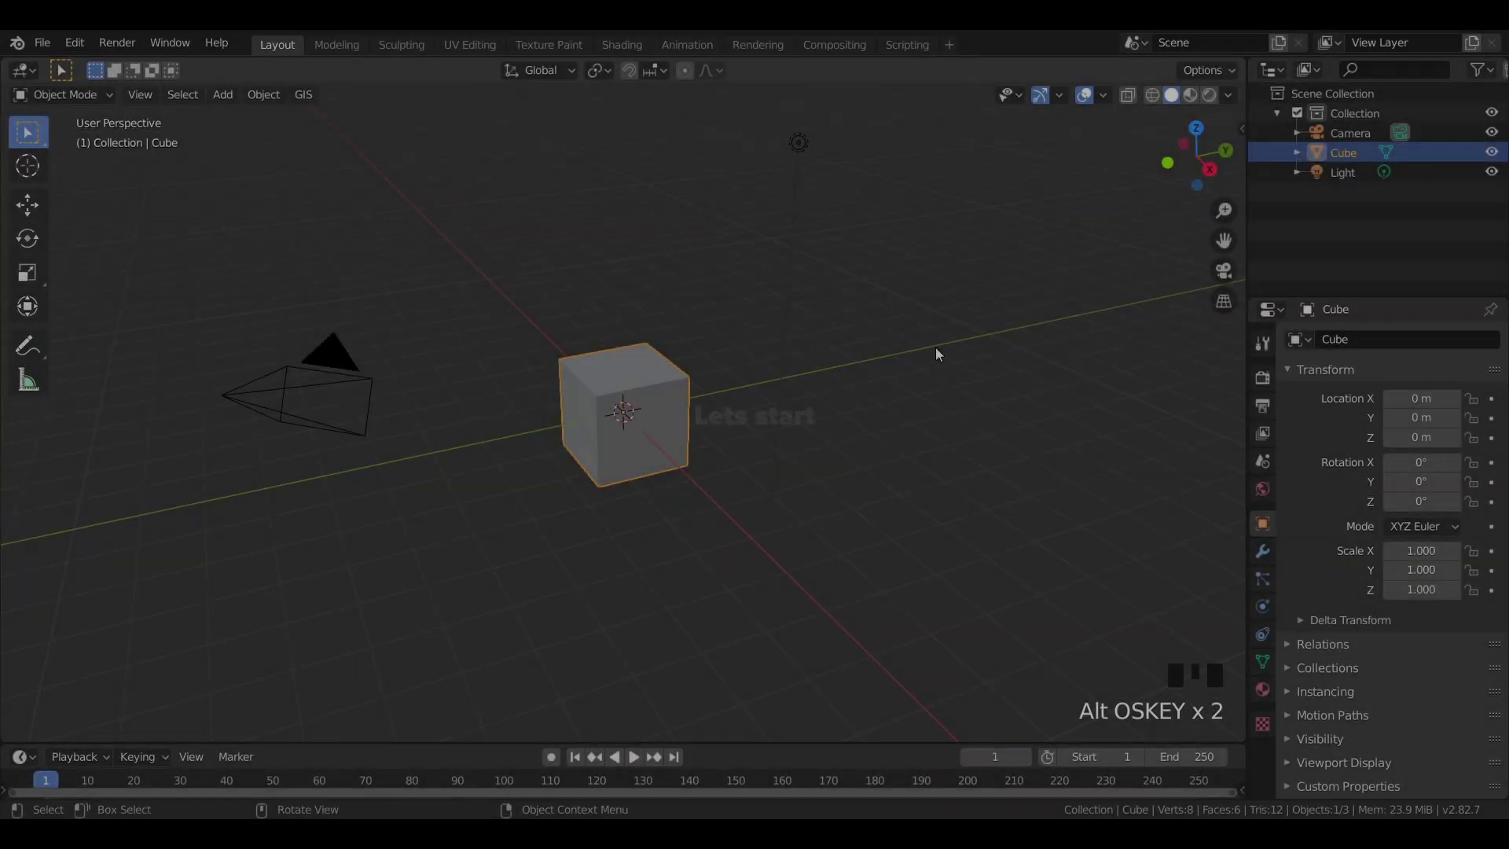
Step: Delete the default light and raise the cube so its base rests on the ground
click(804, 146)
key(x)
click(604, 384)
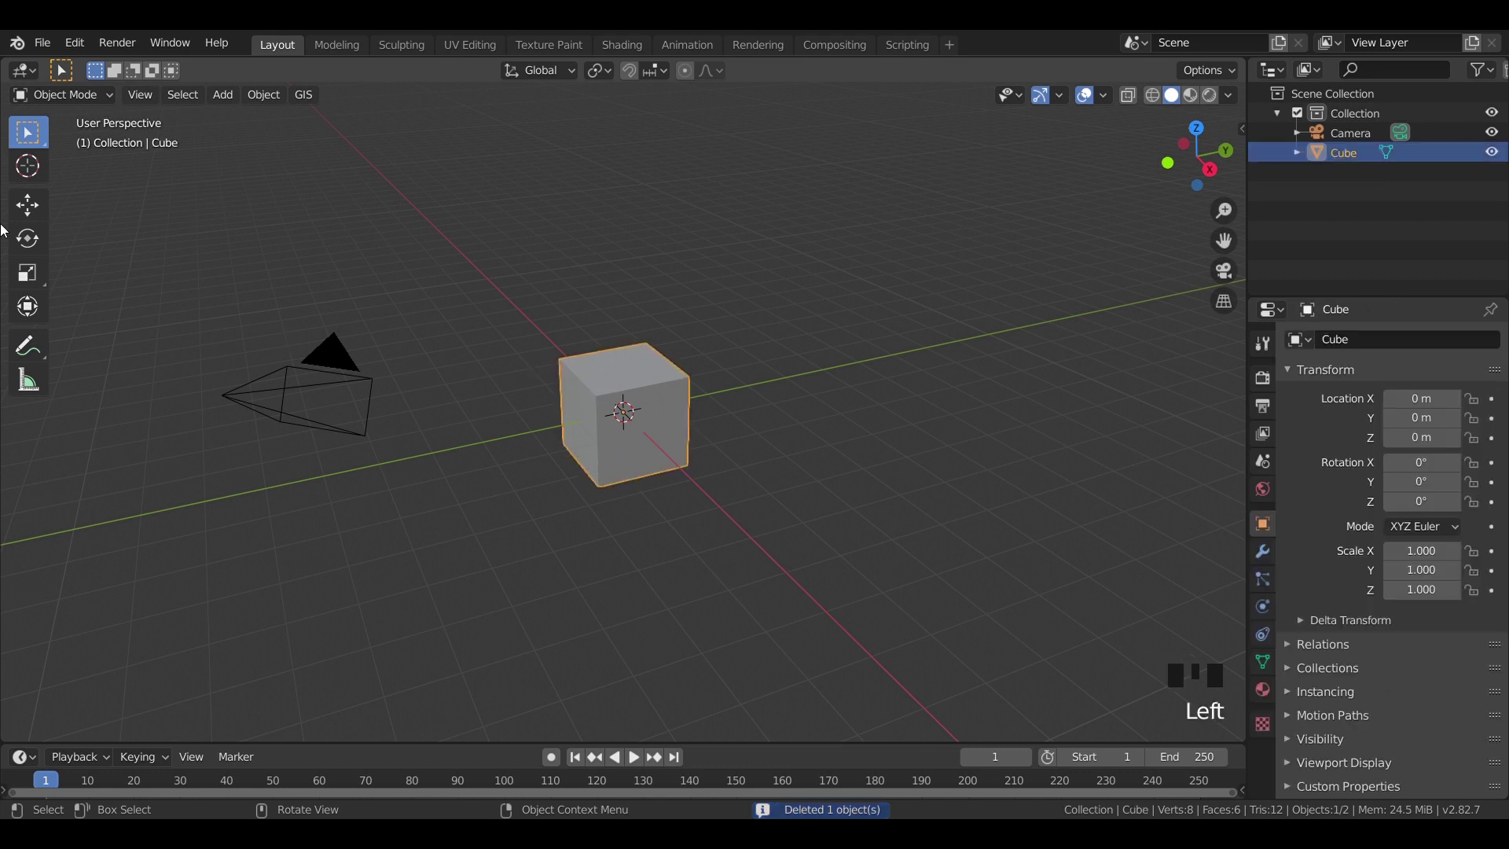
click(39, 198)
click(628, 347)
key(KP_1)
click(628, 325)
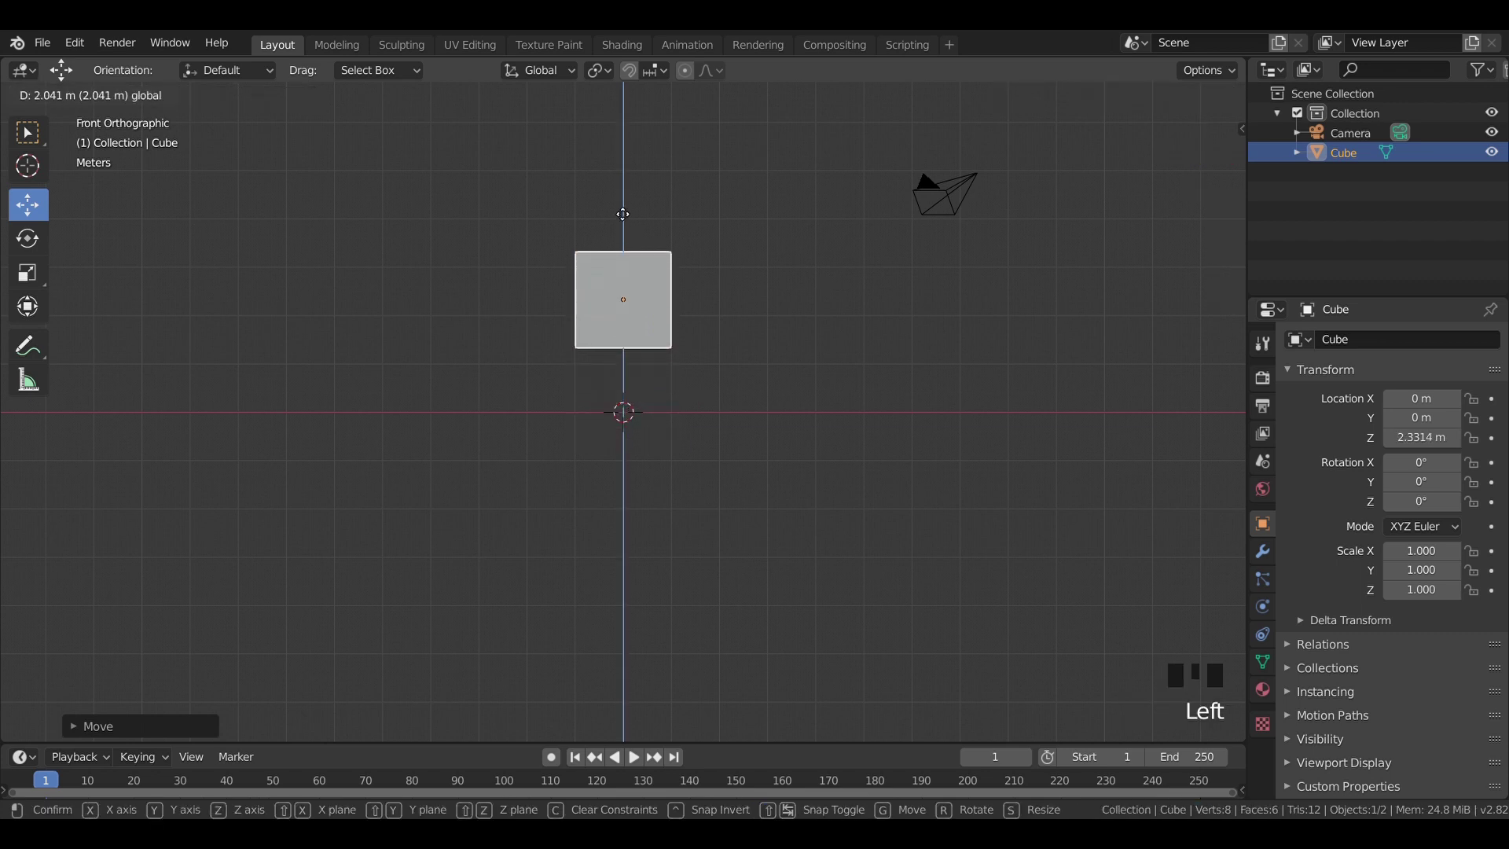
Step: Stretch the cube wider along X, taller along Z and deeper along Y to 1.420
key(s)
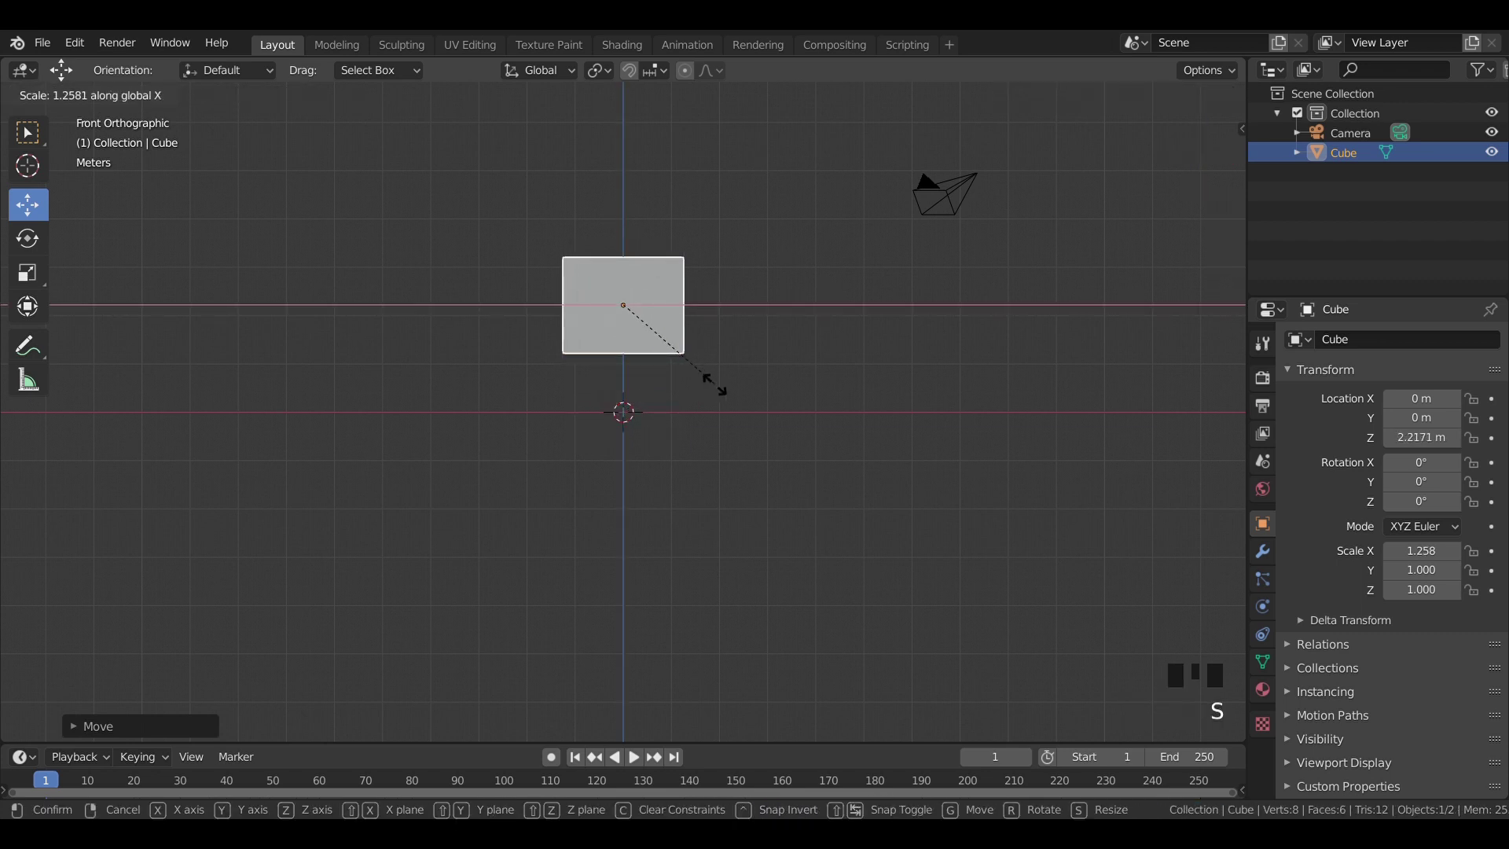
key(s)
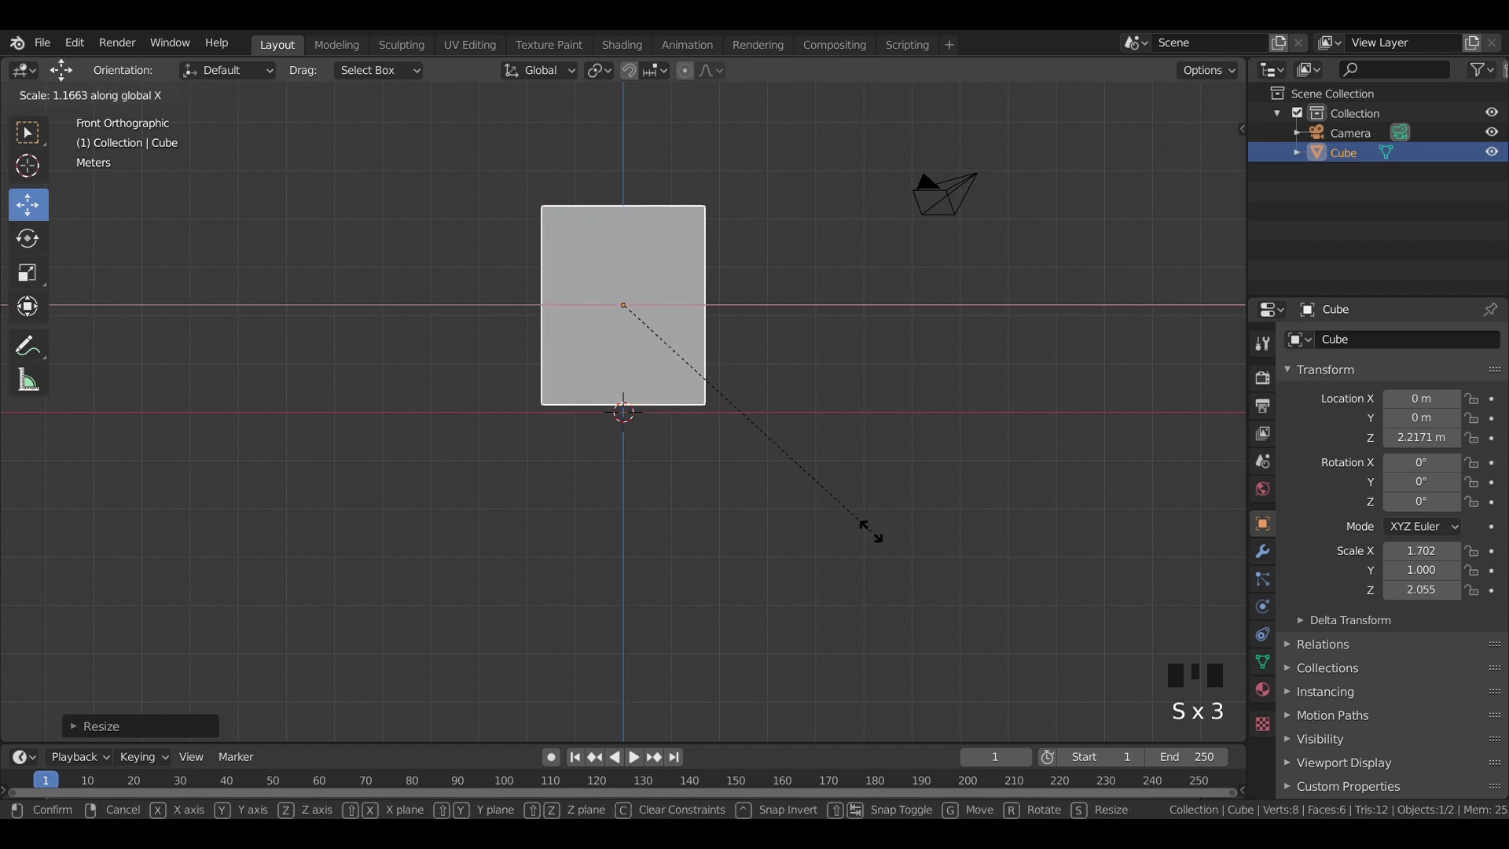
key(KP_3)
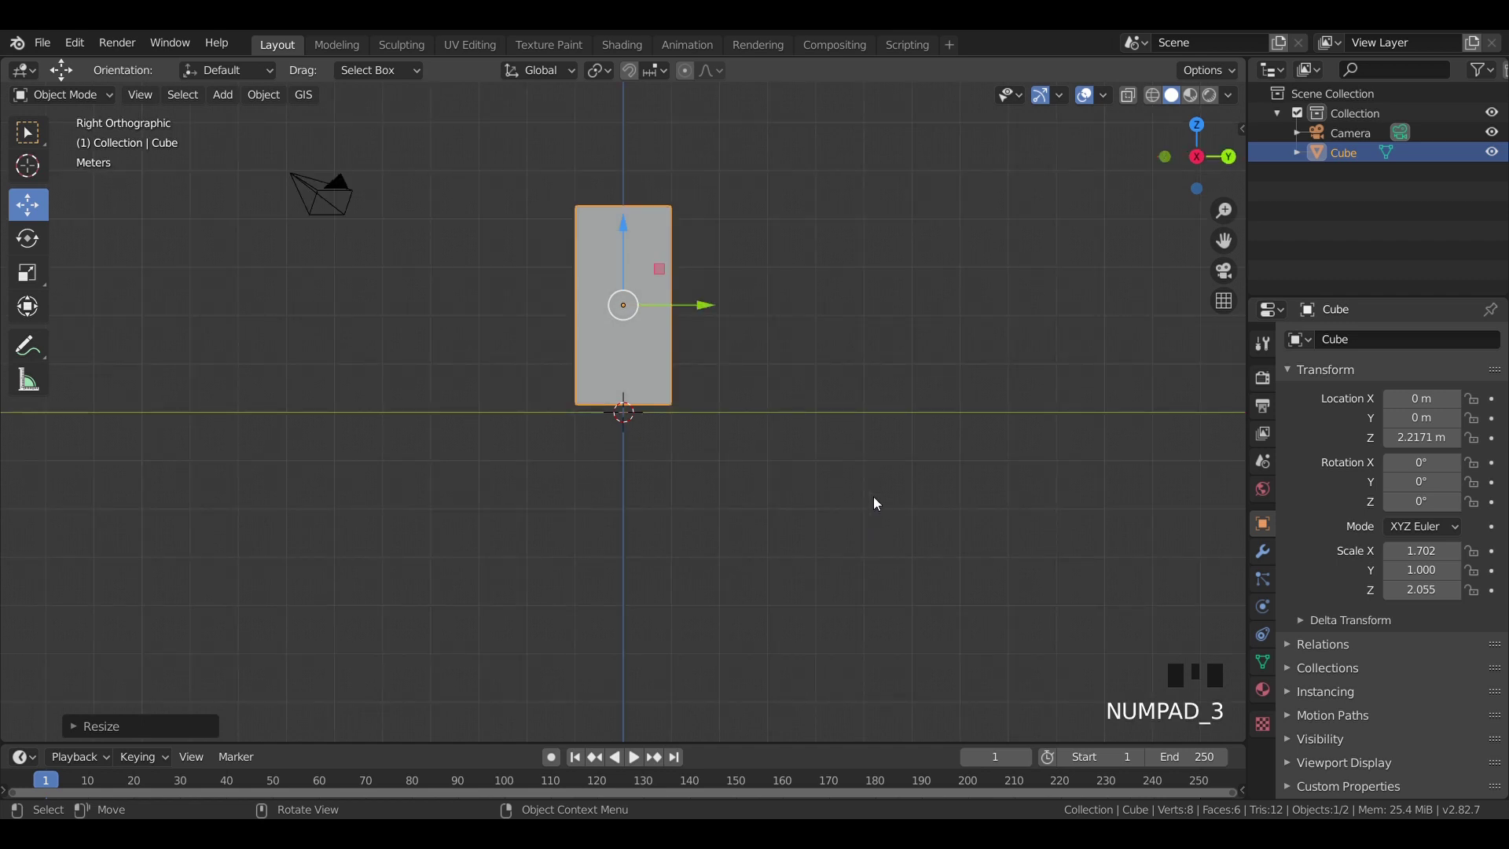
key(s)
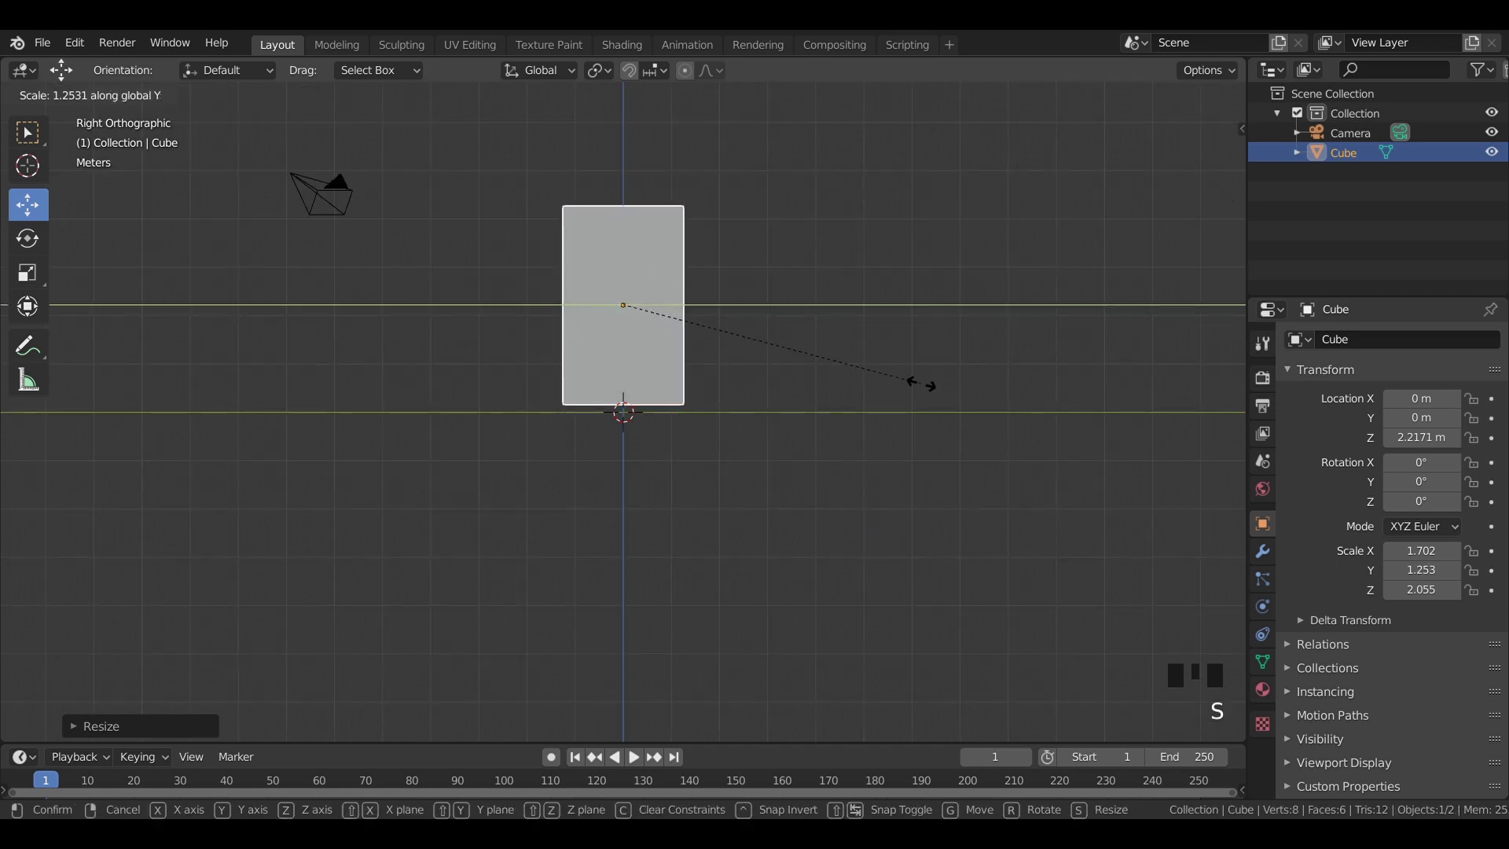
scroll(up, 3)
drag(728, 421, 741, 504)
scroll(up, 3)
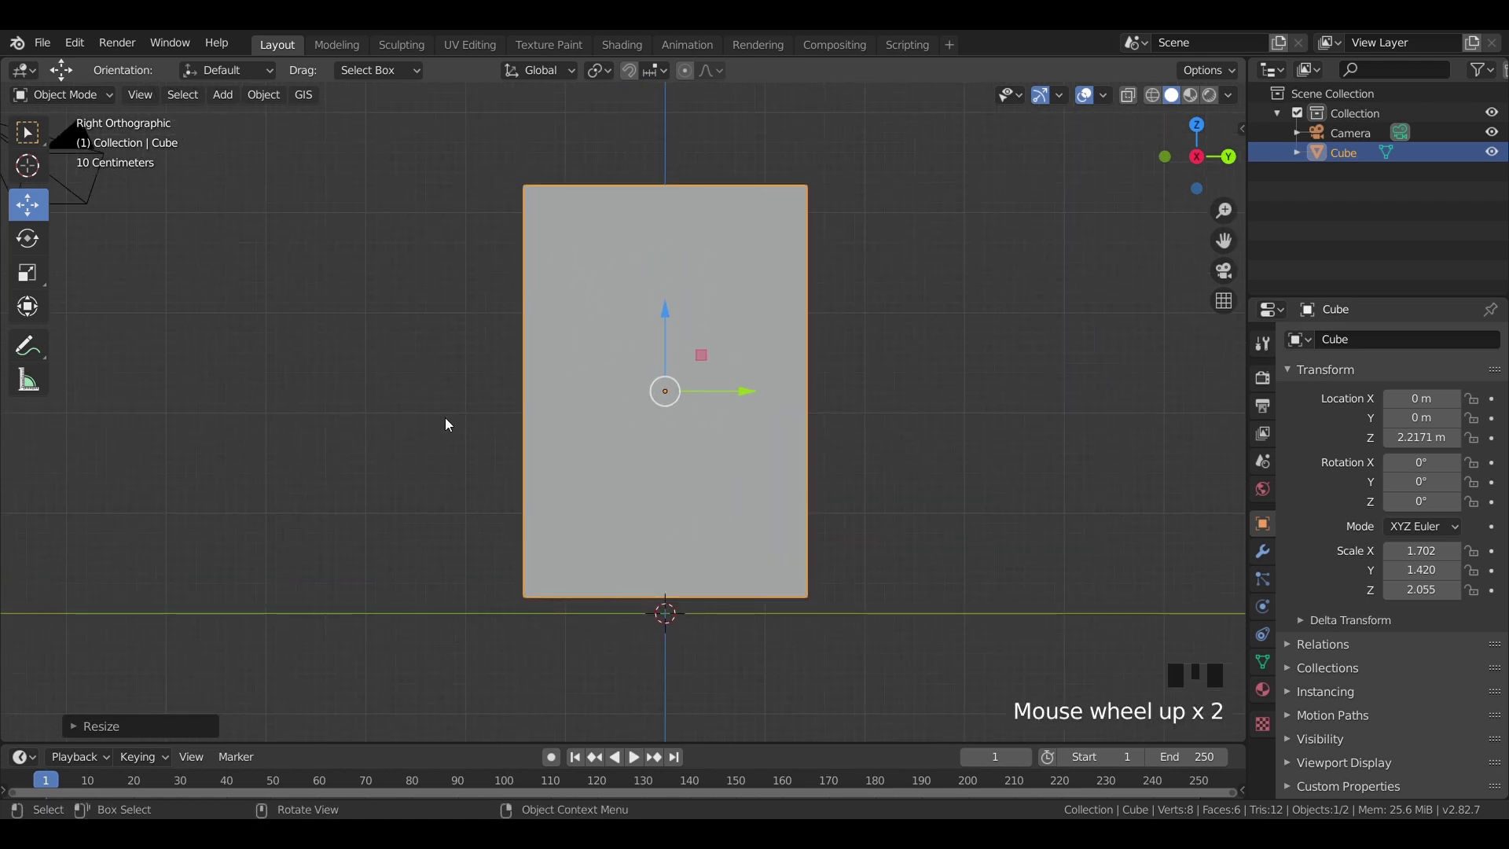
click(444, 415)
scroll(down, 3)
drag(492, 438, 610, 440)
click(610, 439)
click(879, 455)
key(KP_7)
Step: Add a ground plane scaled by 100 and give it a cyan material
key(shift+a)
key(s)
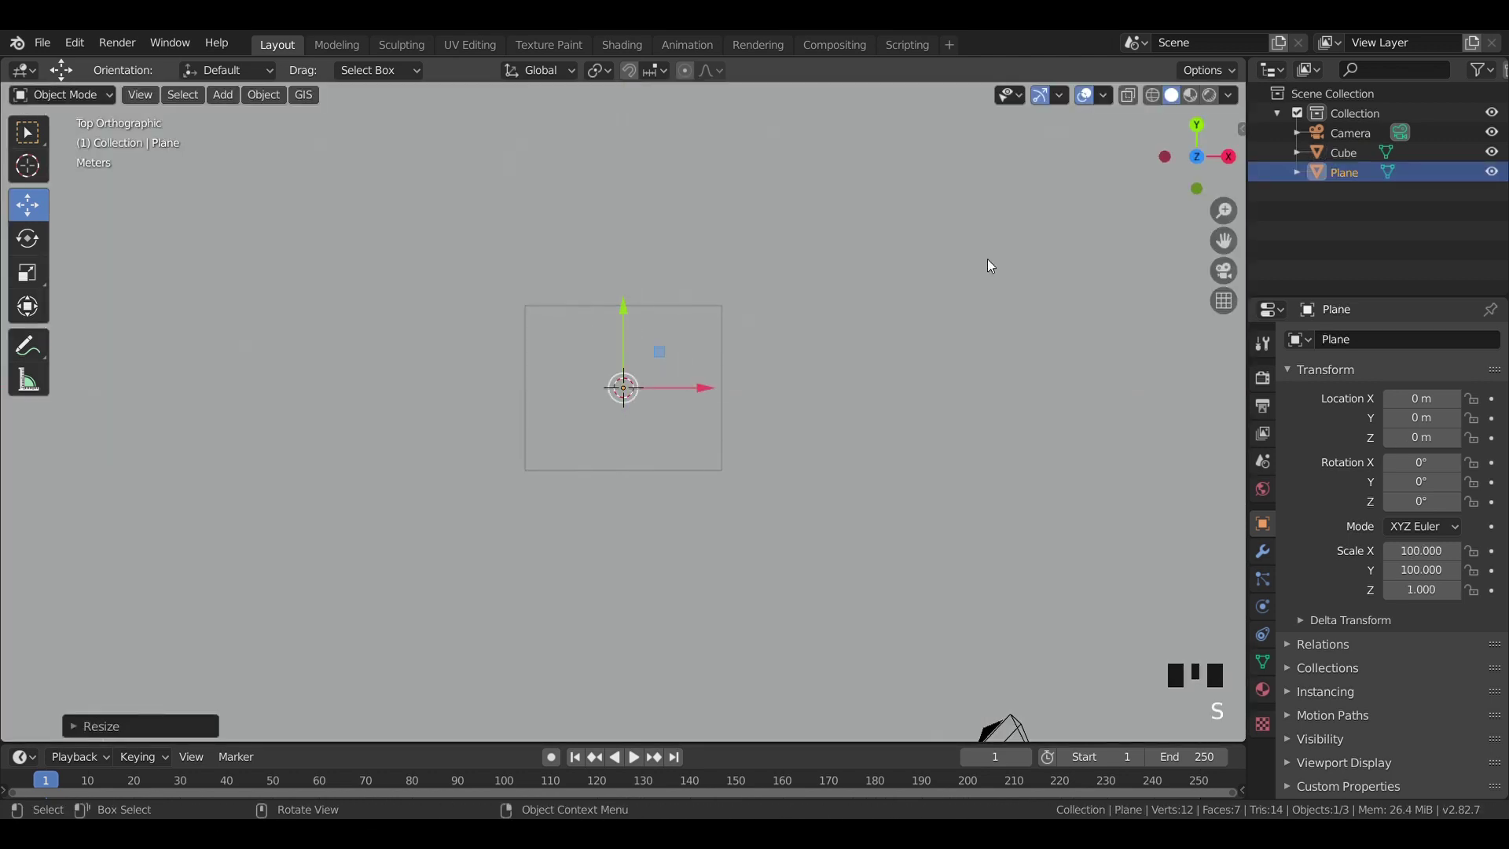
click(1268, 693)
drag(1390, 431, 1461, 572)
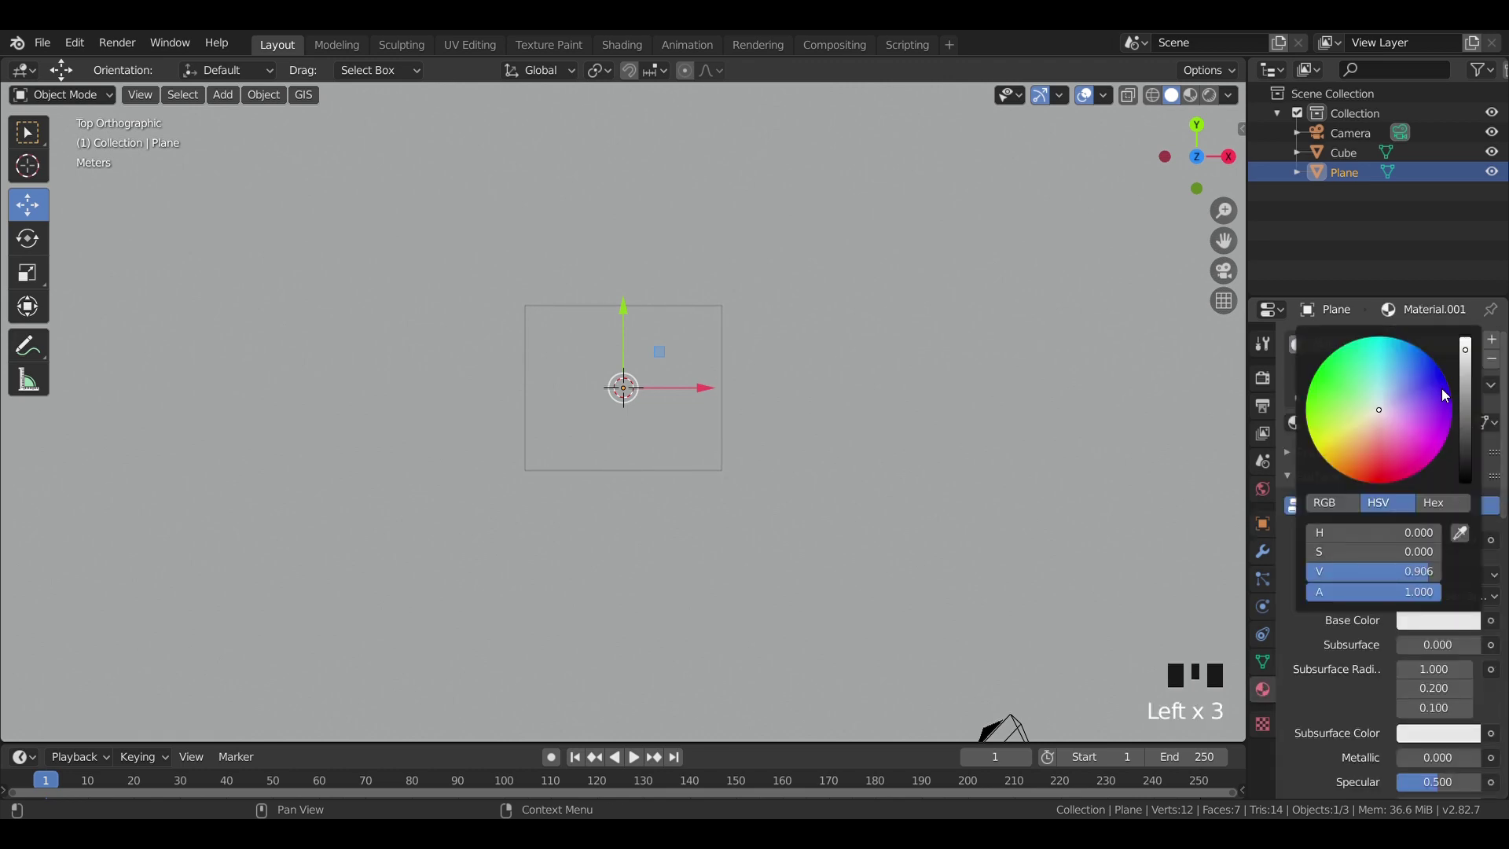
key(z)
key(z)
drag(784, 527, 632, 390)
scroll(down, 3)
click(442, 370)
Step: Look through the camera and shrink the box so it fits within the camera frame
key(KP_0)
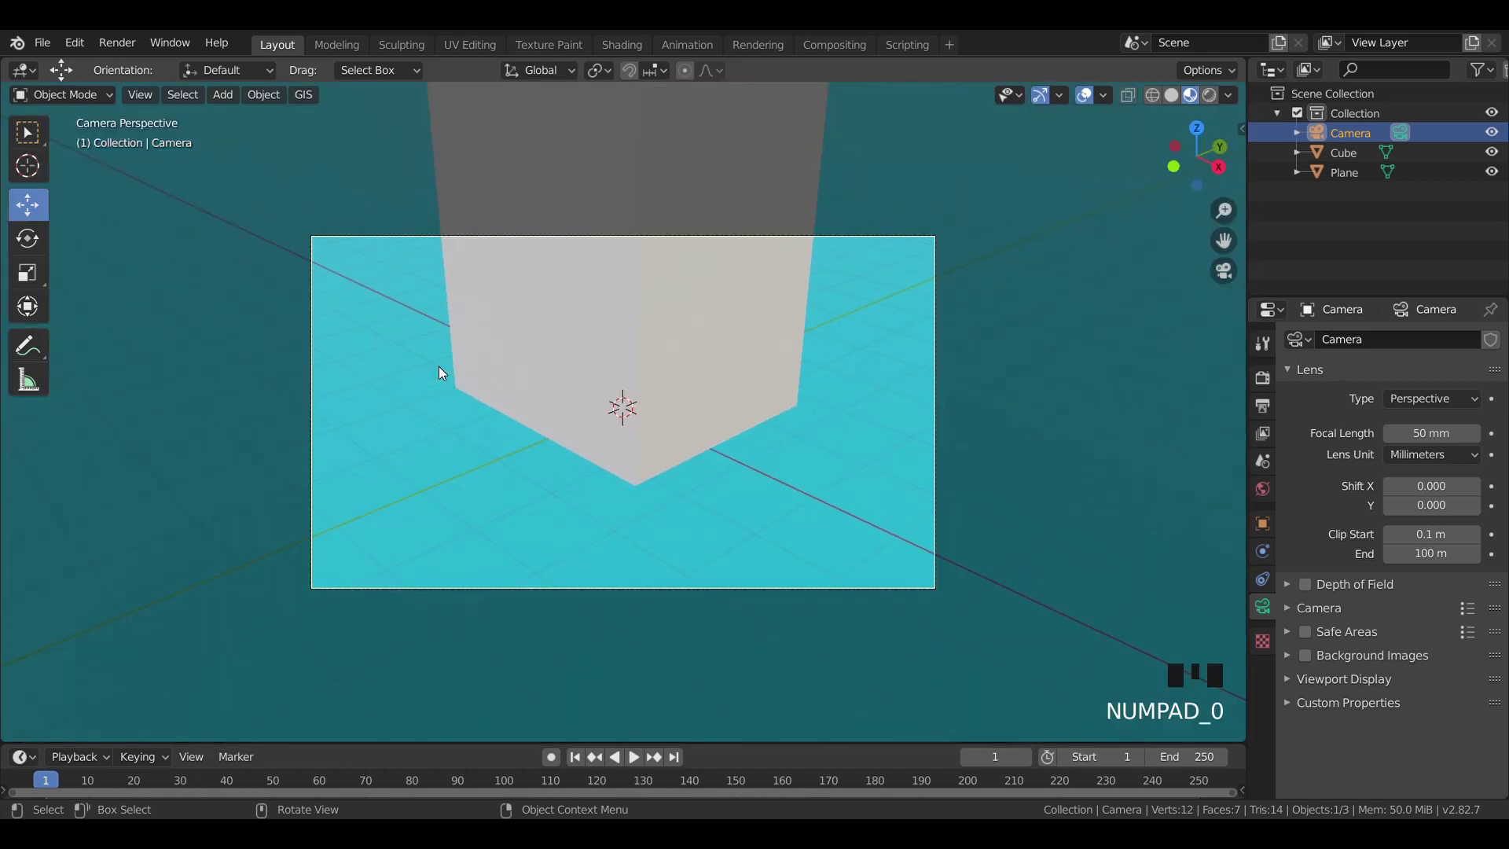
key(g)
click(717, 393)
key(s)
key(KP_1)
scroll(up, 3)
click(628, 316)
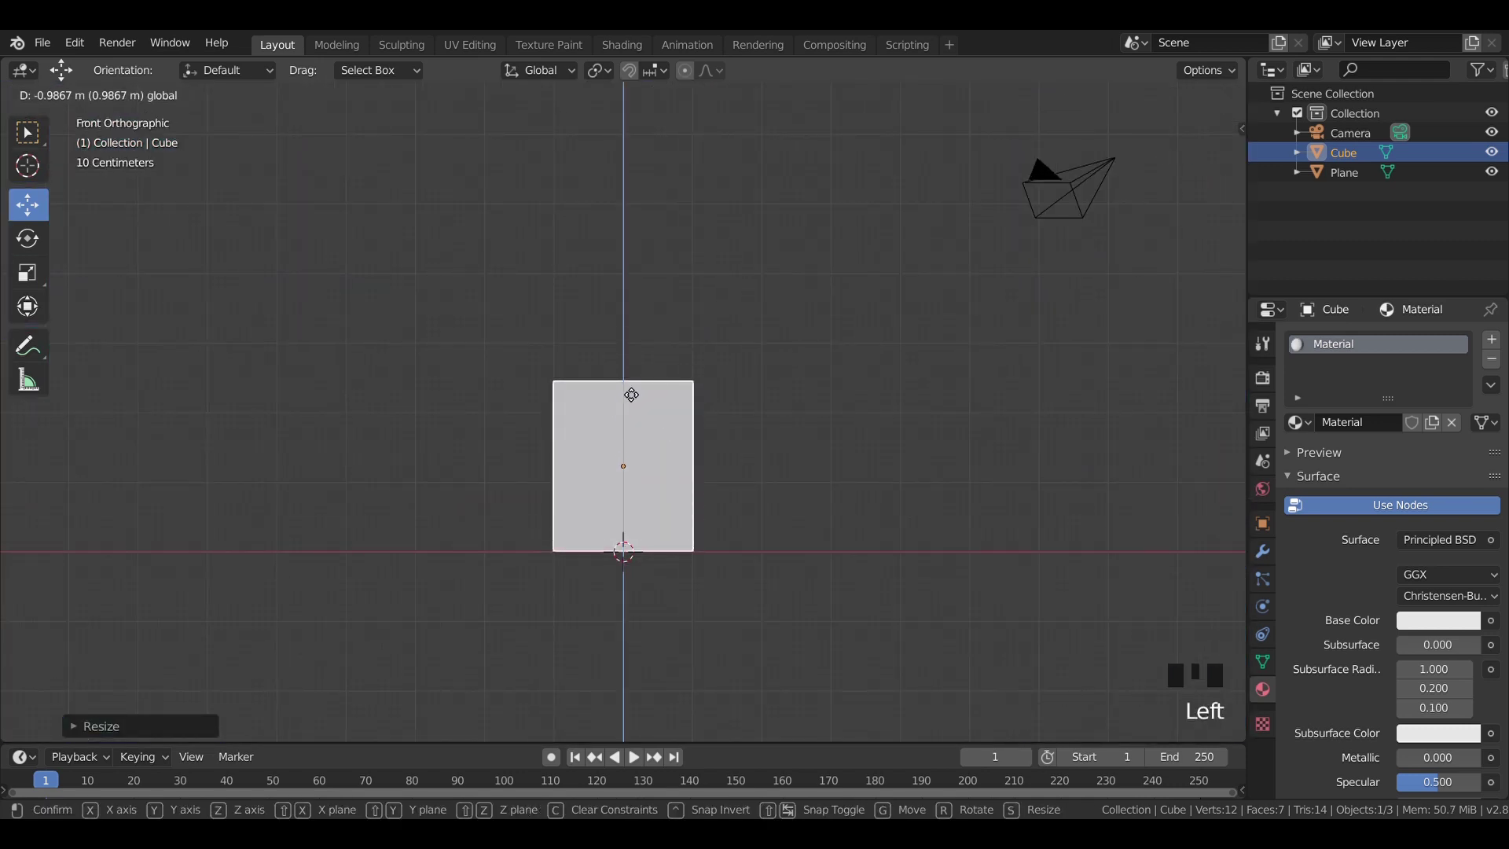
key(KP_0)
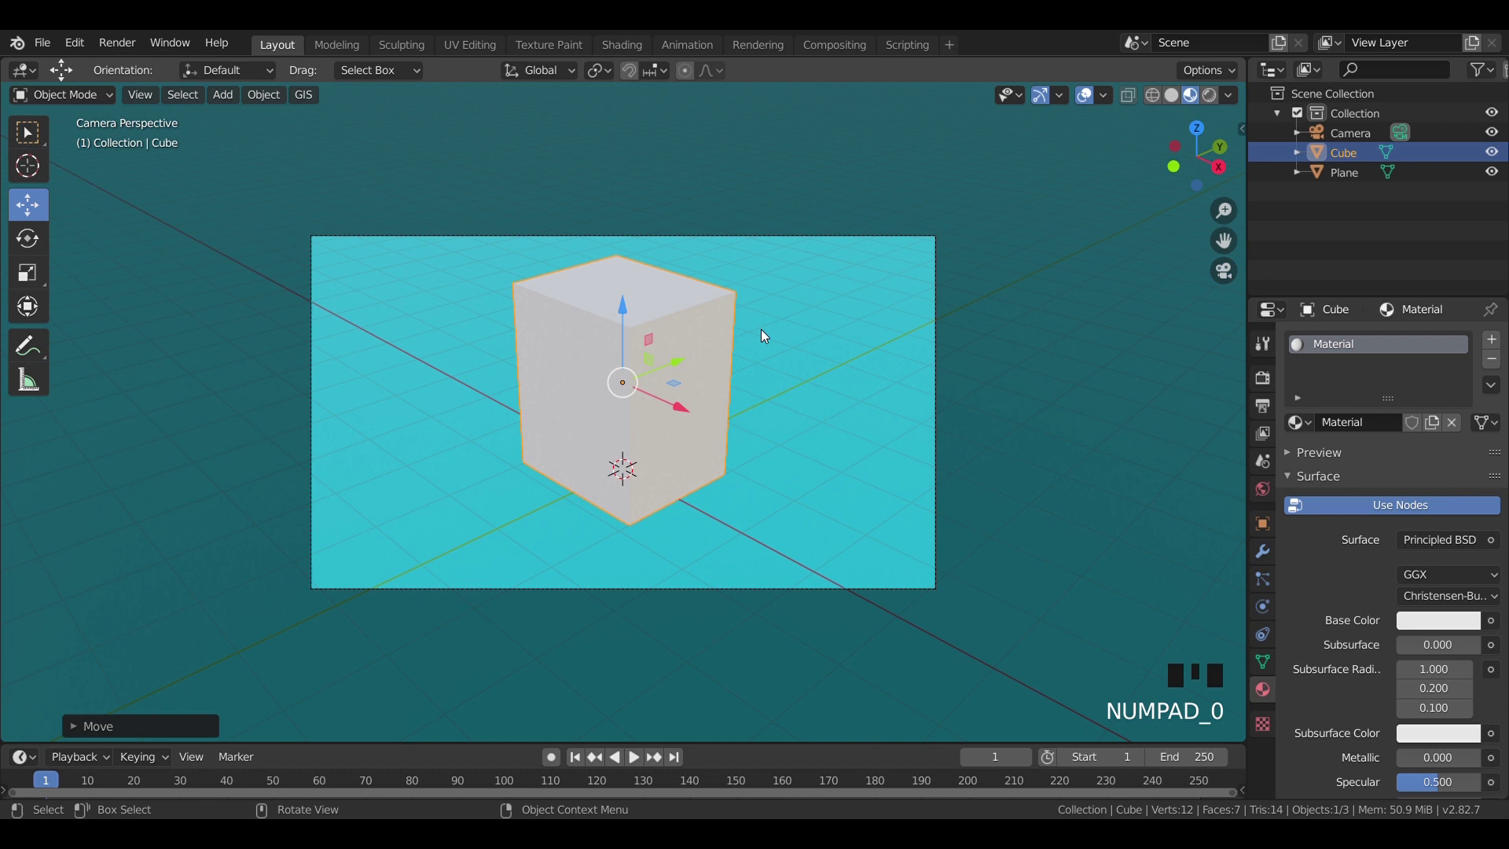
click(798, 234)
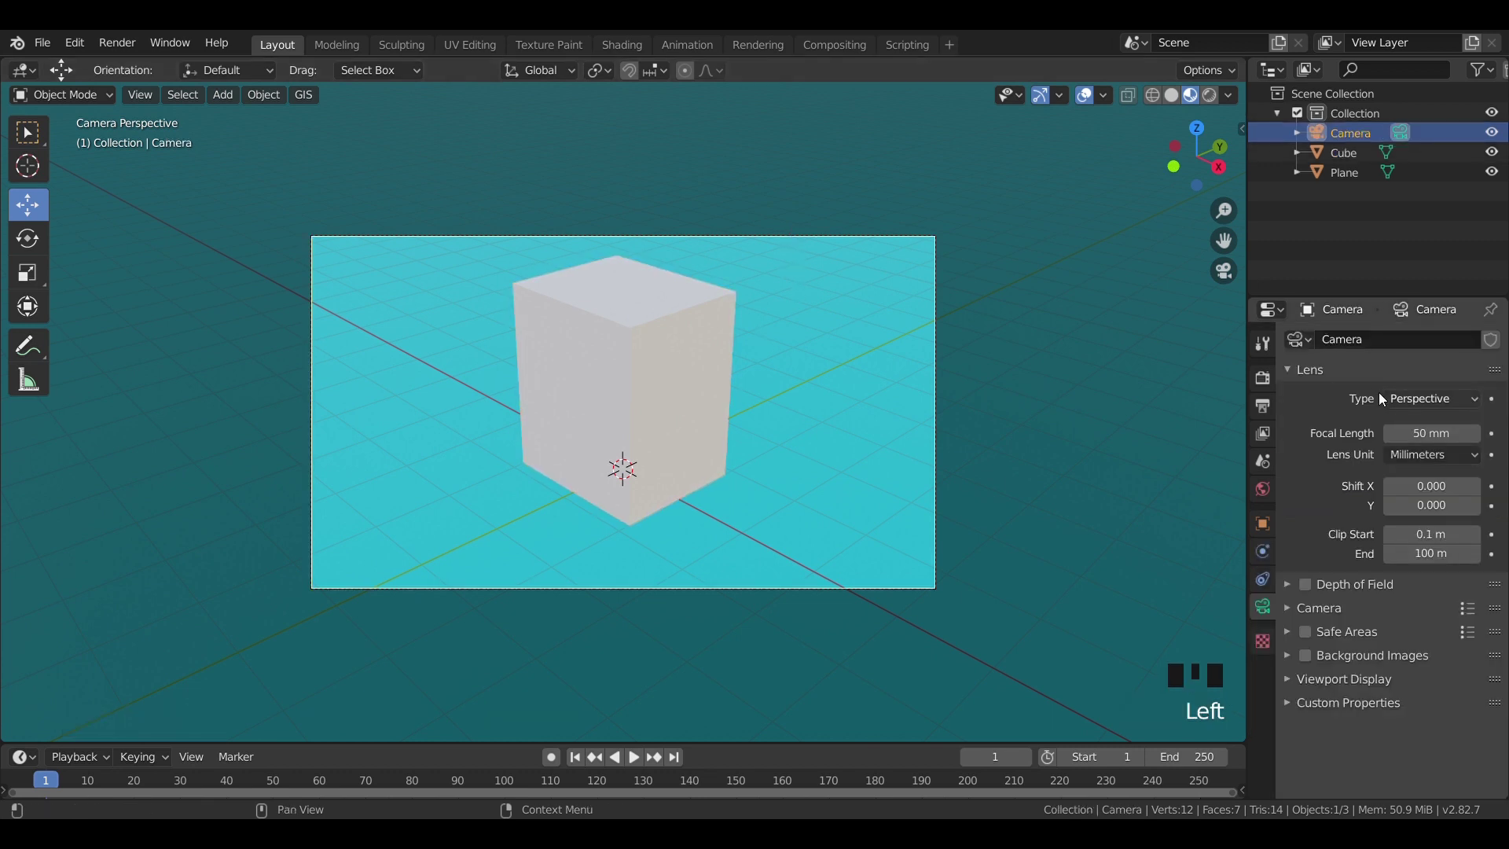
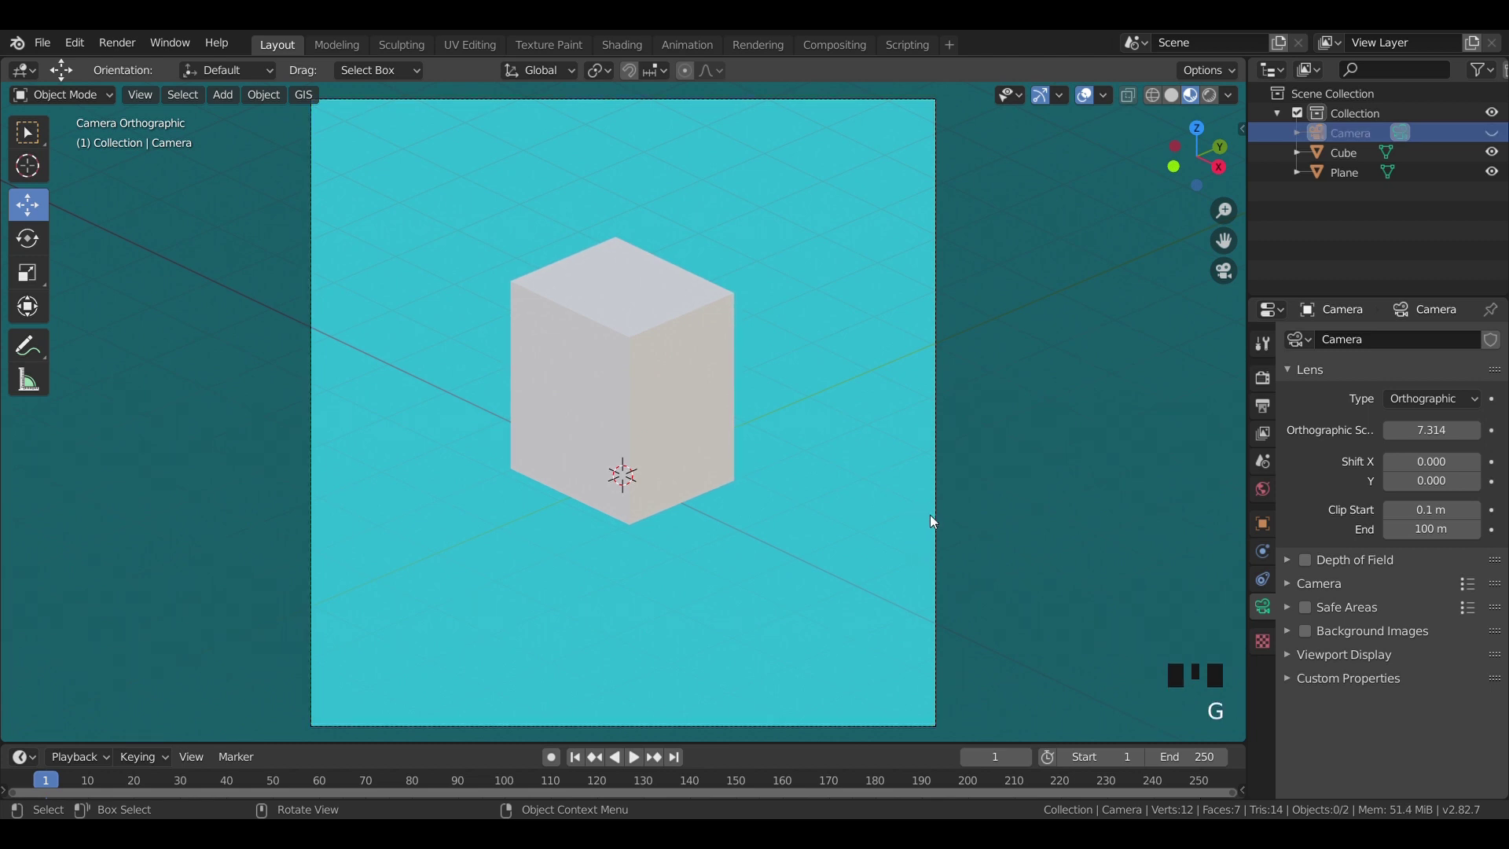
Step: Move the camera so the box sits centred in its square frame
click(1502, 133)
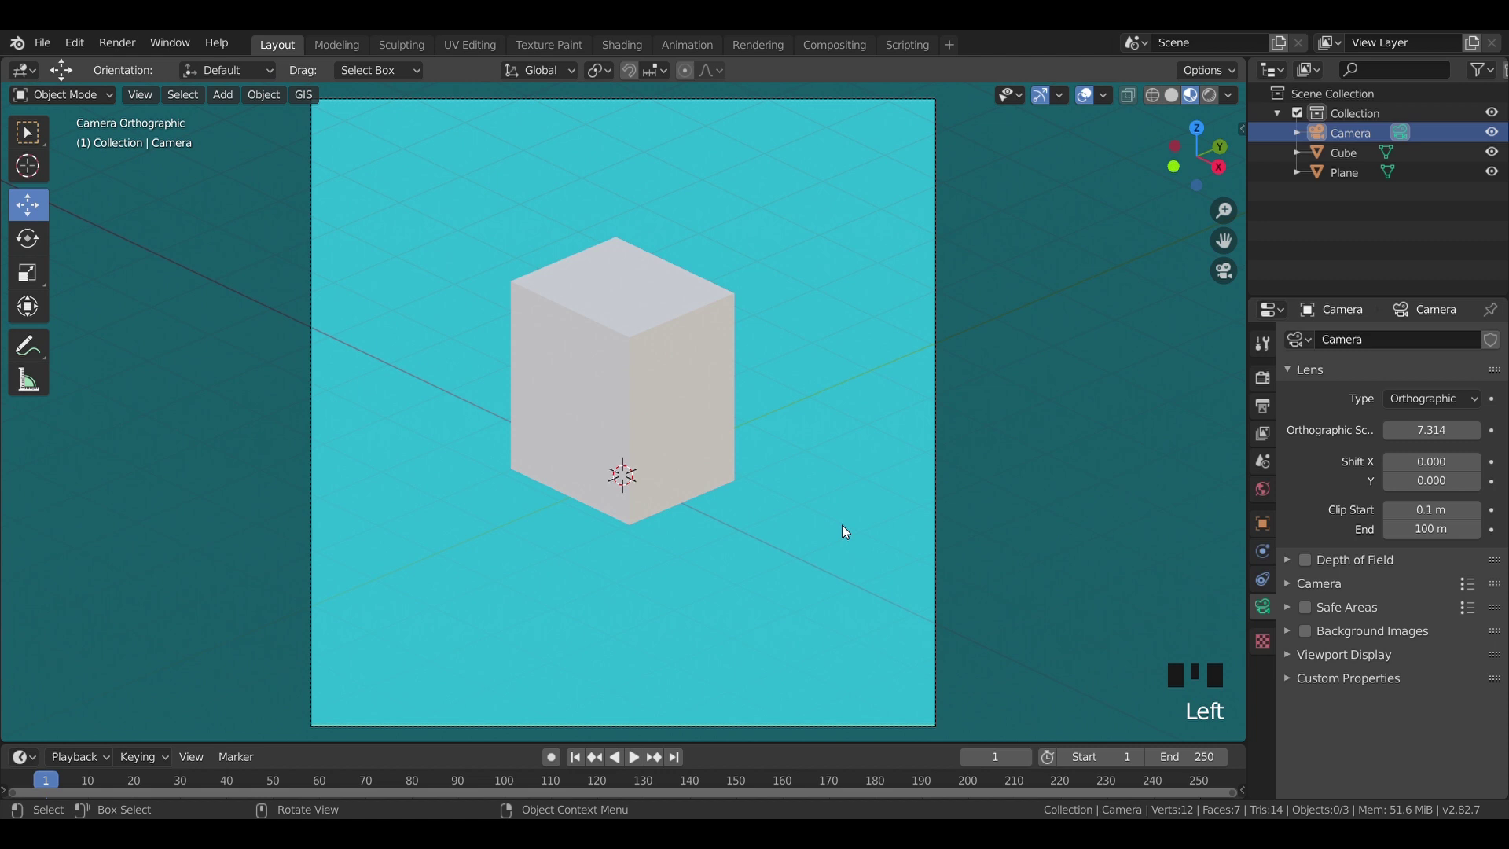
key(g)
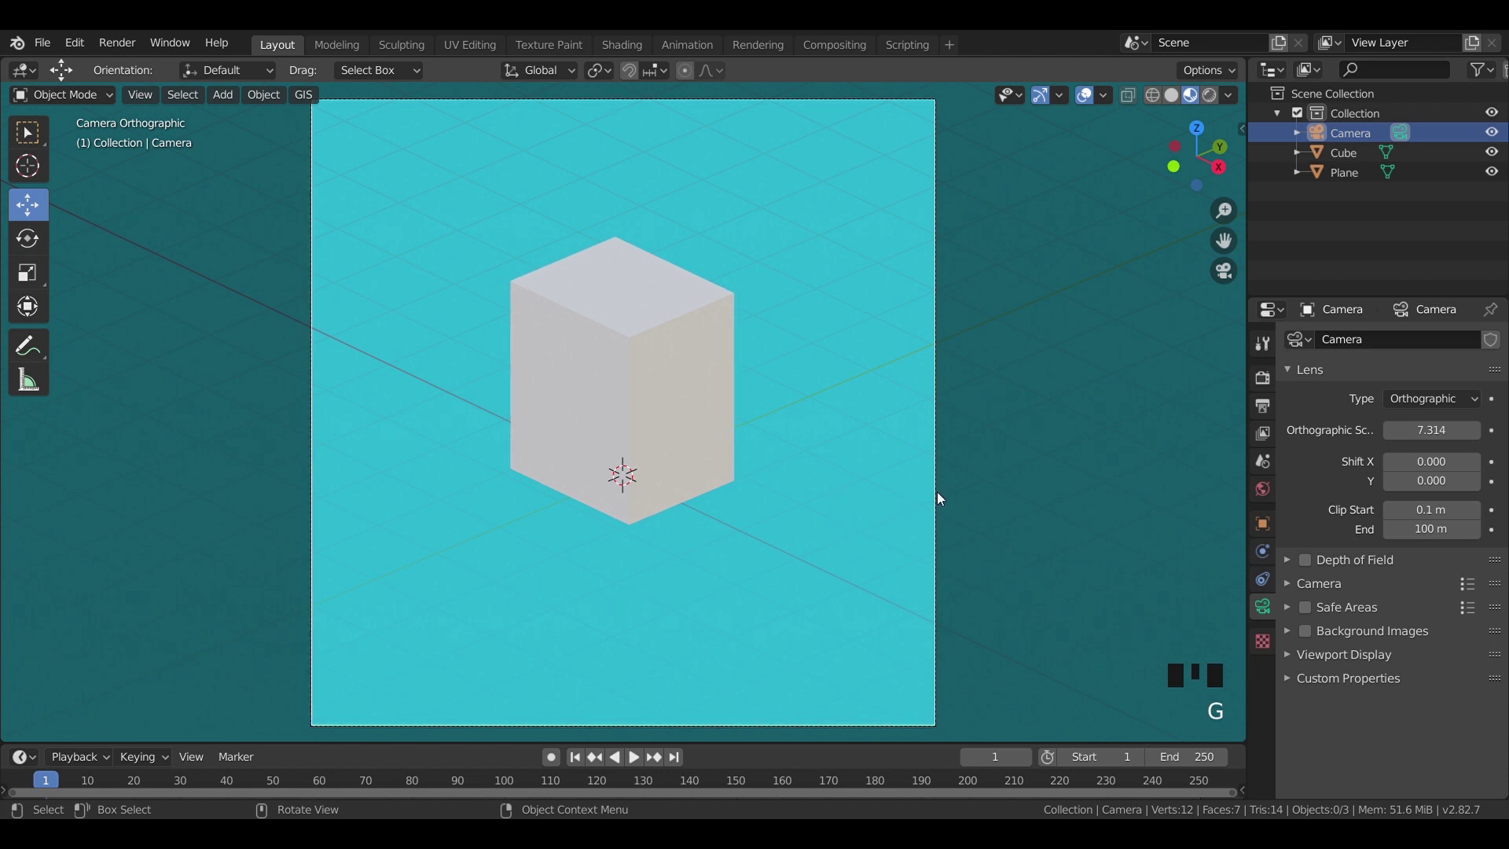
click(941, 499)
key(g)
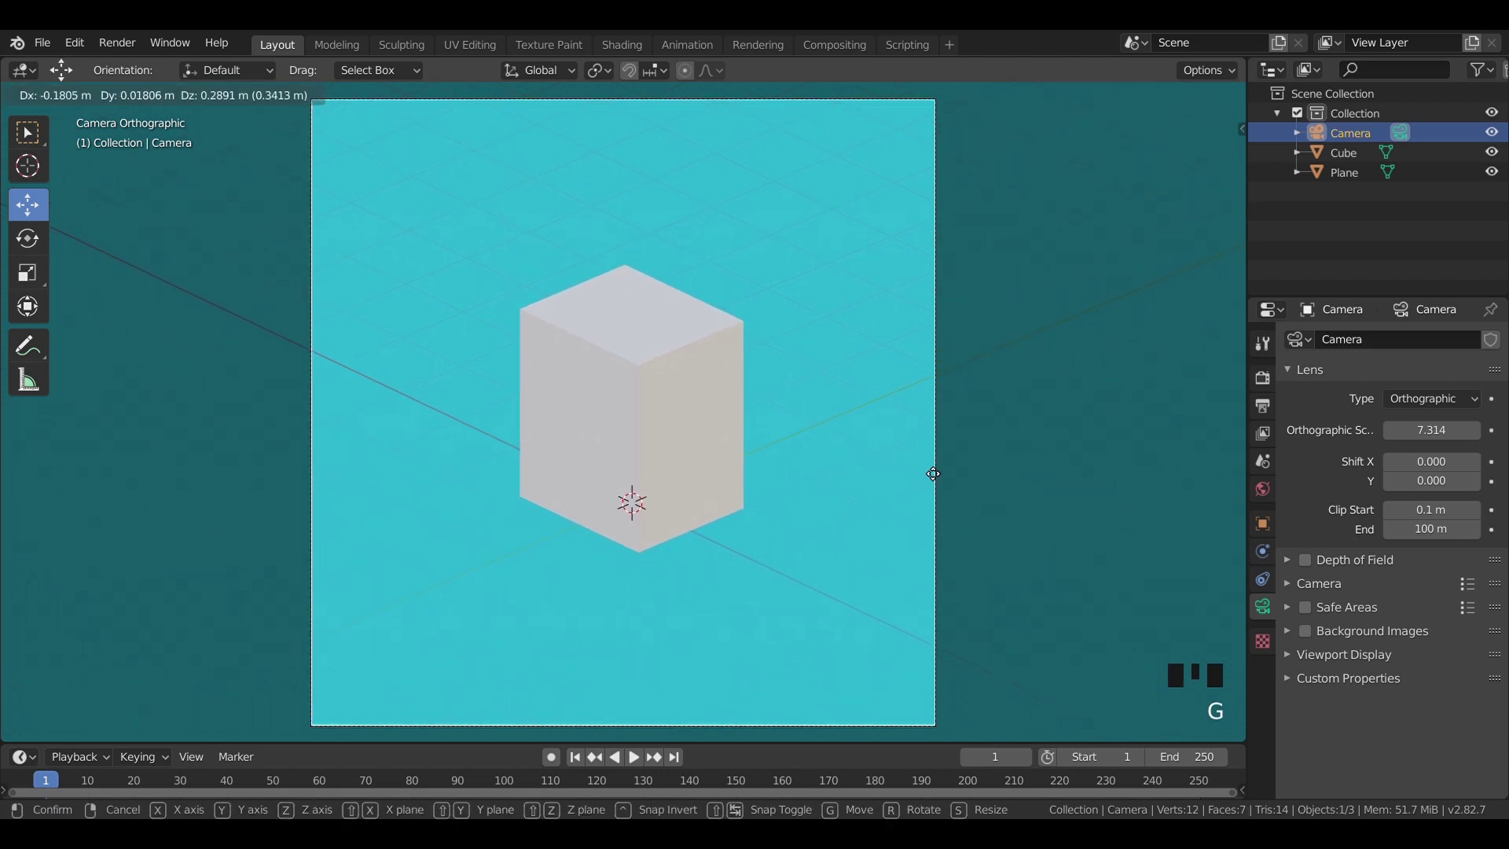
drag(847, 508, 848, 481)
key(ctrl+alt+KP_0)
key(g)
Step: Select the box in front view and bring up the add-object list
click(717, 499)
key(KP_1)
scroll(down, 3)
key(shift+a)
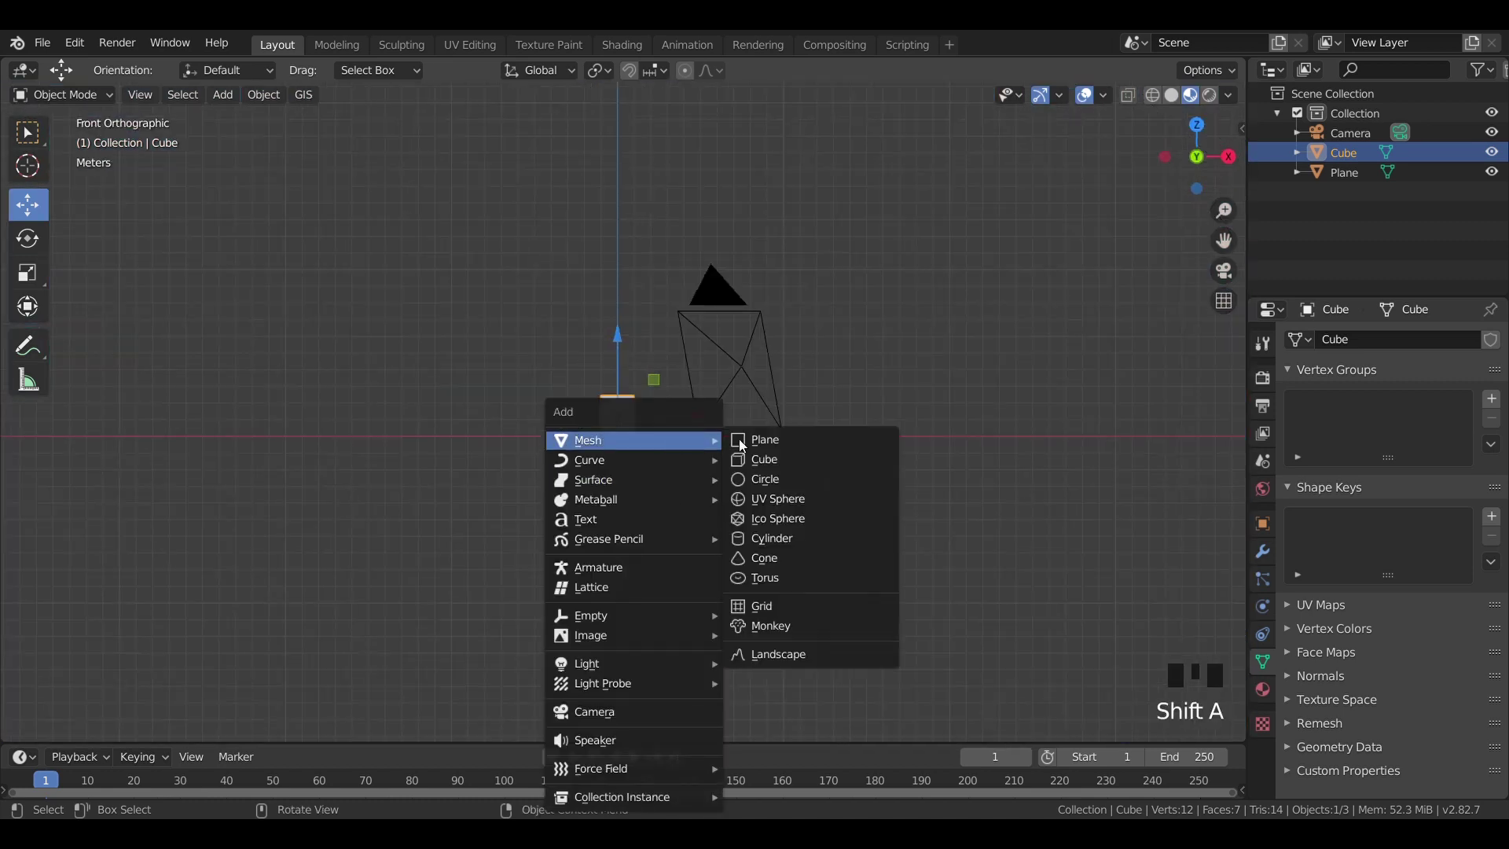
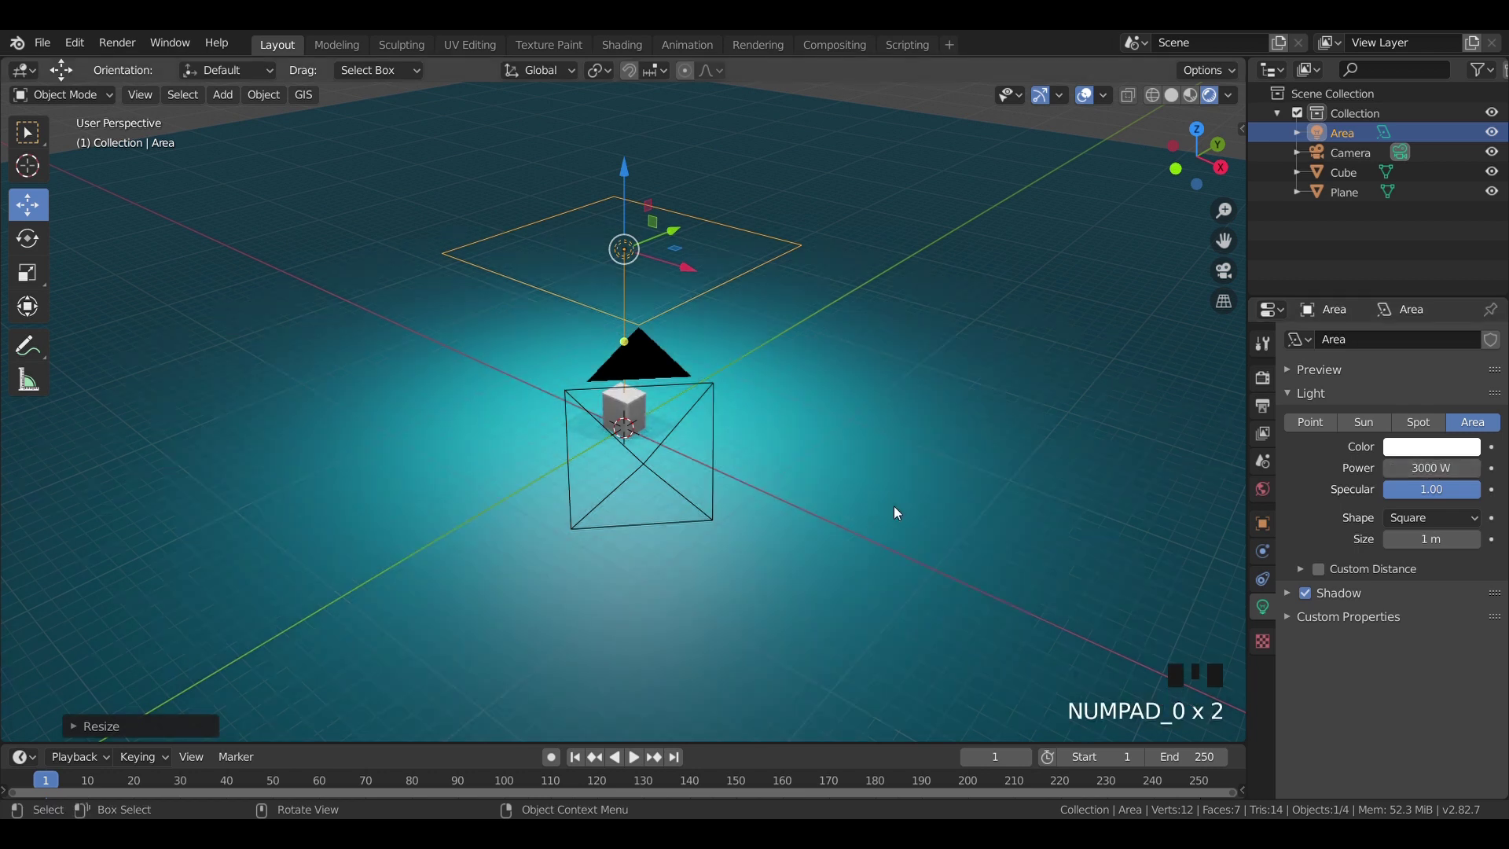
Step: Place the area light above the box and set its power to 2000 W
key(KP_0)
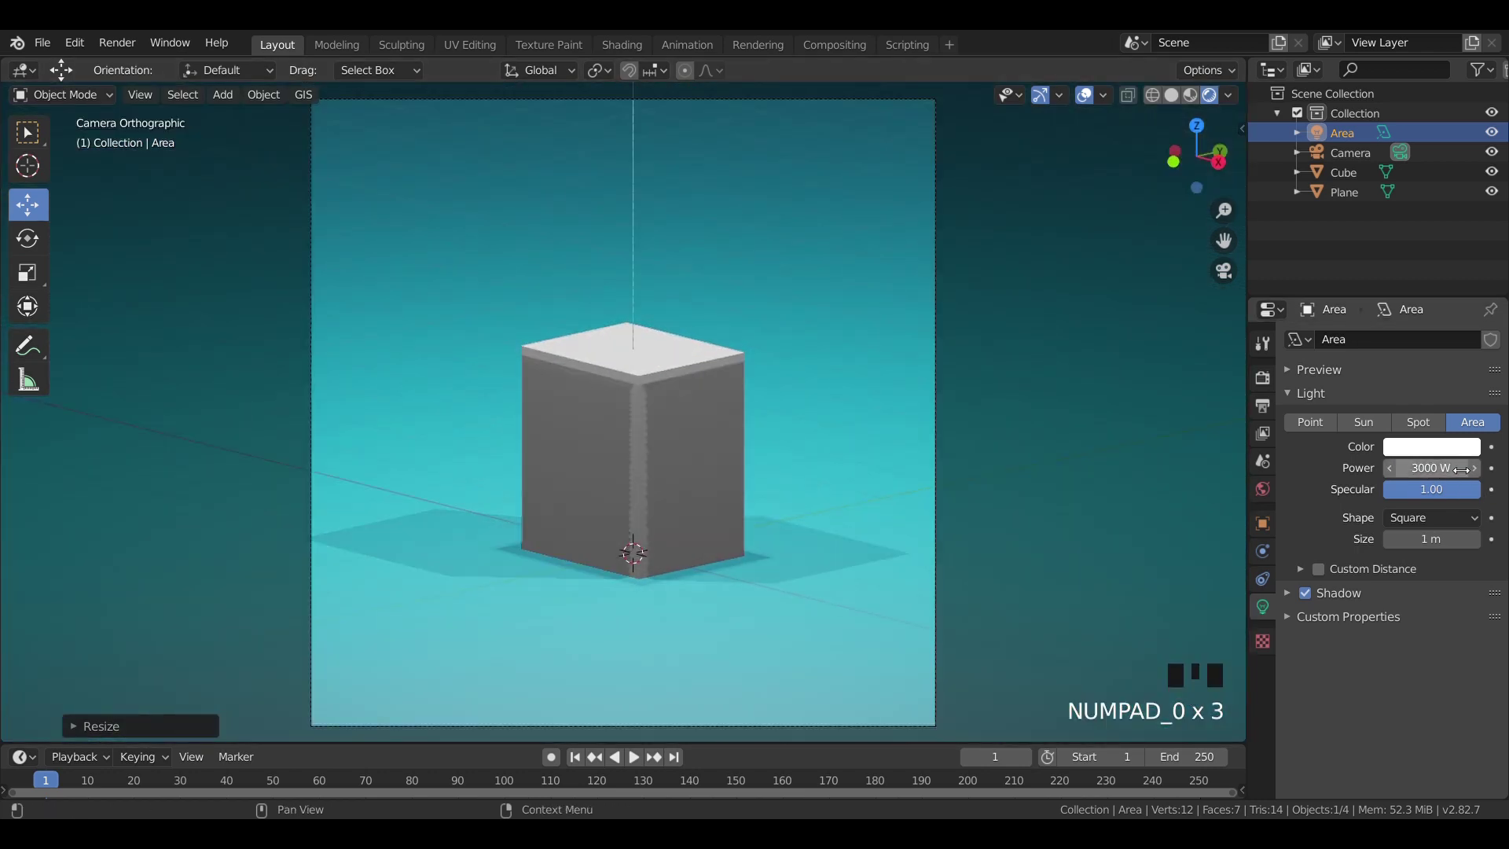
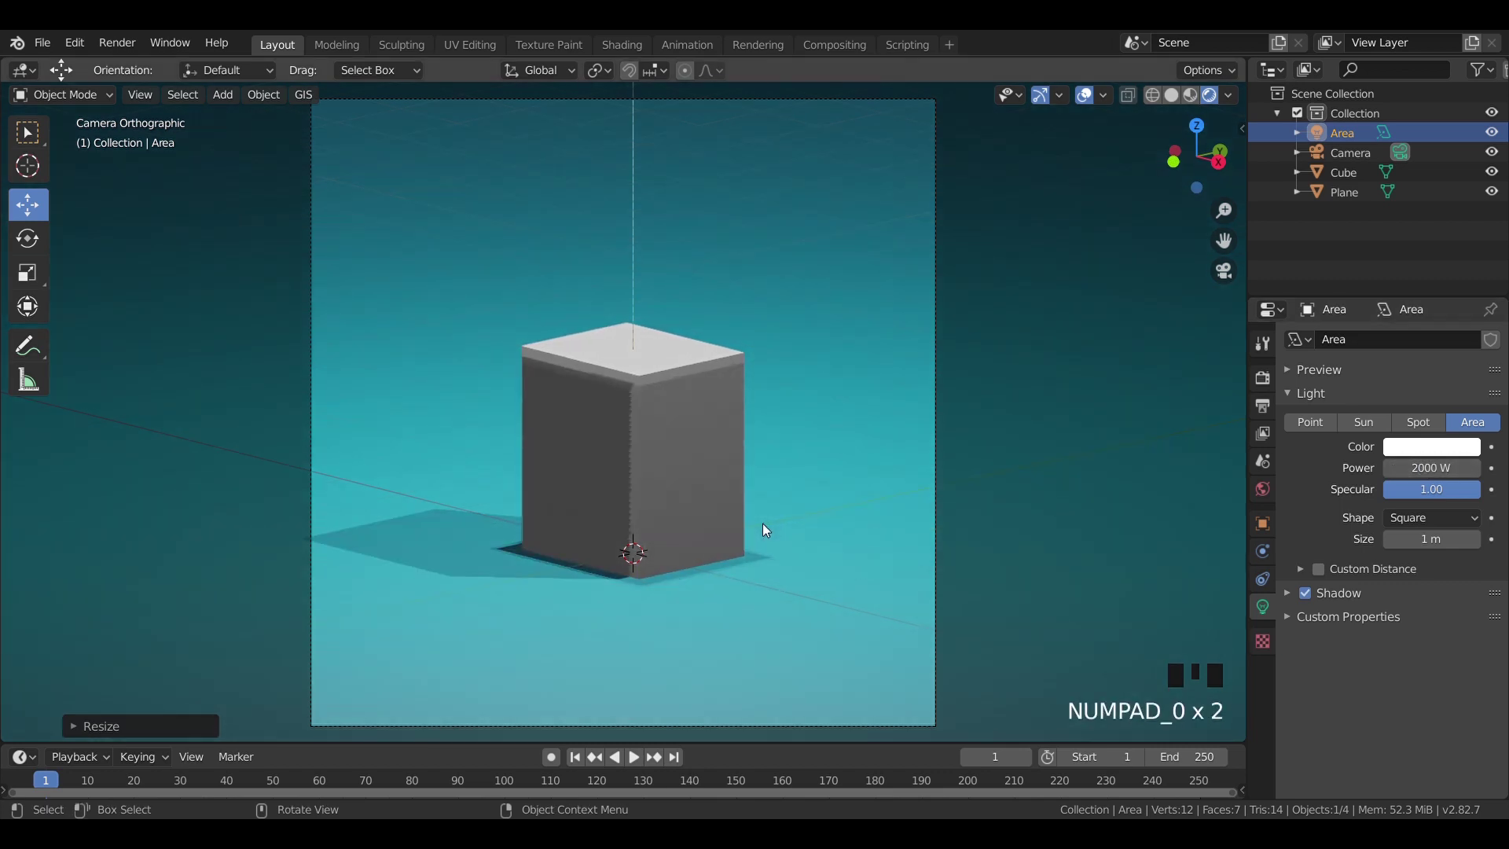
key(KP_1)
scroll(down, 3)
drag(669, 610, 639, 499)
click(638, 499)
click(712, 400)
key(m)
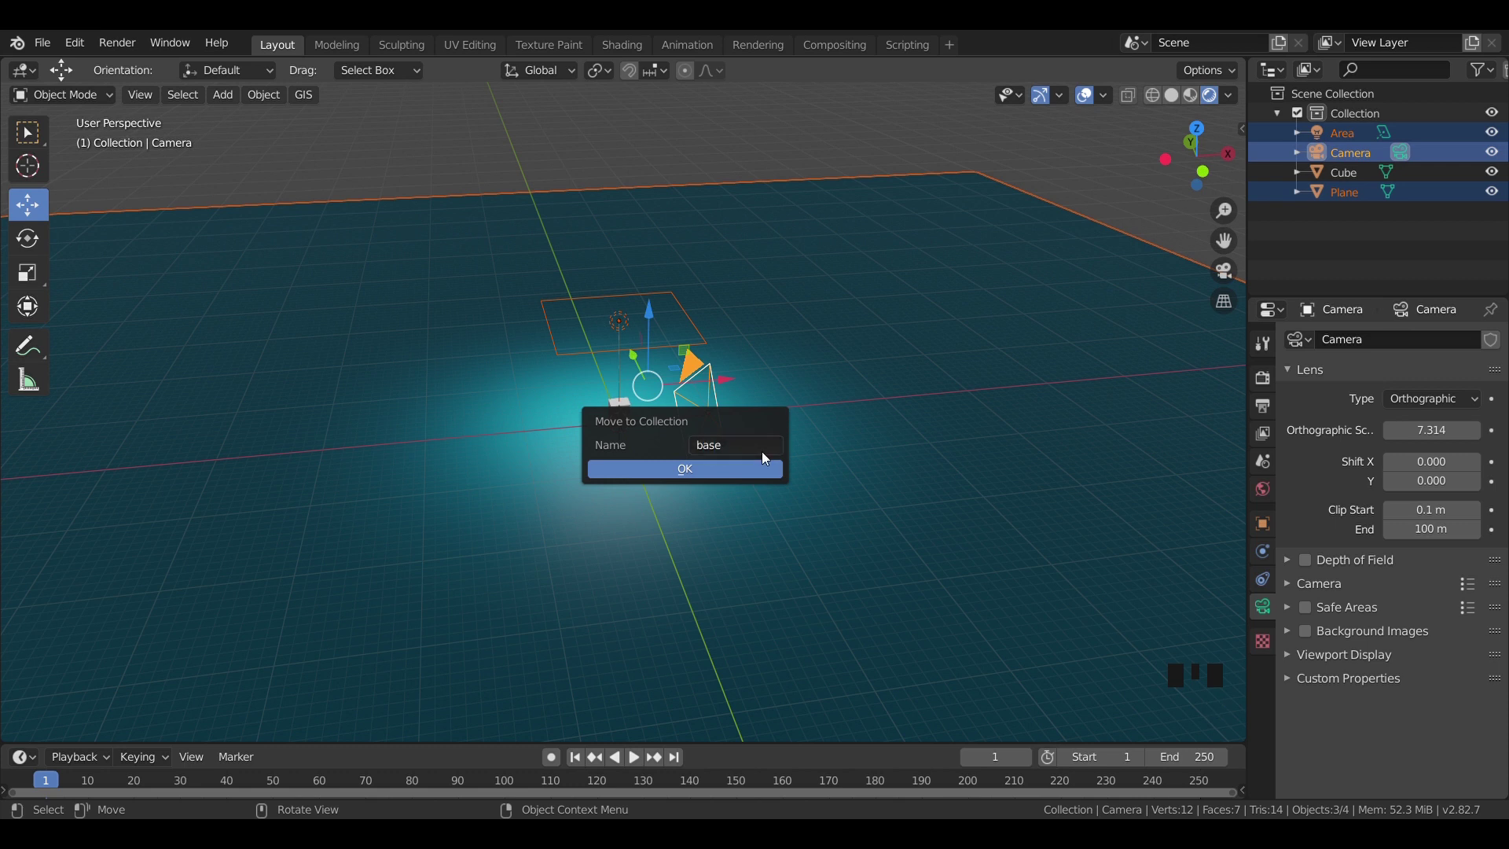
Step: Confirm moving the light, camera and plane into the new 'base' collection
key(Return)
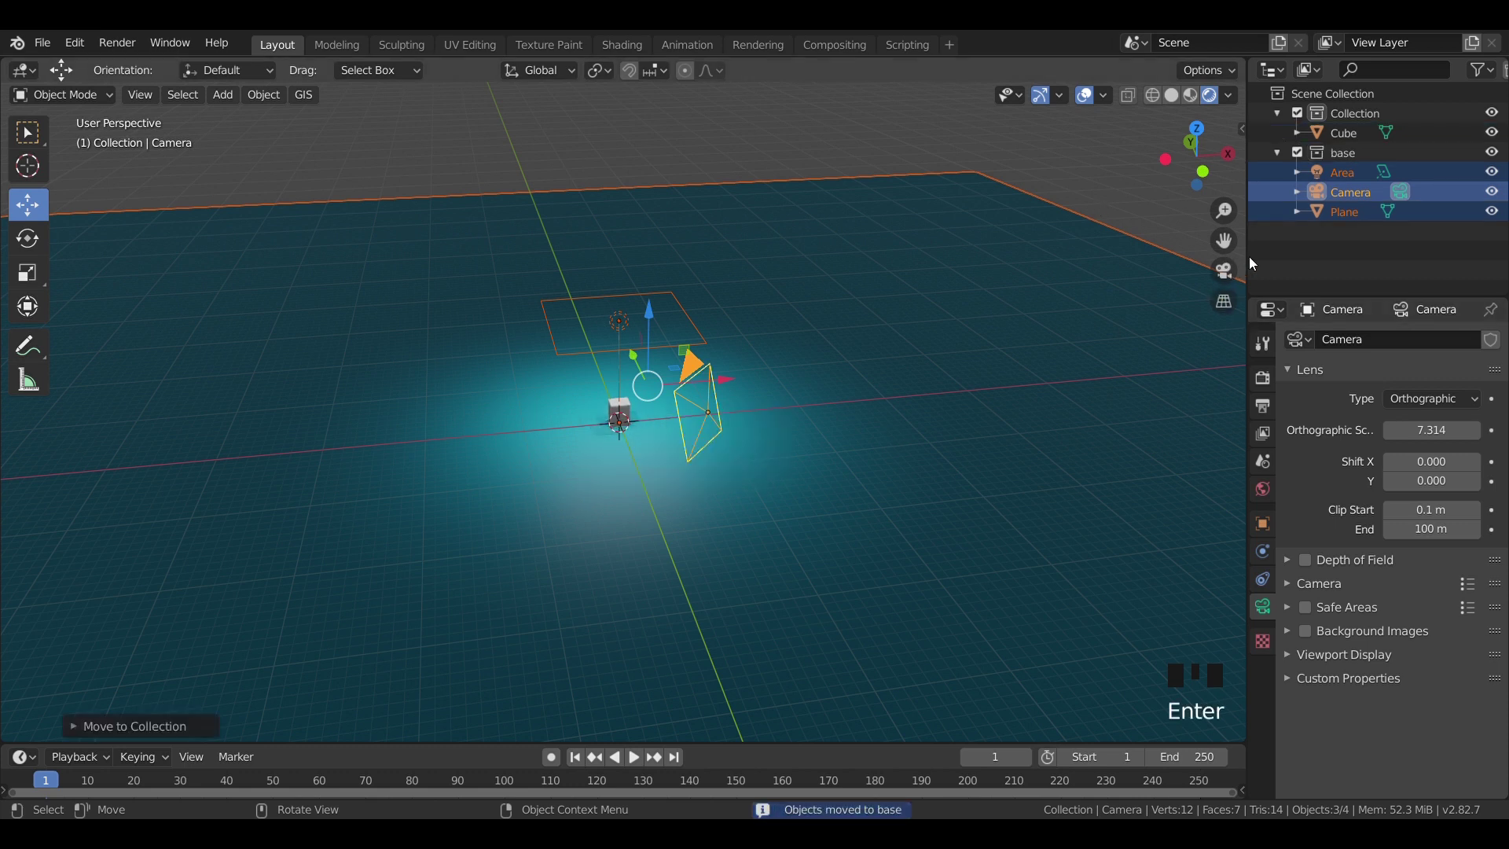
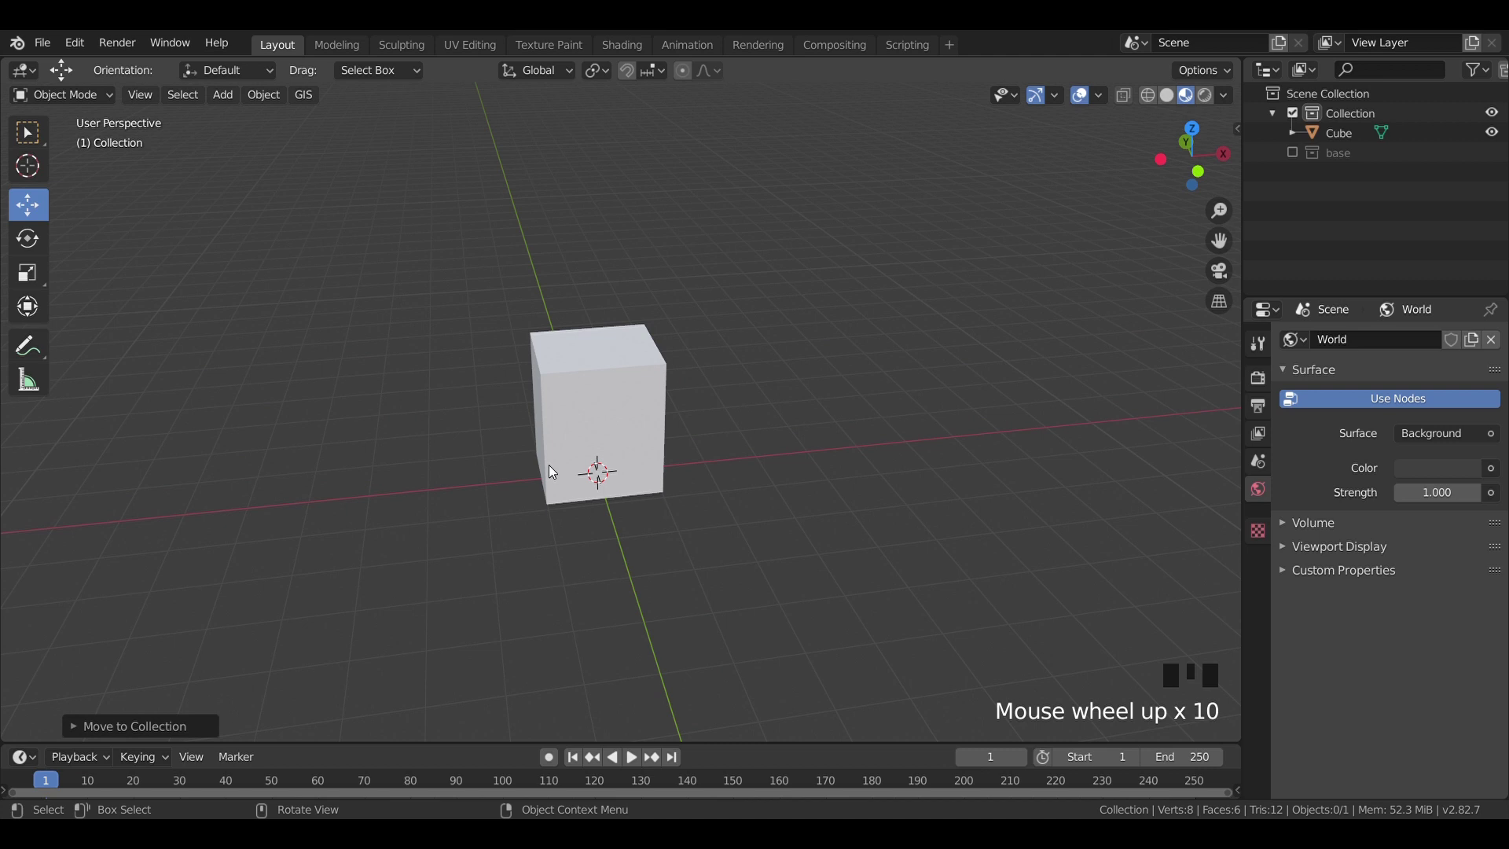
Step: Select the box and enter Edit Mode in the front view
click(553, 468)
key(KP_1)
scroll(up, 3)
key(Tab)
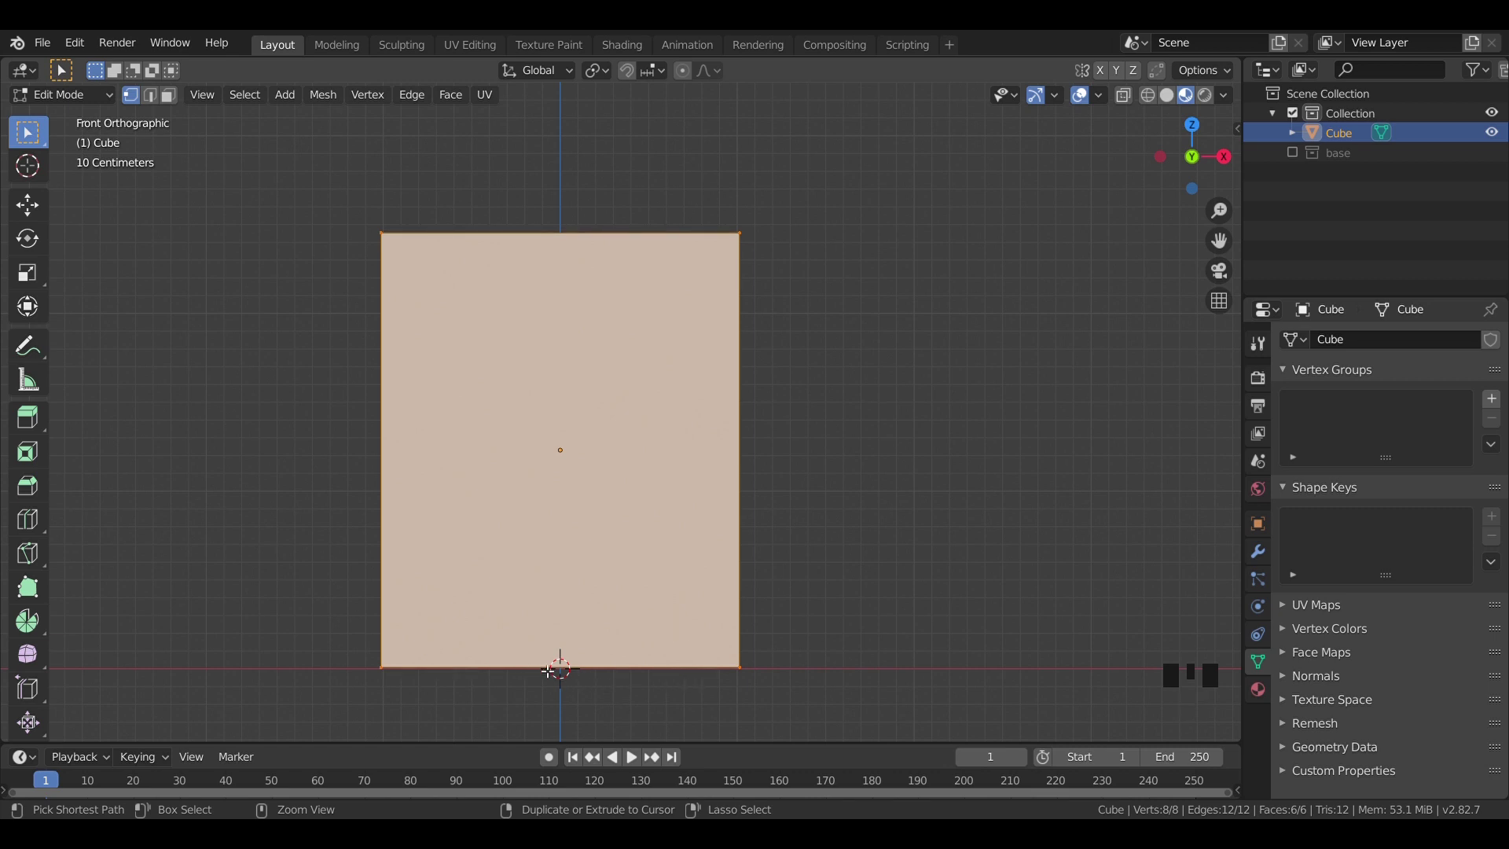
Step: Add loop cuts near the top, right, left and bottom edges of the front face
key(ctrl+r)
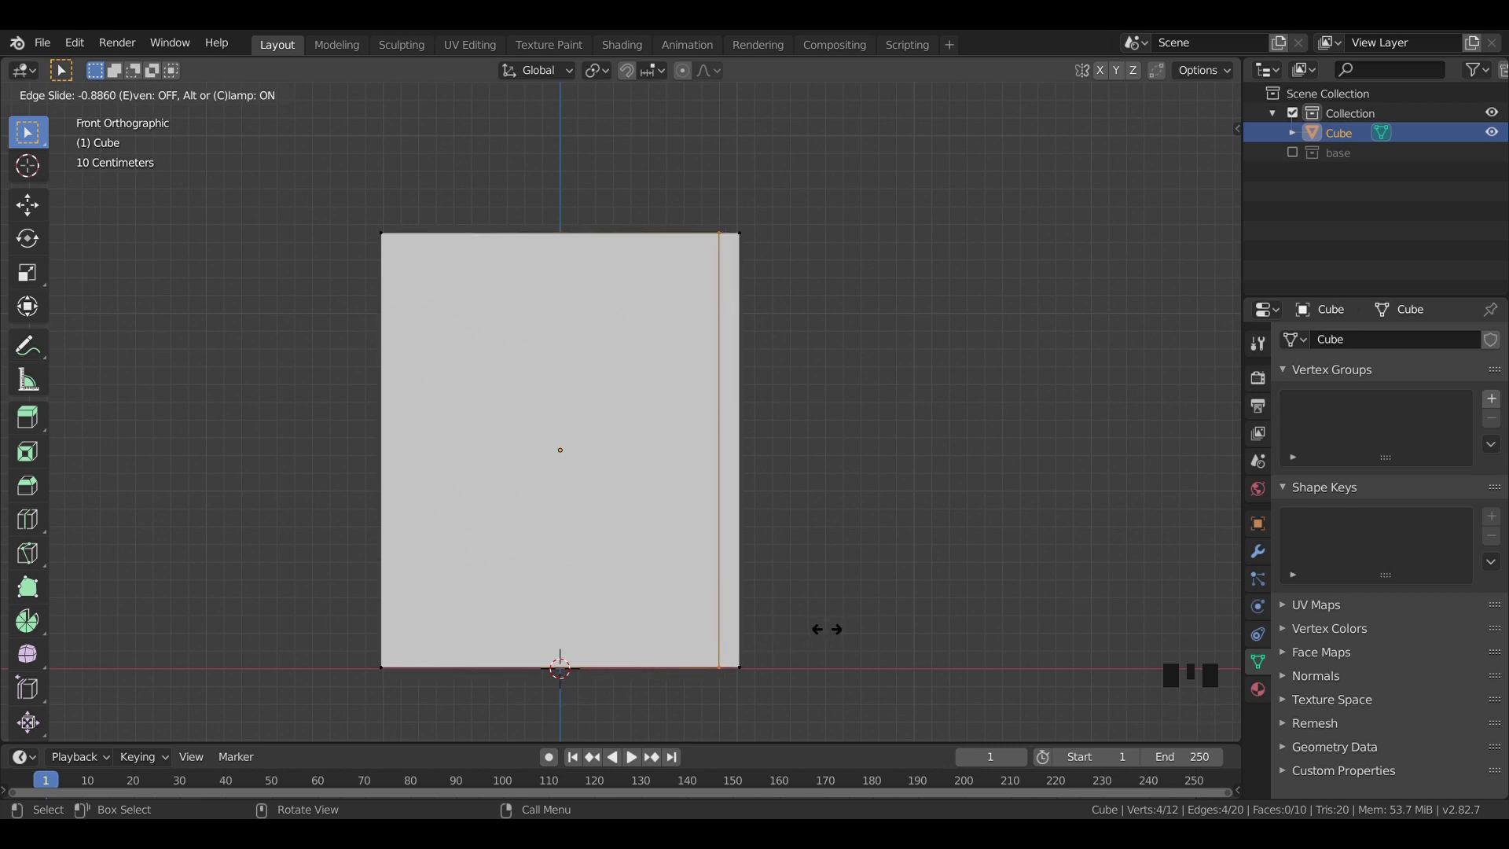
key(ctrl+r)
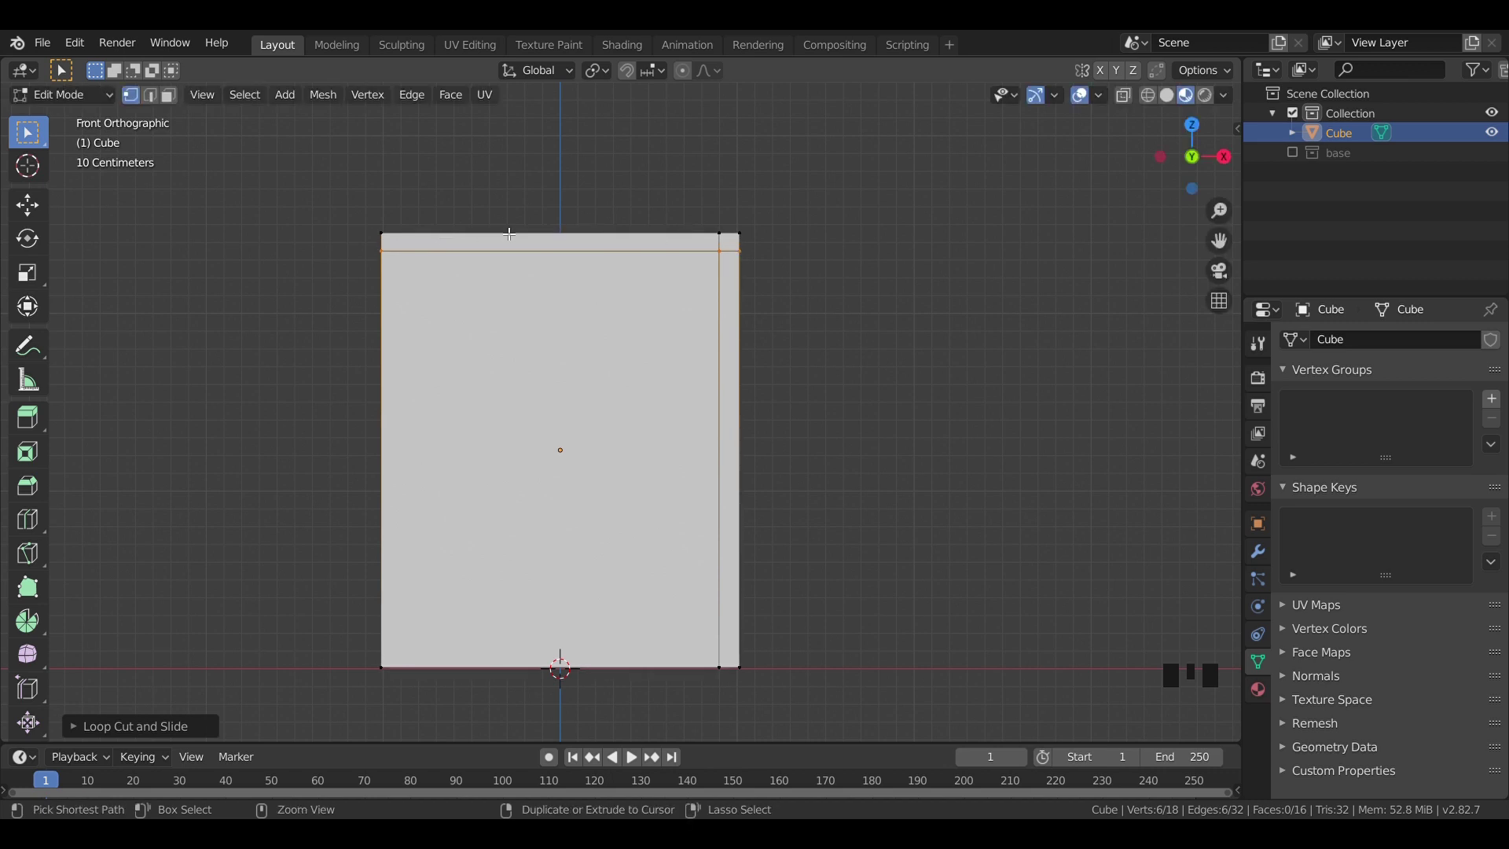
key(ctrl+r)
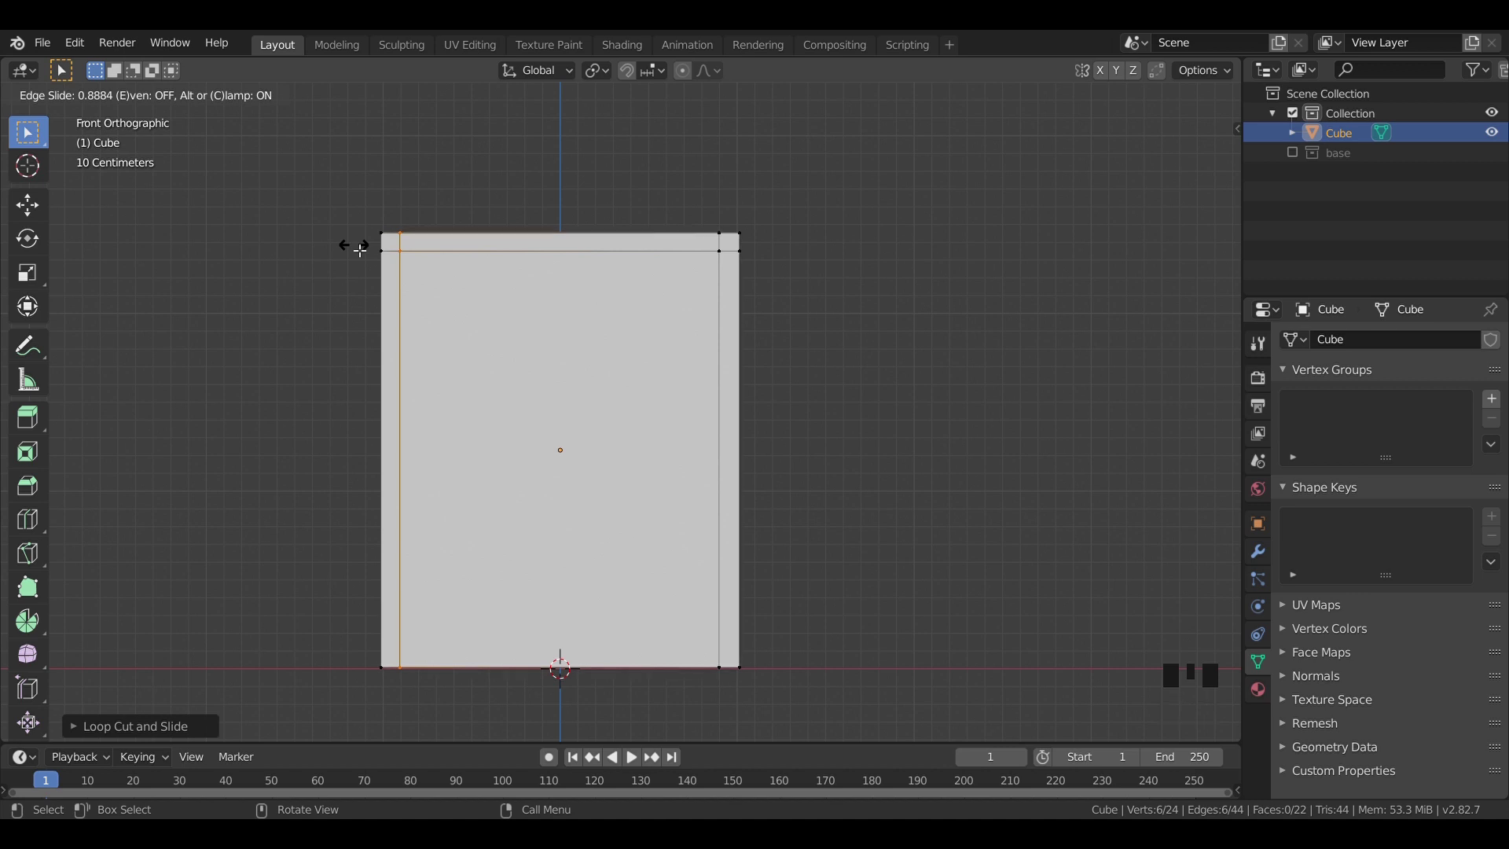
key(ctrl+r)
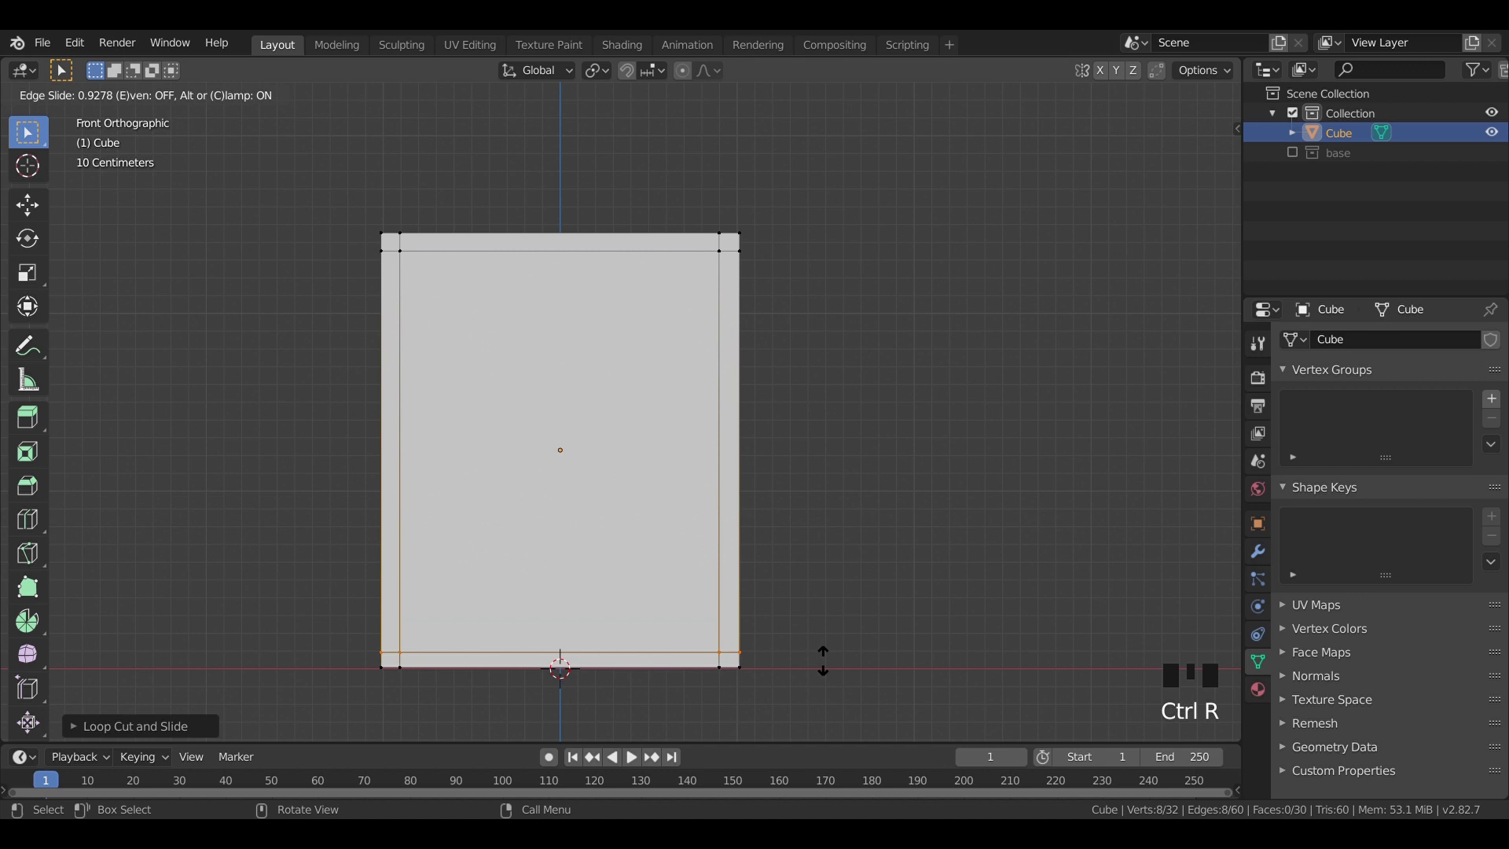
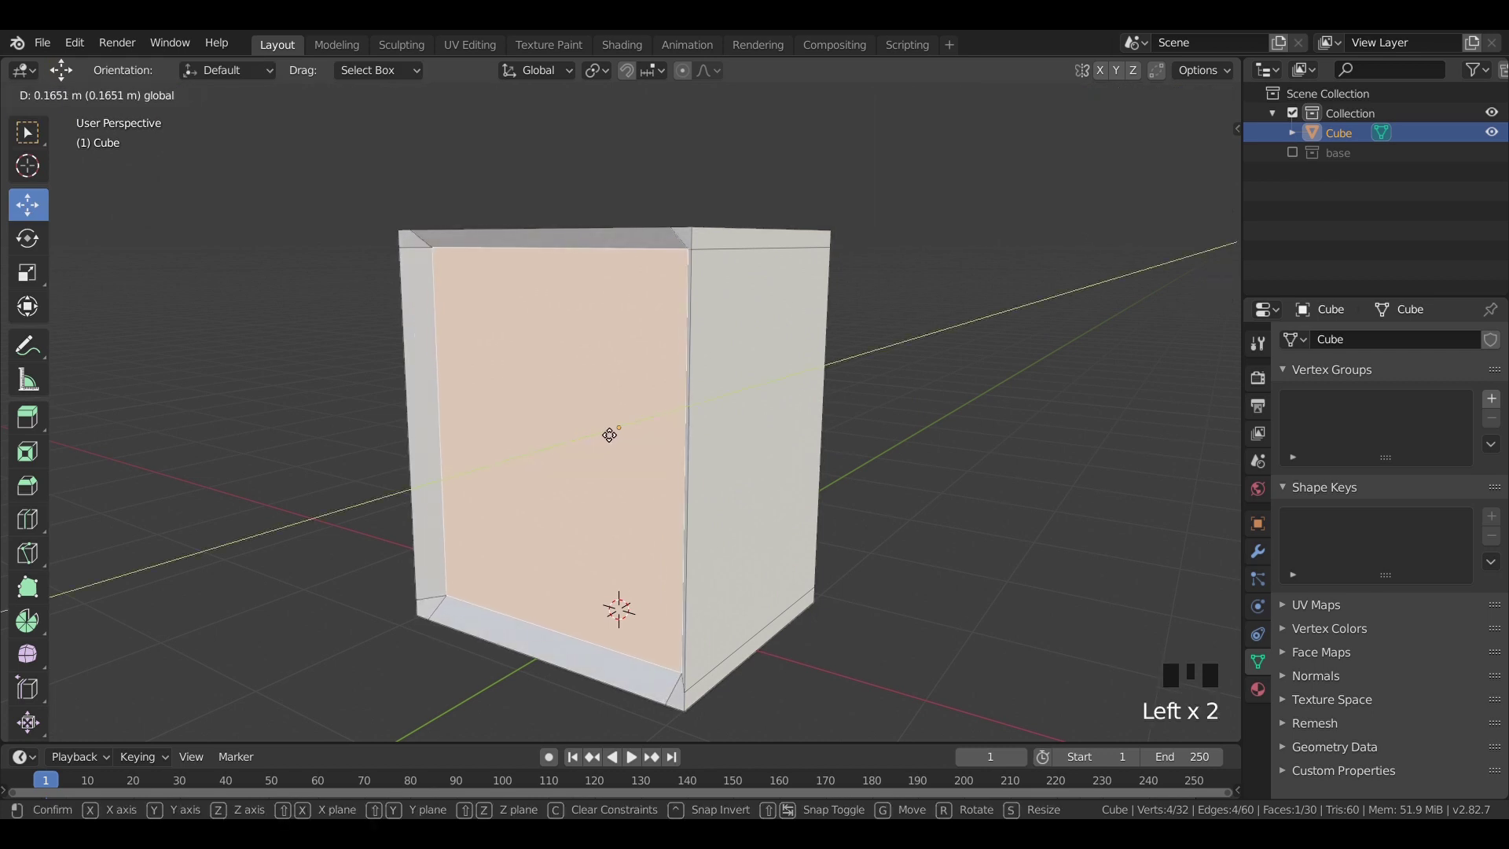
Step: Extrude the inner front face back along Y to hollow the box, then return to Object Mode
key(ctrl+z)
key(e)
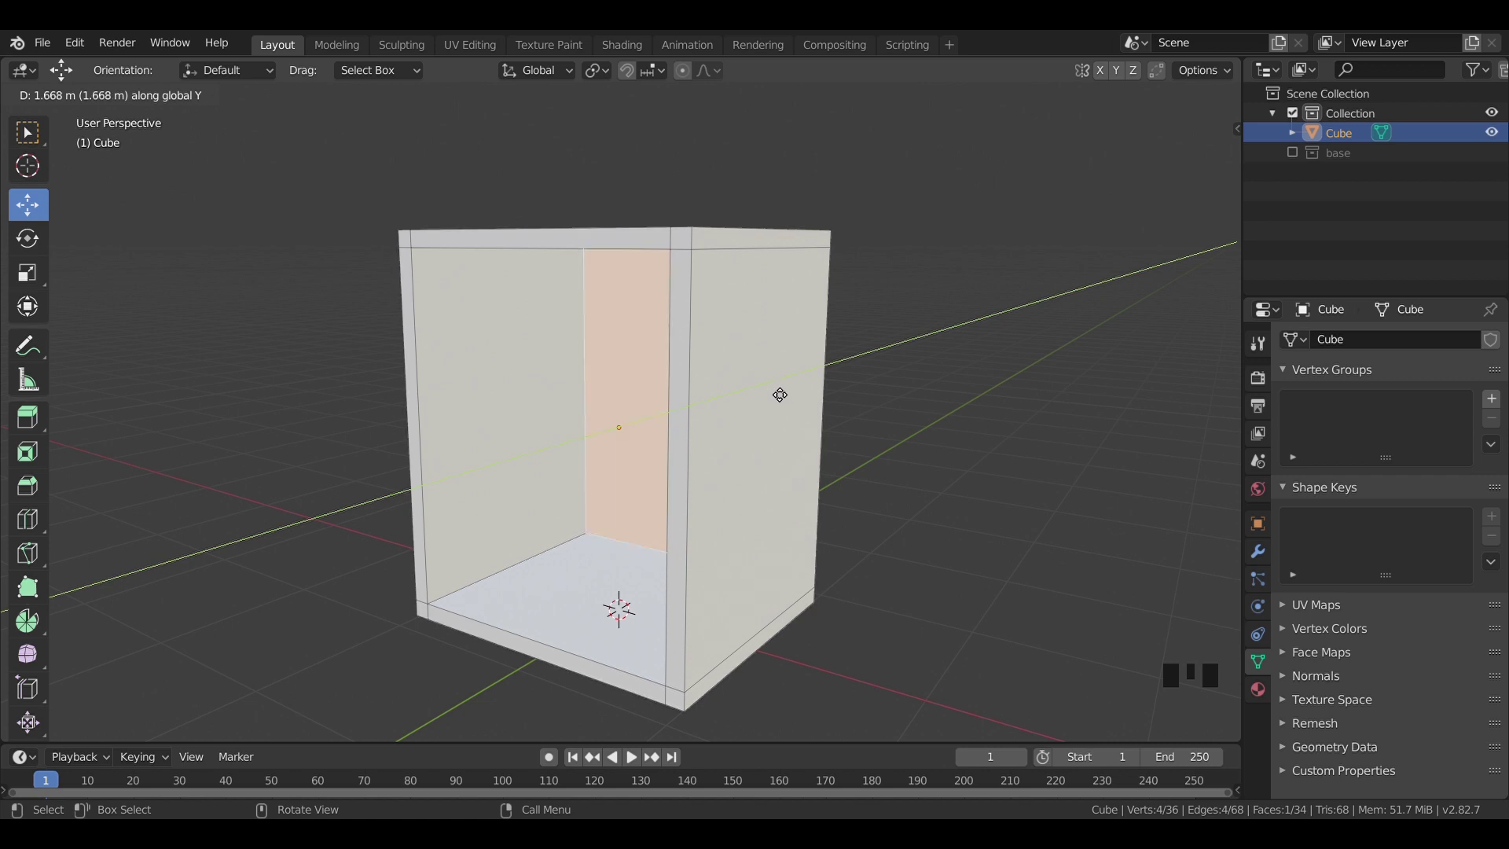
key(Tab)
Step: Duplicate the cabinet box, rotate the copy 90° on X and flatten it into a drawer shape
key(KP_1)
scroll(down, 3)
key(shift+d)
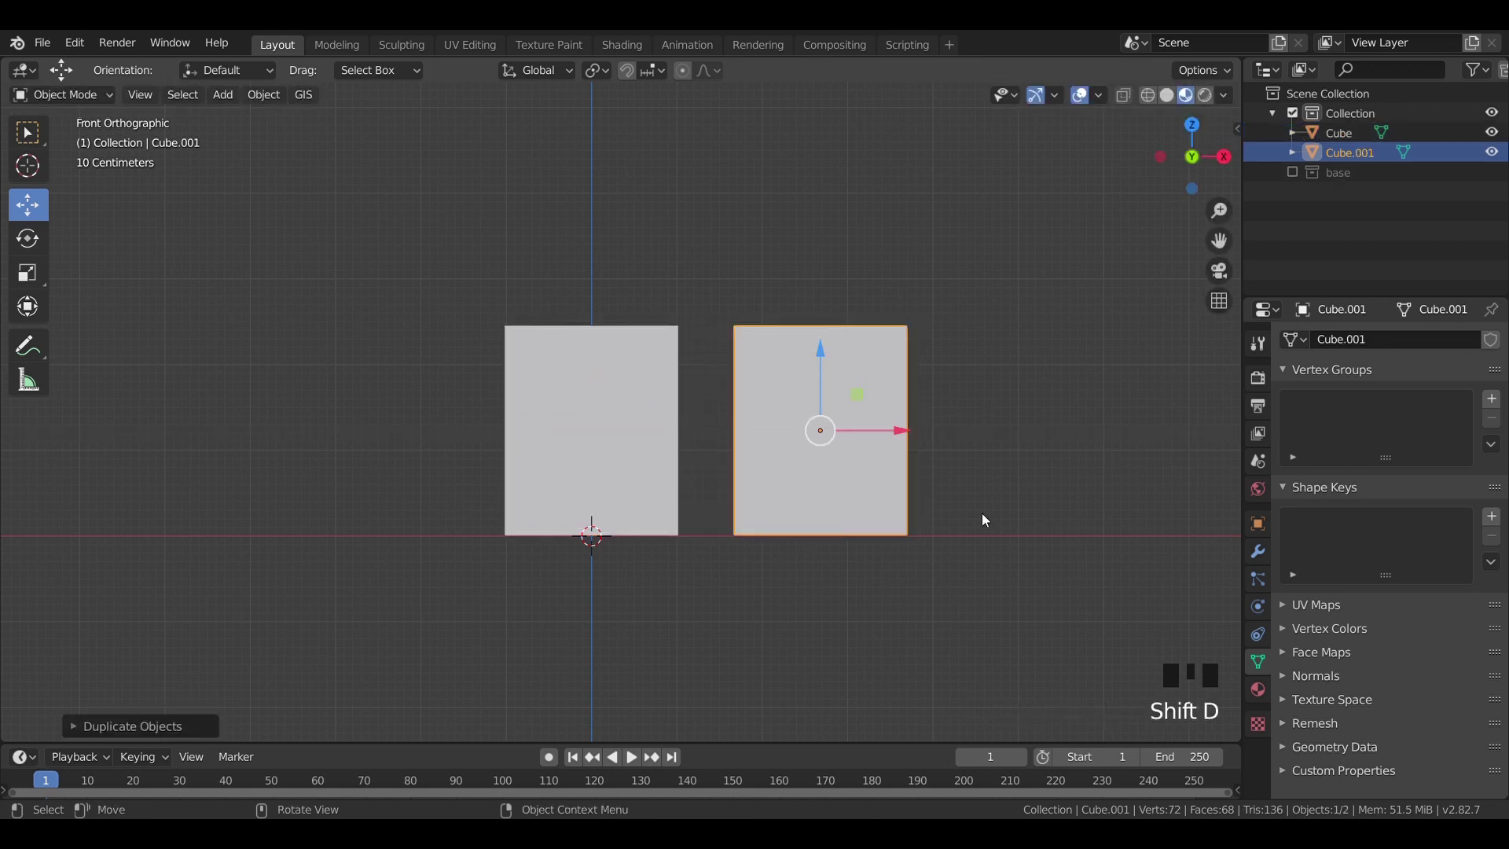
key(r)
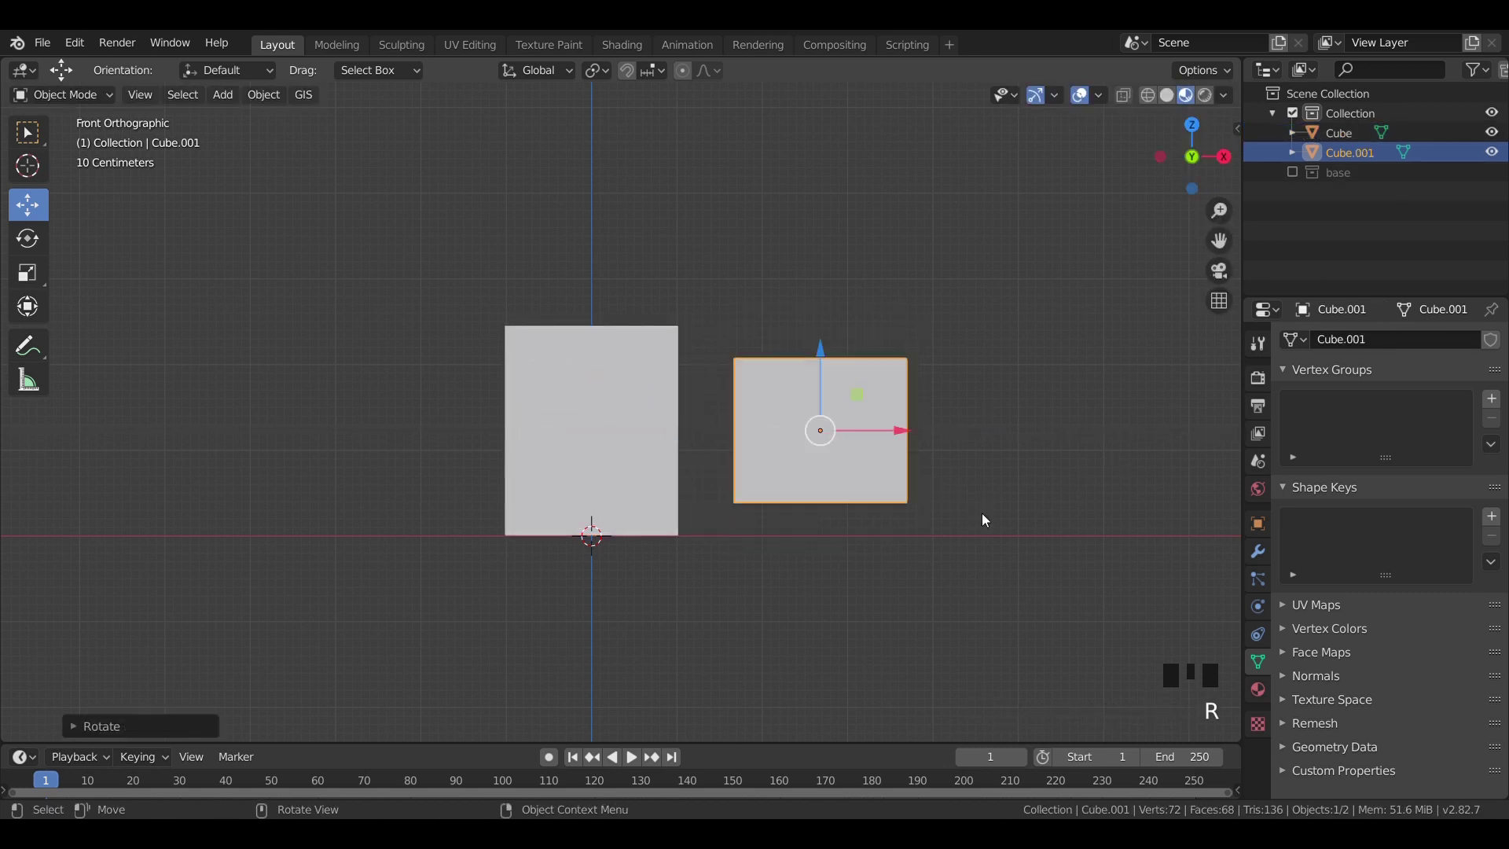
scroll(down, 3)
drag(938, 554, 752, 433)
key(r)
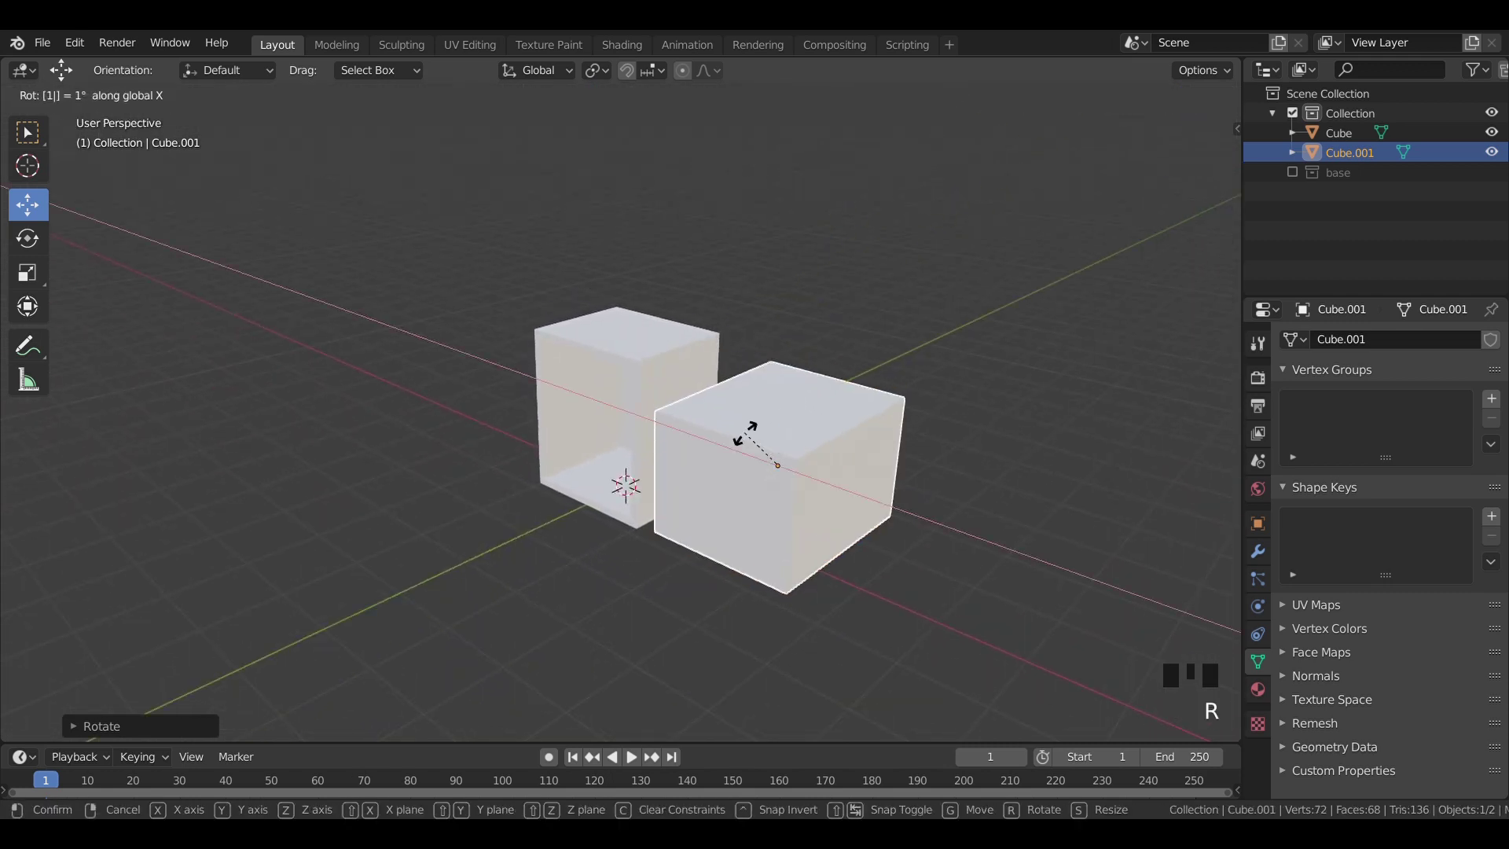
key(KP_1)
key(s)
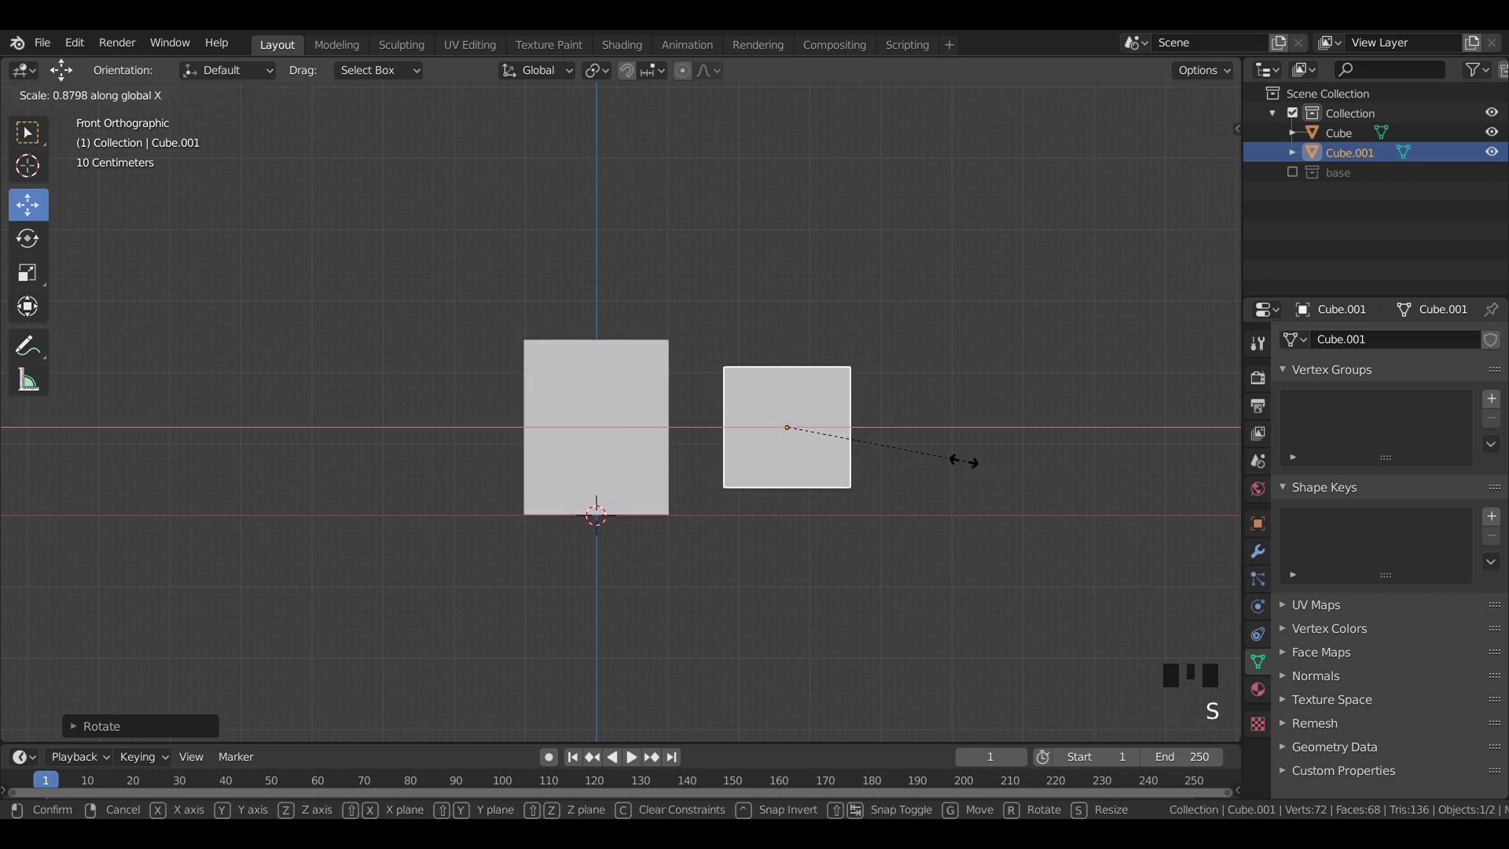
key(s)
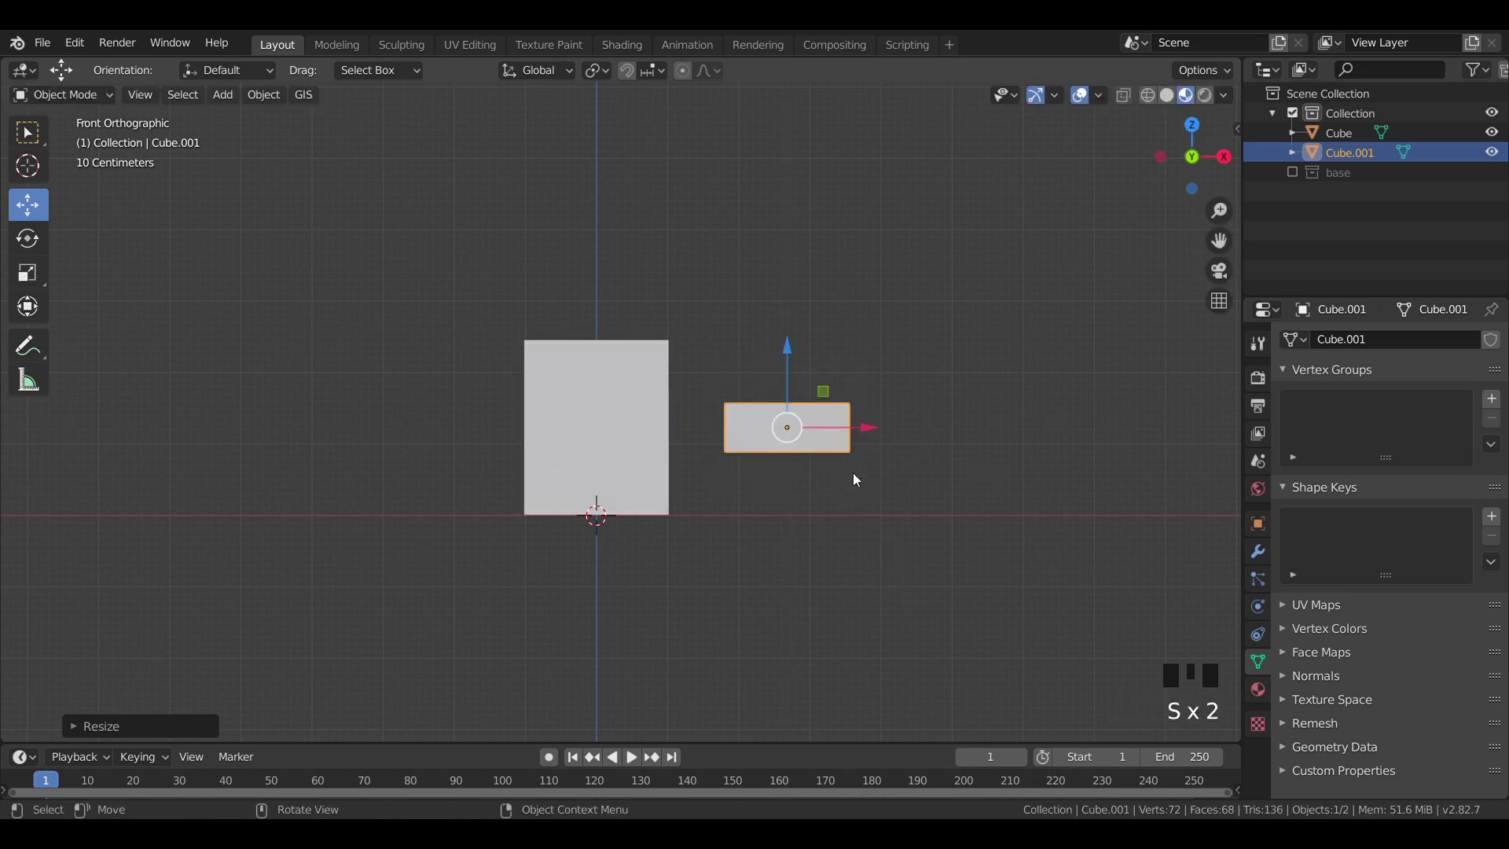
Step: Move the drawer into the top of the opening and duplicate it for the next slot
key(g)
key(z)
scroll(up, 3)
drag(656, 441, 625, 408)
key(z)
key(KP_1)
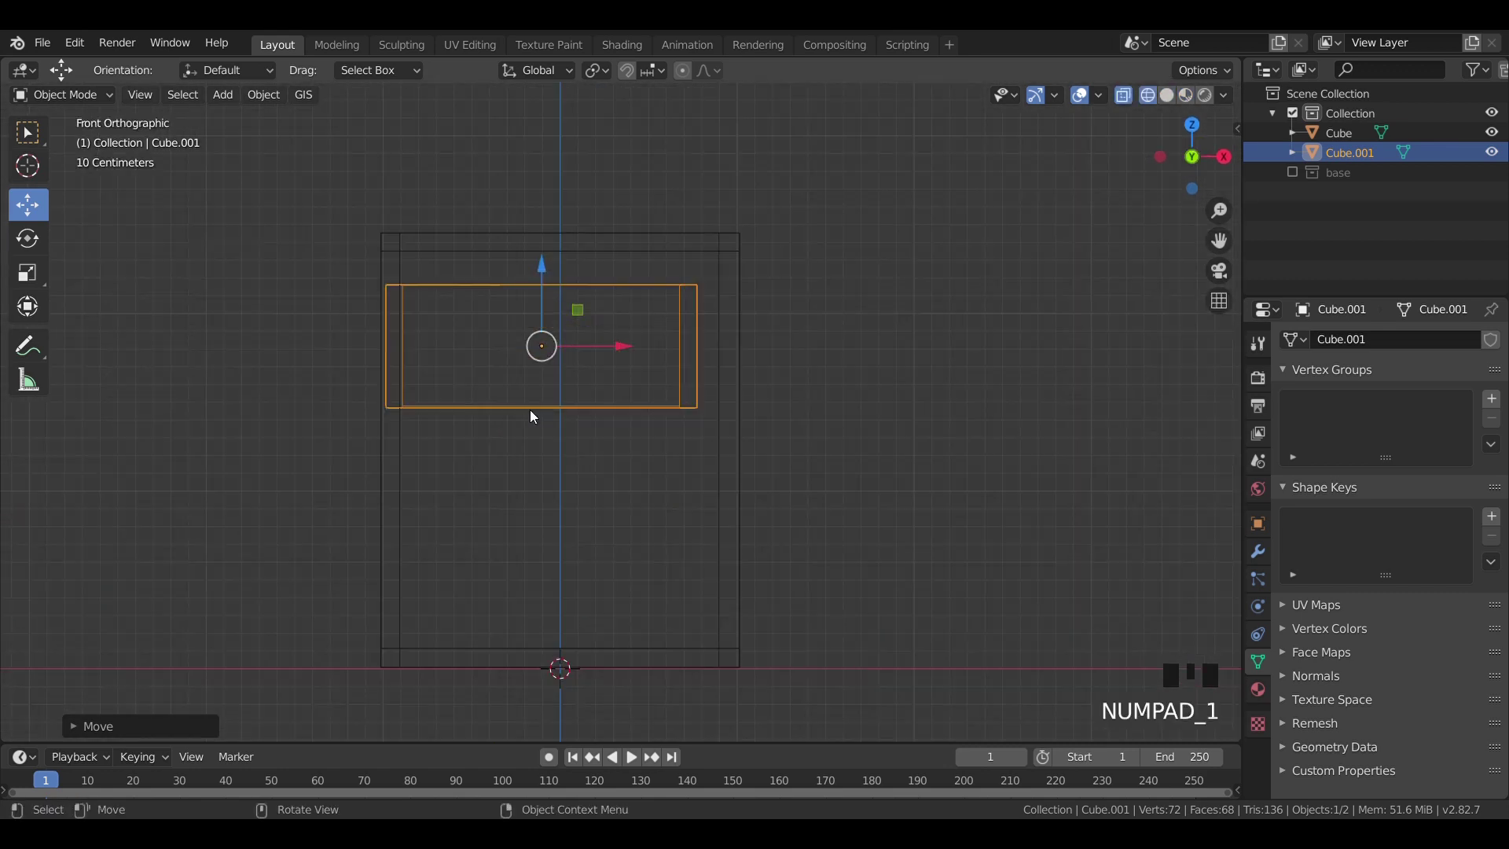
scroll(up, 3)
key(g)
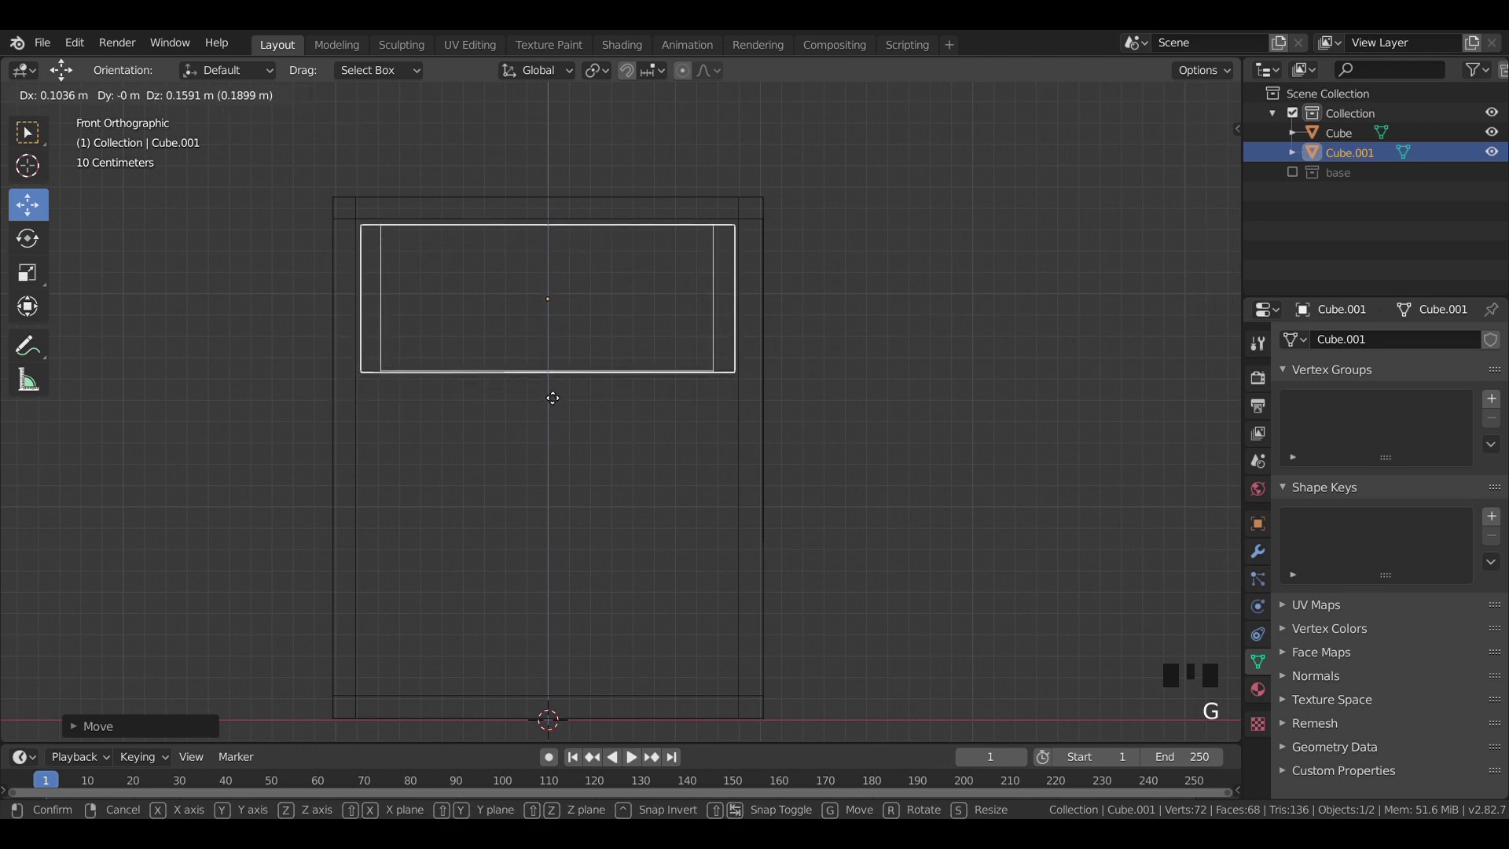
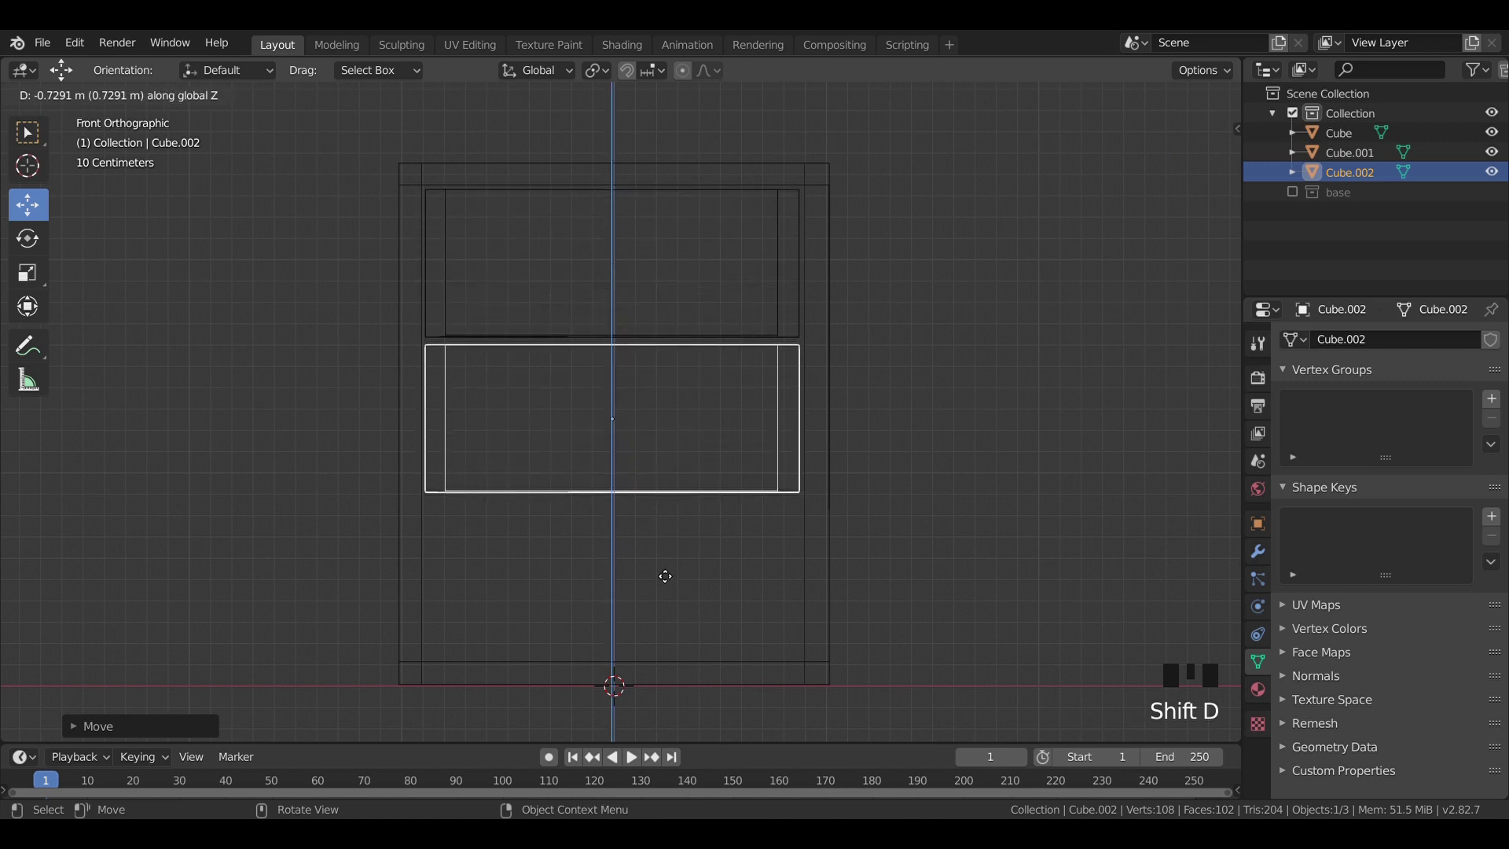
key(shift+d)
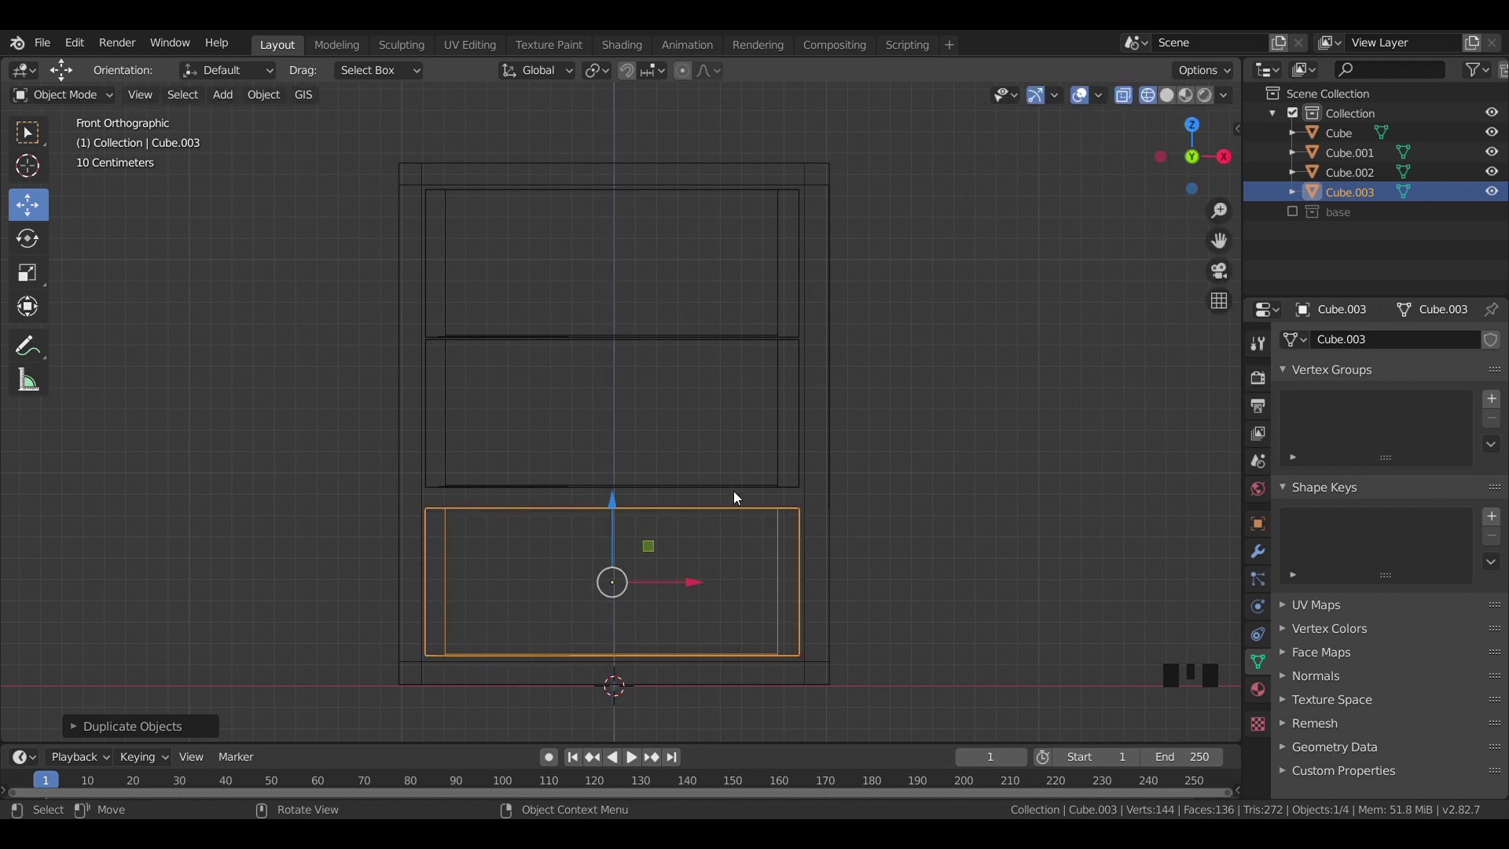
Step: Settle the middle drawer's position, switch to solid shading and select all three drawers
click(740, 486)
click(619, 332)
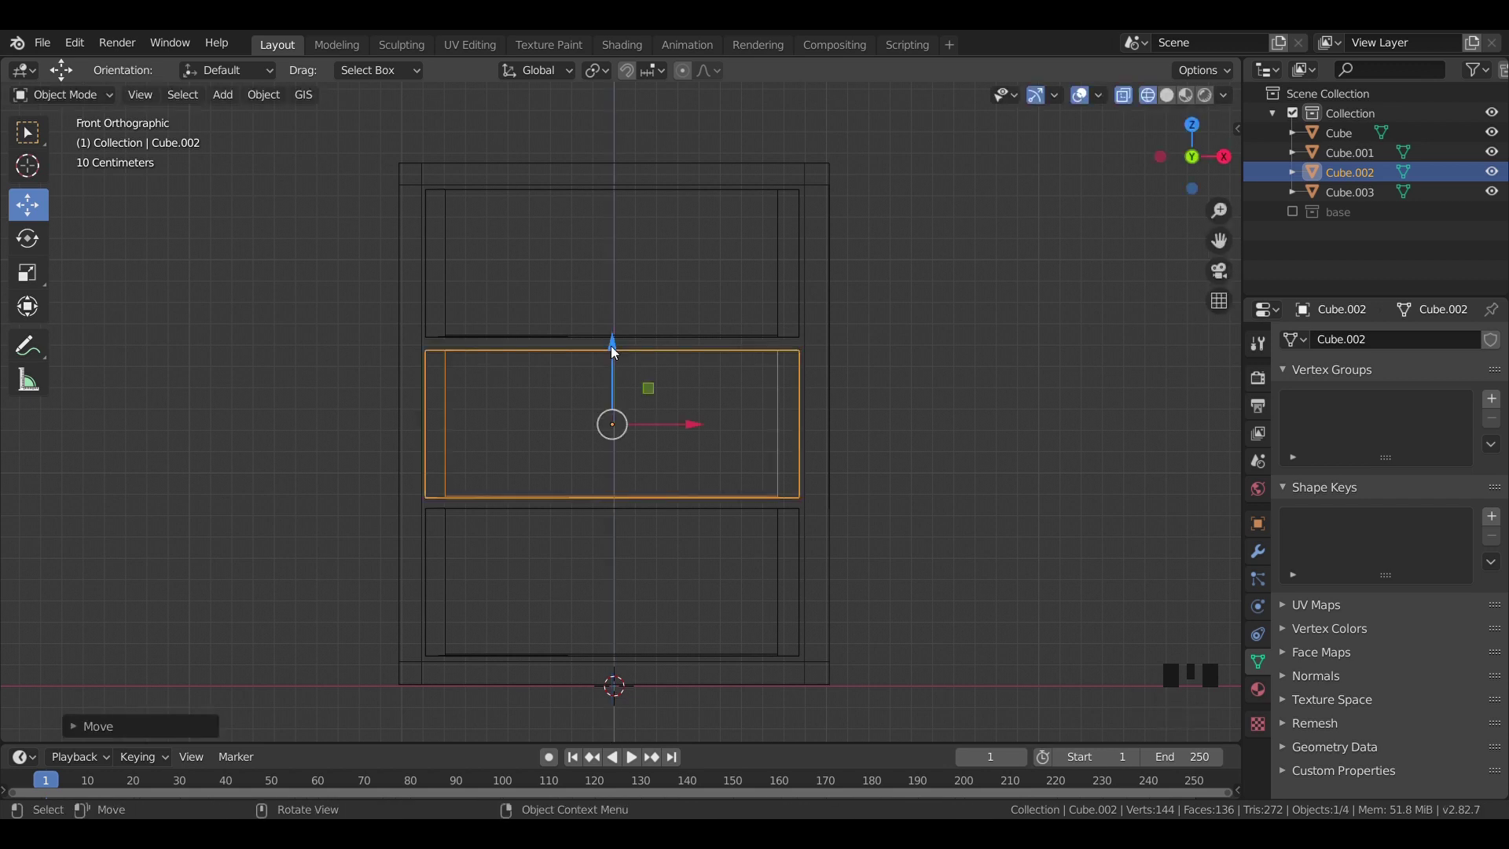
click(993, 339)
key(z)
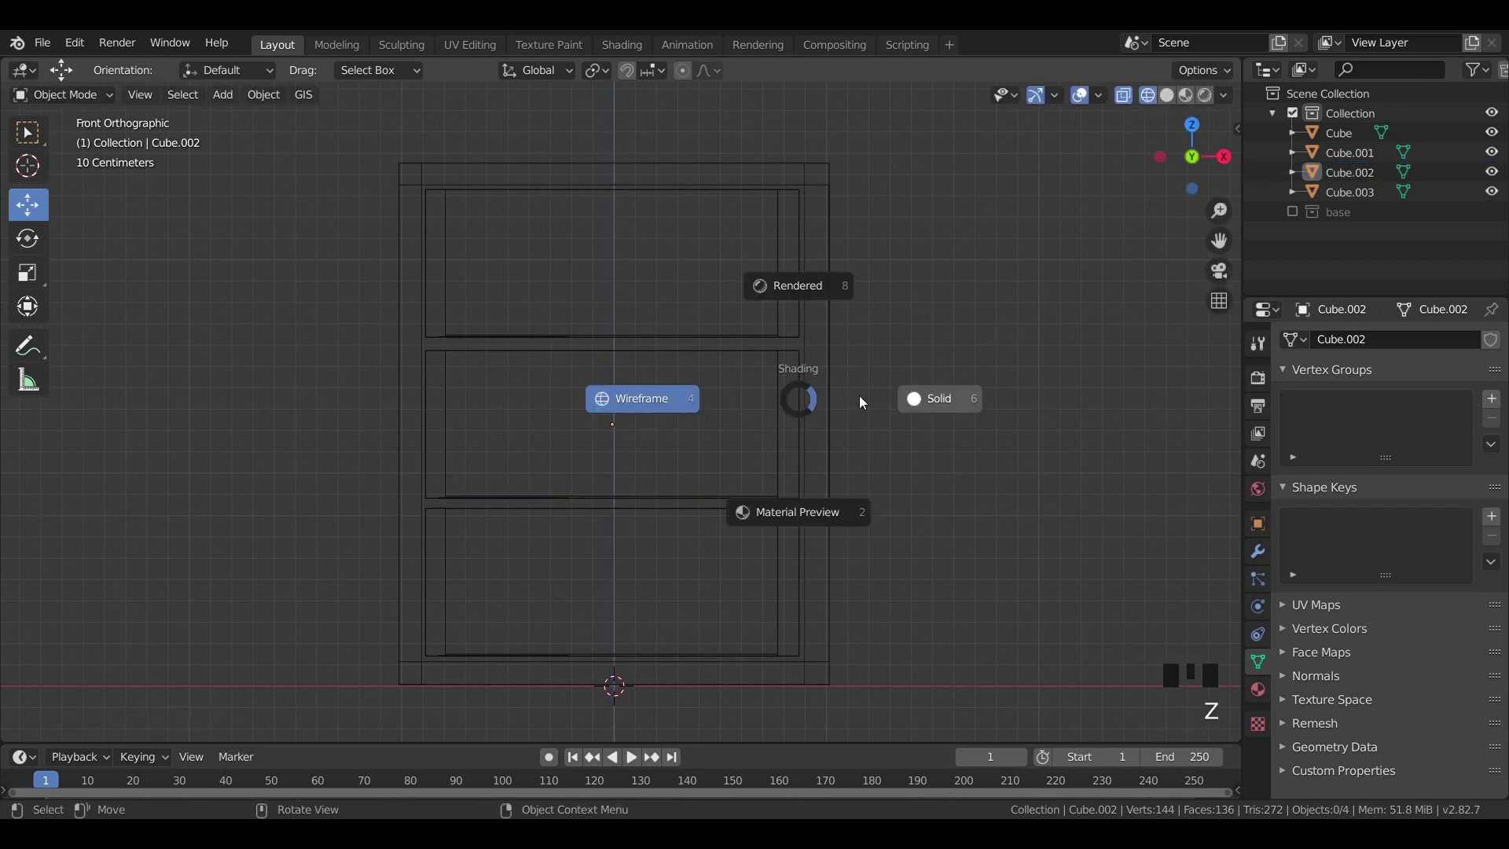
scroll(down, 3)
drag(817, 434, 620, 359)
drag(619, 359, 618, 423)
drag(614, 476, 614, 501)
click(613, 537)
Step: From the right view, shrink the drawers' depth along Y to fit within the cabinet
key(KP_3)
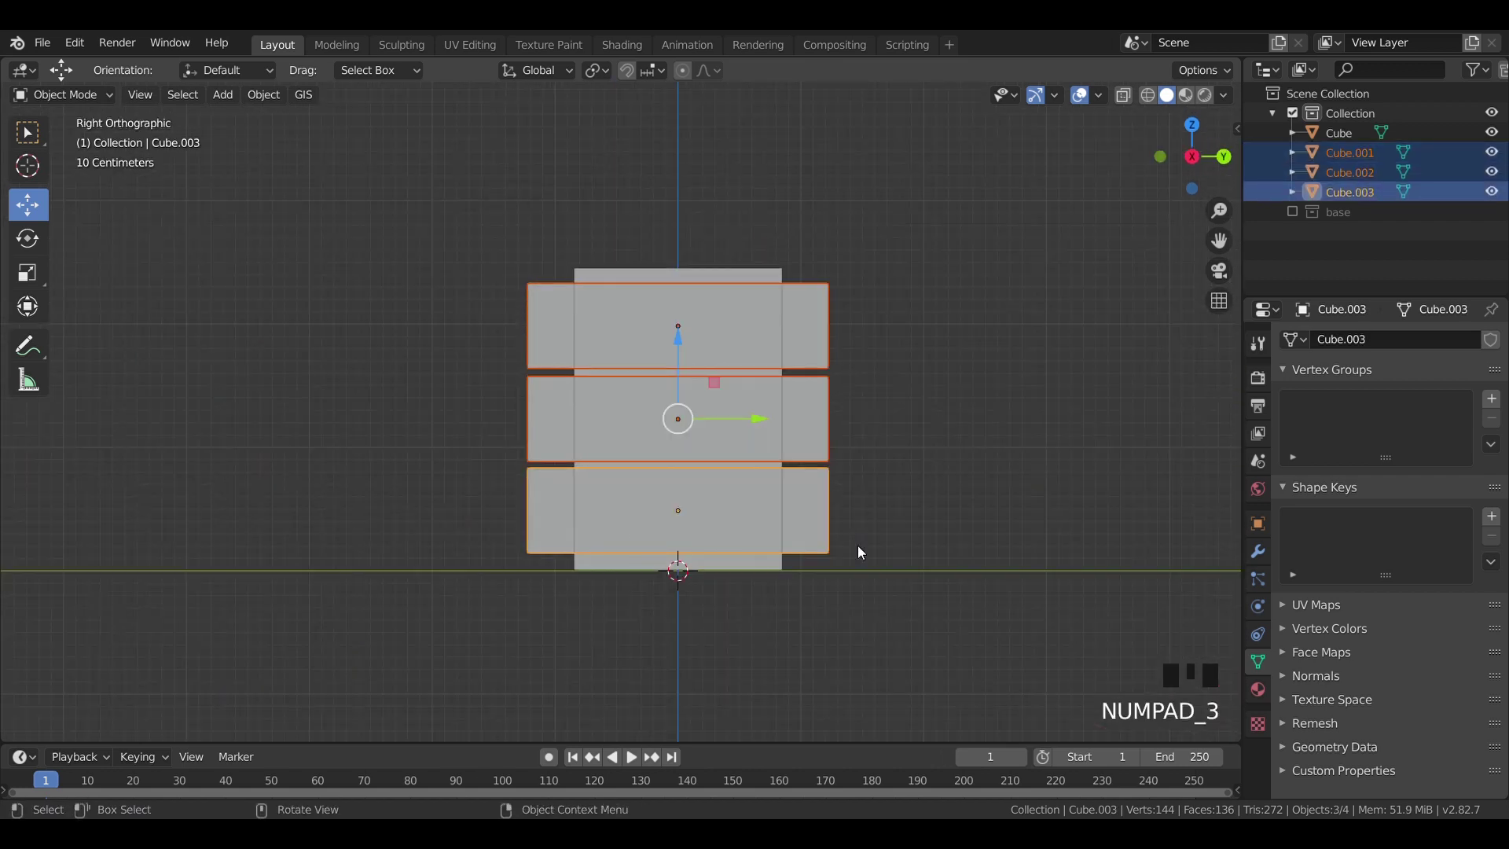
key(s)
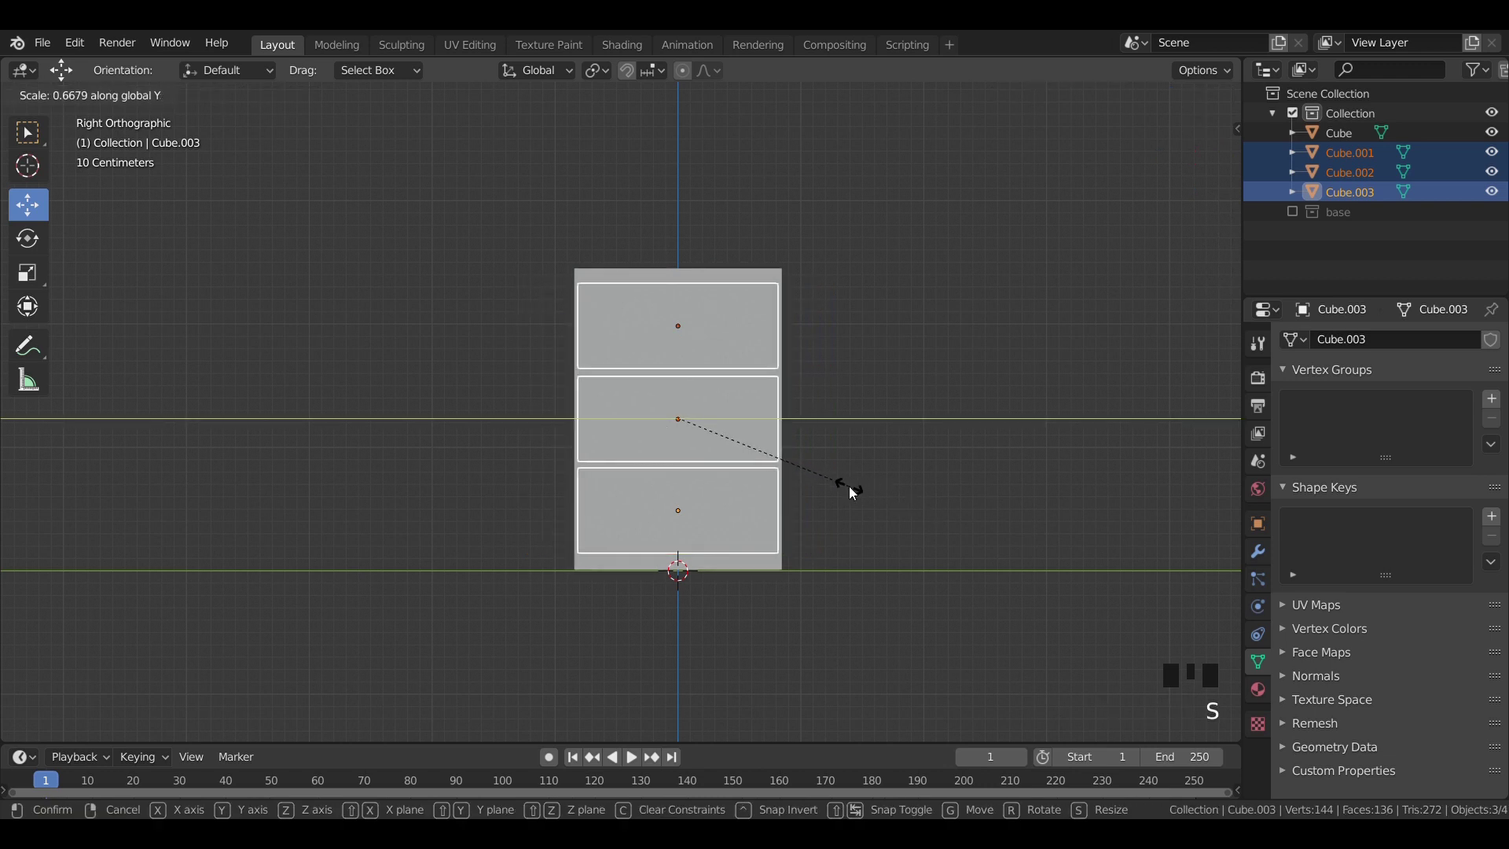
click(761, 424)
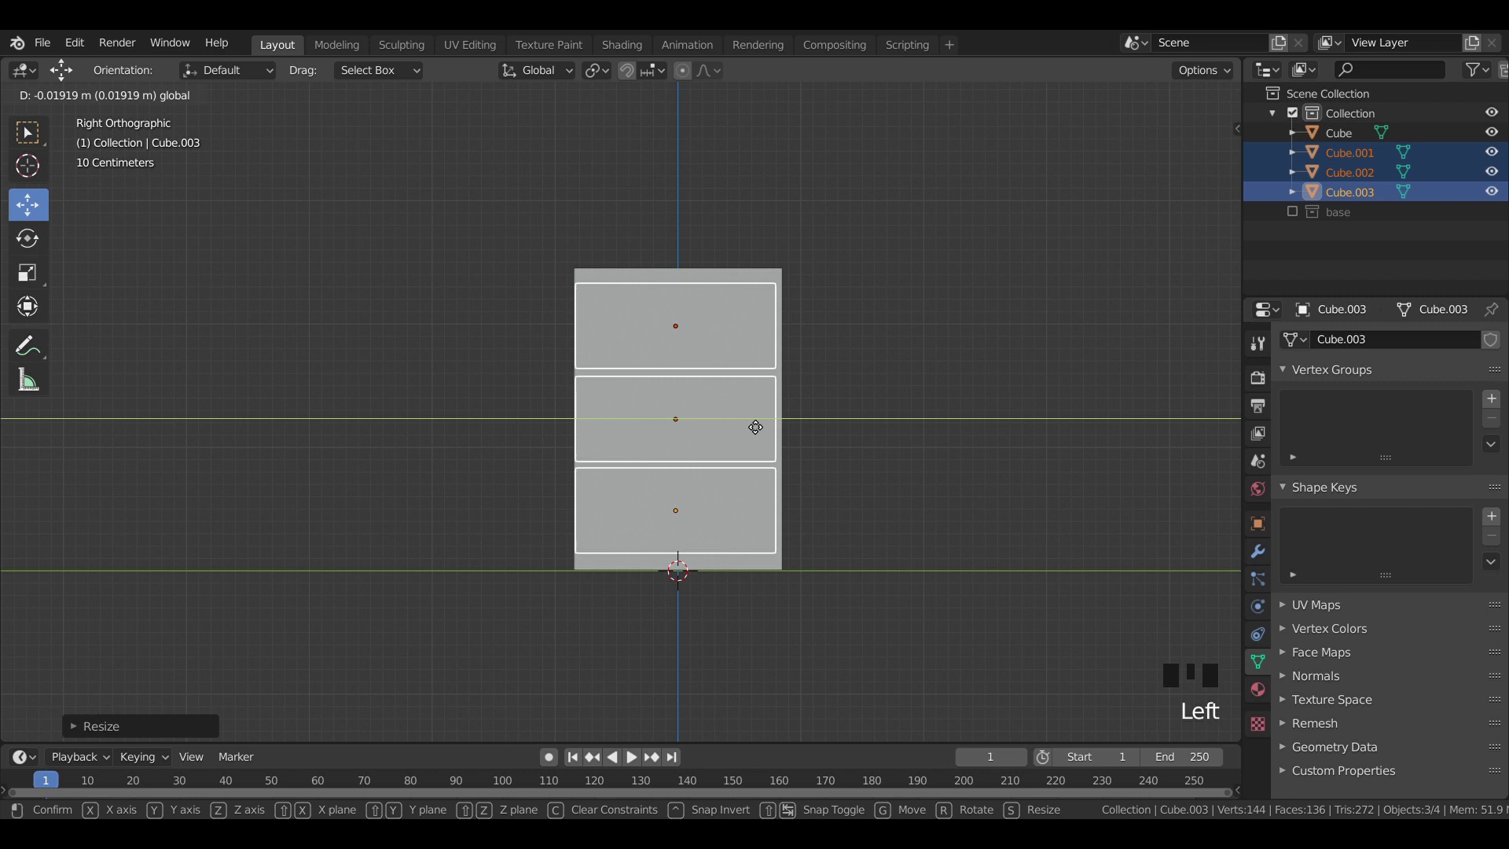
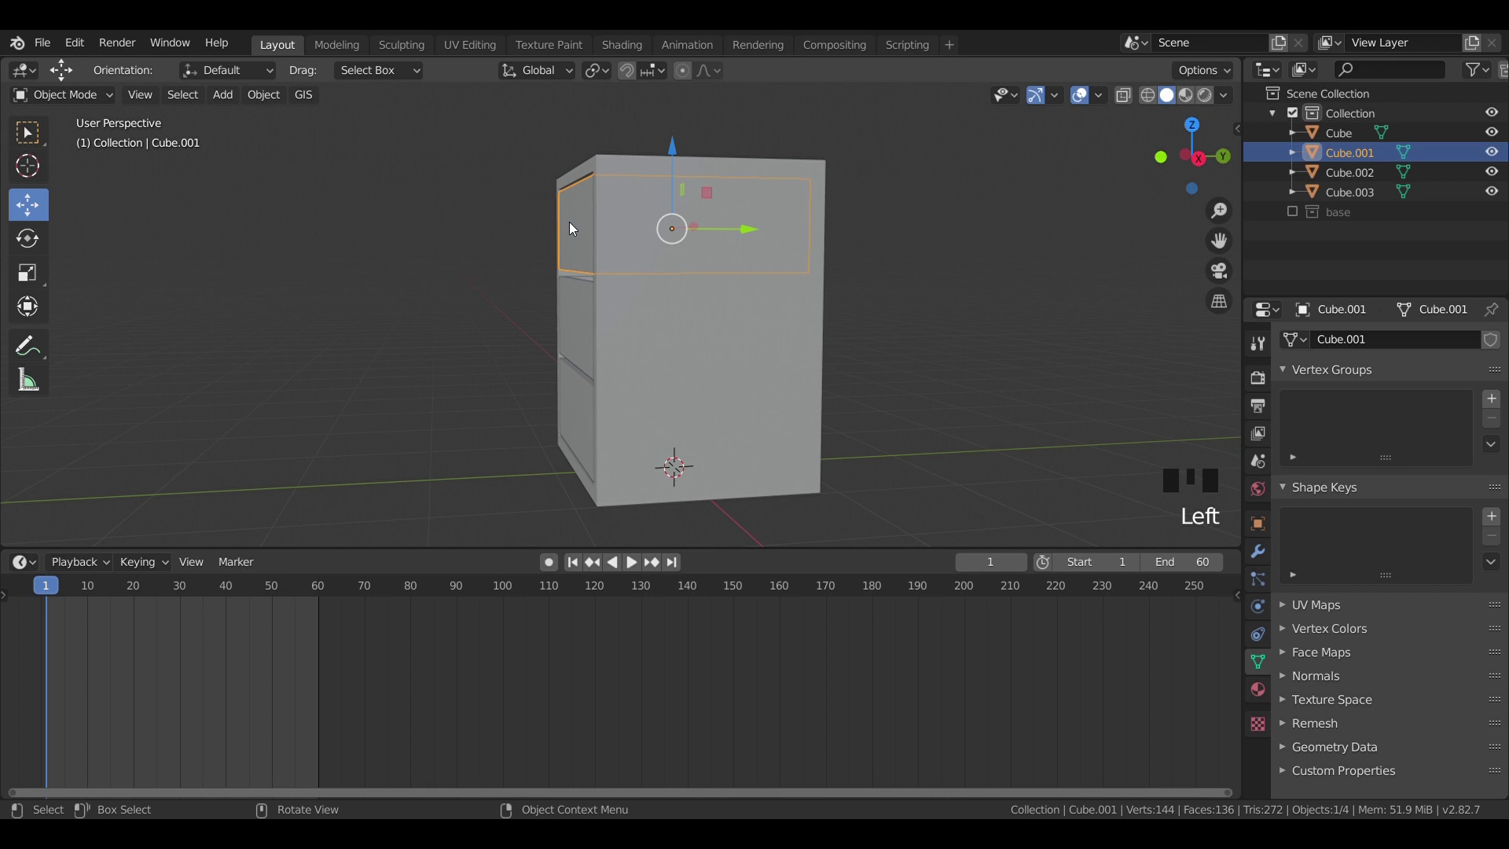
Step: Key the drawers' closed location at the start and pull the top drawer out at frame 10
key(i)
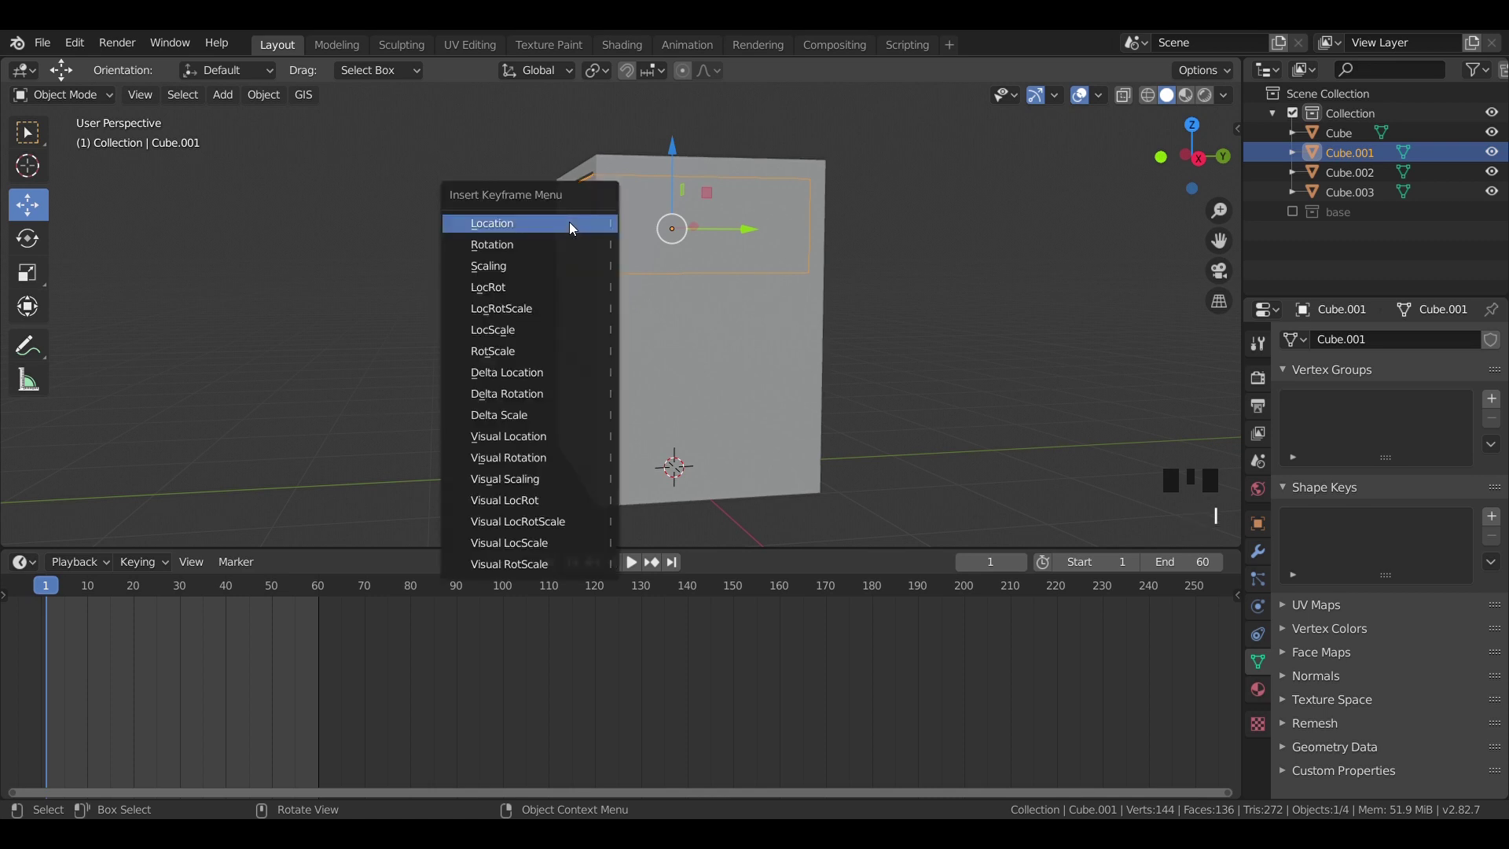
key(i)
key(i)
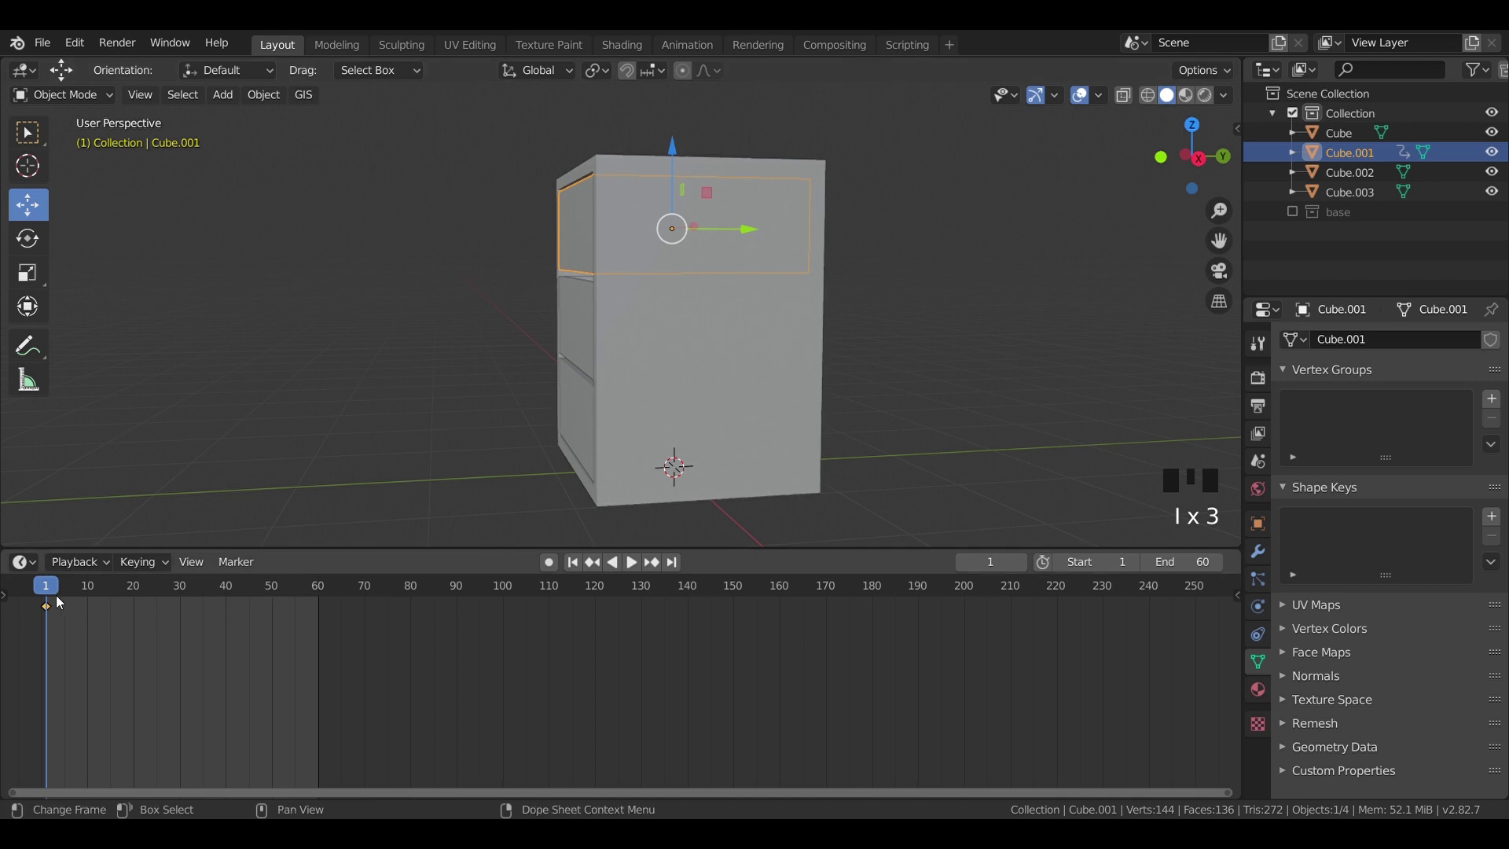
drag(55, 590, 580, 312)
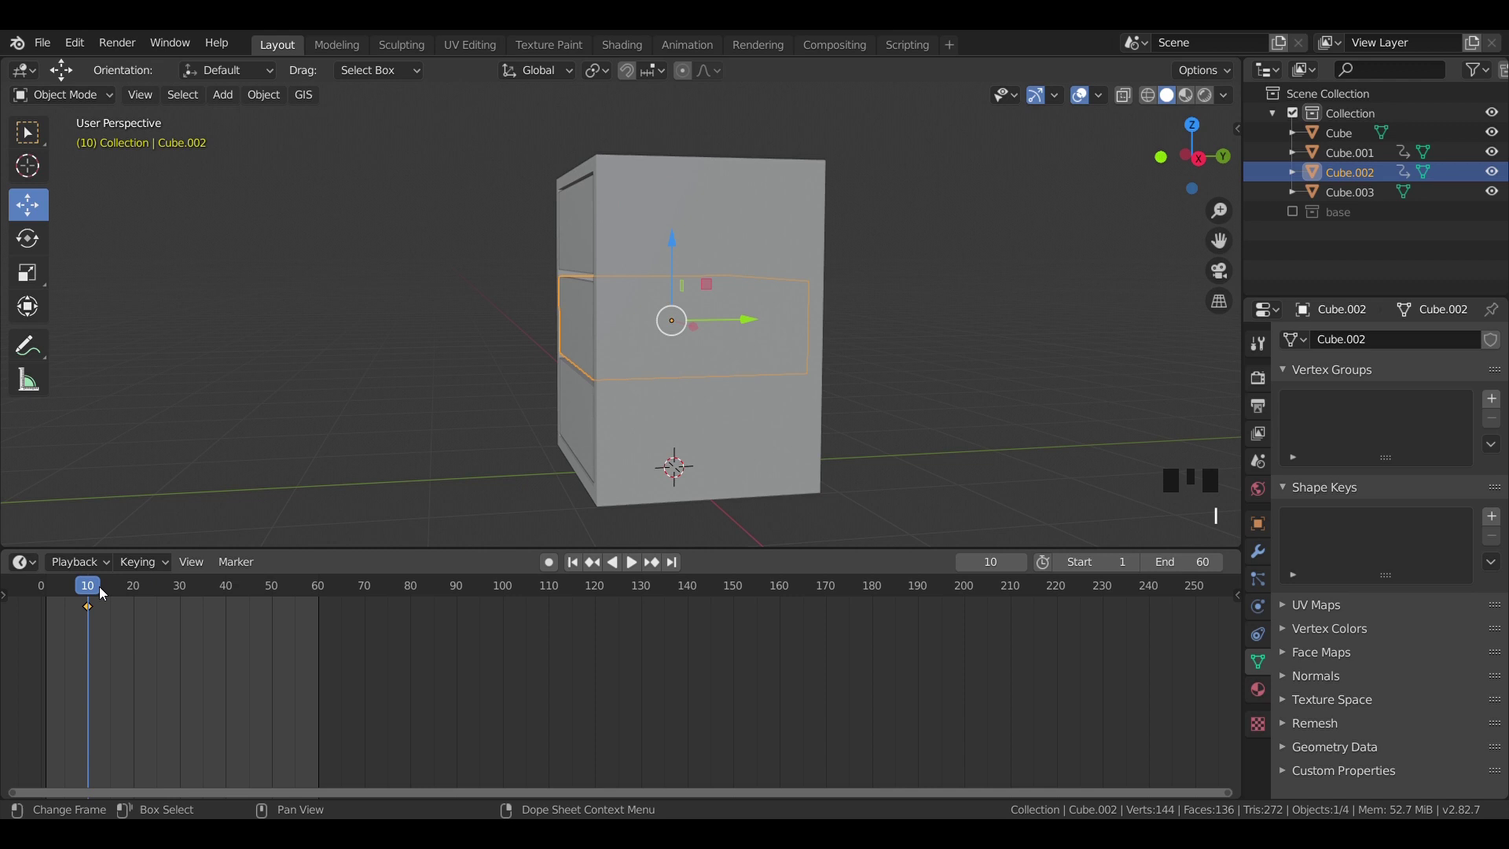
drag(103, 588, 569, 400)
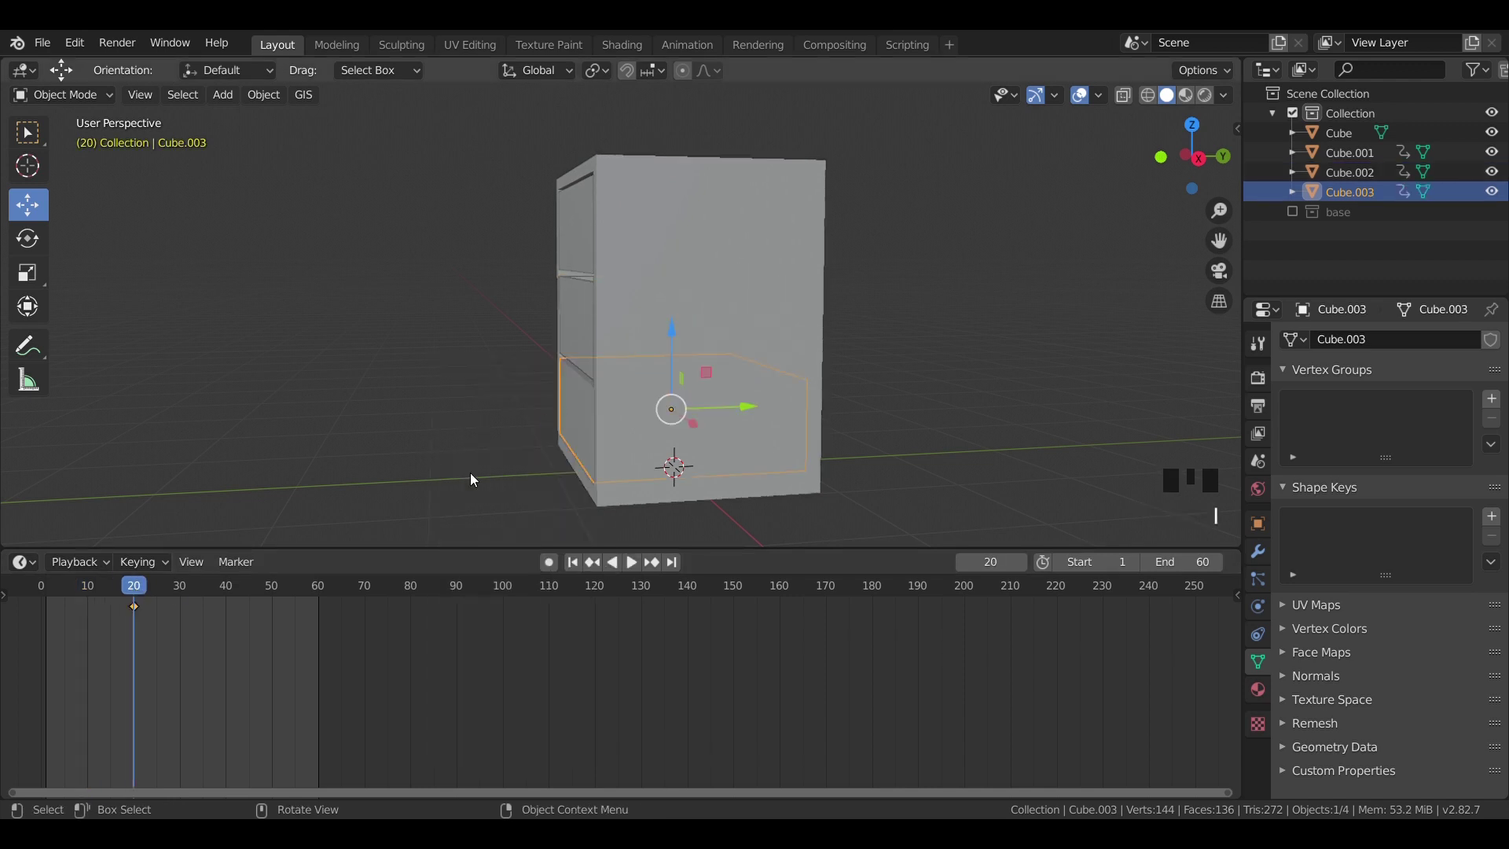
drag(140, 589, 637, 247)
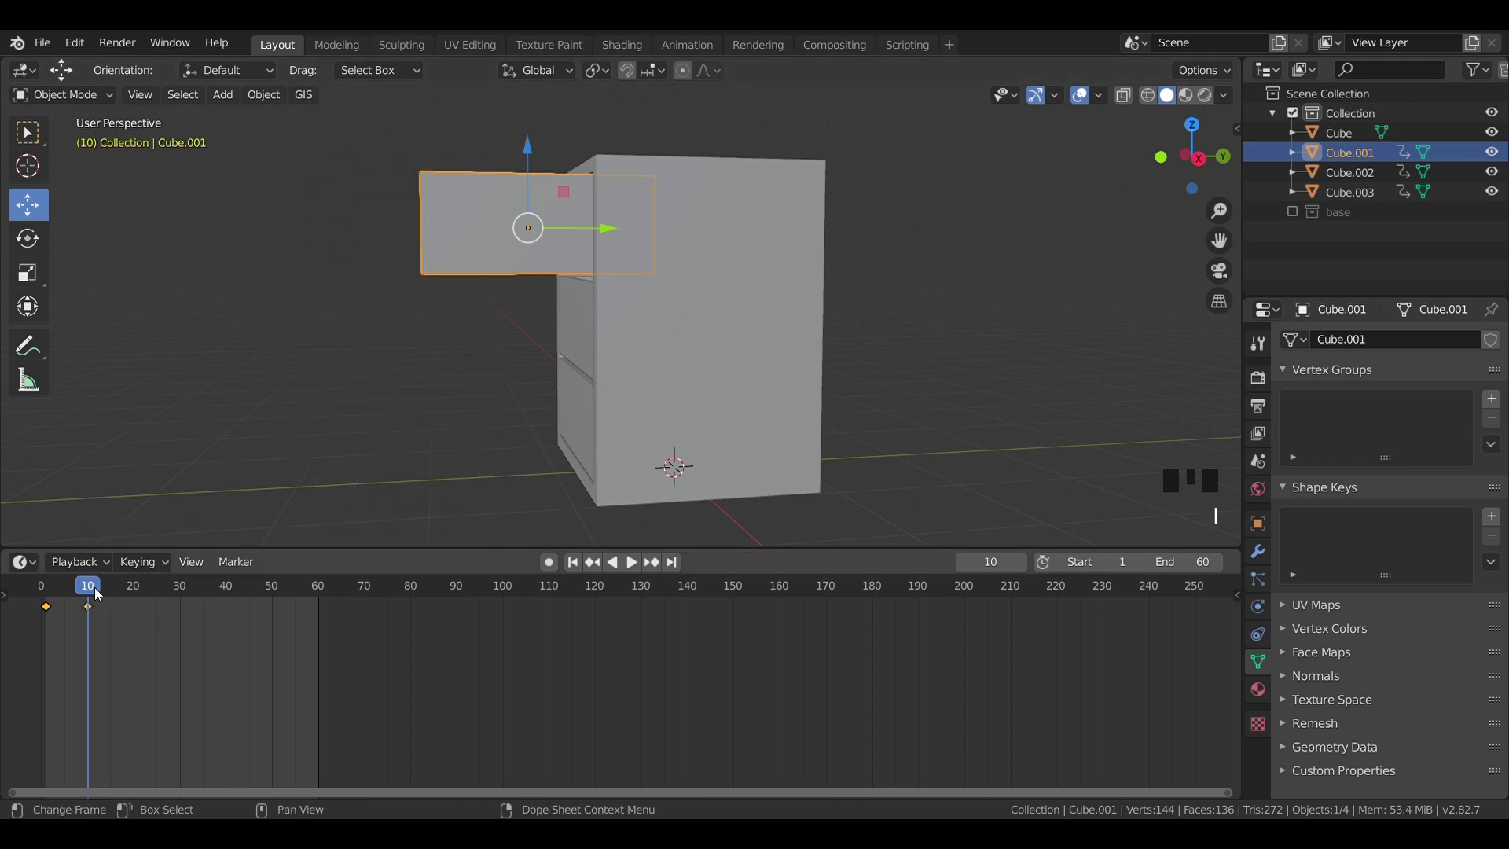
Step: Slide the other drawers out around frame 20 and key their open positions
drag(95, 585, 563, 235)
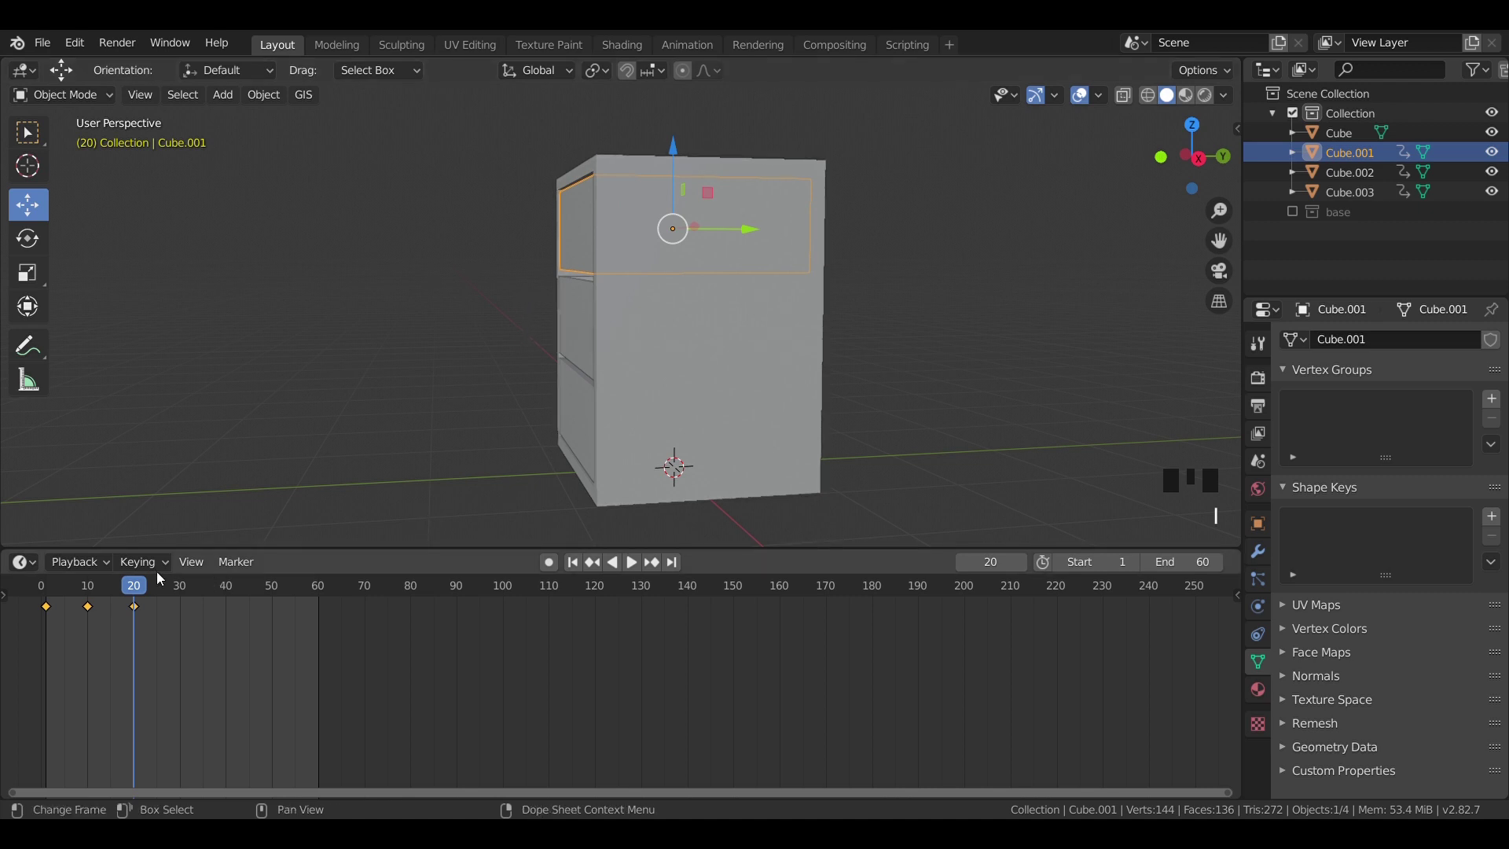
drag(141, 589, 412, 362)
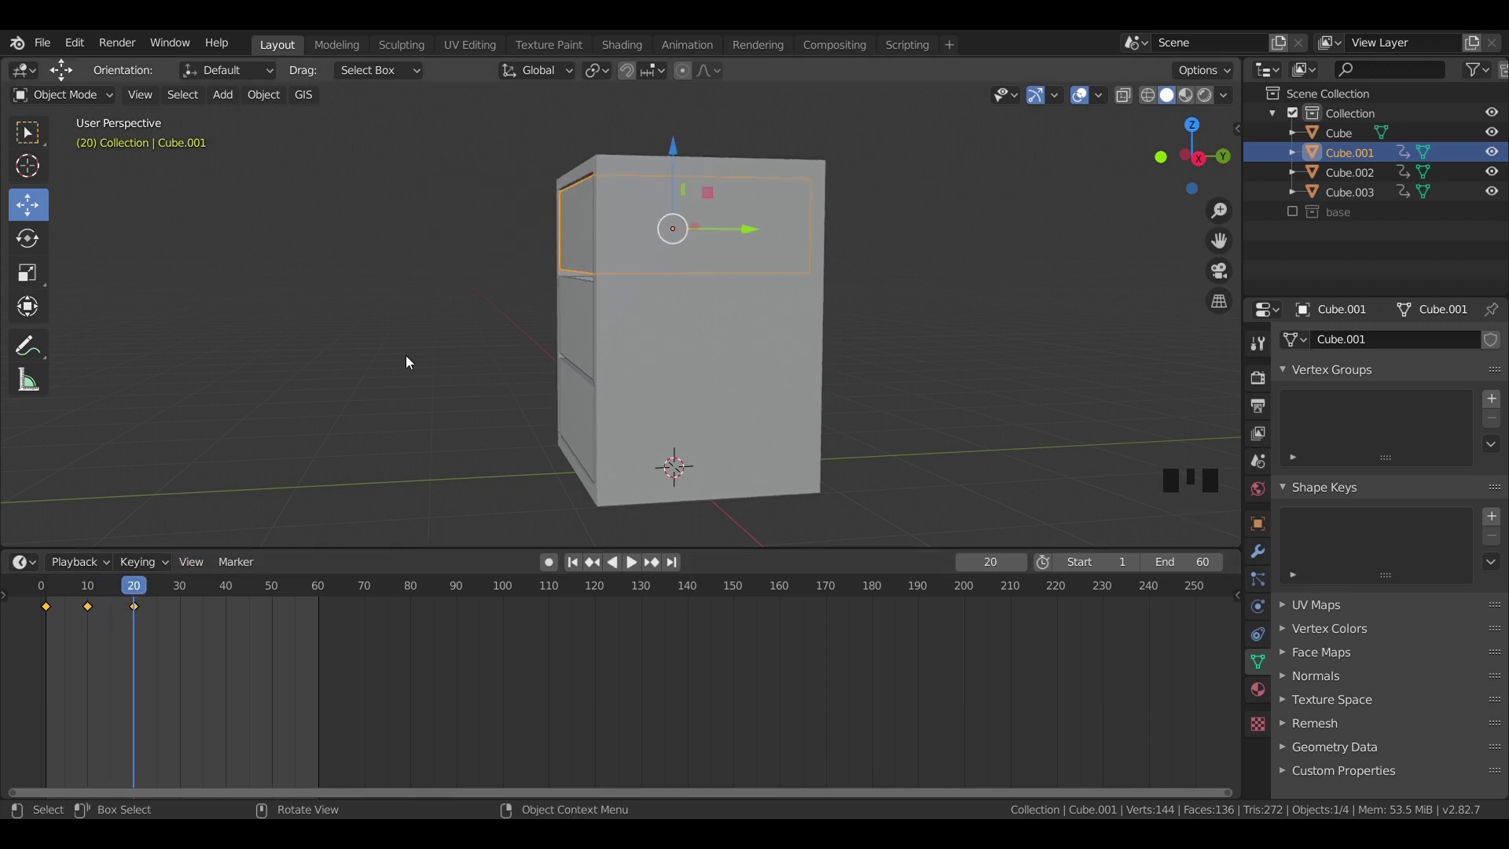
drag(587, 323, 460, 270)
drag(152, 588, 772, 319)
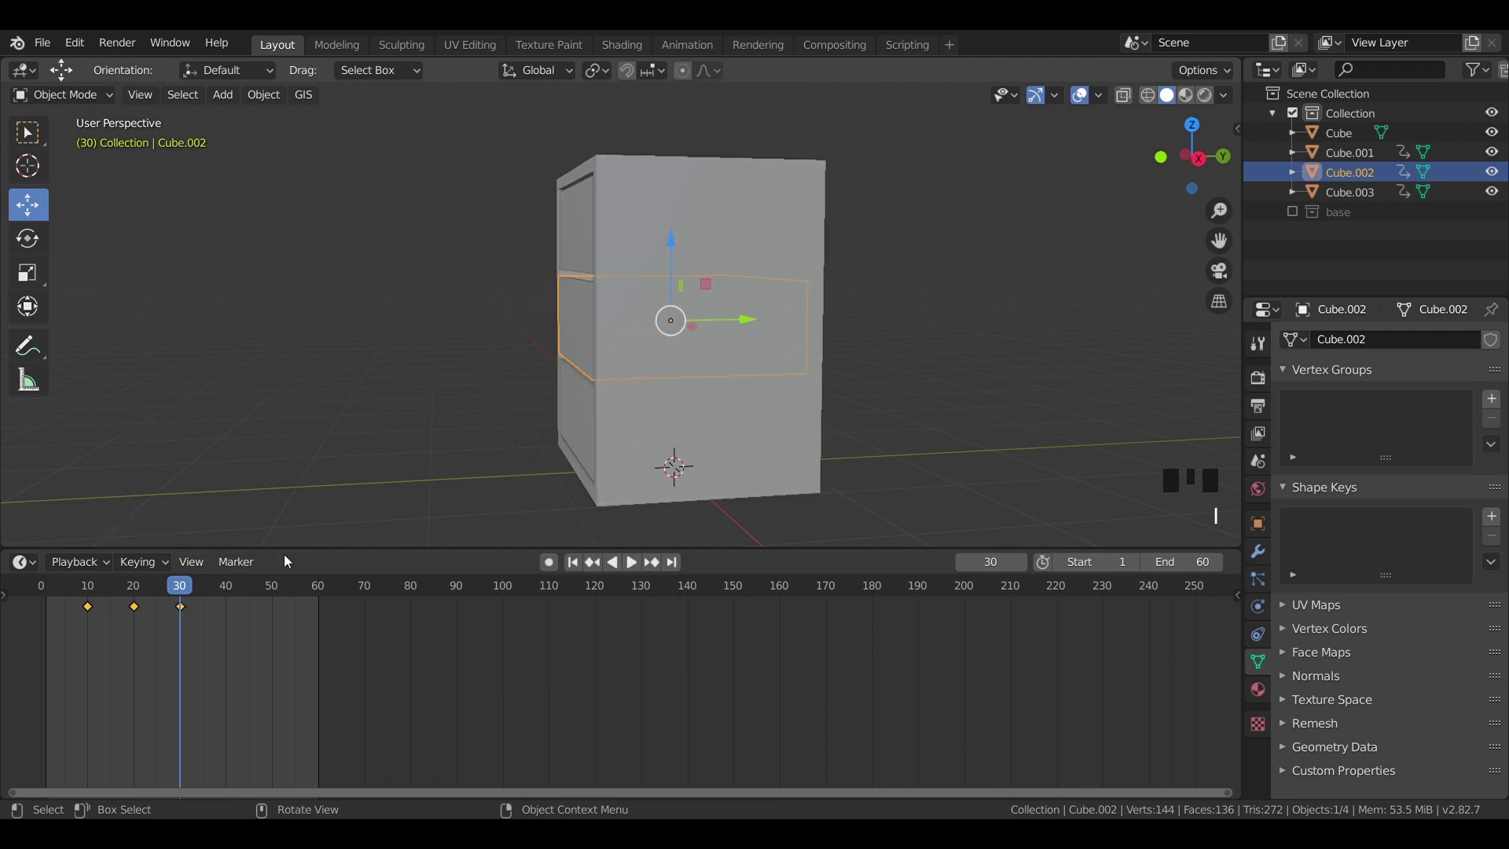
Step: Key the drawers back to closed at frames 30 and 40 and play the motion back
drag(706, 446, 489, 431)
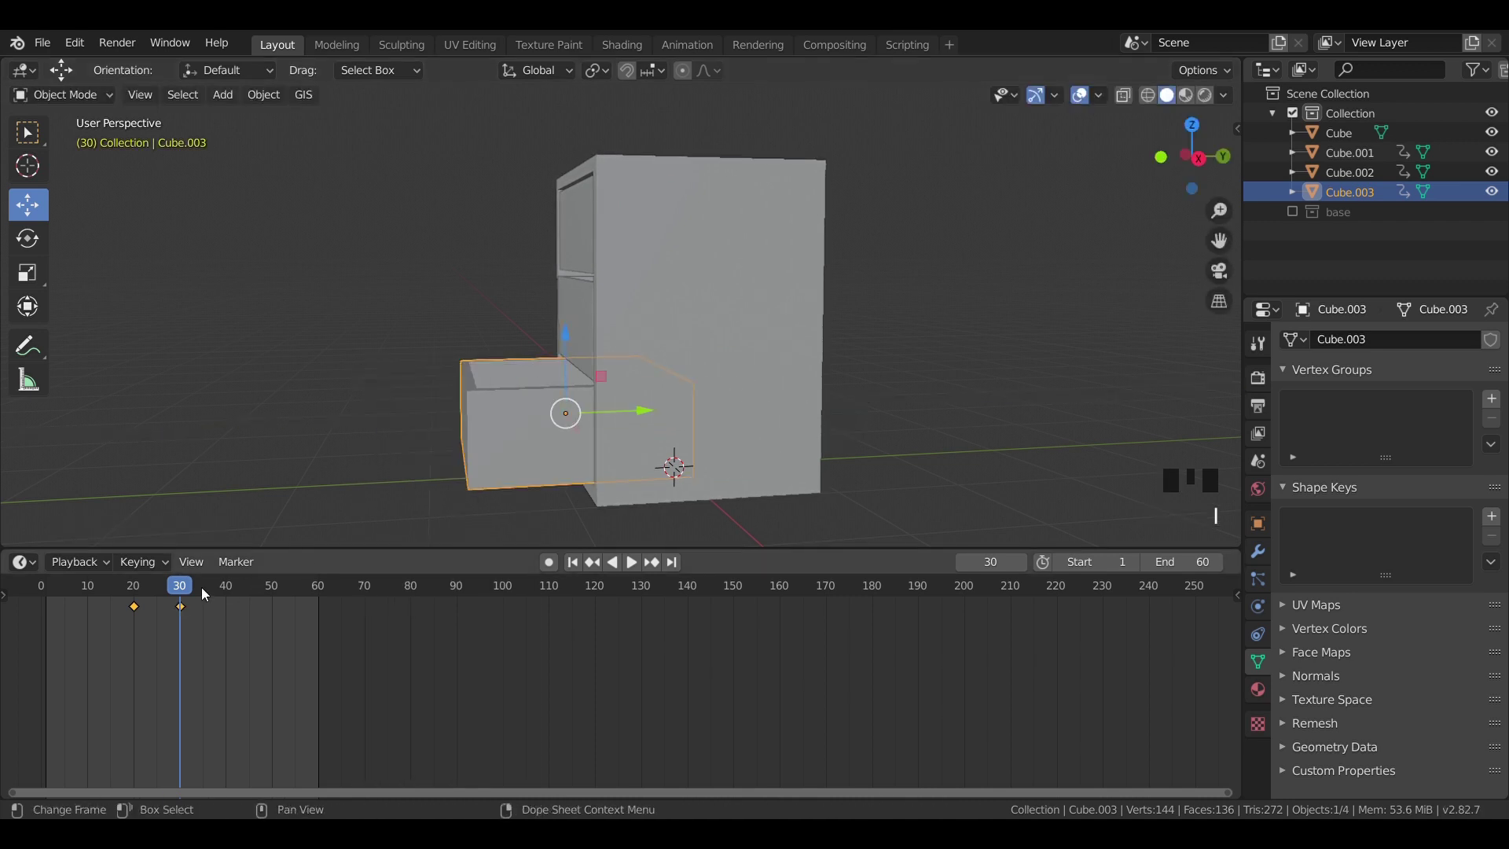
drag(186, 592, 623, 399)
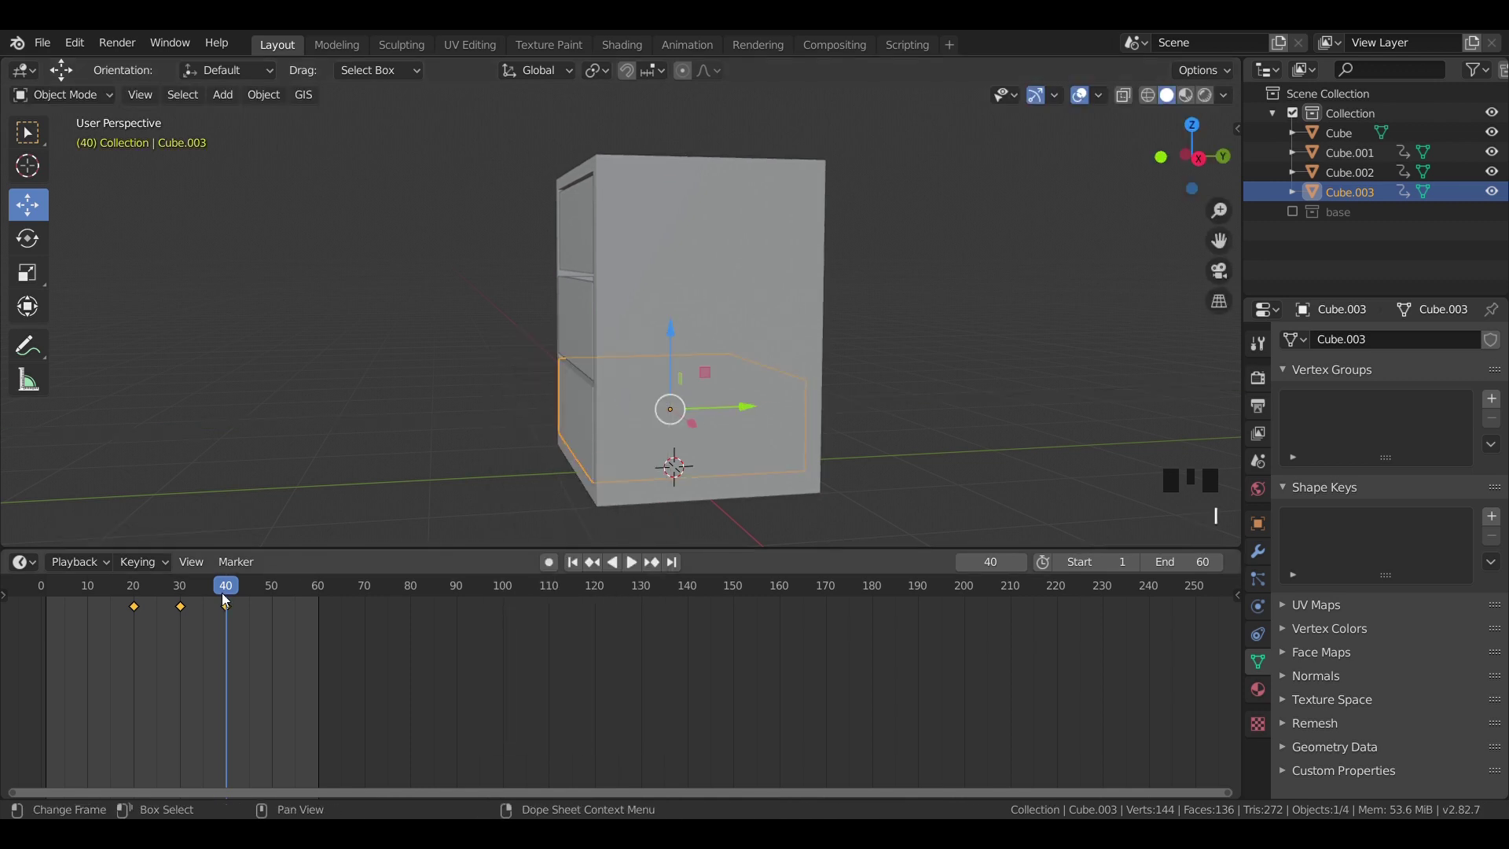
drag(206, 595, 285, 360)
key(space)
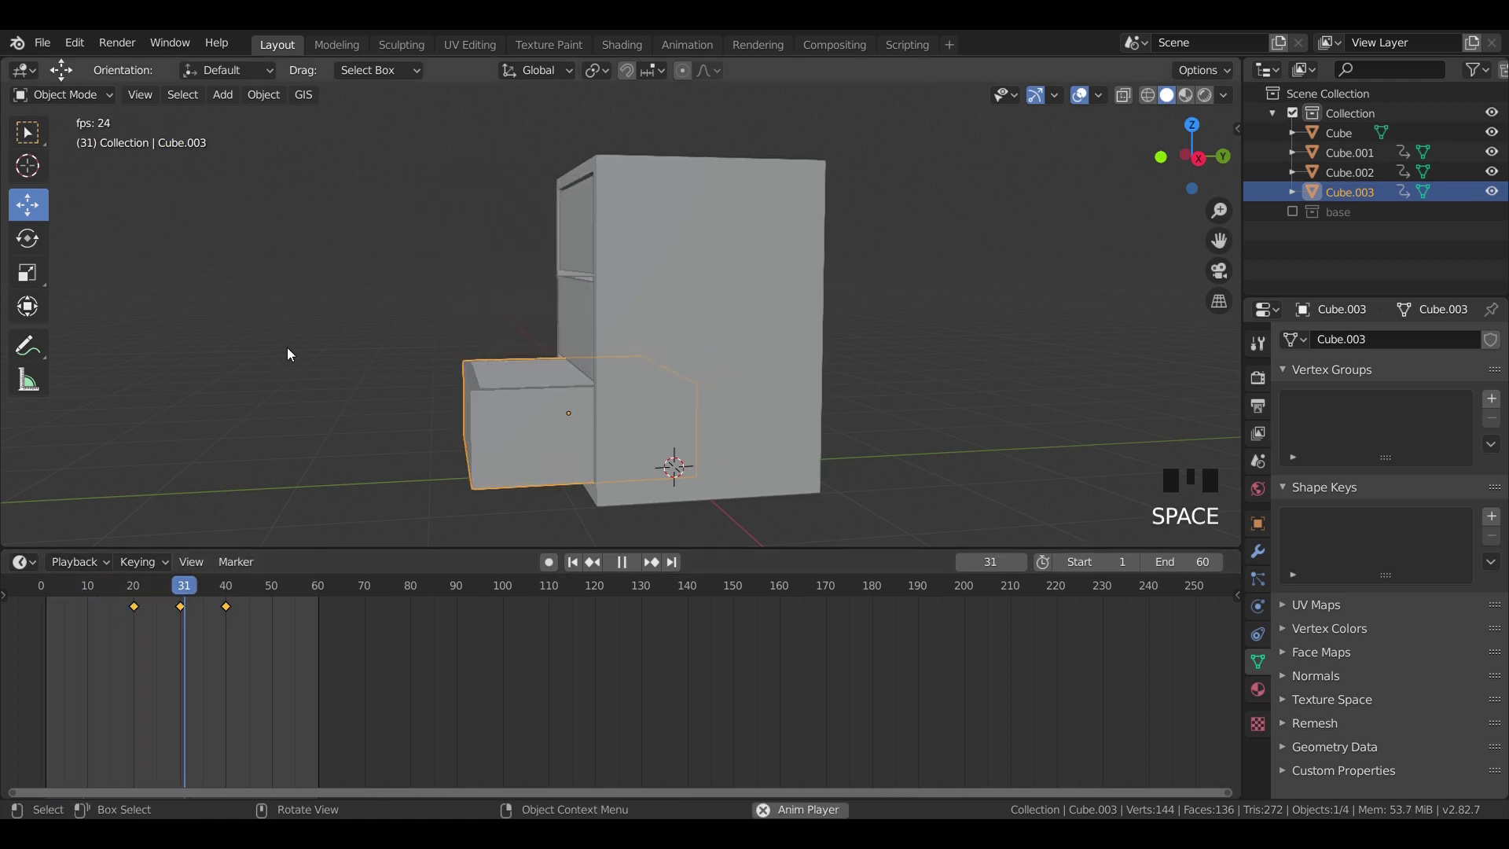
key(space)
Step: Select all drawer keyframes and scale them closer to make the animation quicker
drag(216, 588, 283, 581)
key(a)
key(a)
click(294, 657)
key(a)
key(s)
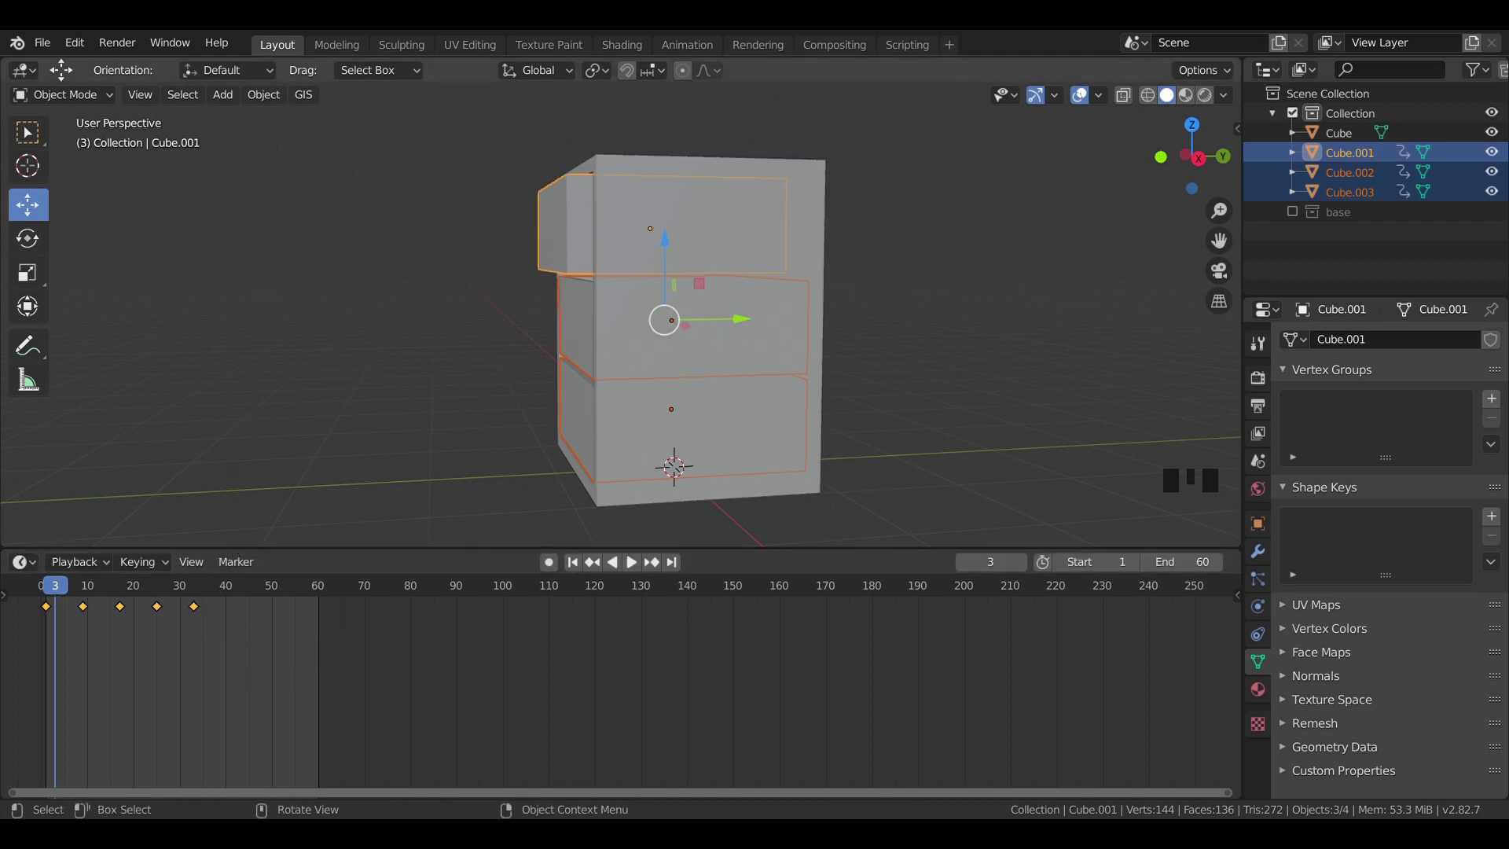
Step: Set the drawer keyframes to Linear interpolation in the Graph Editor and play them back
click(689, 48)
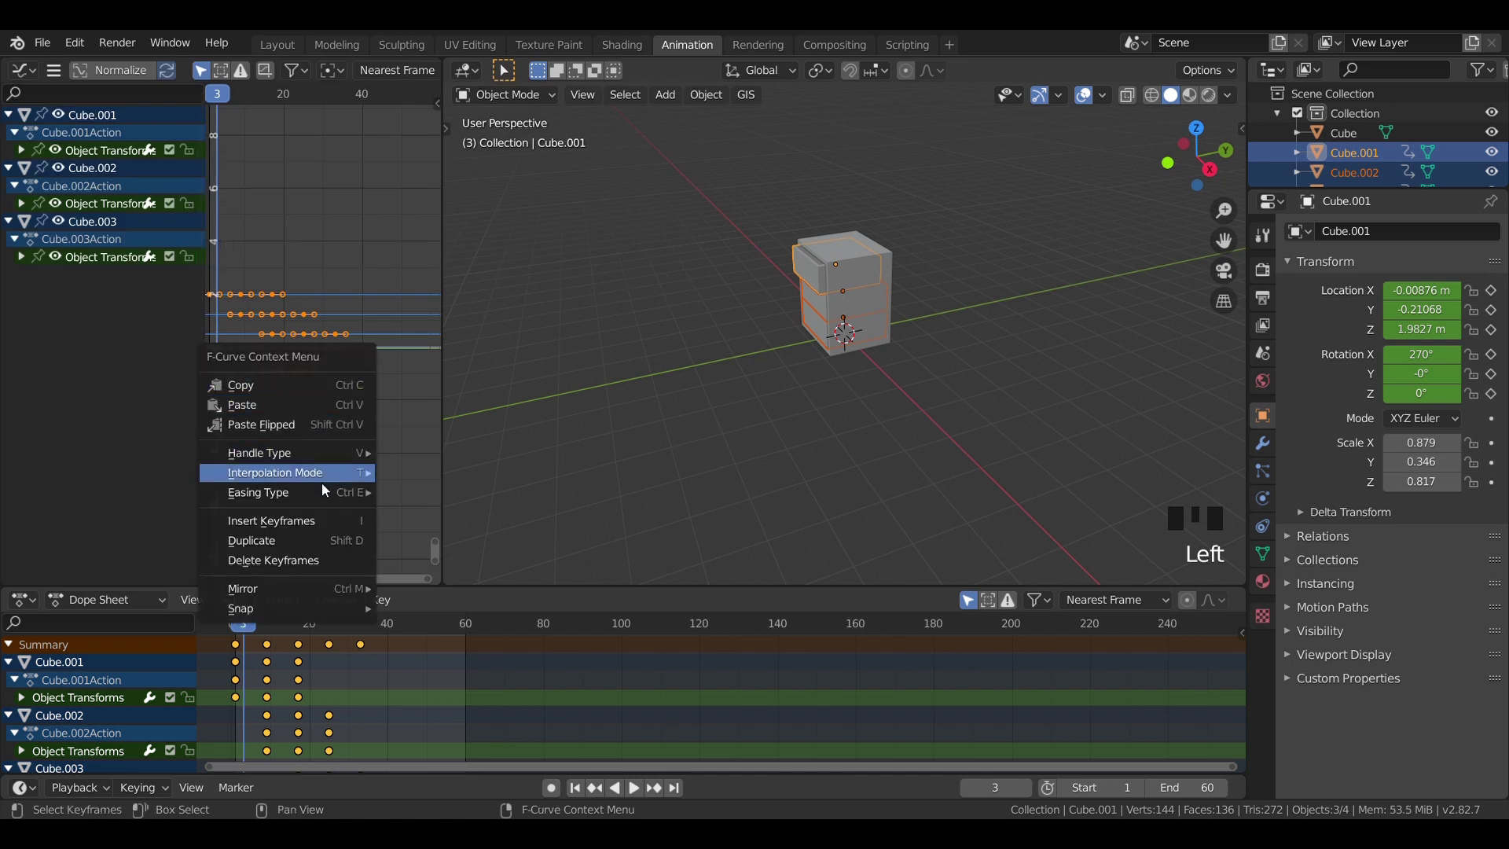
click(356, 244)
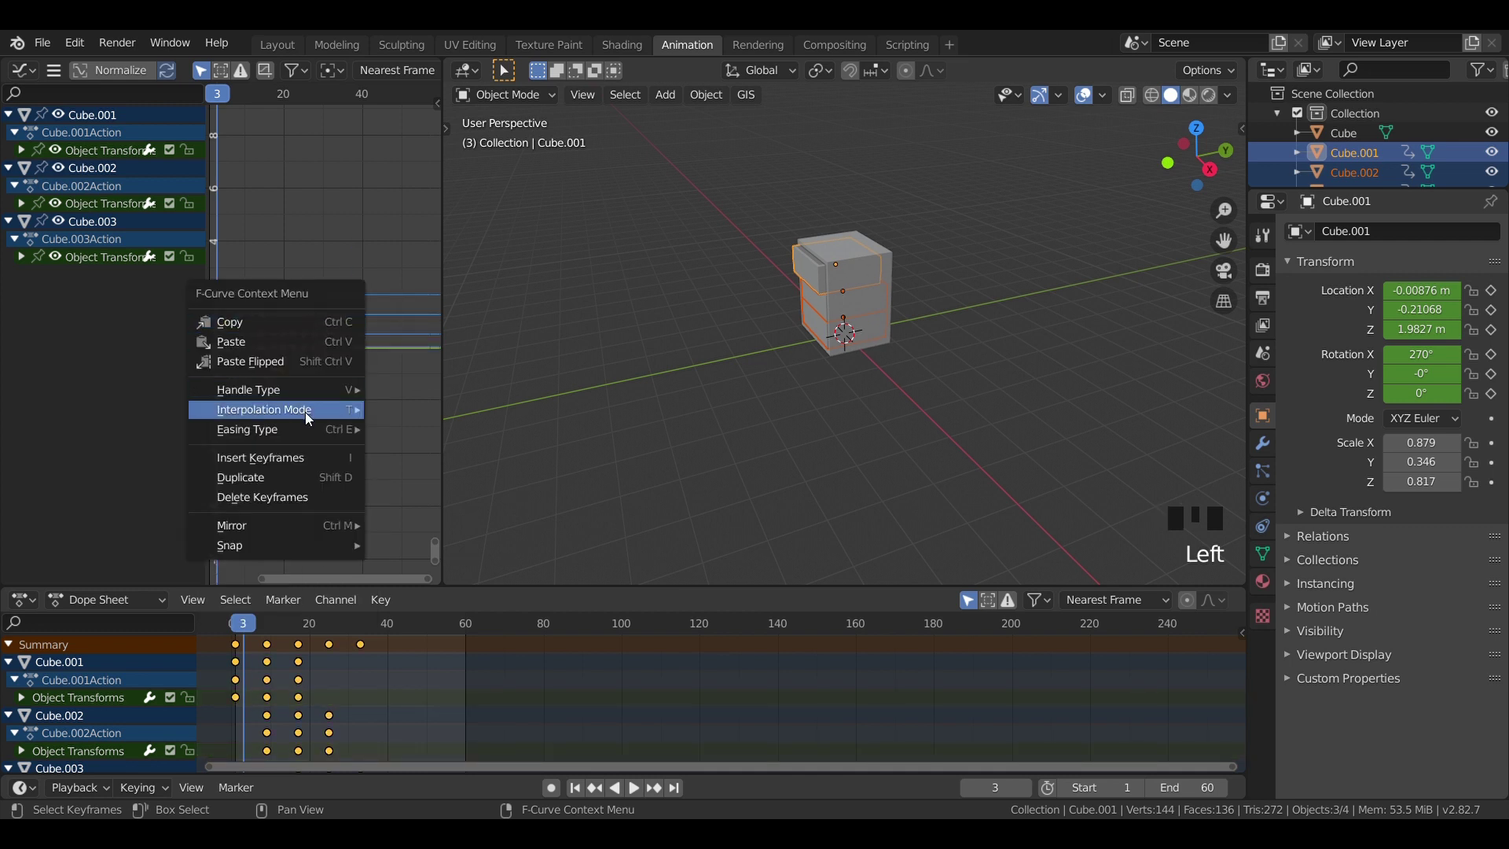
drag(399, 428, 390, 422)
click(390, 422)
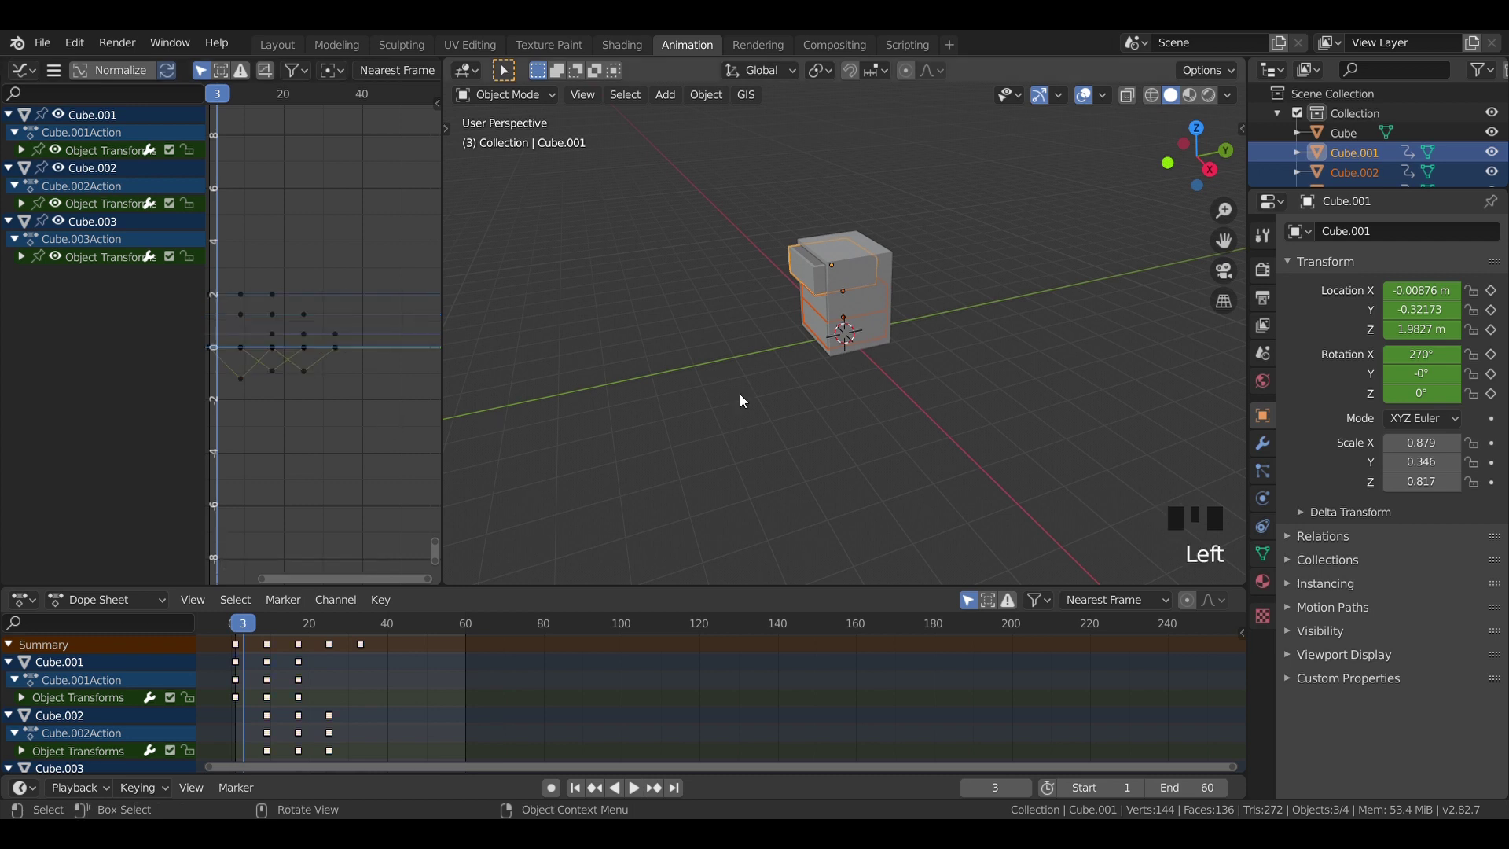
key(space)
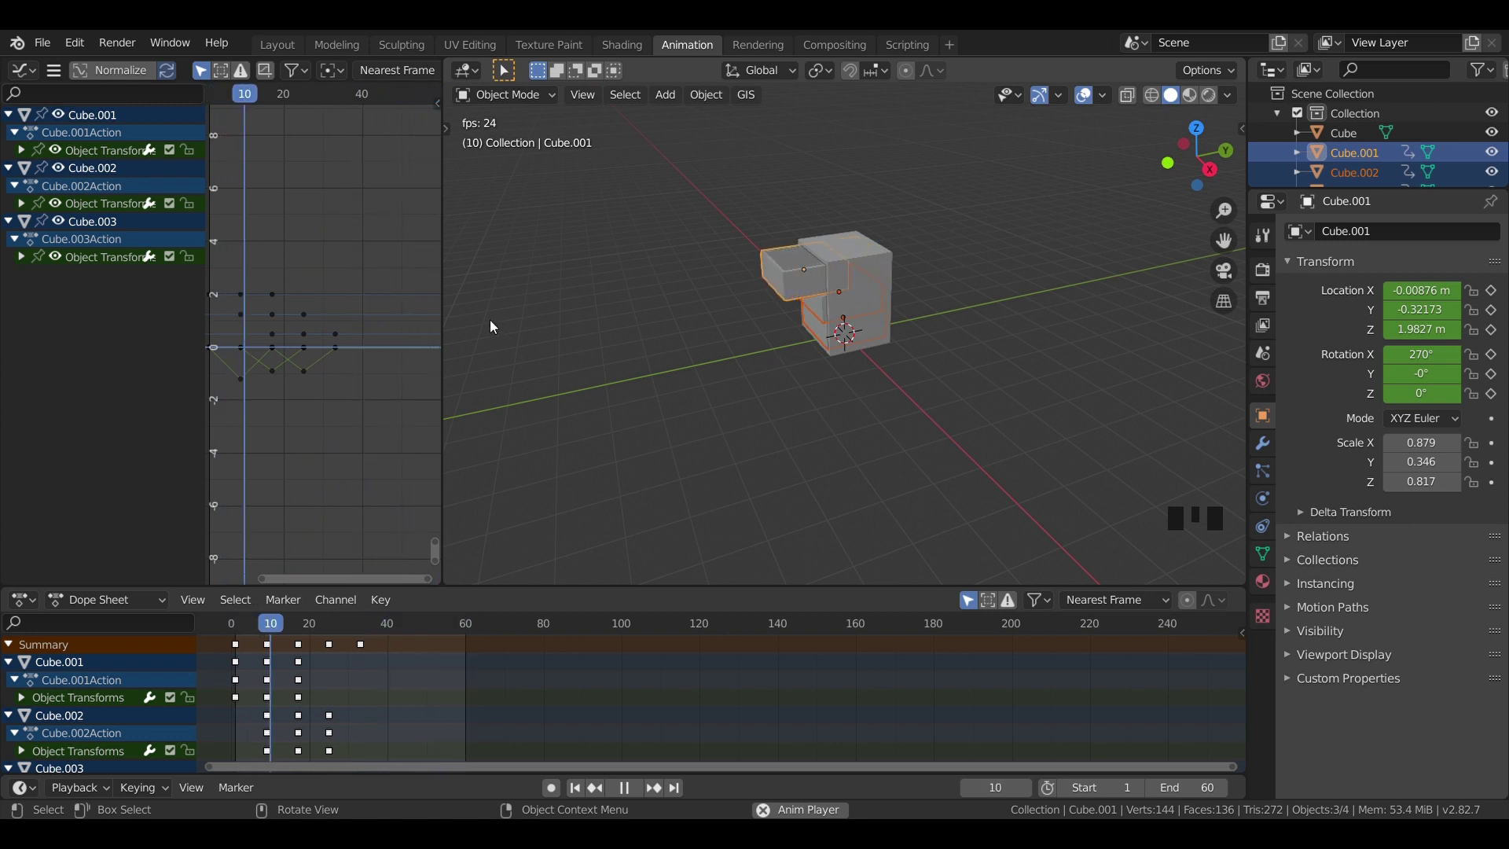
key(space)
Step: Shift all the drawer keyframes 26 frames later to delay the motion
drag(308, 92, 230, 145)
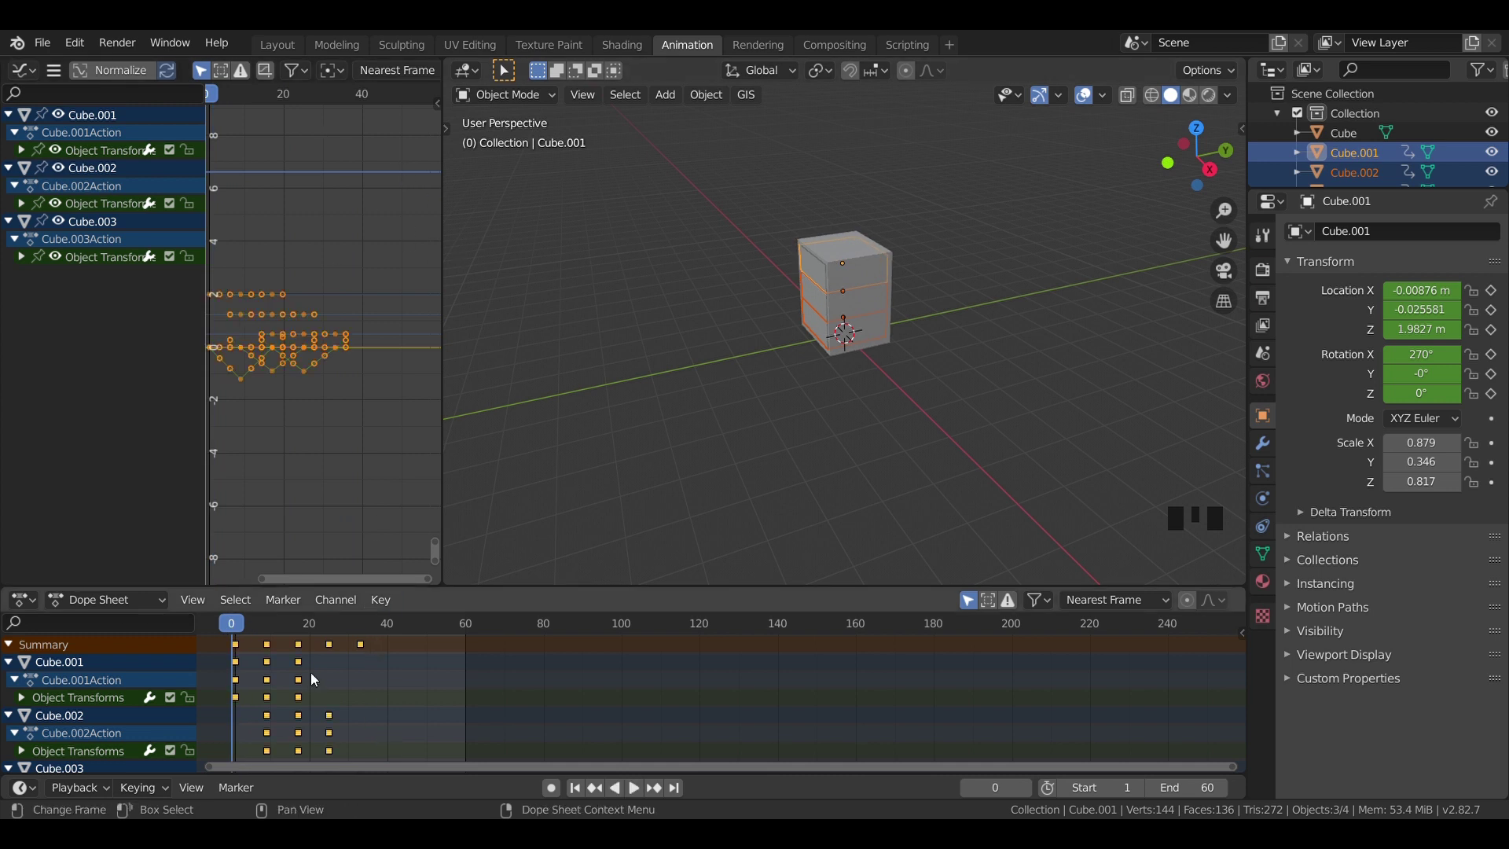
key(g)
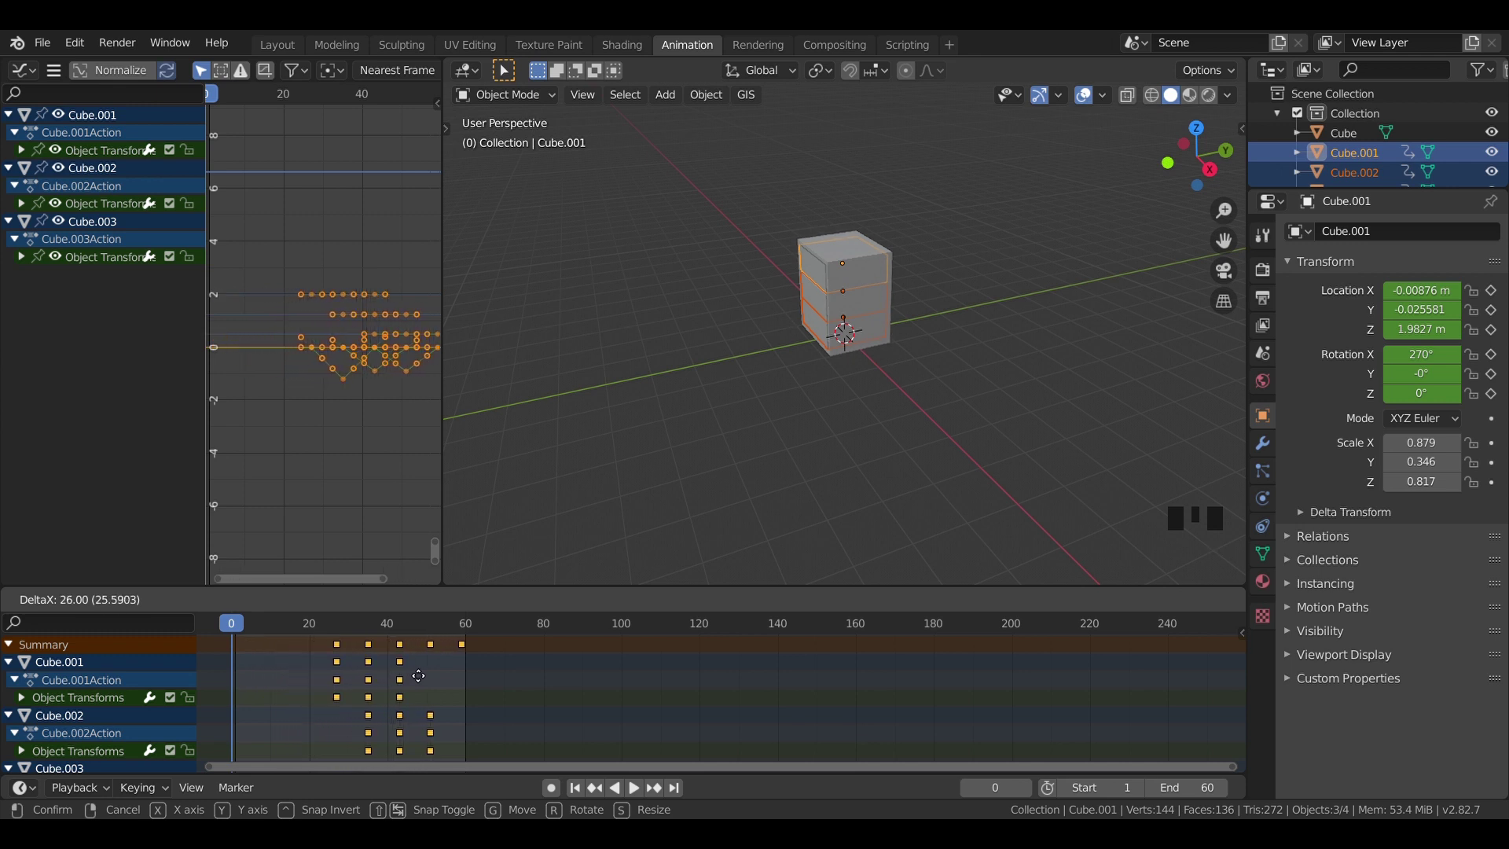
drag(237, 628, 293, 643)
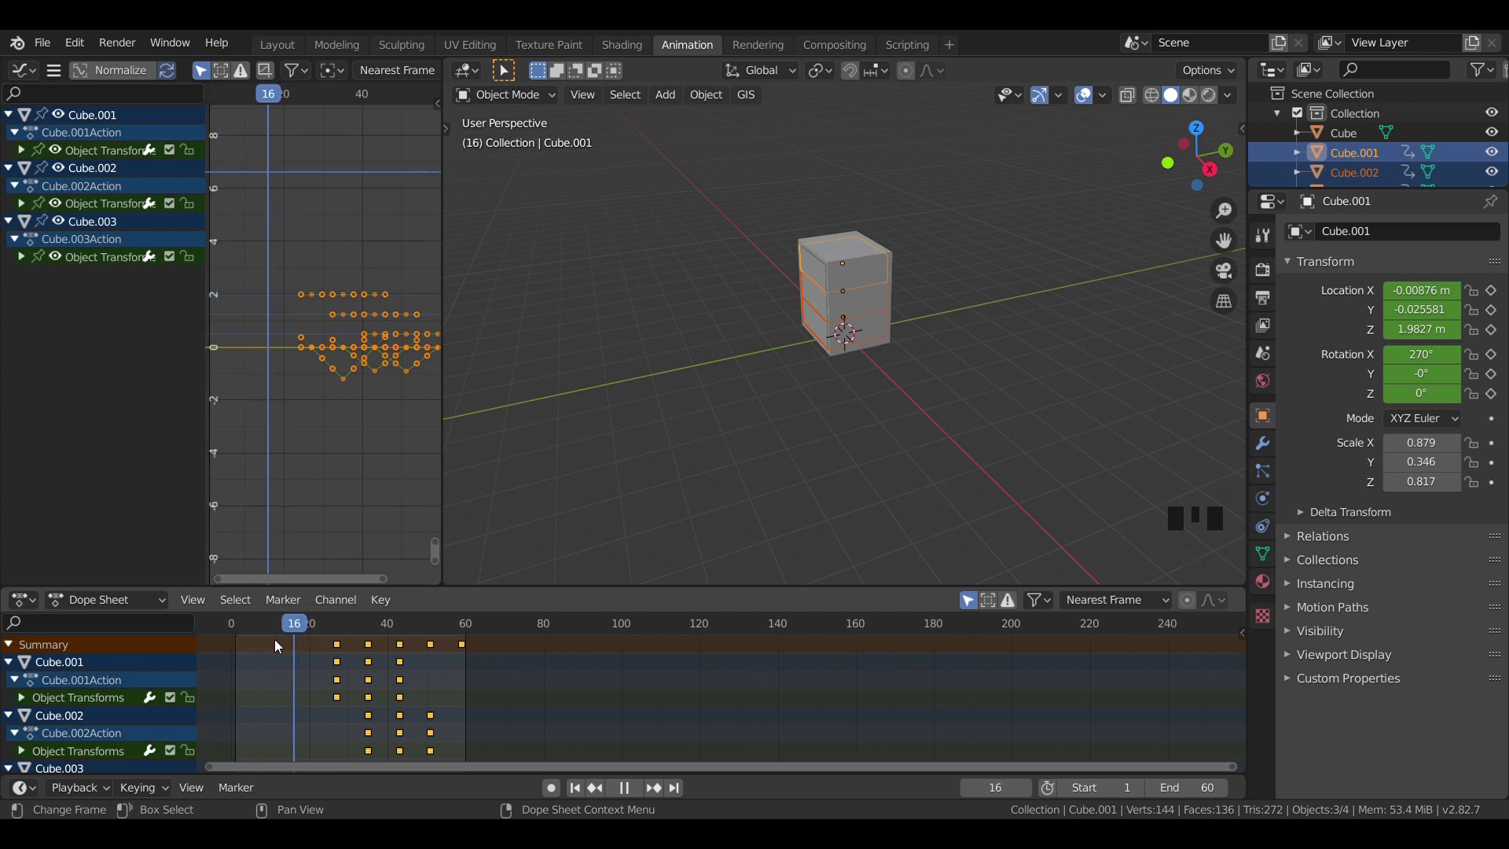
click(704, 432)
key(a)
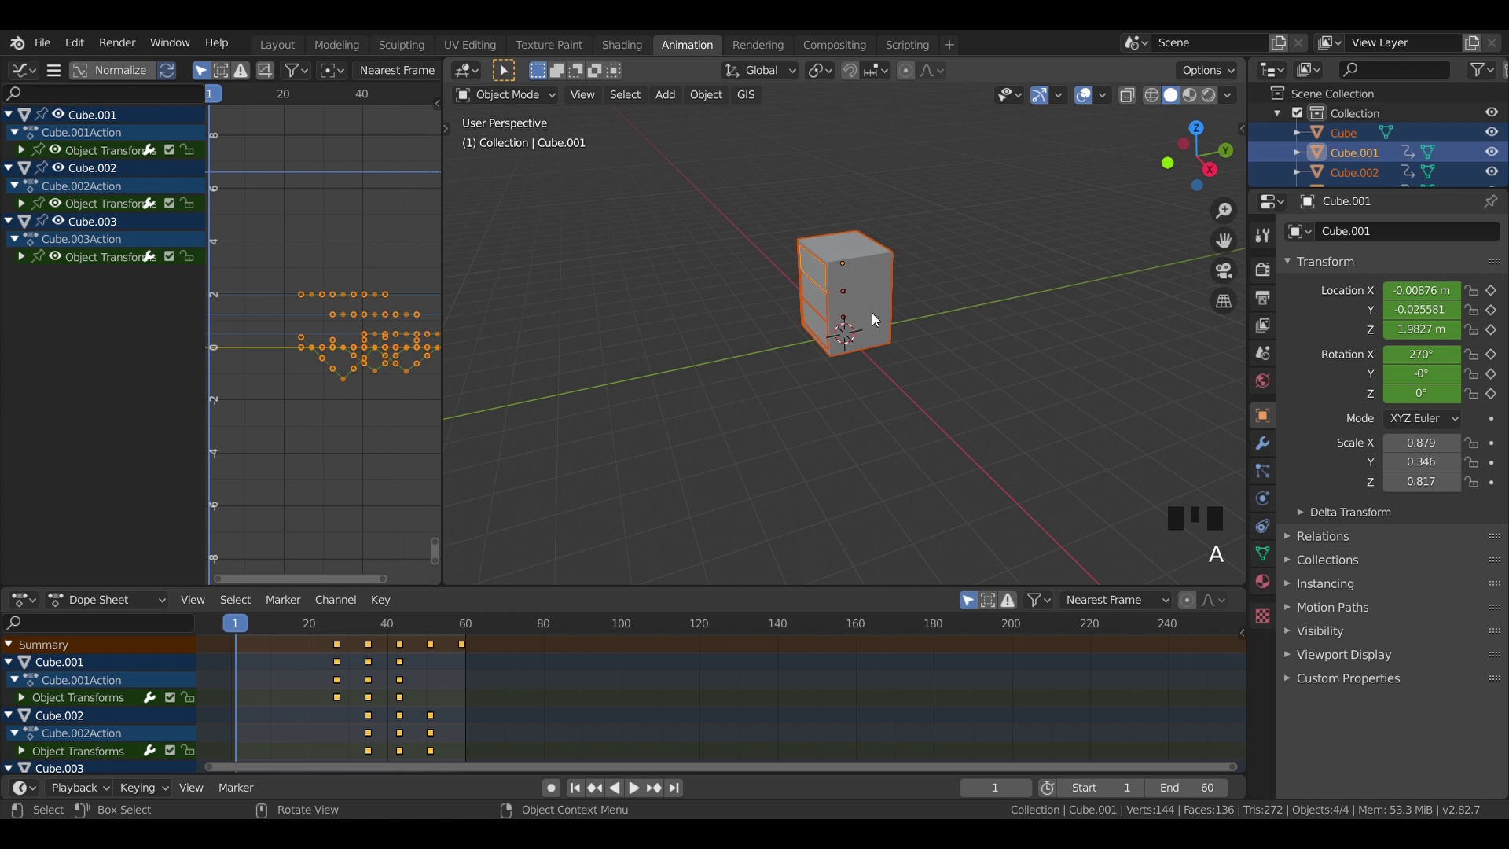
Step: Key the whole cabinet at full scale on frame 20 and at zero scale on frame 1
drag(315, 622, 824, 334)
key(i)
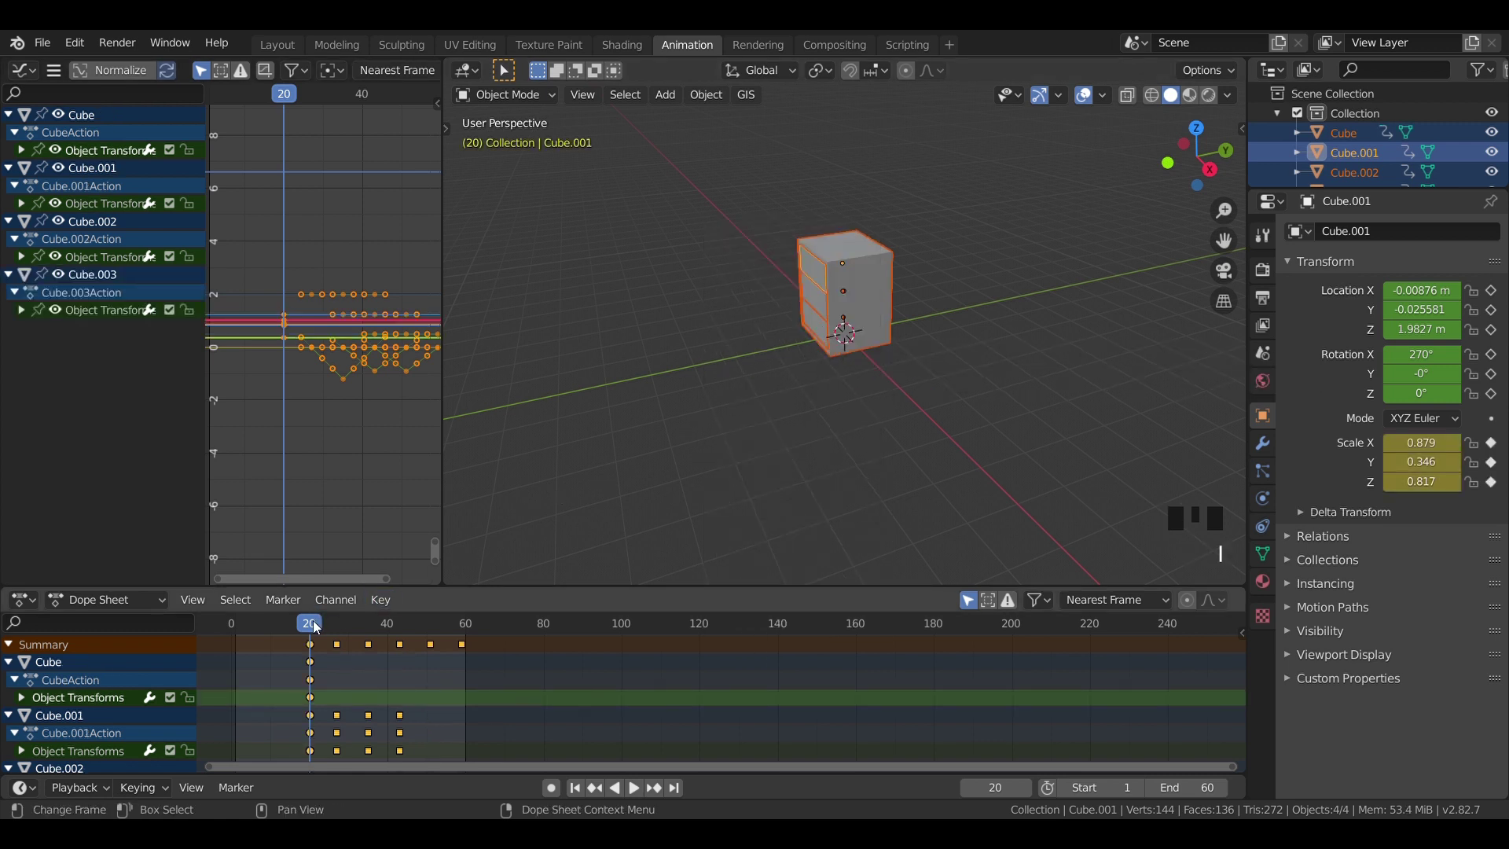
drag(318, 627, 890, 348)
key(s)
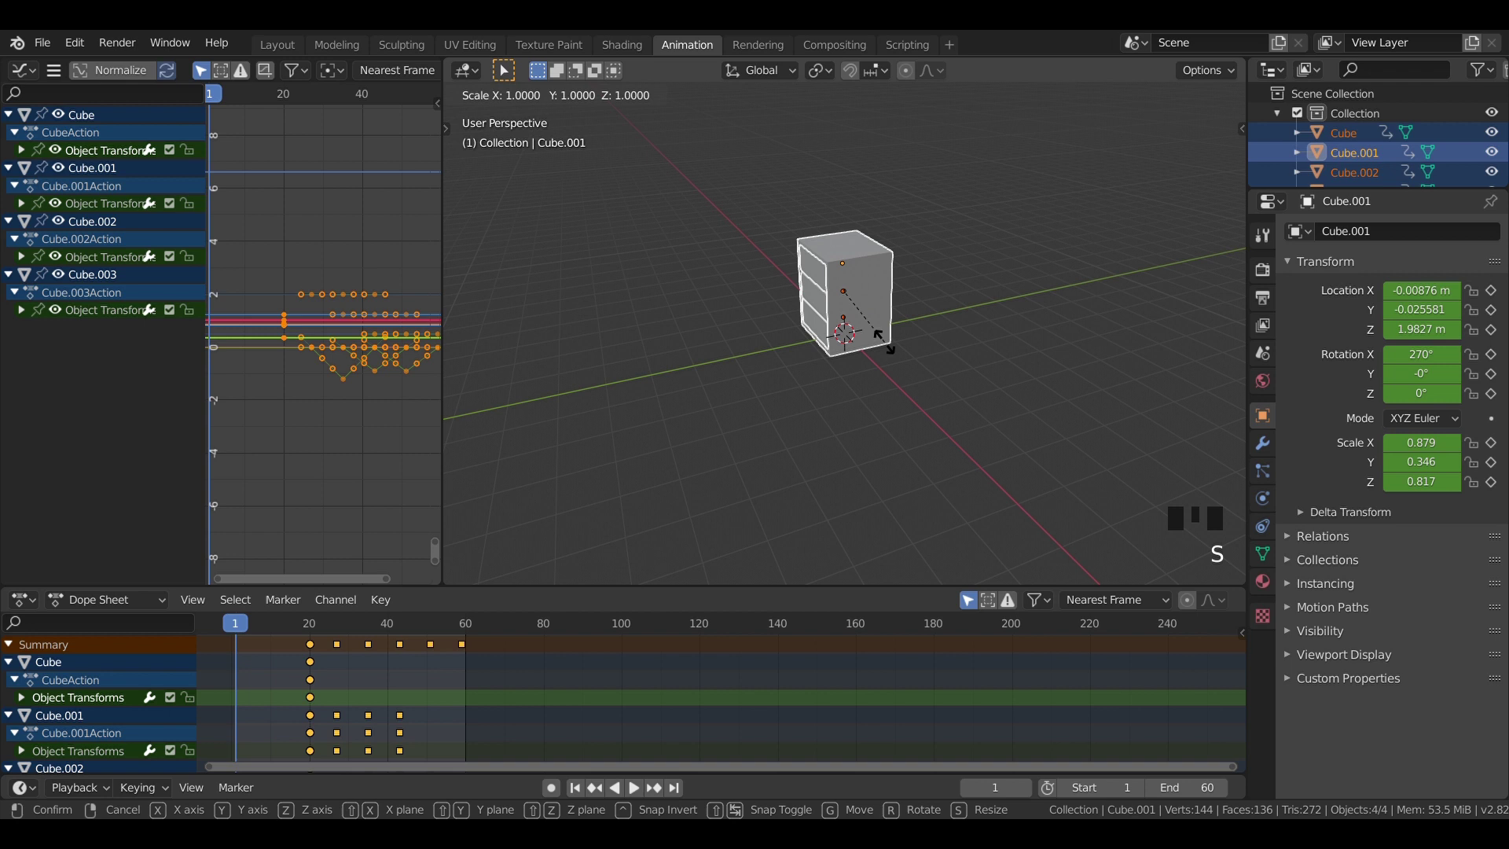
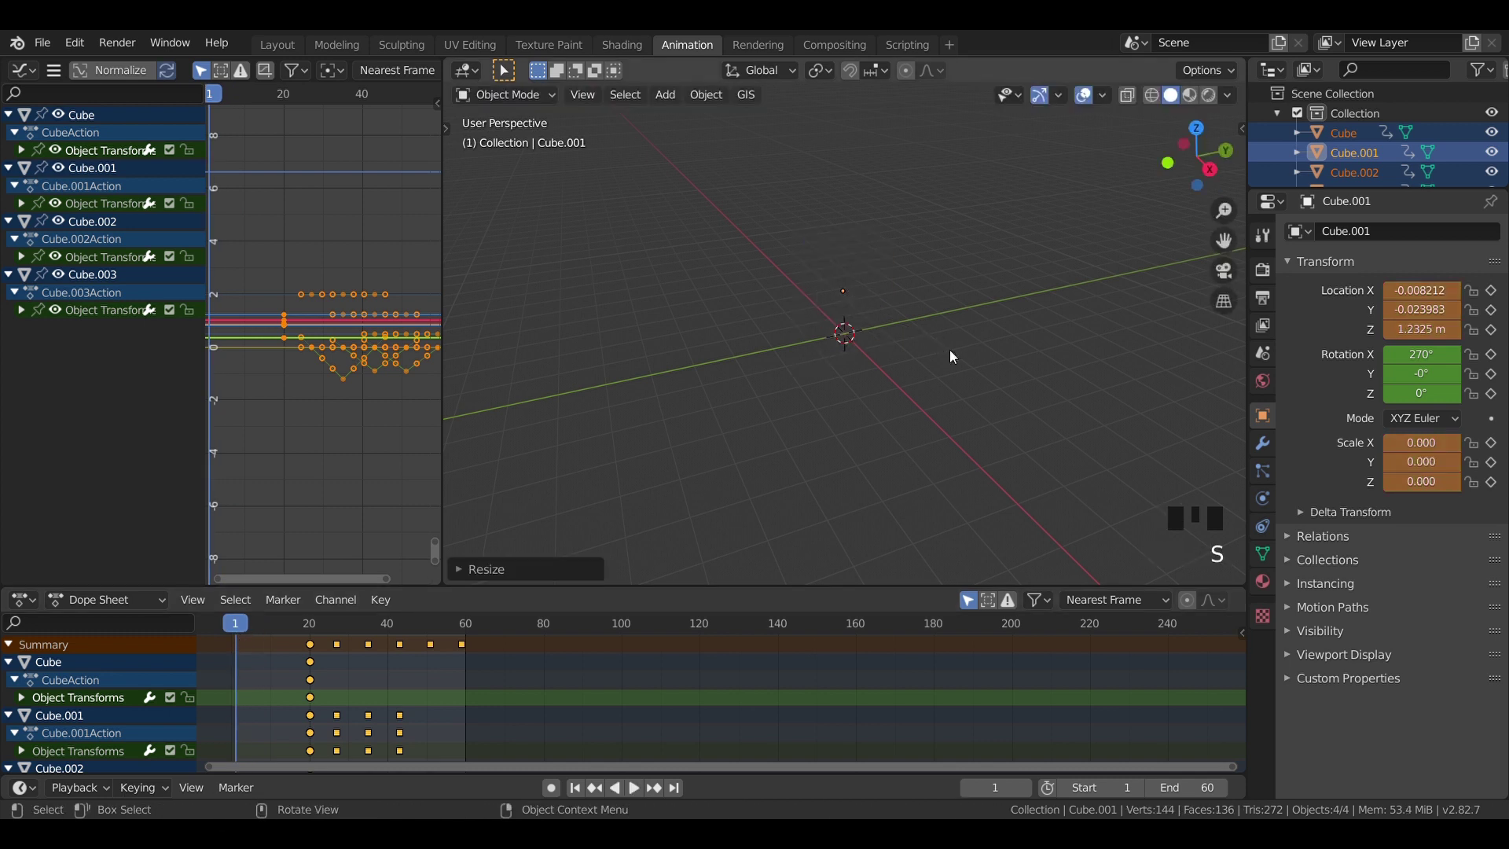
key(i)
Step: Try an intermediate scale key at frame 7, then undo back to the zero-scale frame 1
click(272, 627)
drag(263, 629, 262, 646)
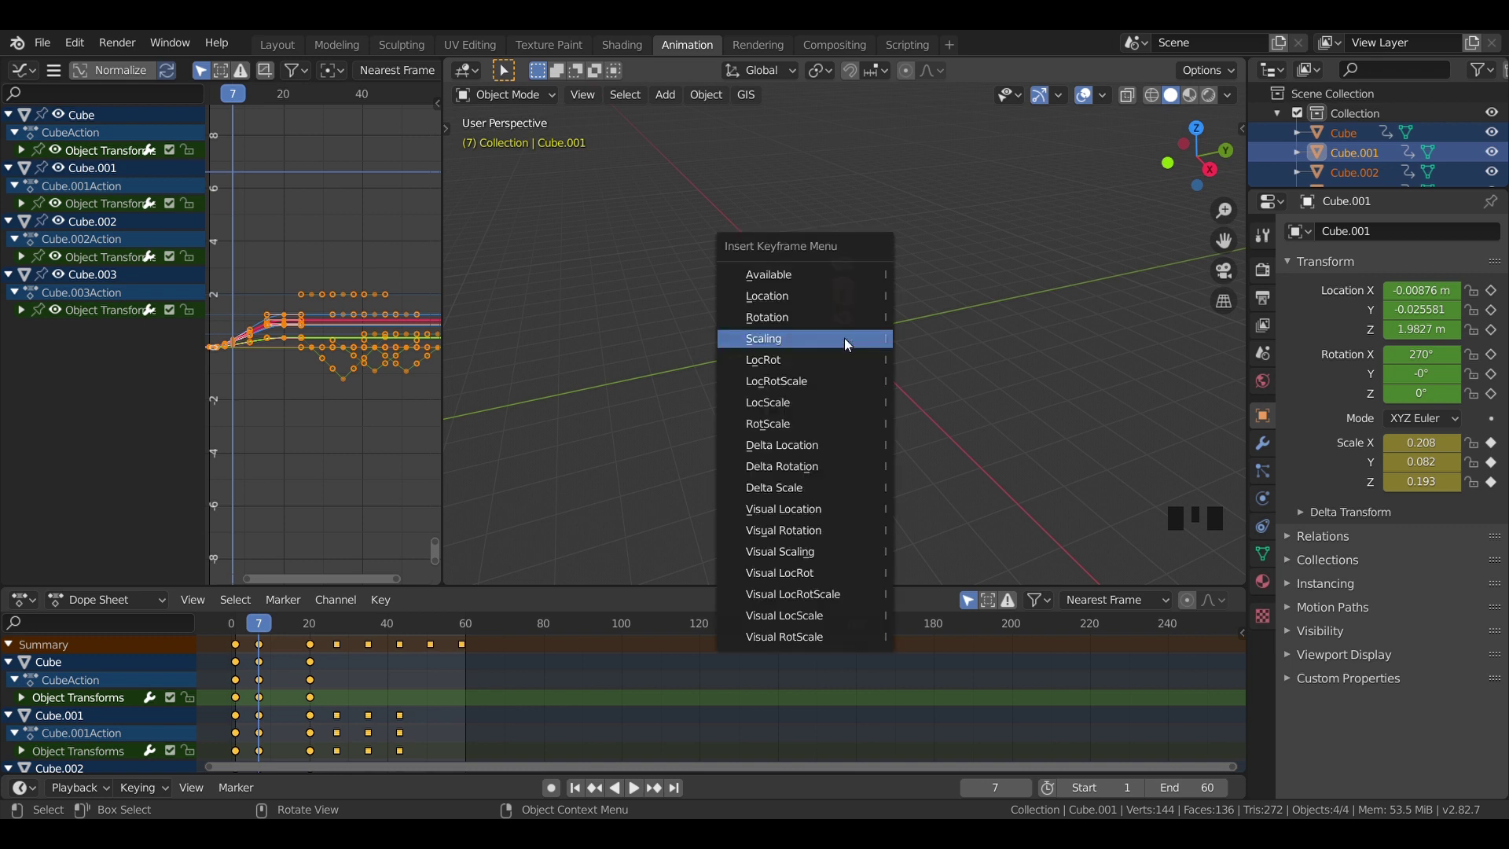
click(998, 260)
key(a)
key(s)
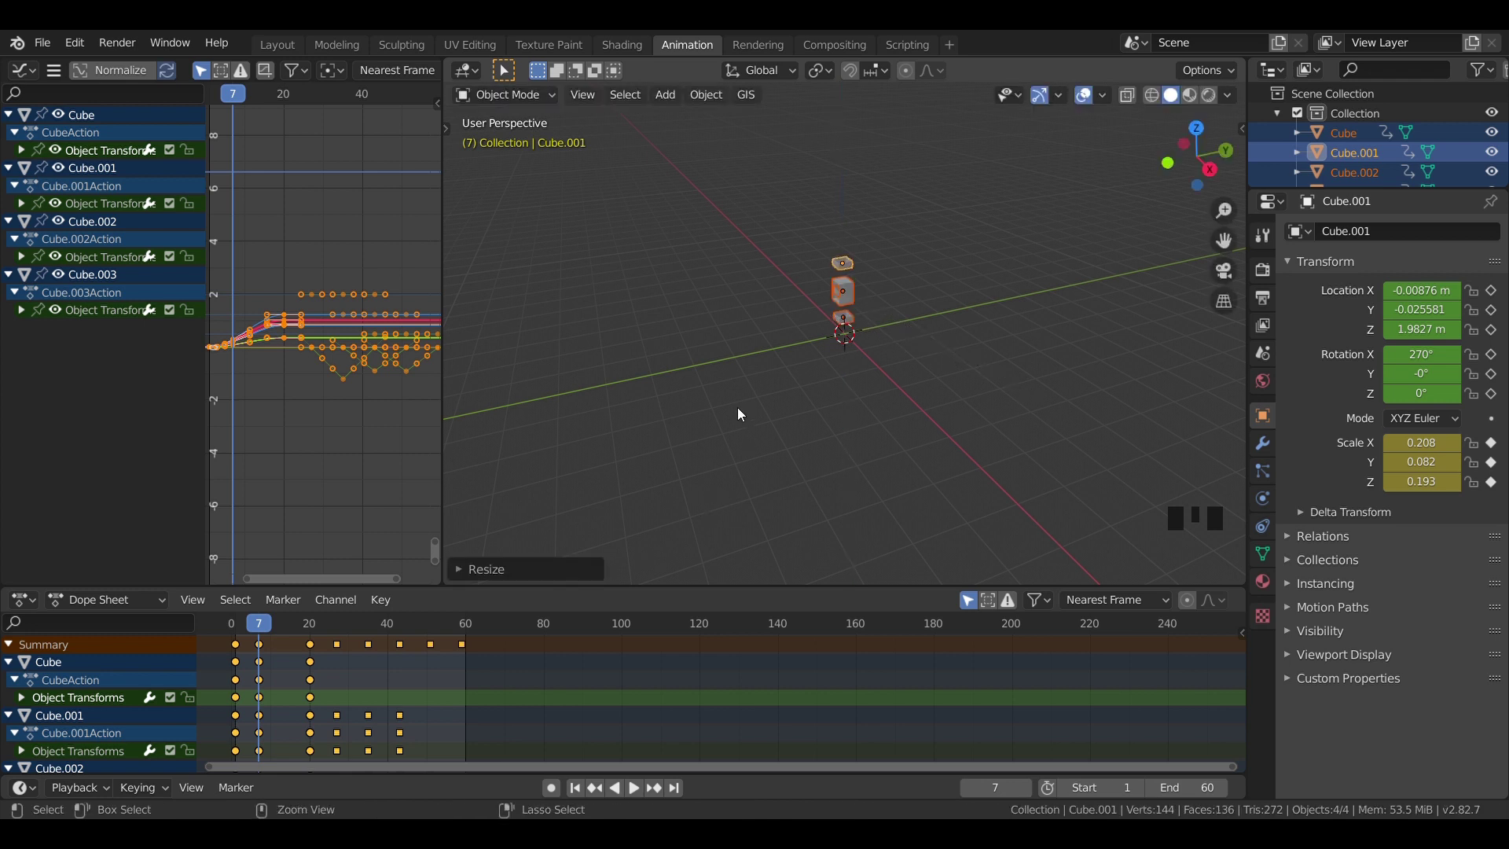
key(ctrl+z)
key(ctrl+z)
key(ctrl+z)
key(ctrl+z)
key(ctrl+z)
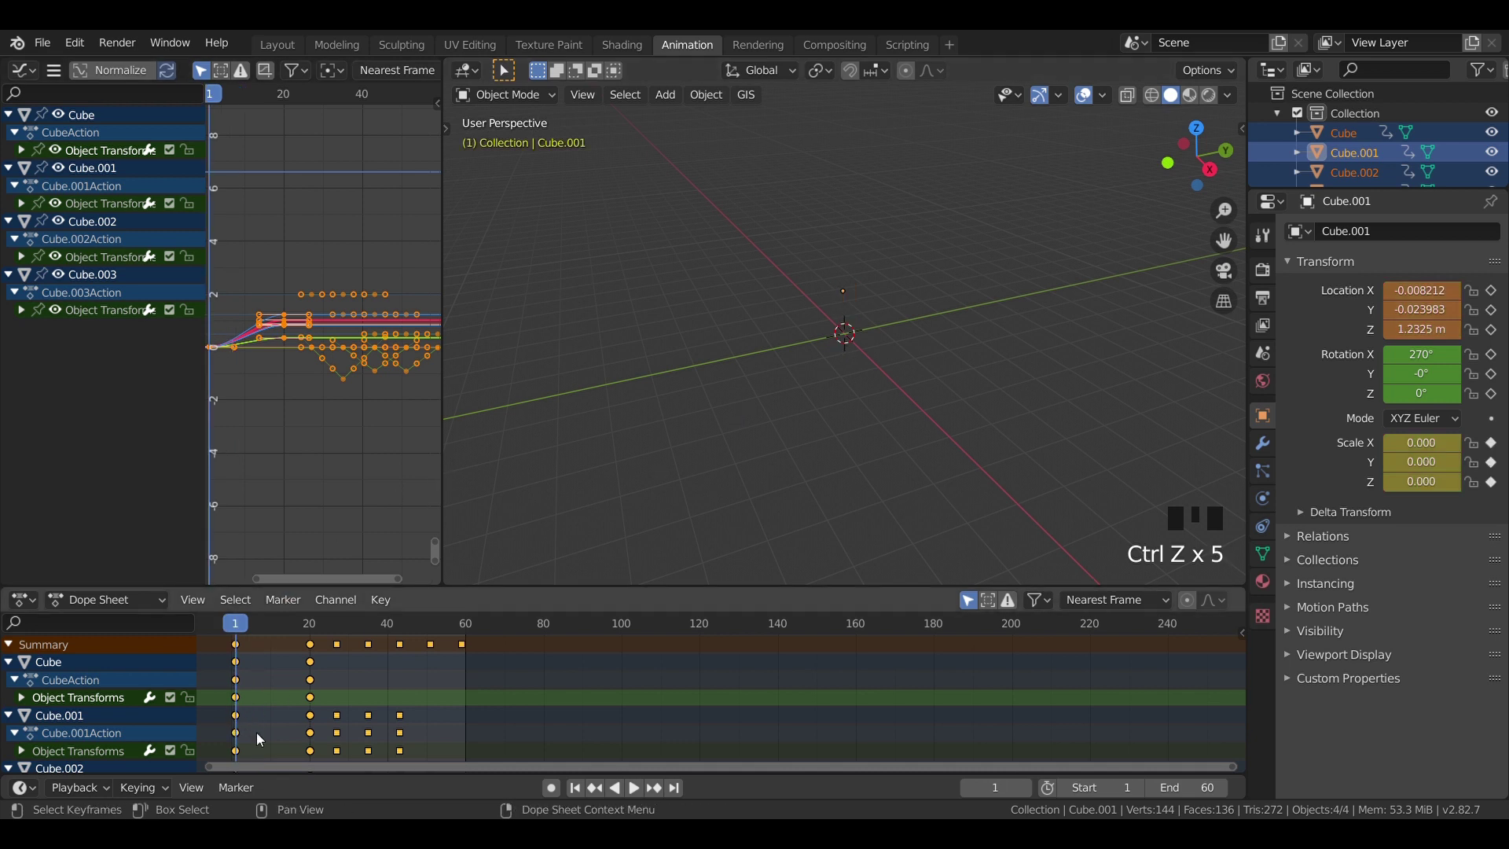
Step: Delete the frame-1 scale keys and apply Location to the cabinet objects
click(263, 746)
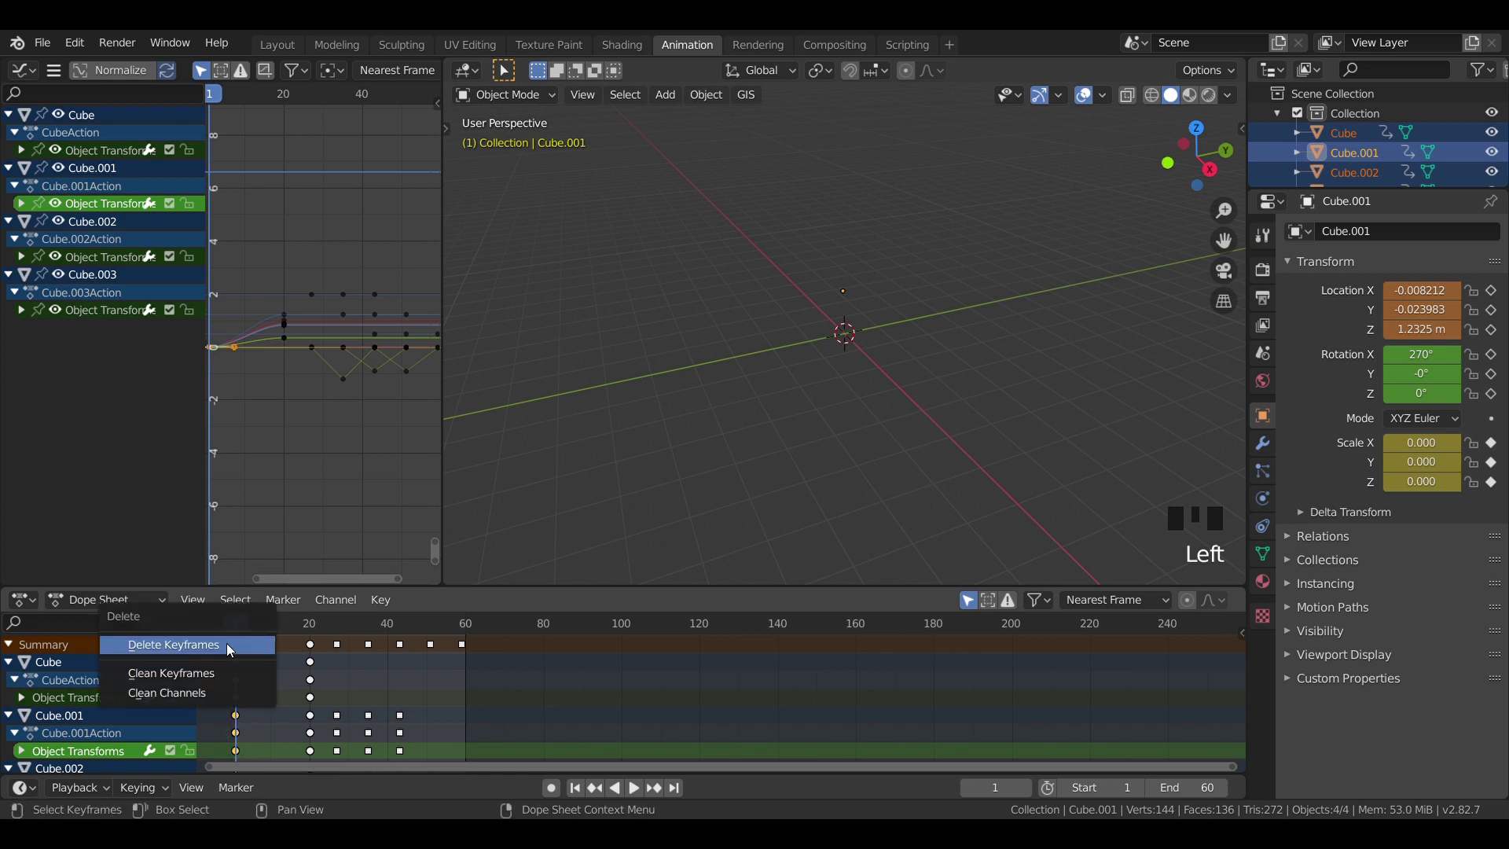
key(x)
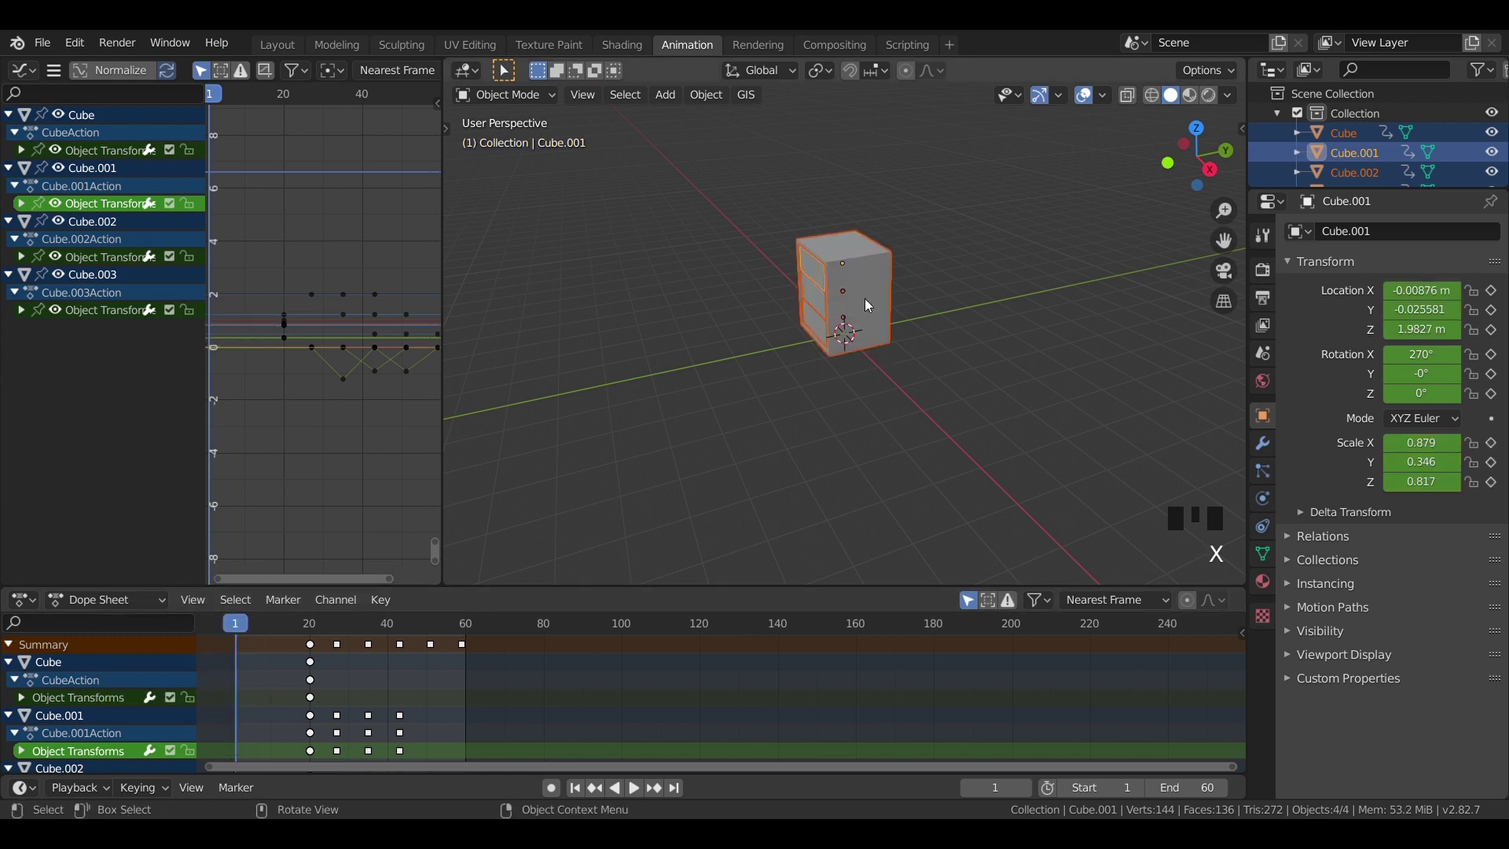
click(961, 292)
key(a)
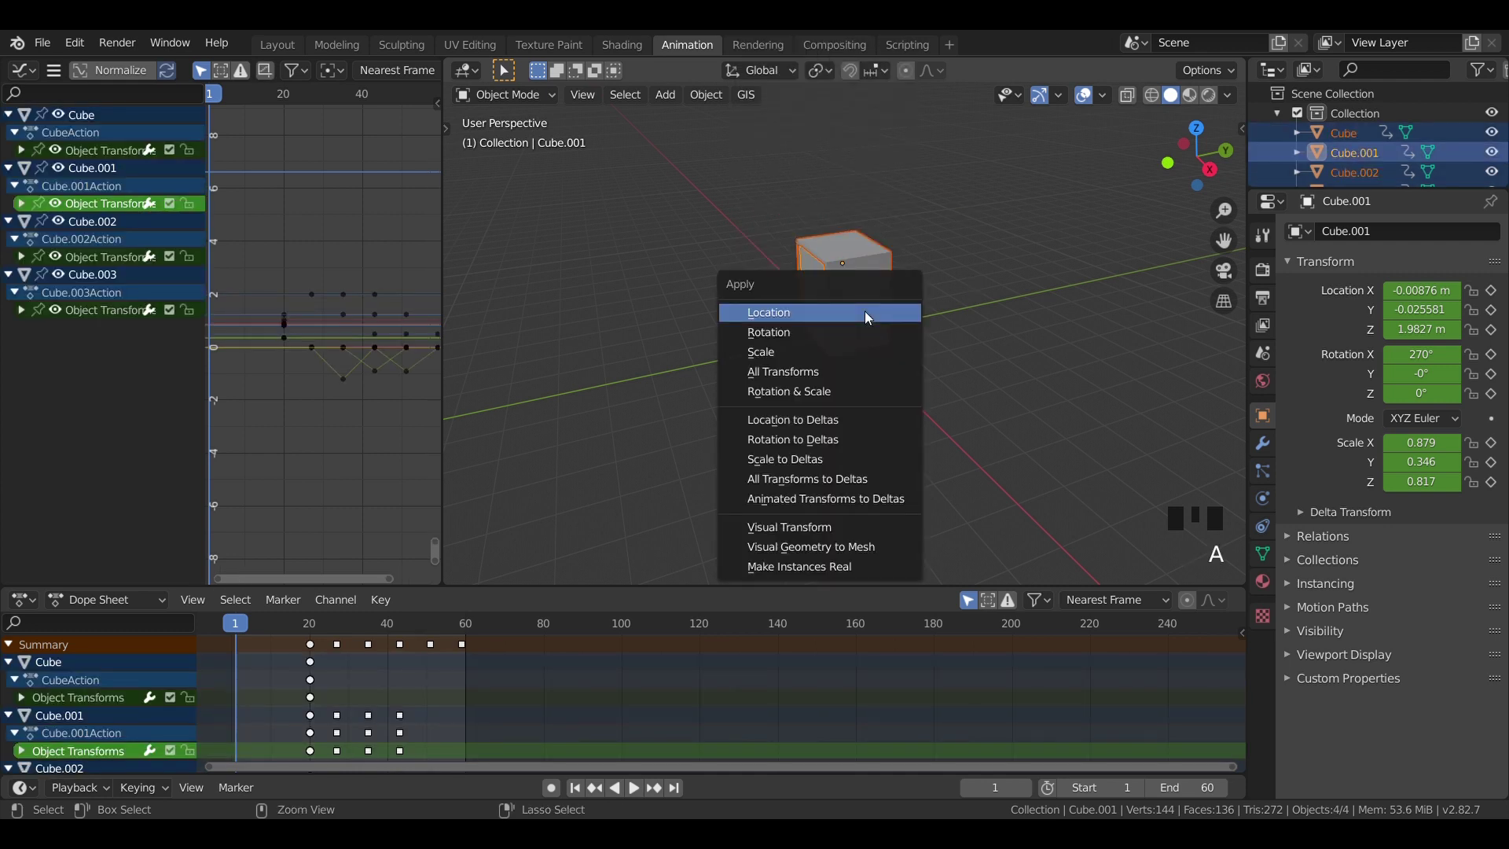
key(ctrl+a)
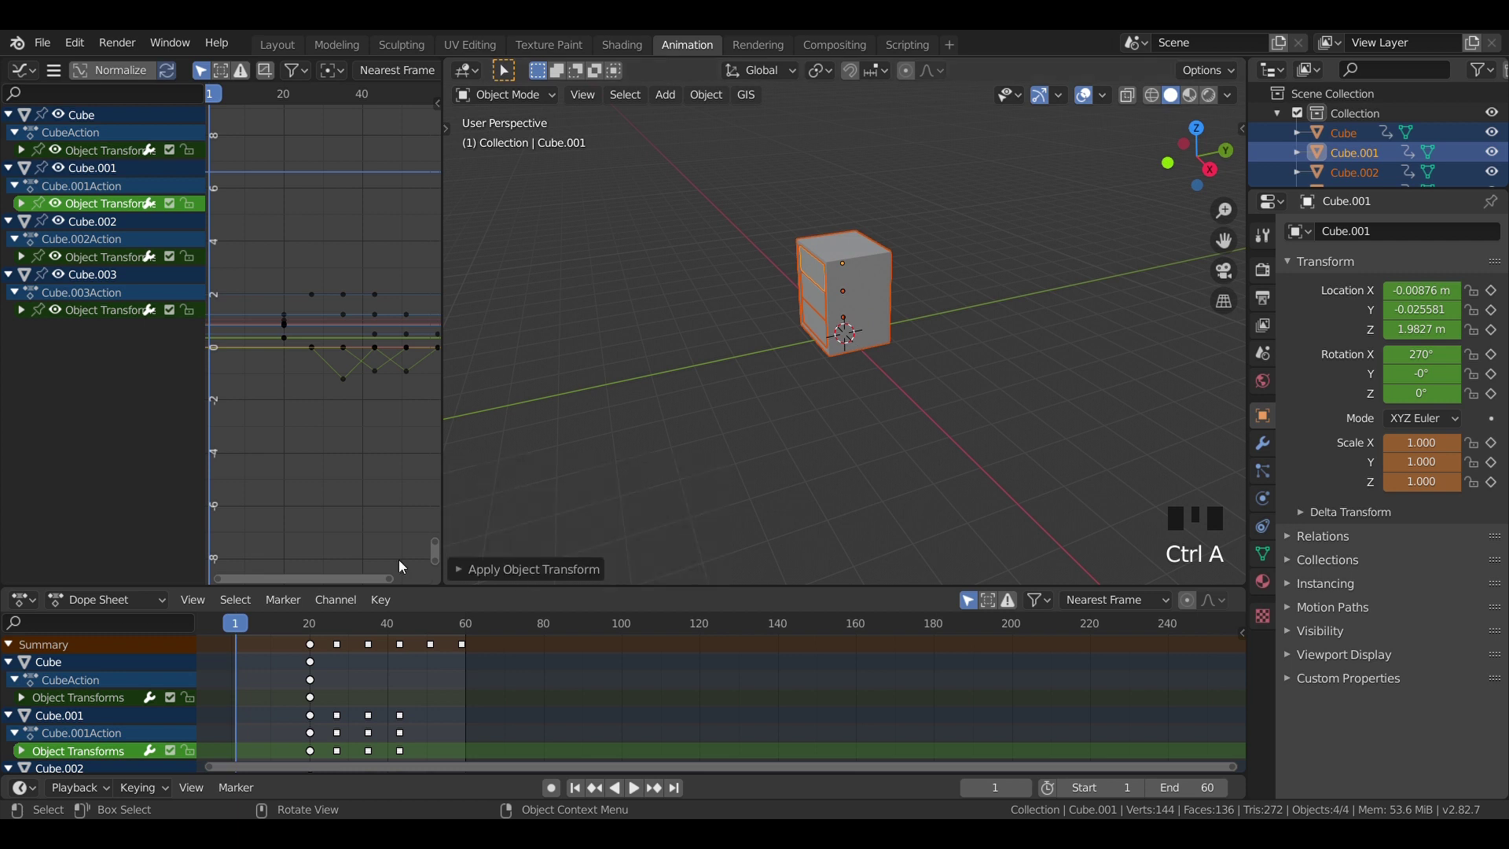
Step: Undo the misapplied transform after inspecting the cabinet and reselect all its pieces
drag(241, 625, 824, 343)
scroll(up, 3)
drag(792, 363, 858, 337)
key(ctrl+z)
key(ctrl+z)
click(799, 411)
scroll(down, 3)
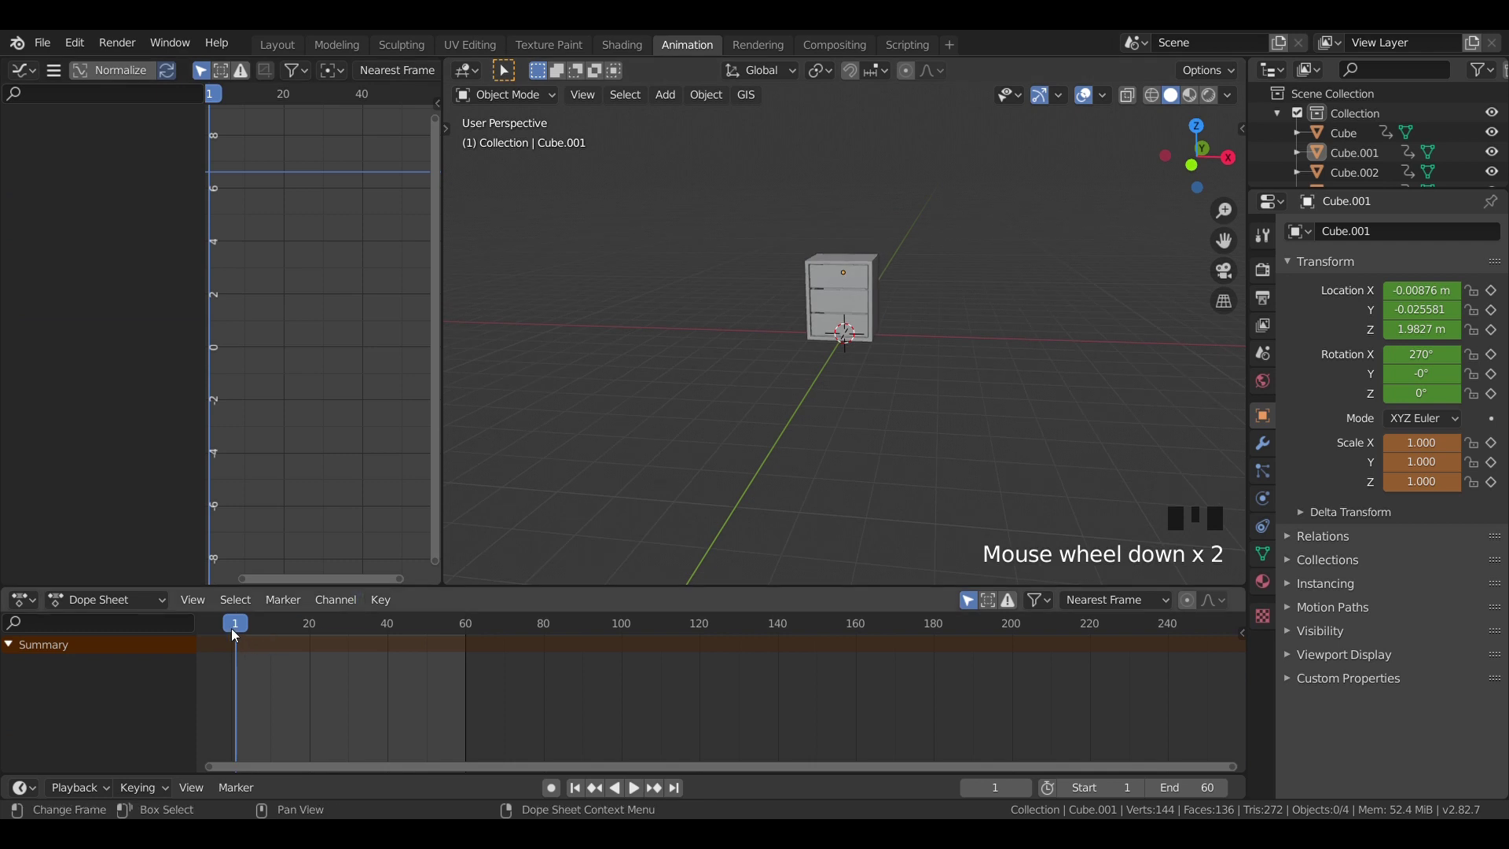
drag(243, 629, 896, 352)
key(ctrl+z)
key(ctrl+z)
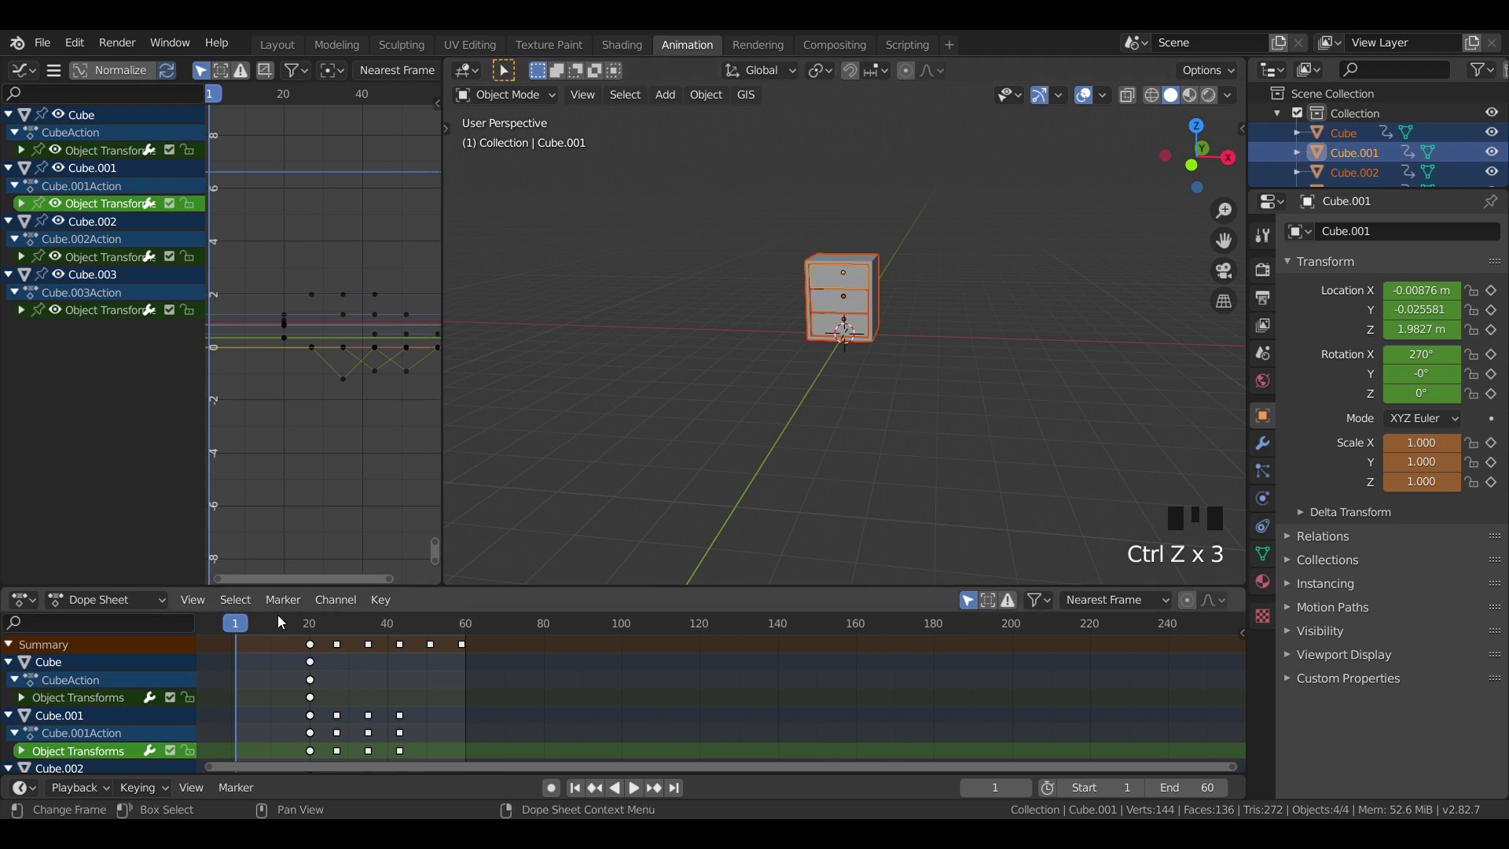
Step: At frame 23 apply Scale so every cabinet piece reads 1.000
drag(253, 627, 767, 501)
key(ctrl+z)
key(ctrl+z)
key(ctrl+z)
drag(242, 631, 896, 363)
key(a)
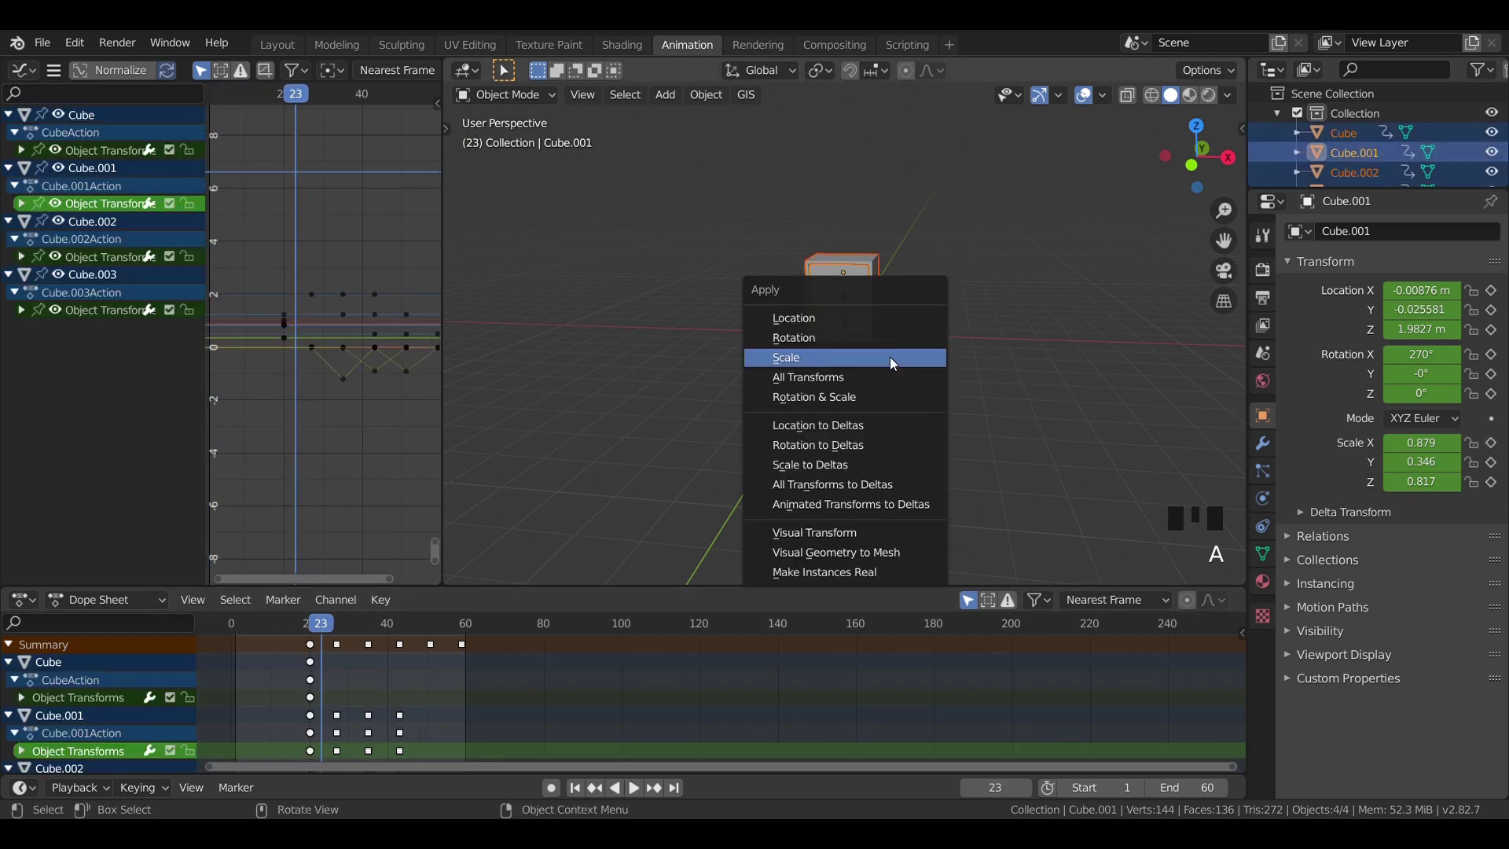
key(ctrl+a)
drag(329, 617, 840, 415)
key(ctrl+z)
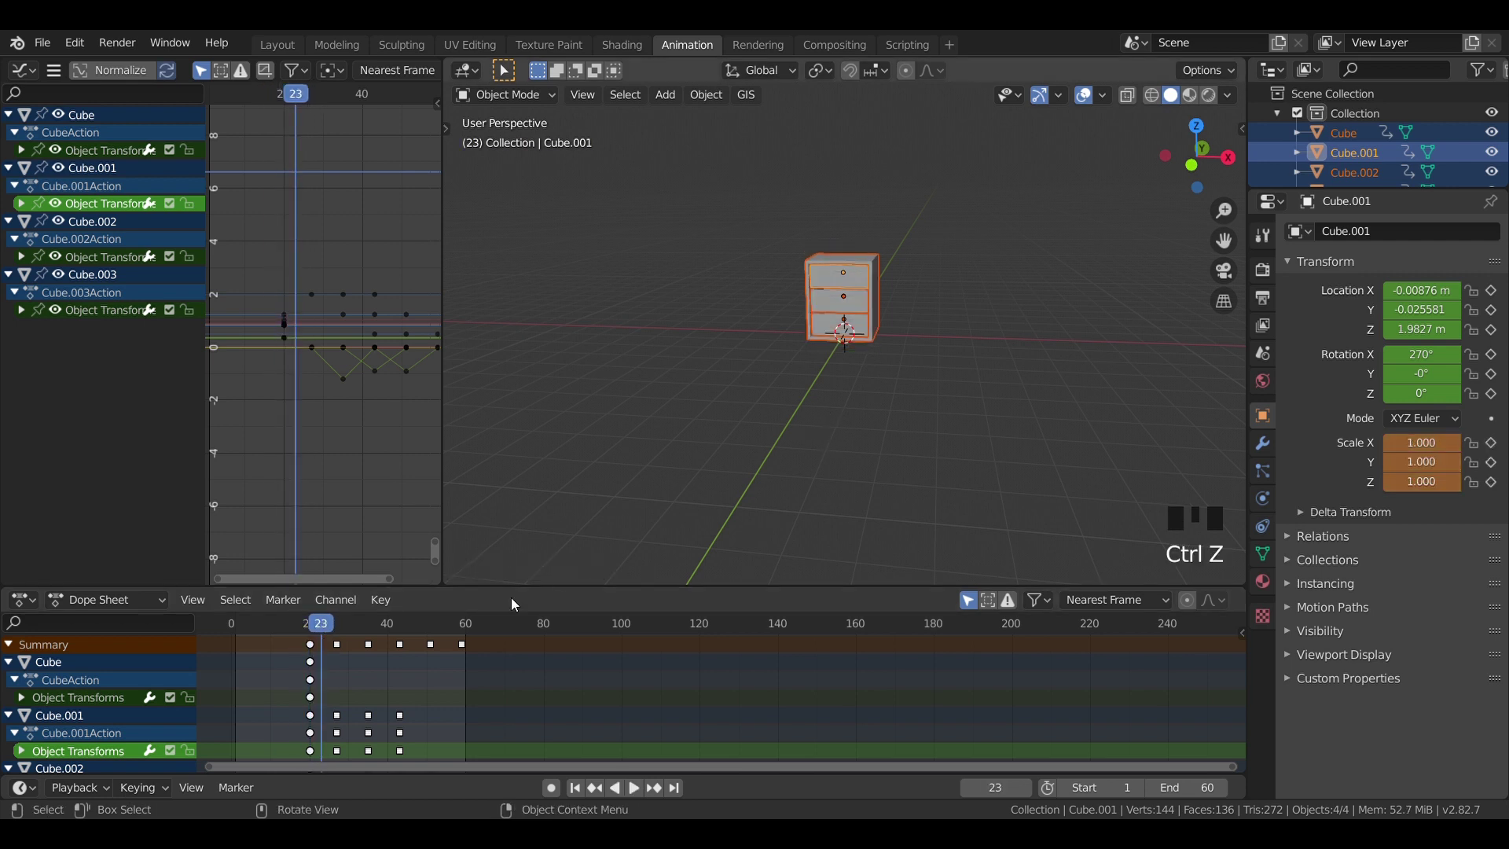
click(293, 647)
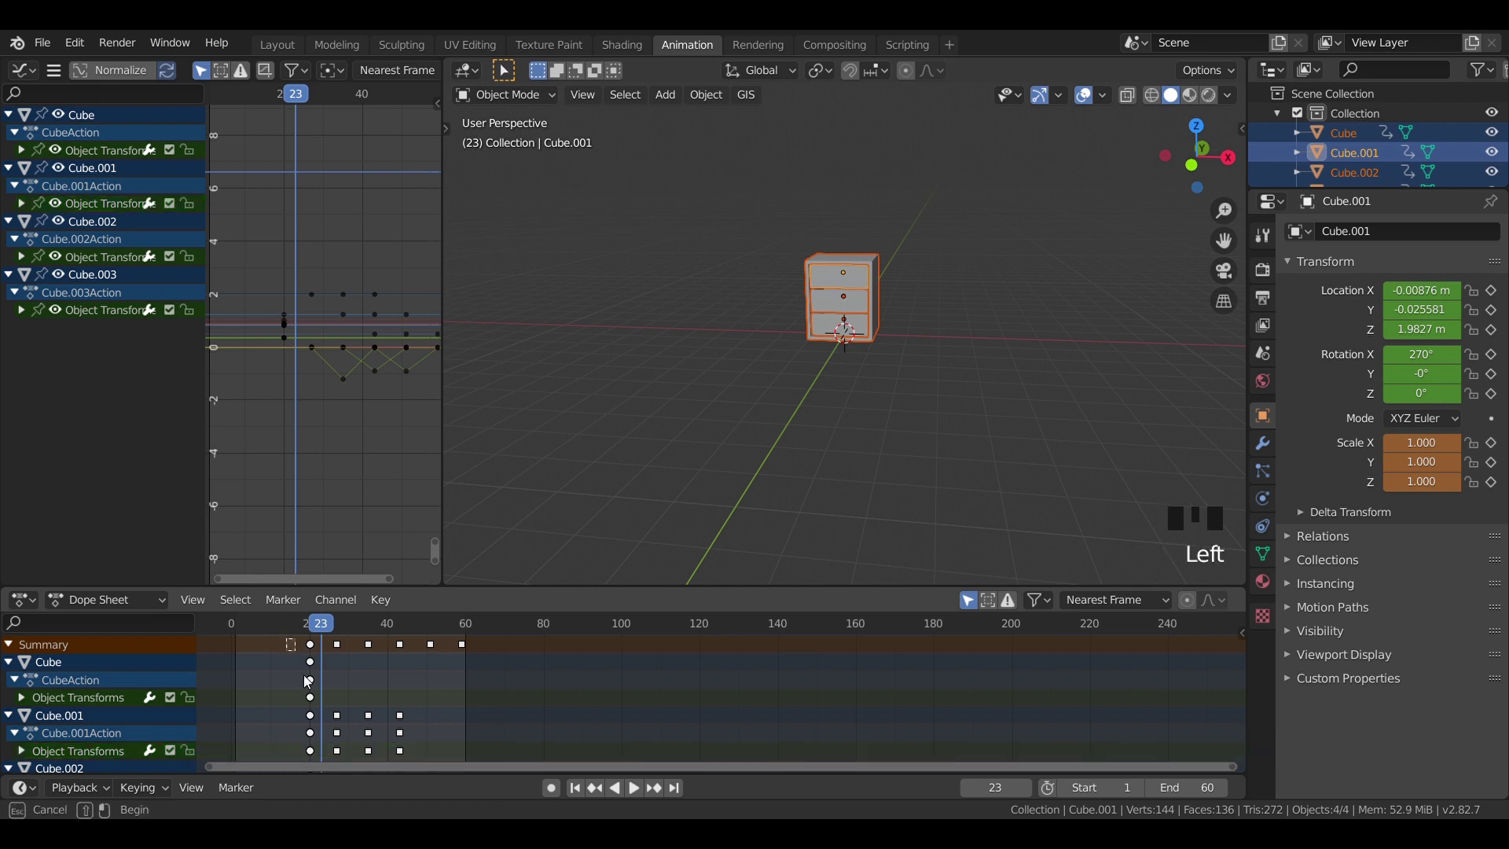
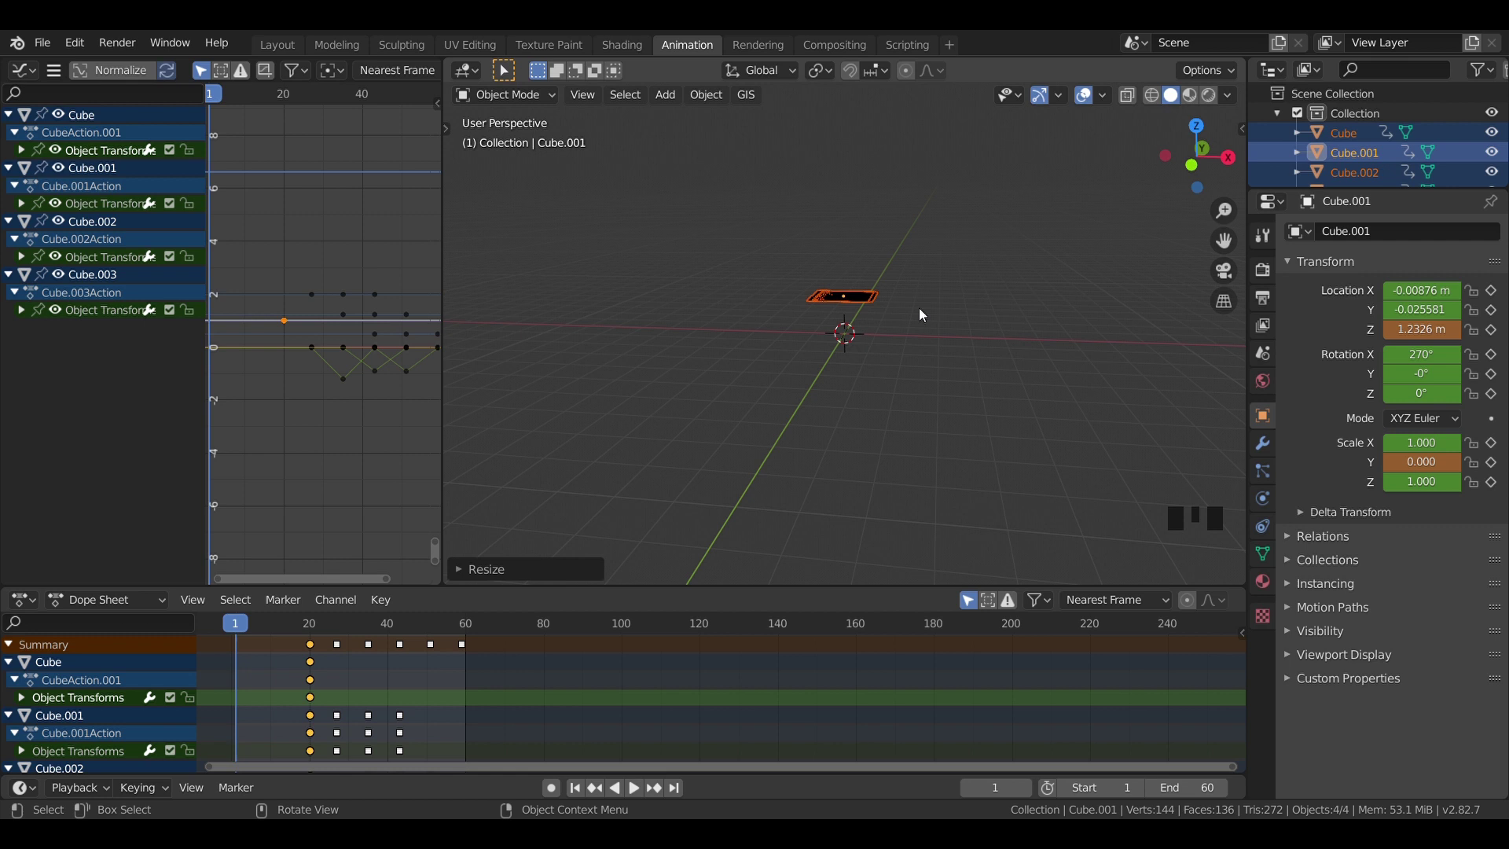
Step: At frame 1 squash the cabinet to zero Z height, lower it to the floor and key it
drag(236, 618, 836, 222)
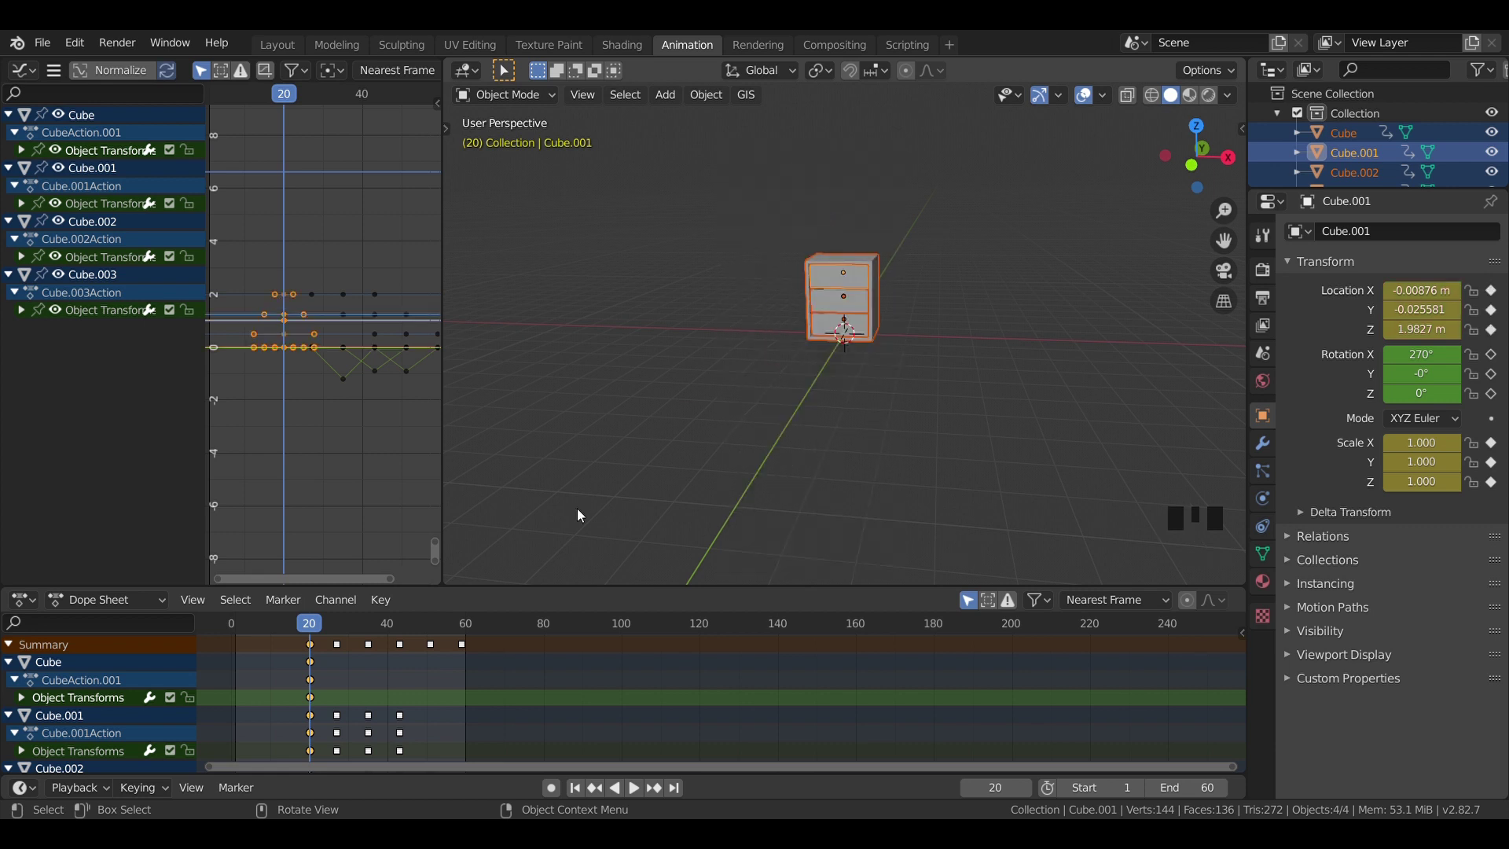
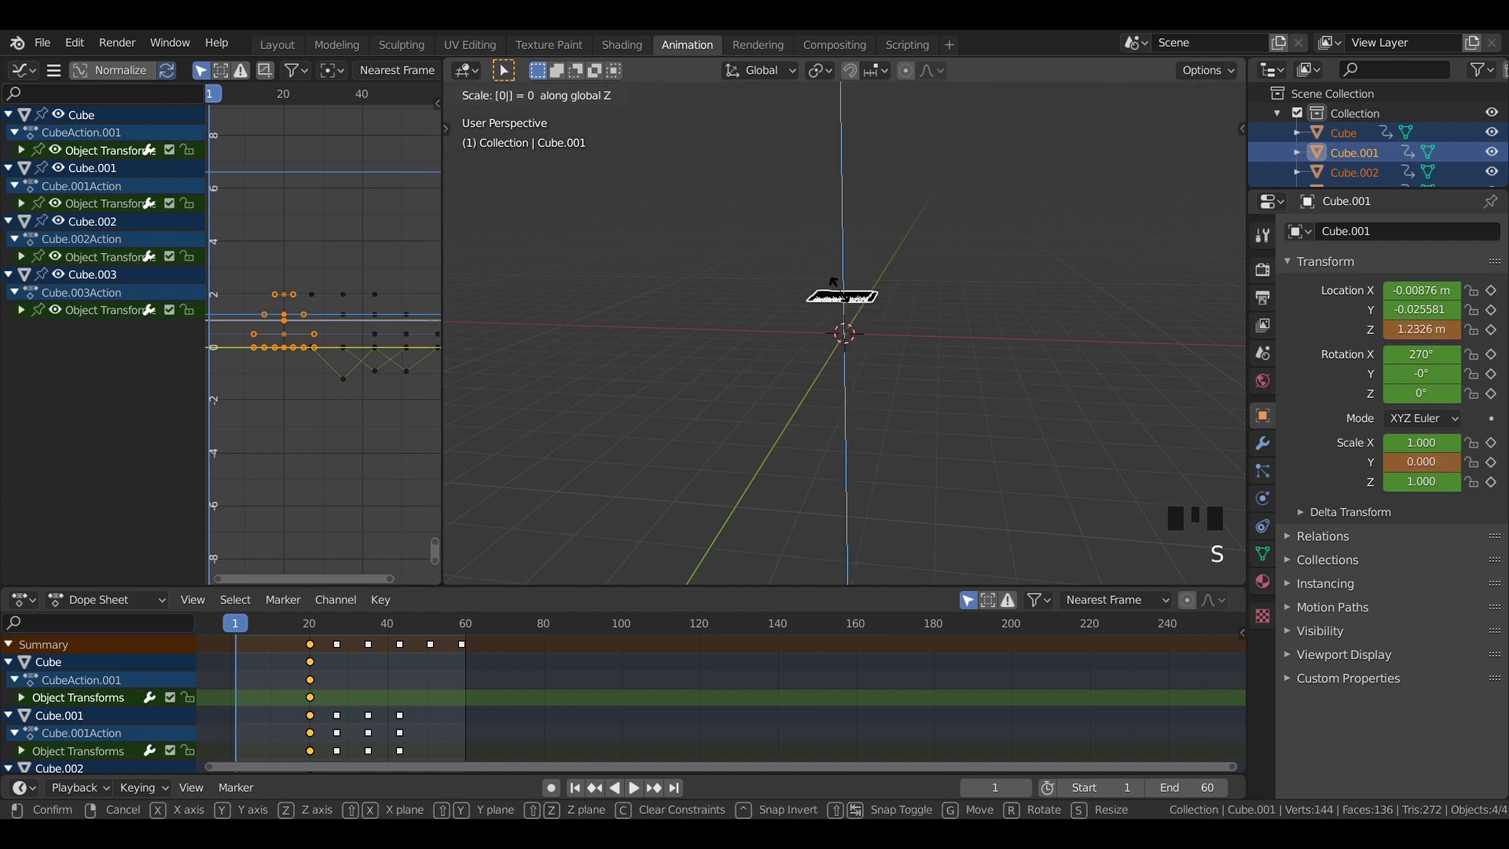
key(g)
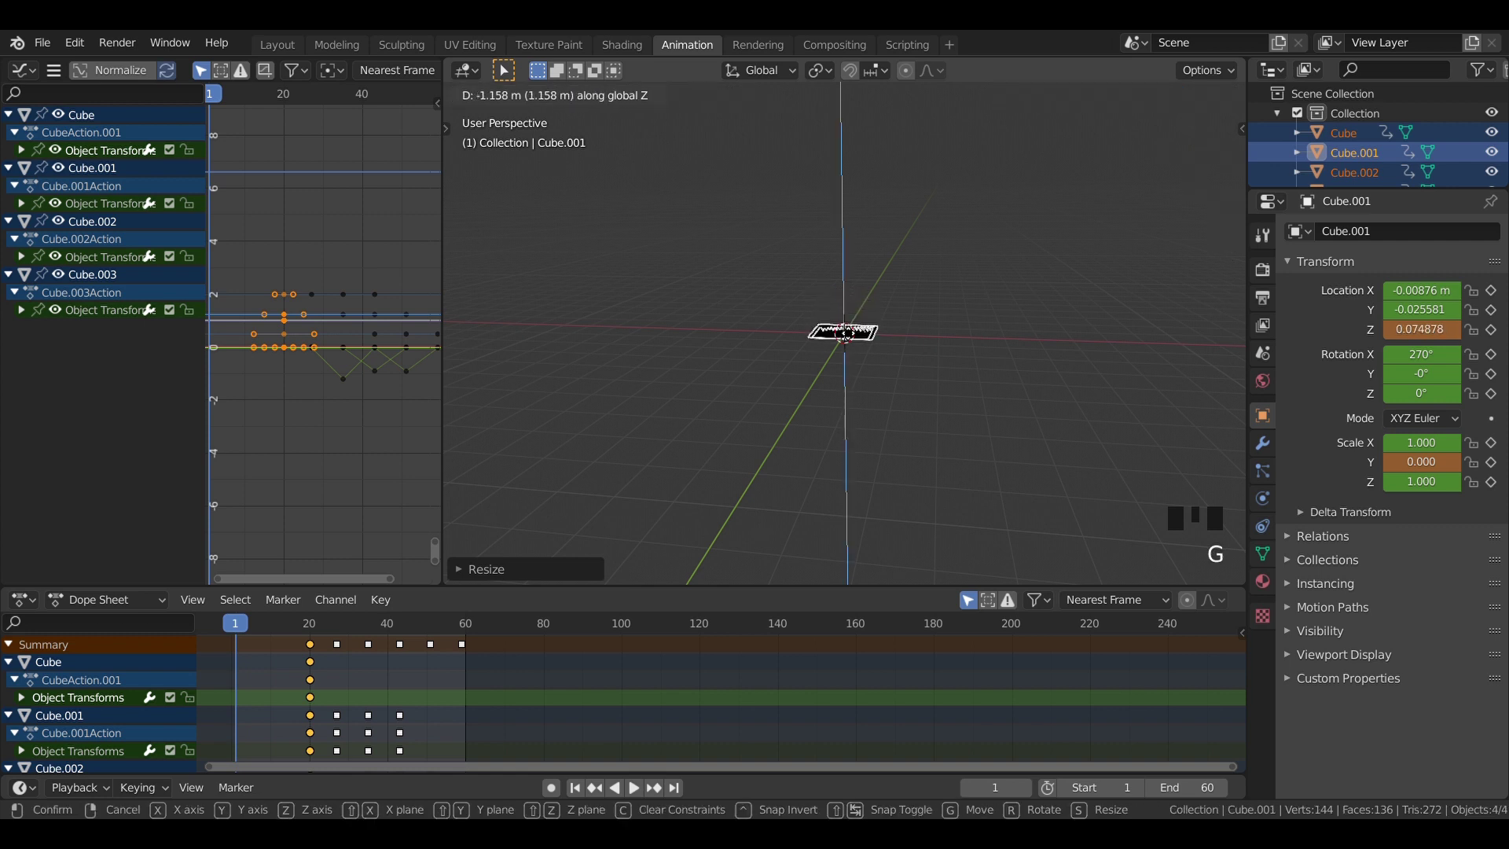
key(KP_1)
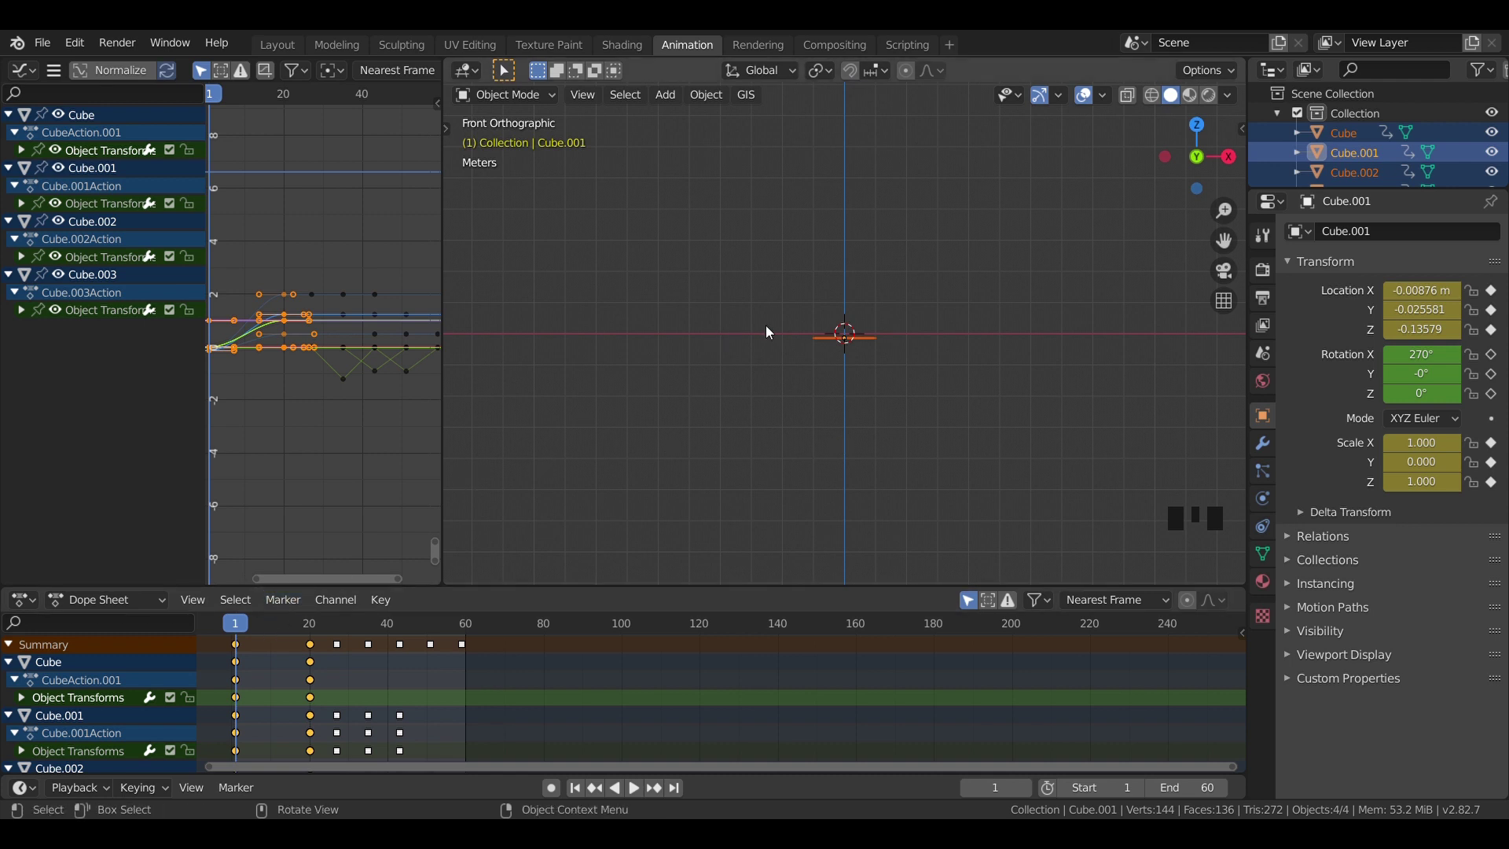
key(space)
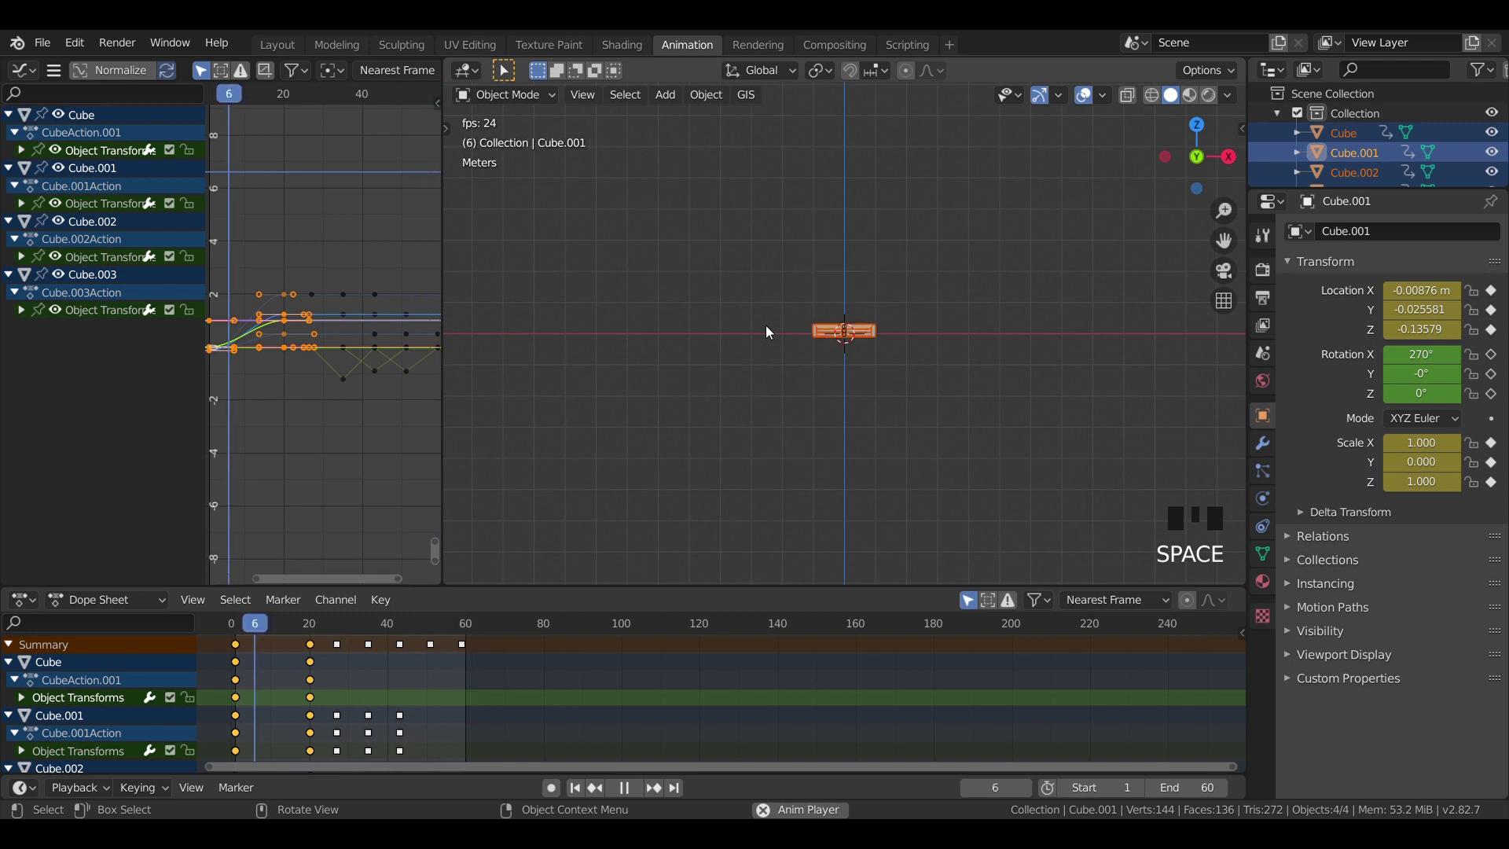
key(space)
drag(935, 284, 379, 631)
drag(379, 632, 842, 378)
key(space)
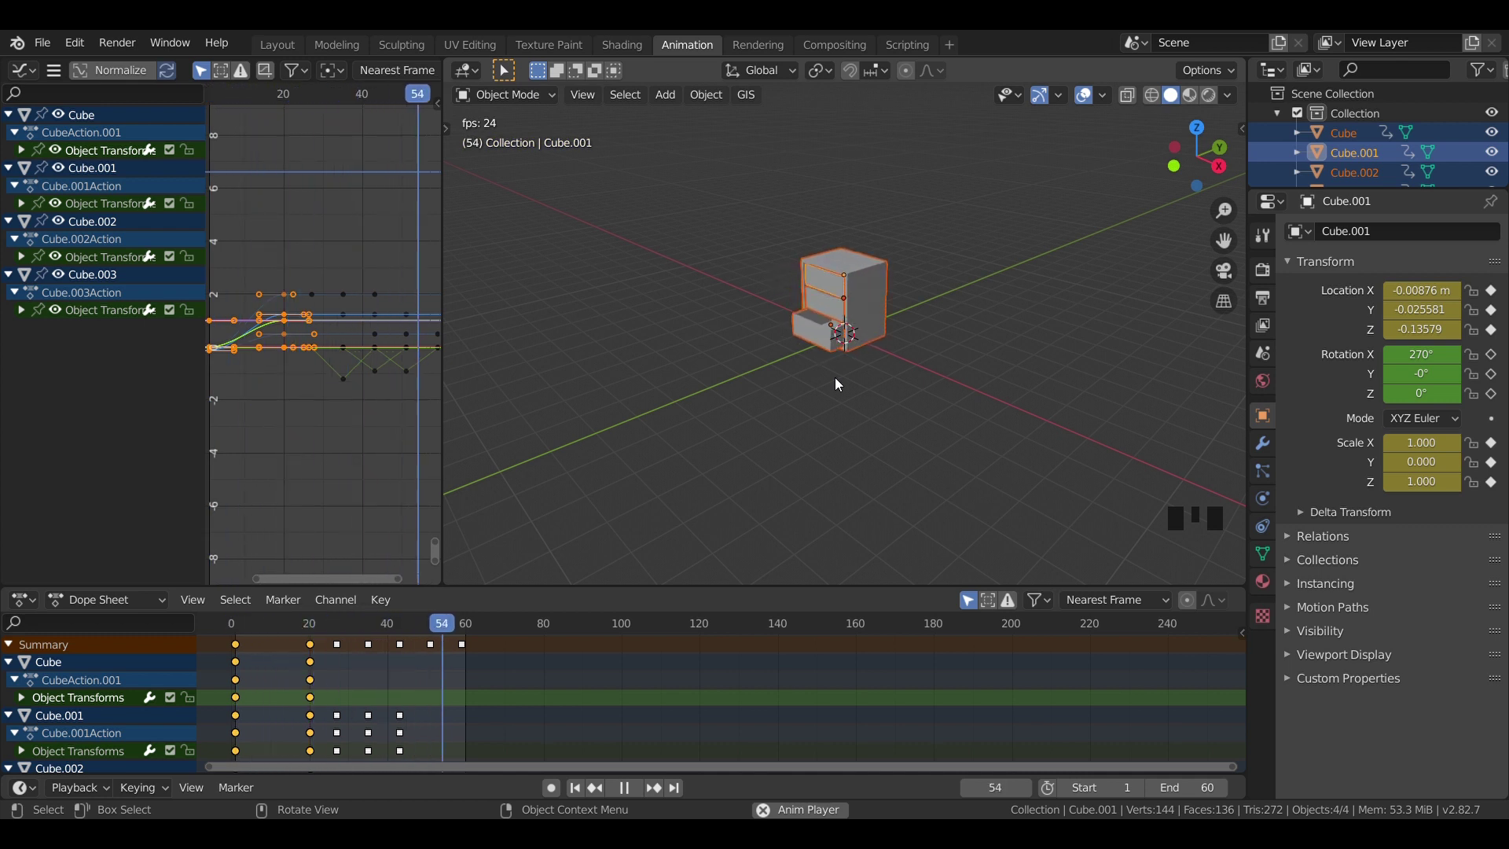
key(space)
Step: Give the cabinet's grow-in keyframes a Bounce easing and play it back
drag(250, 623, 294, 633)
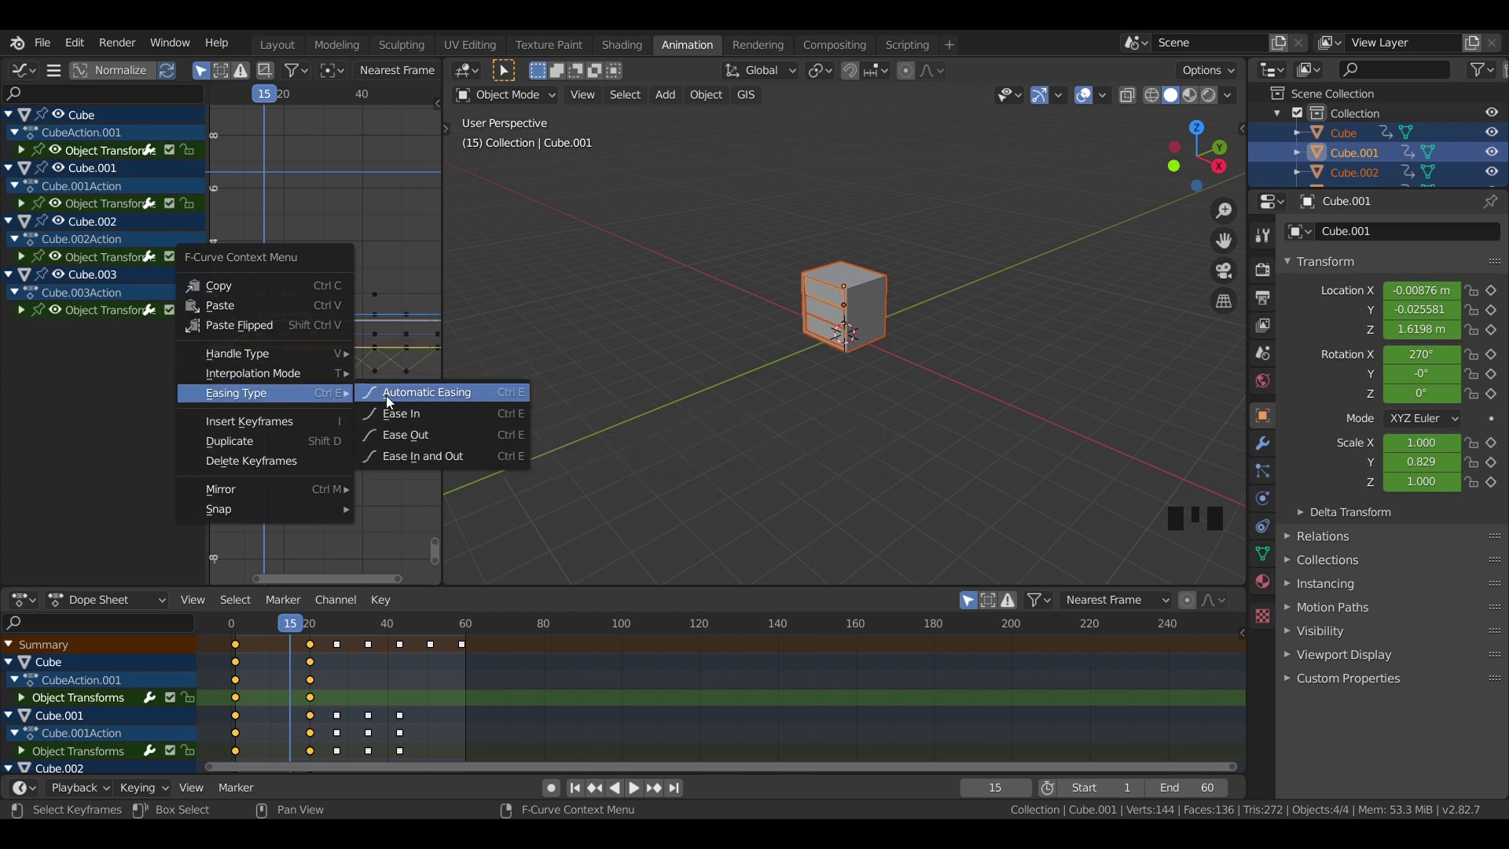
drag(390, 400, 288, 625)
drag(288, 625, 305, 460)
key(space)
key(space)
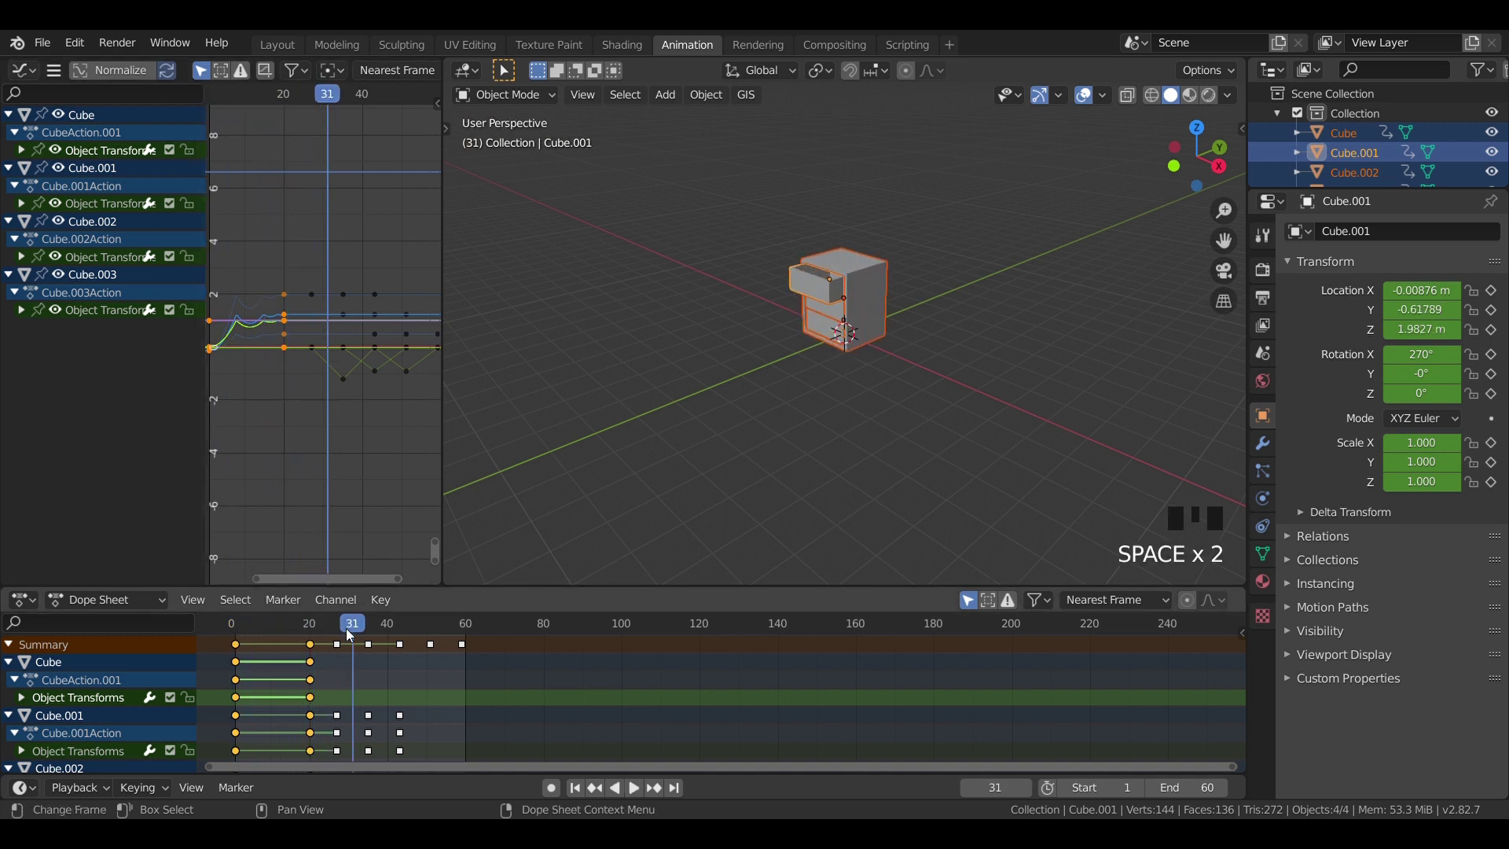
Step: Review the spring-up on playback and select the drawer keyframes from frame 20
drag(325, 637, 353, 464)
key(space)
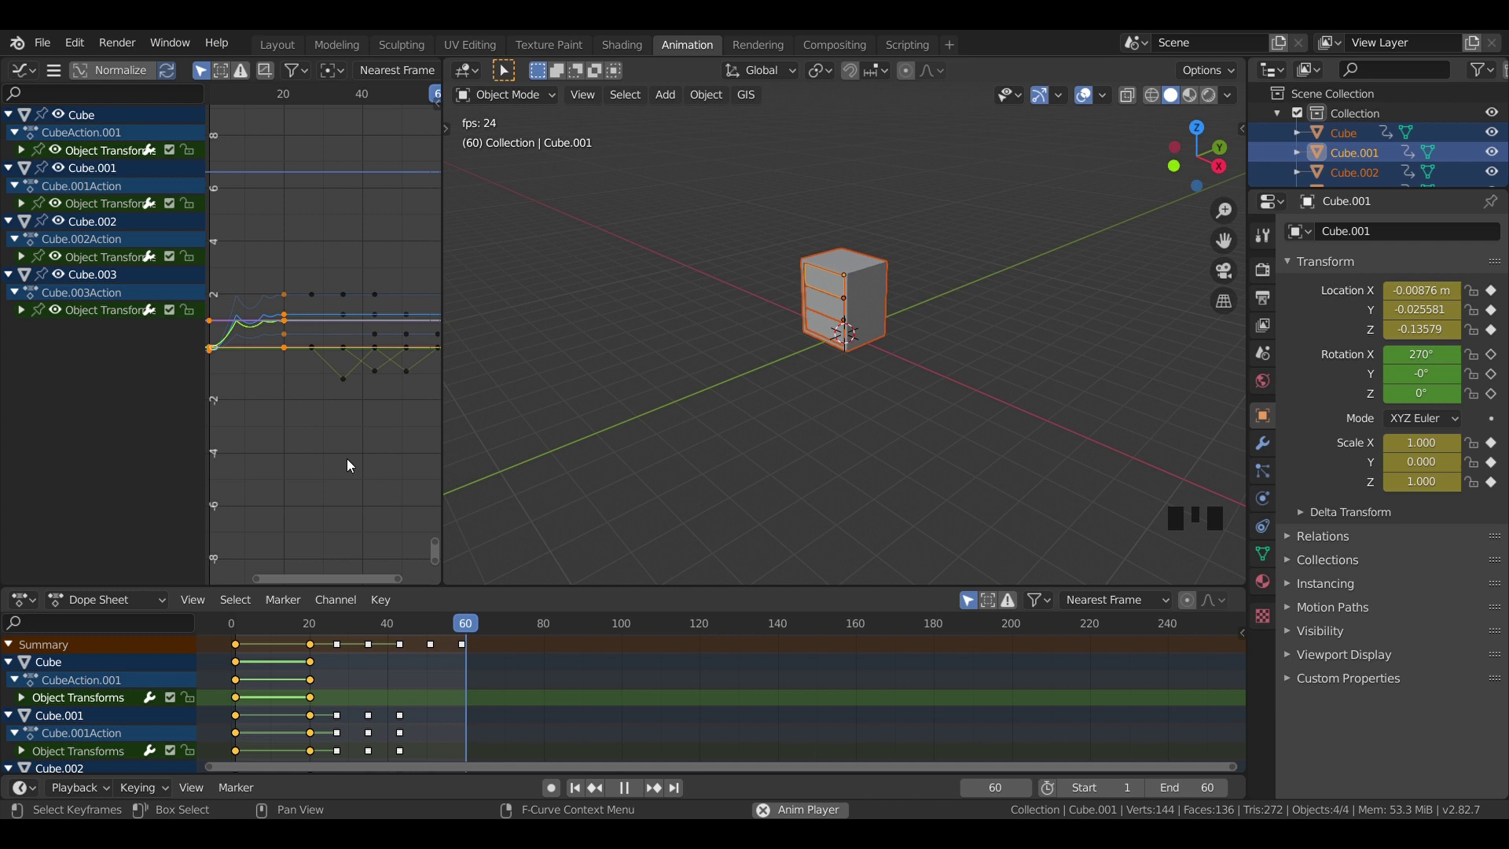
key(space)
drag(280, 621, 457, 754)
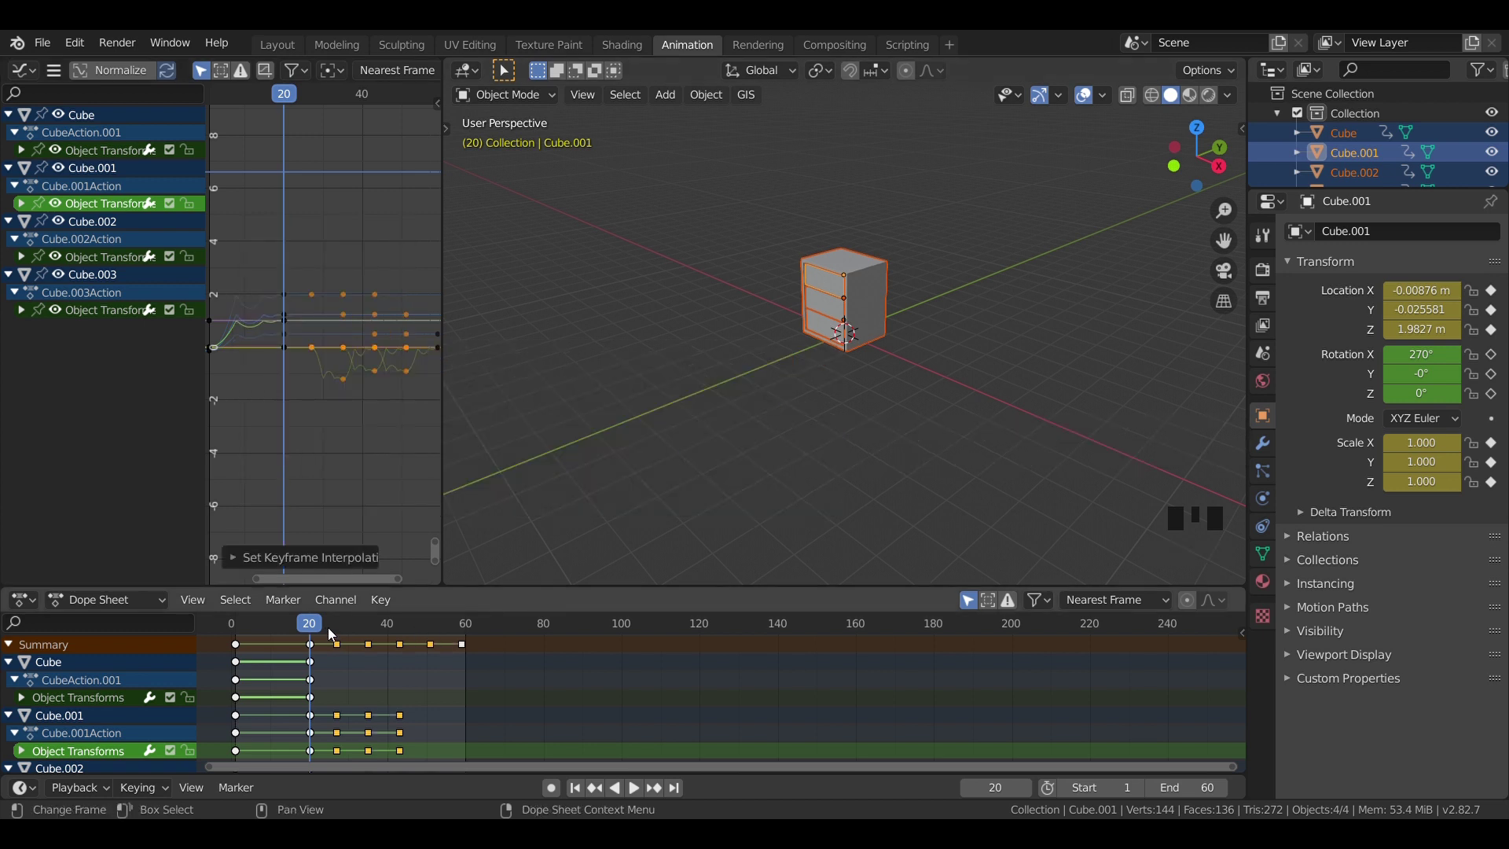
drag(303, 623, 319, 443)
key(space)
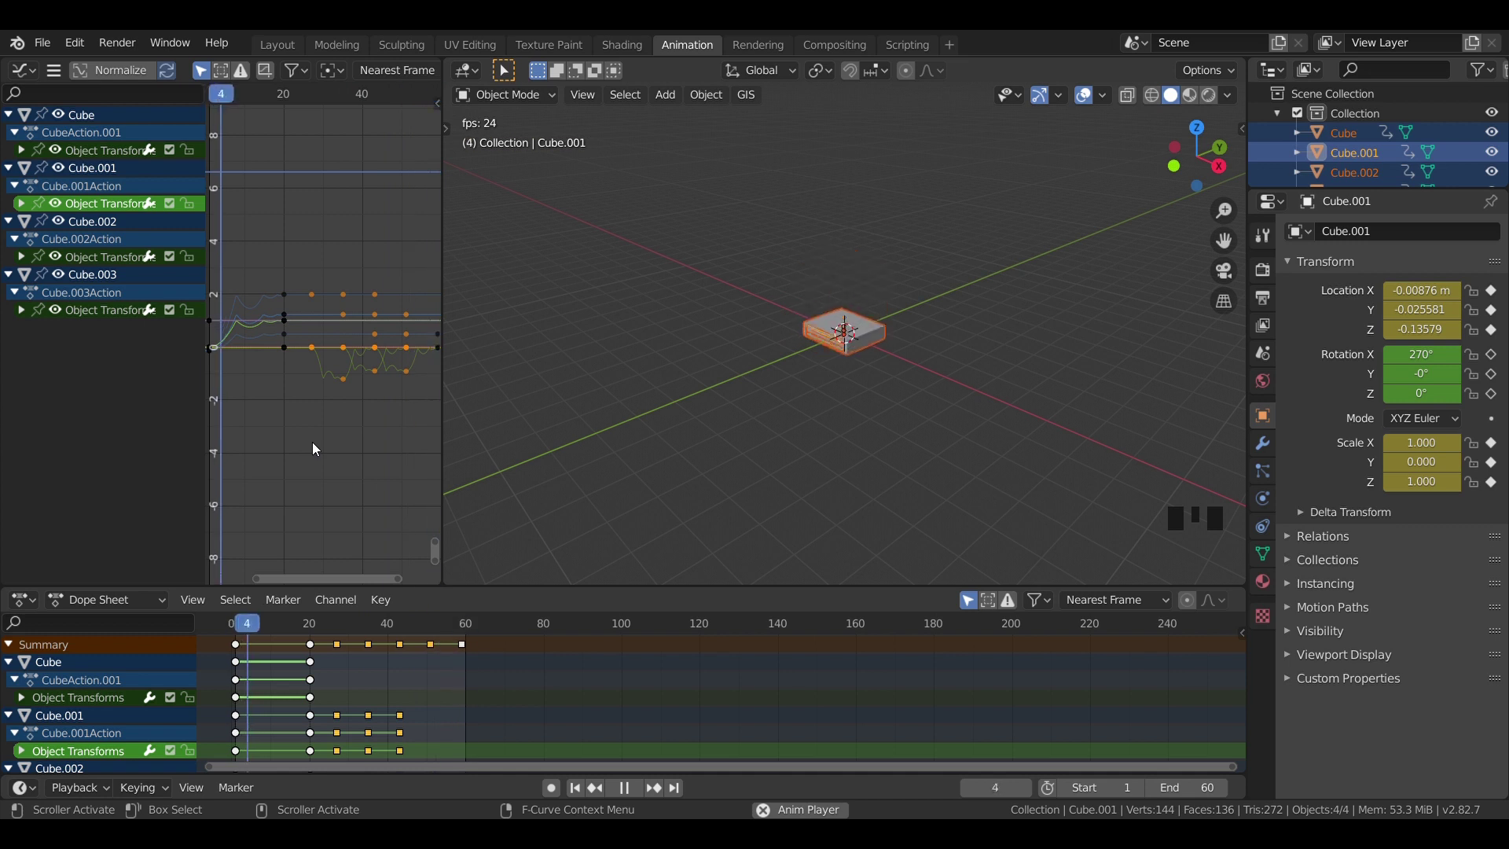
Step: Give the drawer keys a new interpolation mode and play the result
key(space)
drag(316, 632, 466, 652)
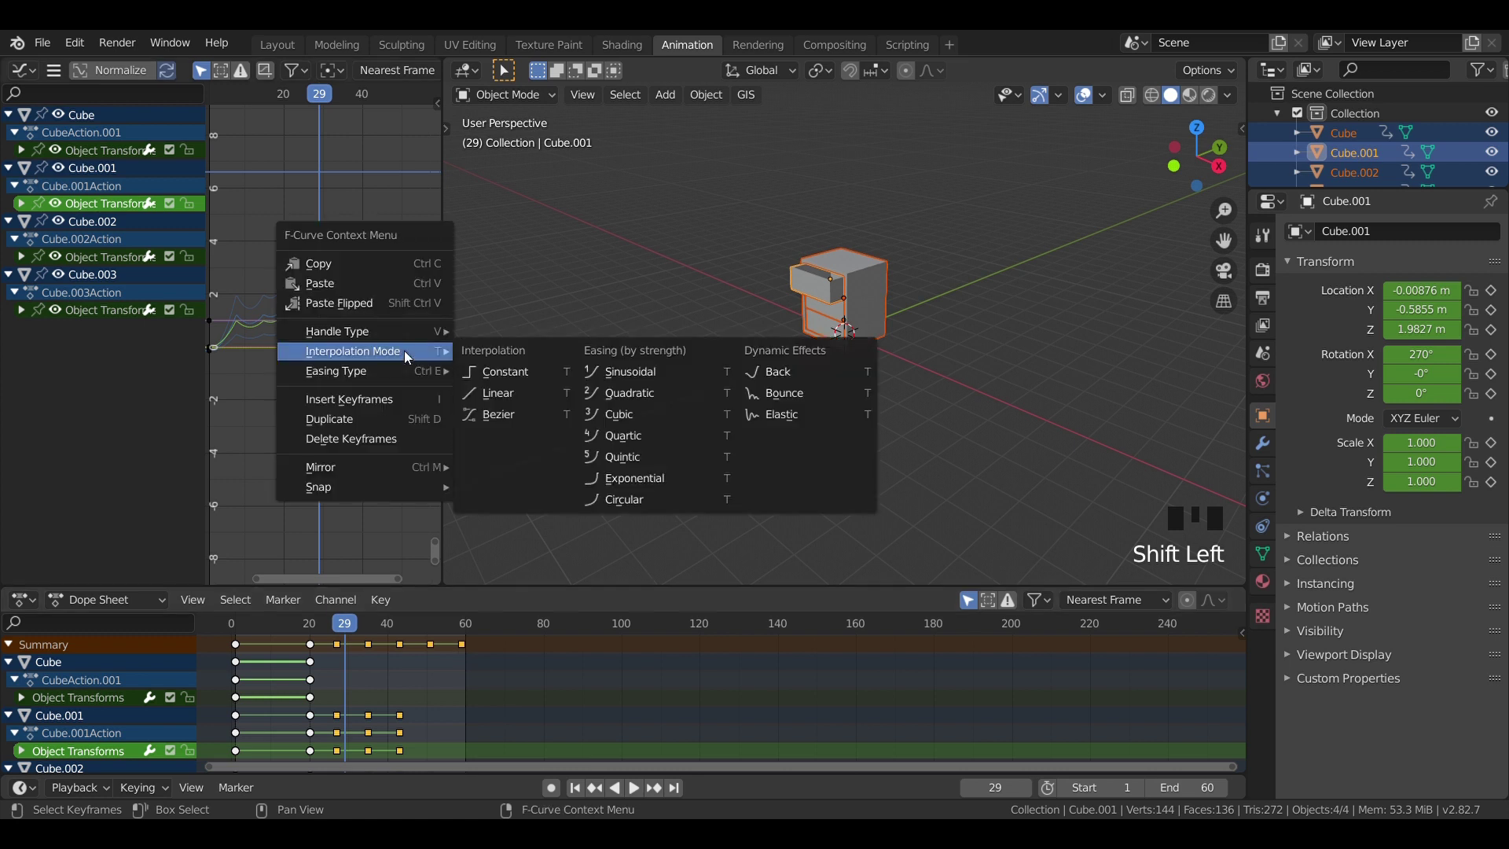
drag(786, 415, 338, 623)
drag(339, 624, 326, 490)
key(space)
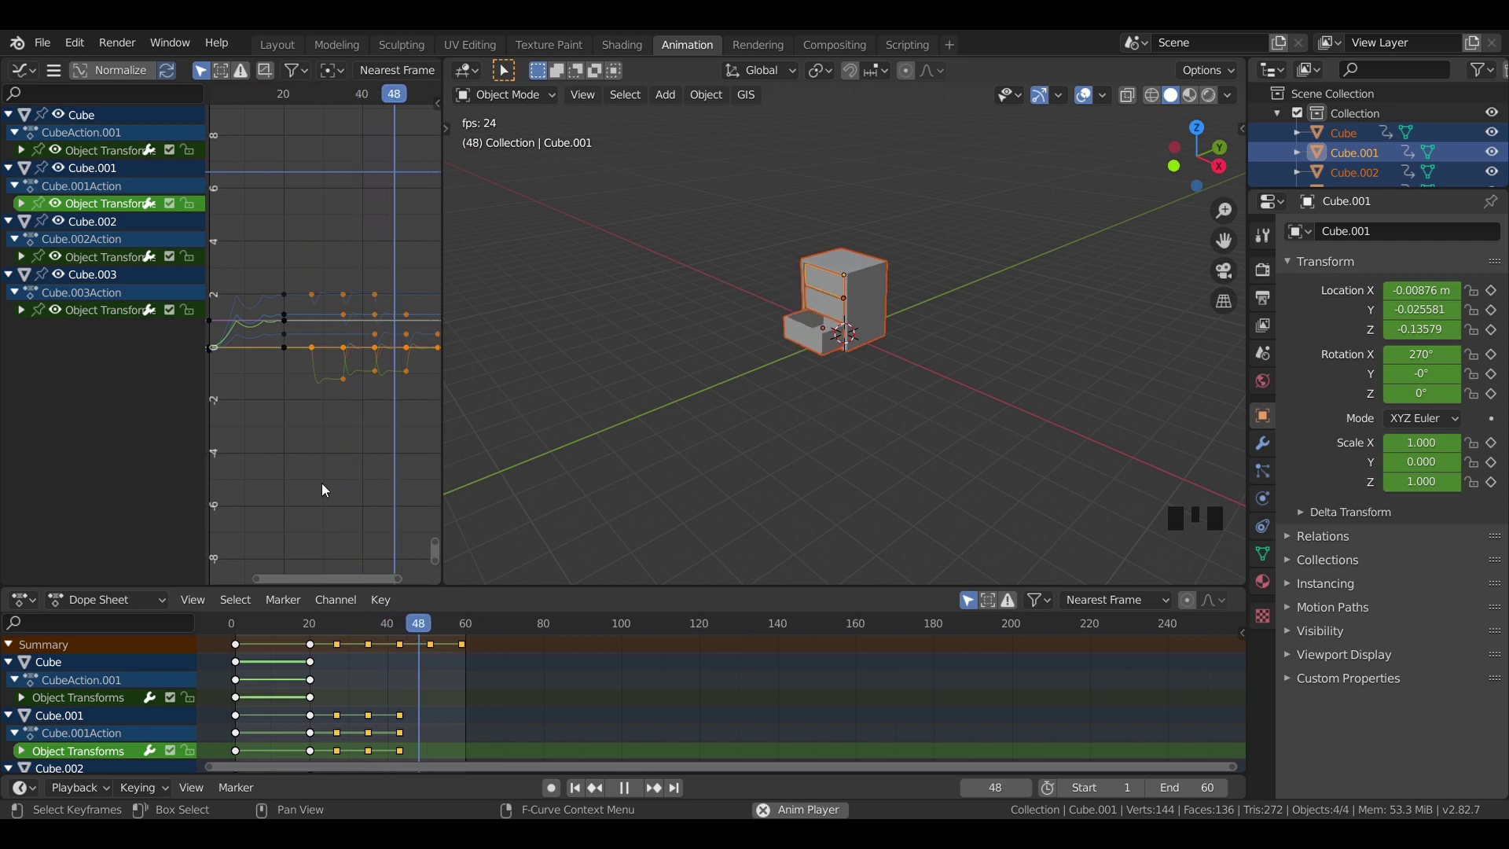
key(space)
Step: Try another interpolation mode, replay it, and return to the Layout workspace
drag(438, 629, 367, 648)
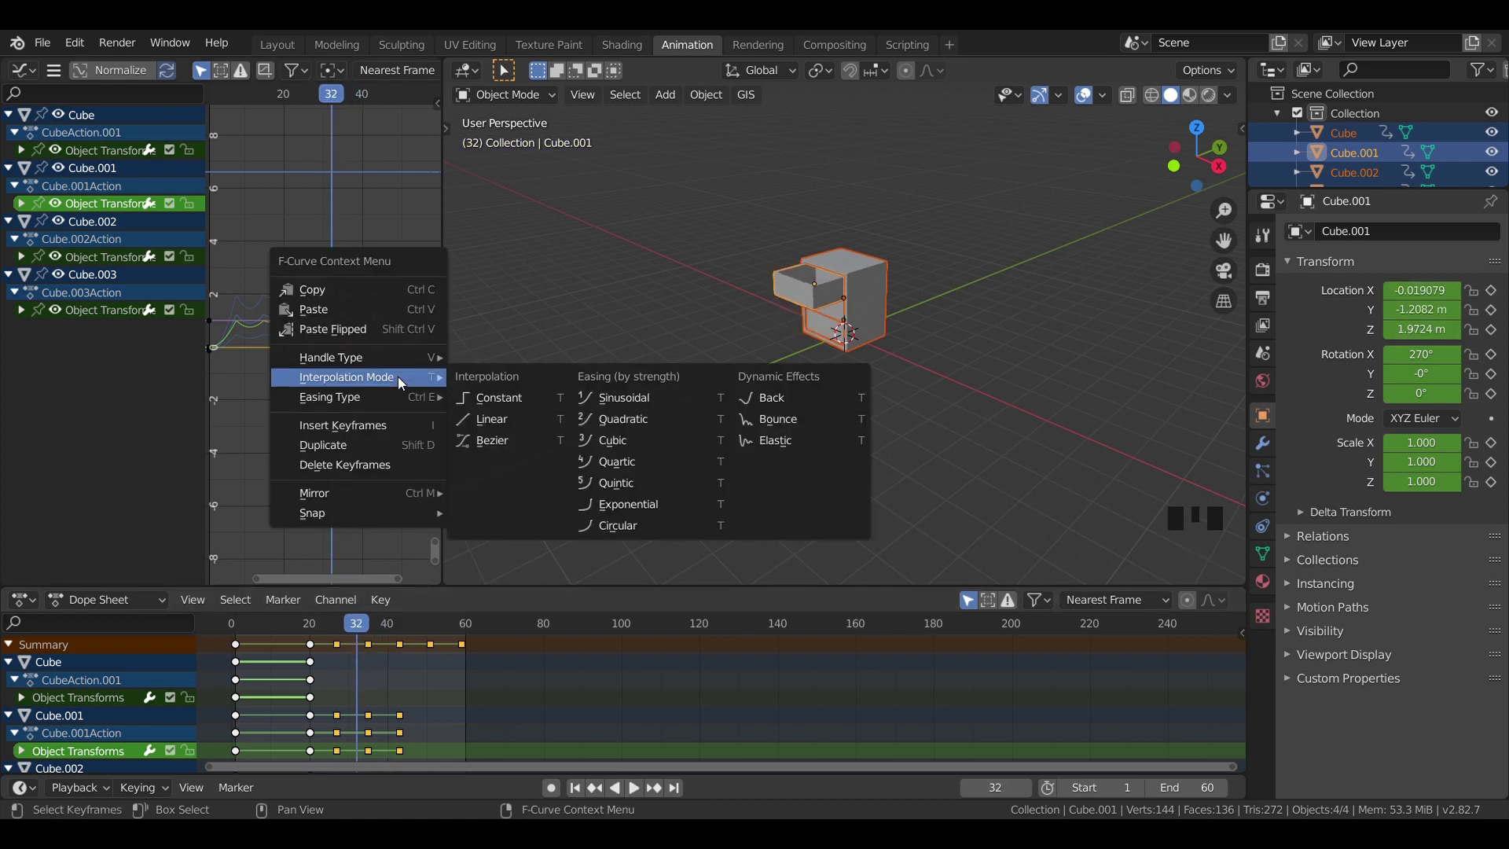
drag(779, 409, 353, 626)
drag(353, 625, 357, 445)
key(space)
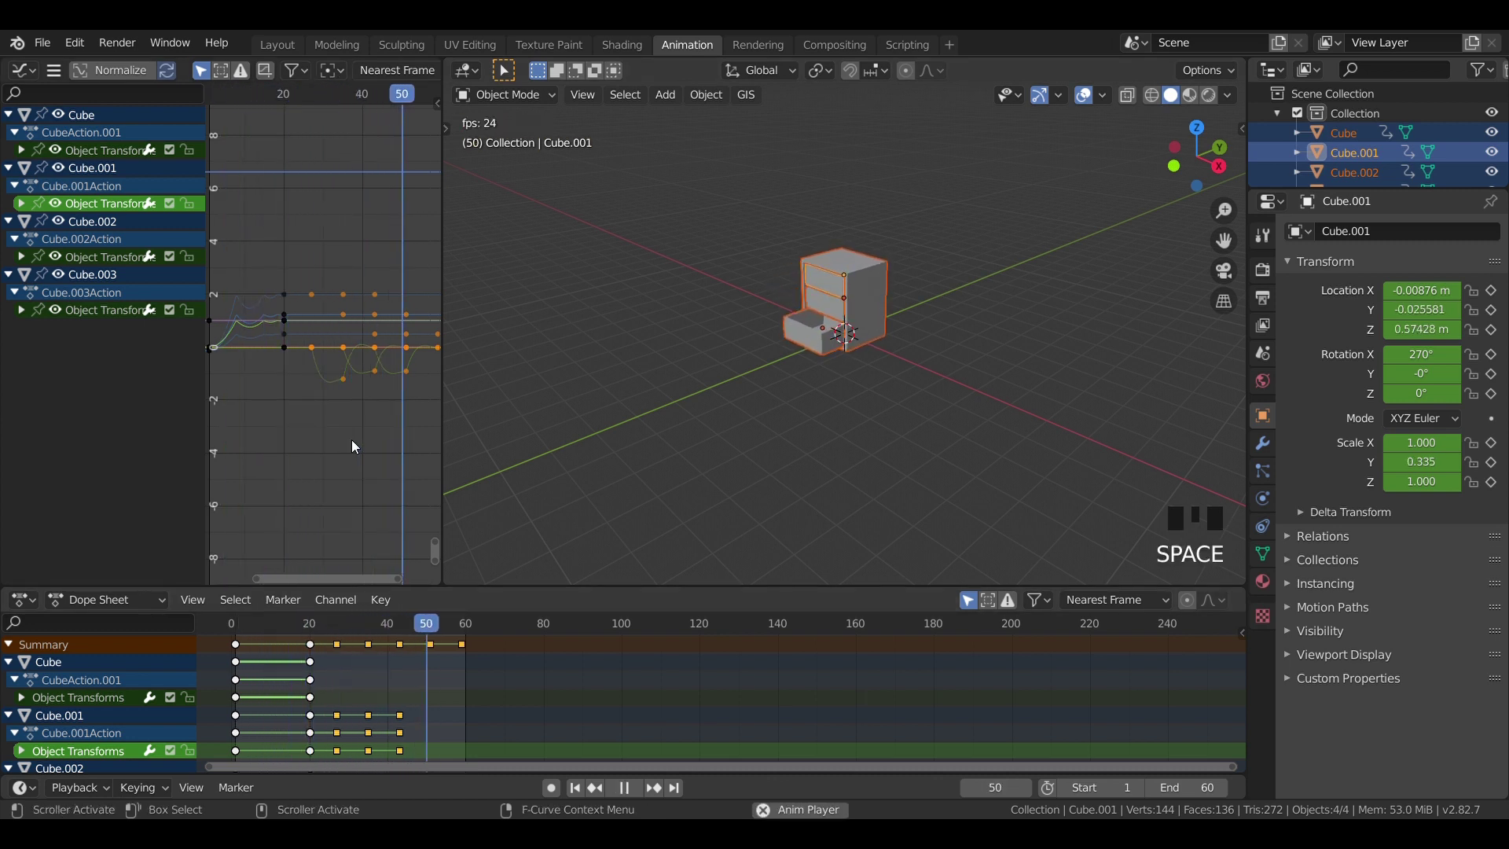
key(space)
drag(443, 623, 308, 489)
key(space)
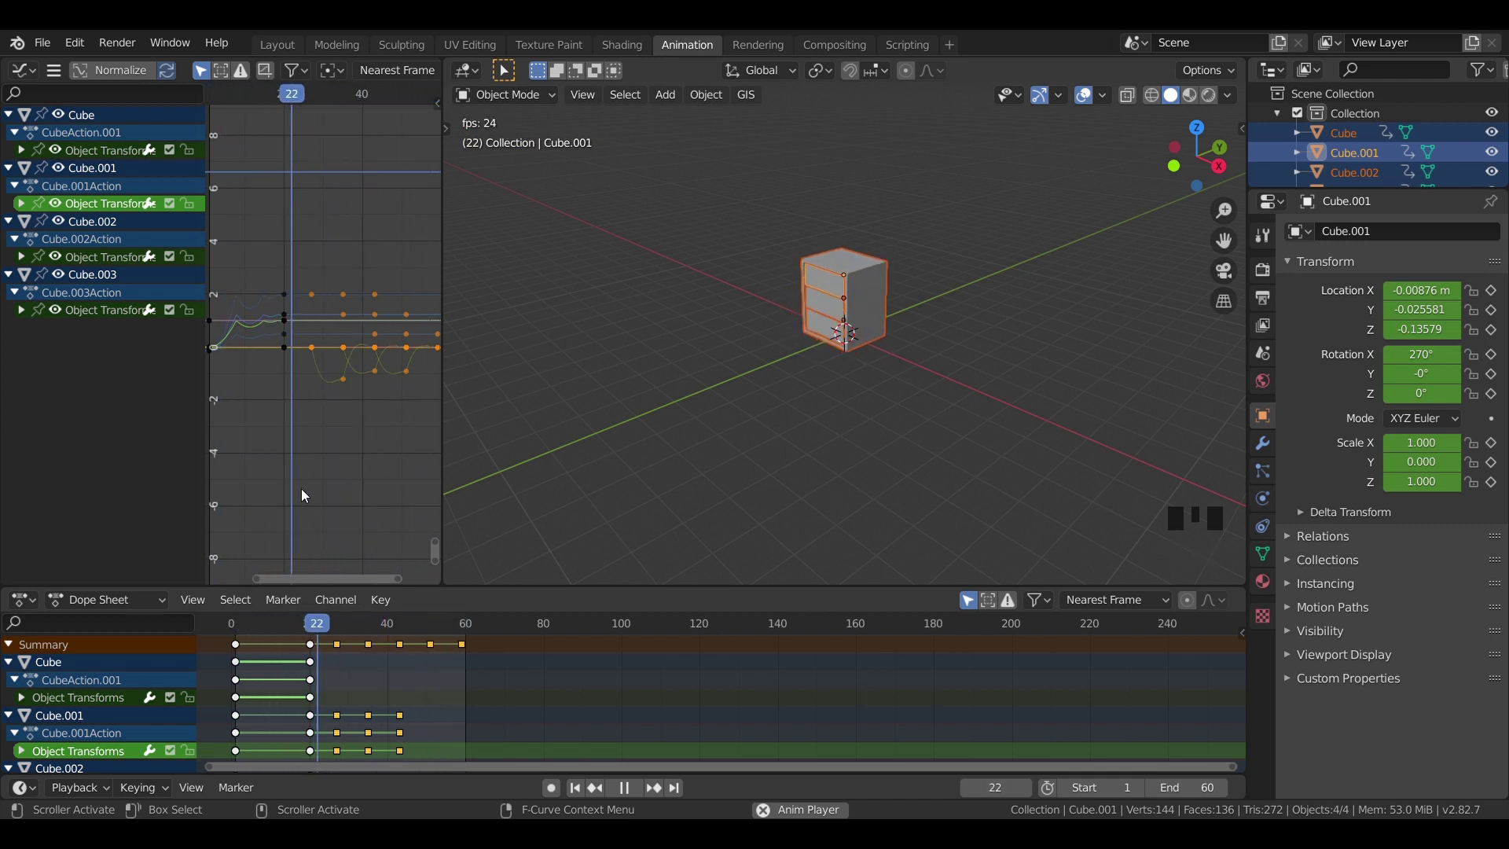
key(space)
drag(281, 50, 507, 247)
Step: Preview the grow-in and drawer animation through the camera in rendered shading with the base collection shown
key(KP_0)
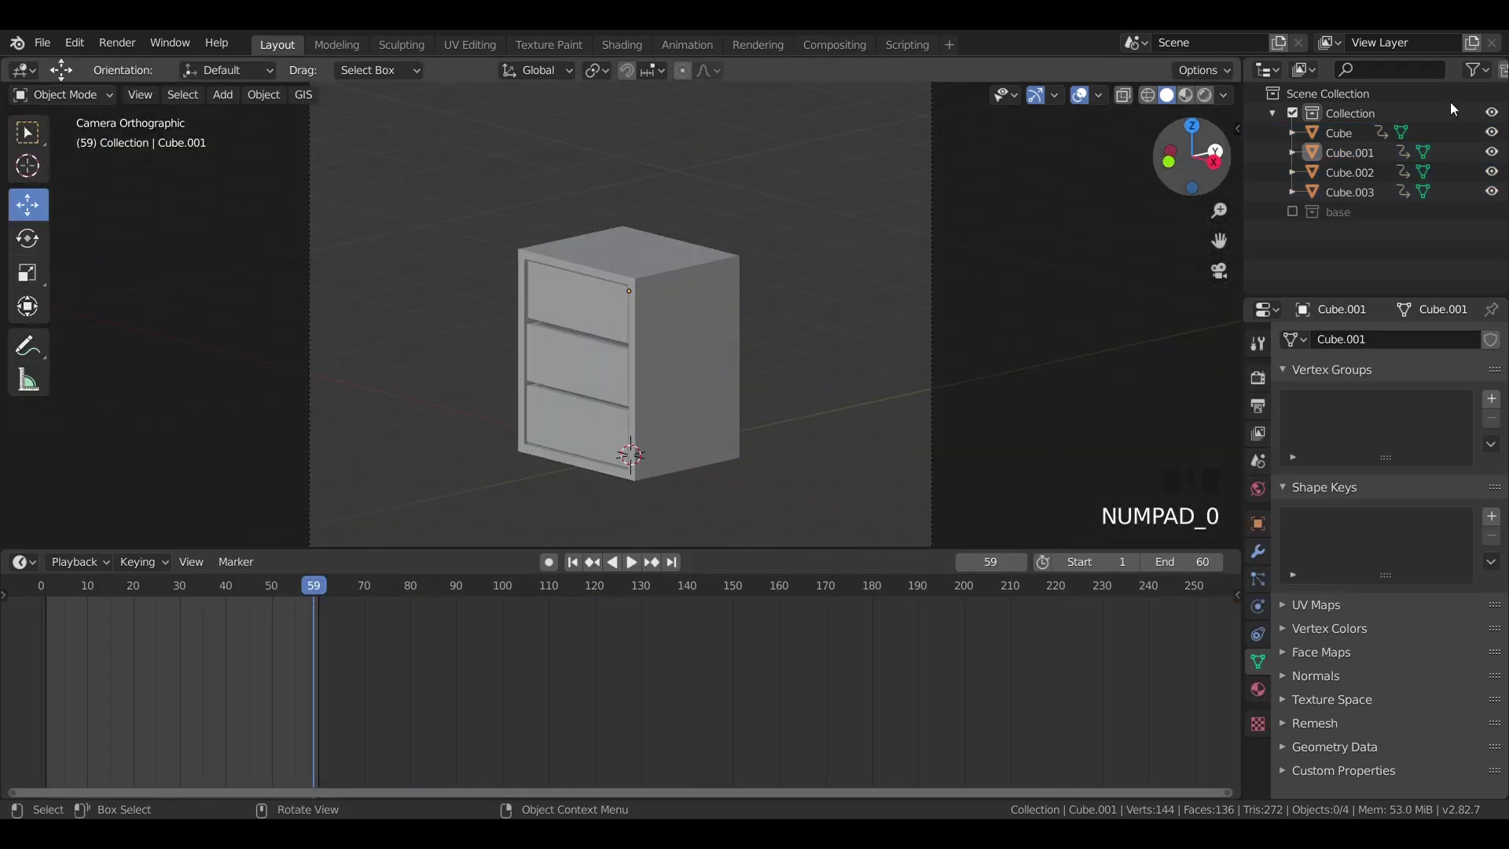
click(1300, 220)
scroll(down, 3)
scroll(up, 3)
key(z)
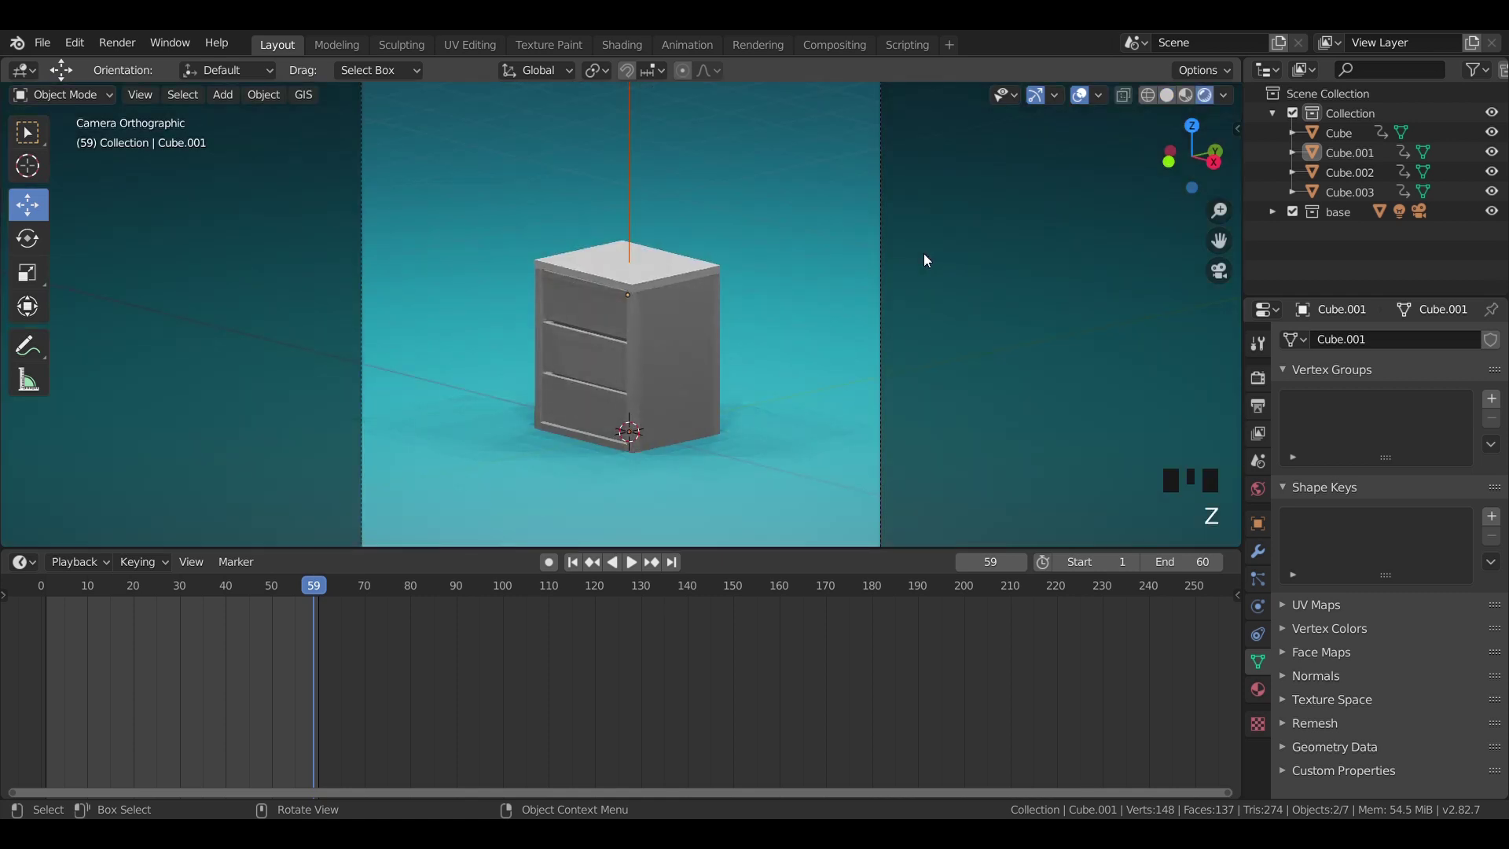
key(space)
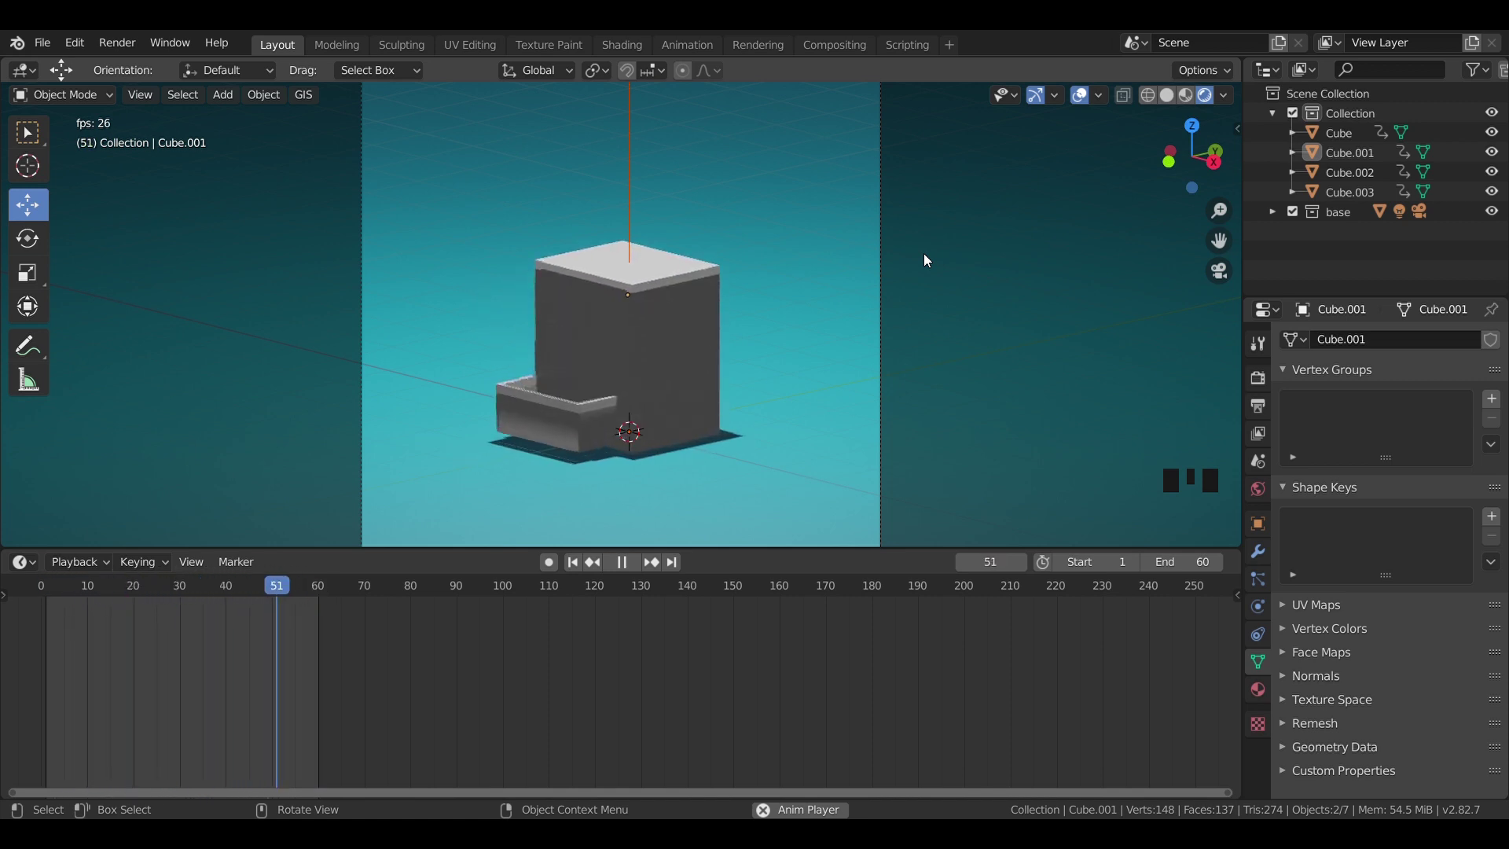
key(space)
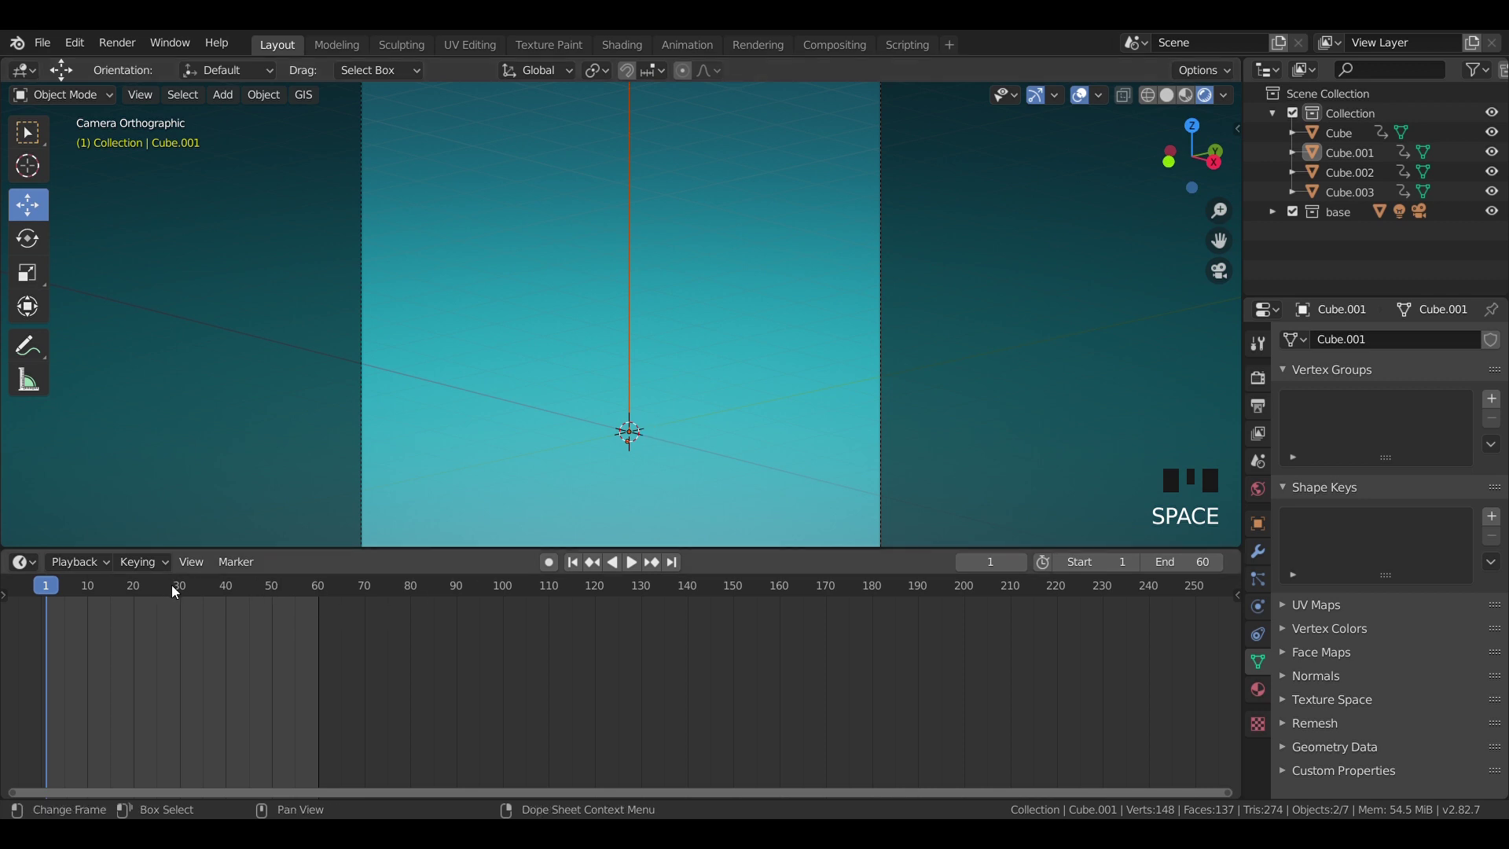
drag(161, 585, 674, 383)
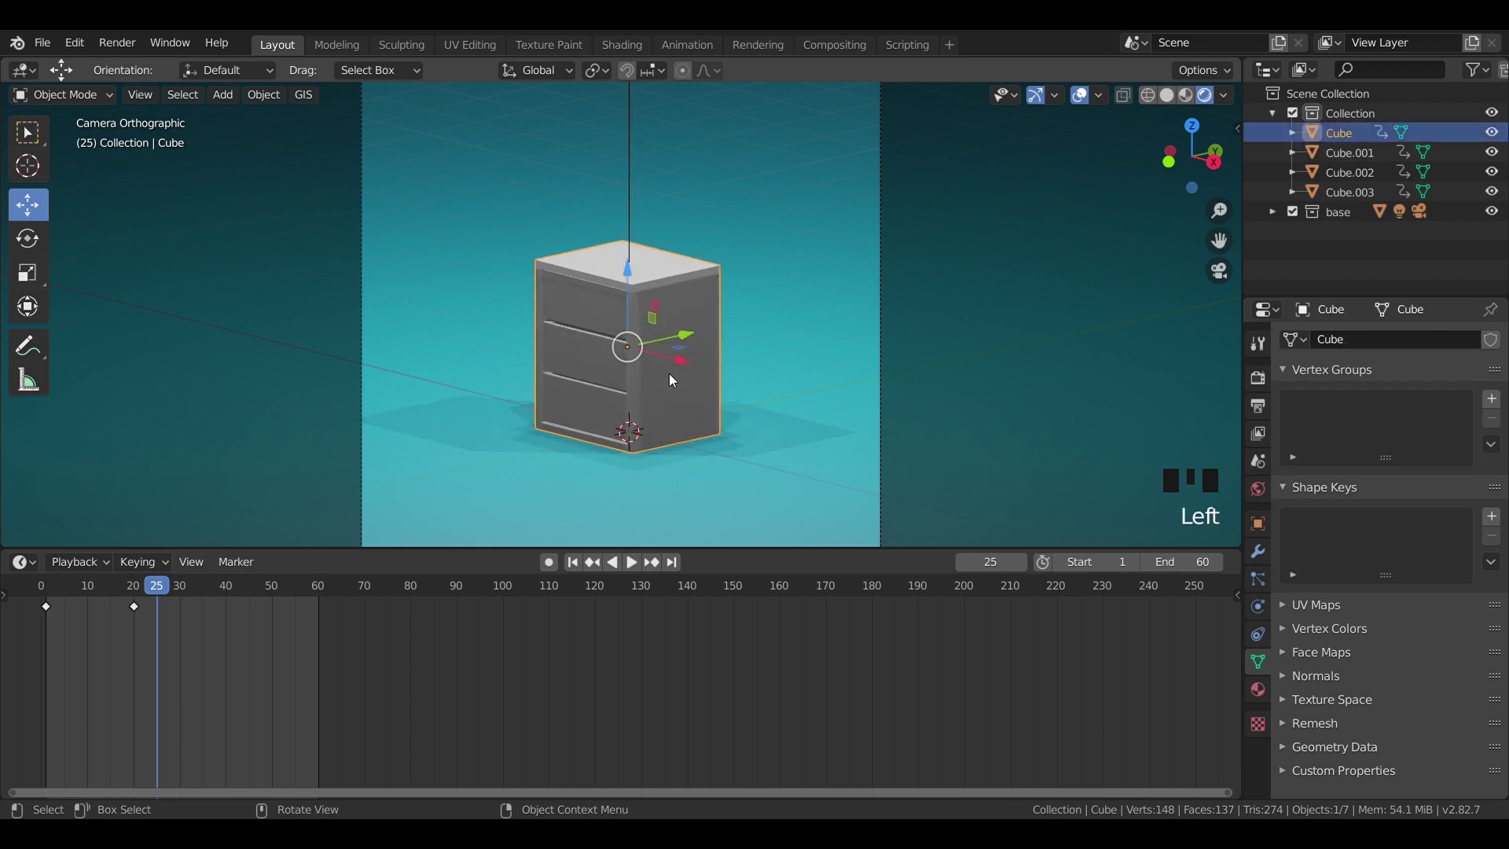
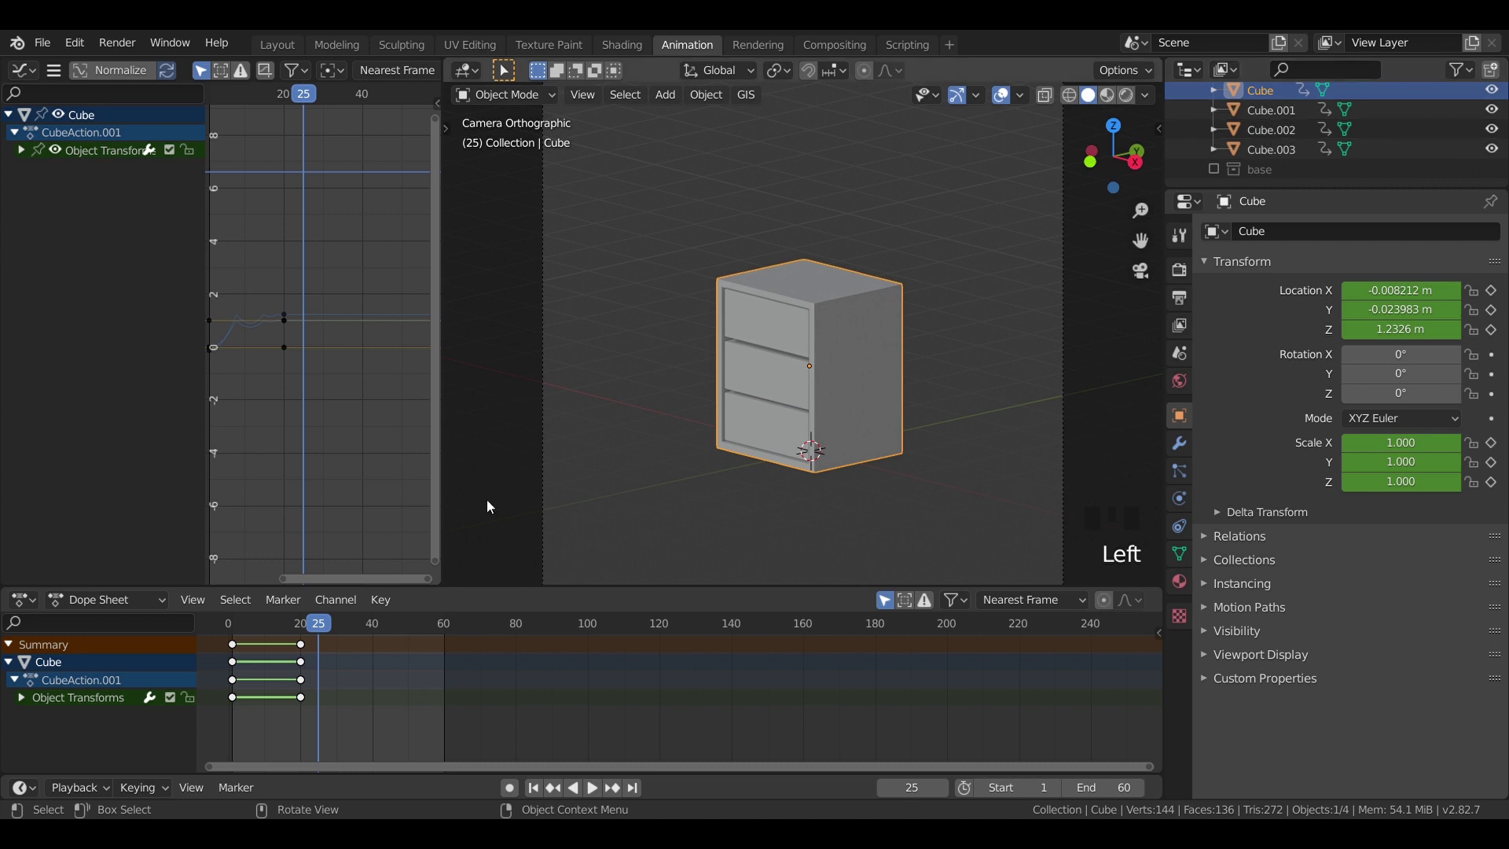
Step: Duplicate the cabinet body's frame-20 keys to frame 60 so it holds that pose
click(638, 364)
click(829, 389)
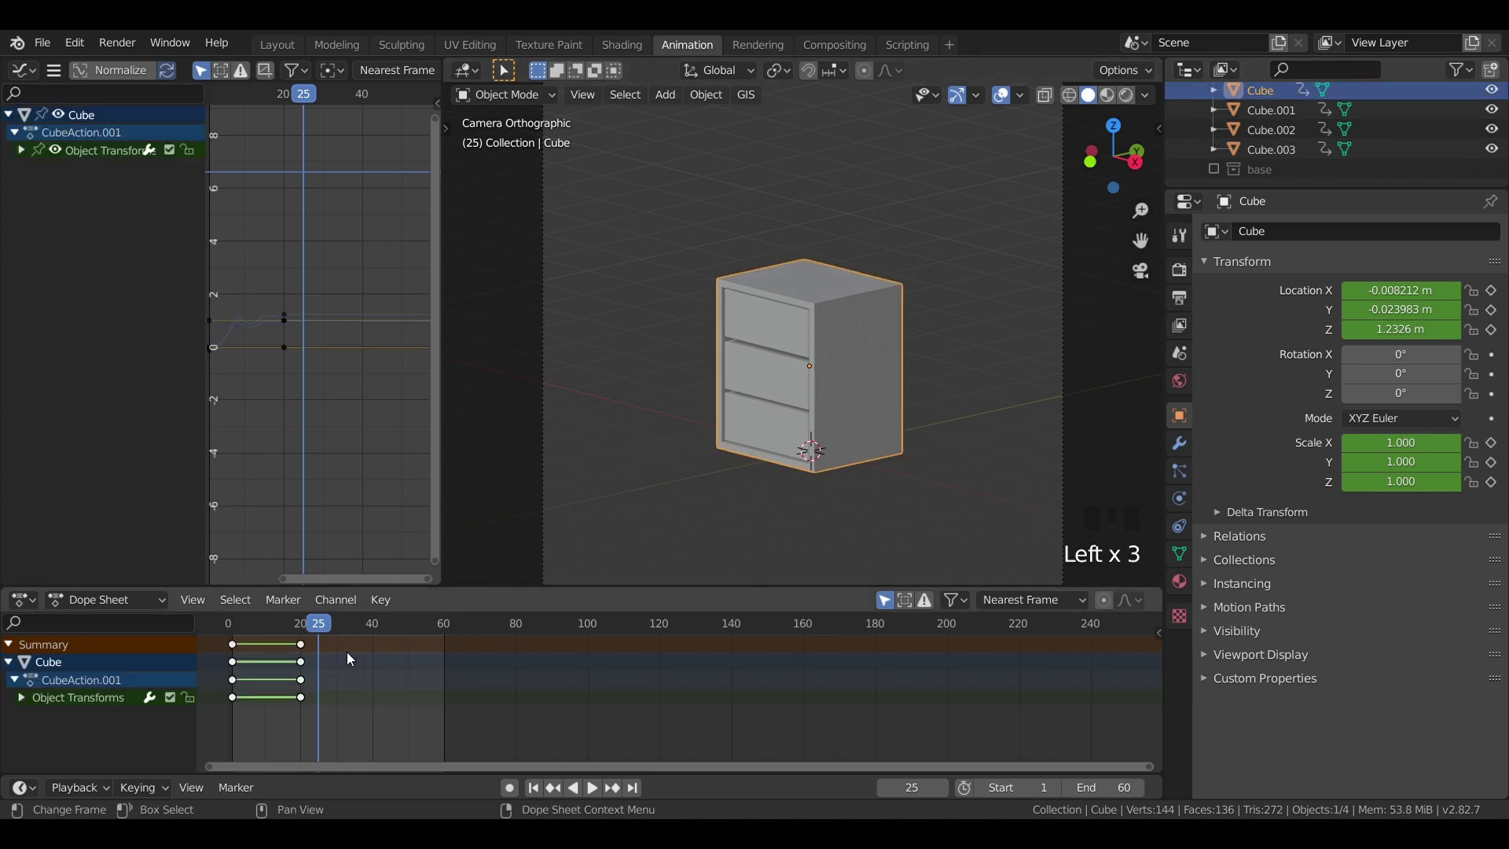
drag(323, 630, 391, 623)
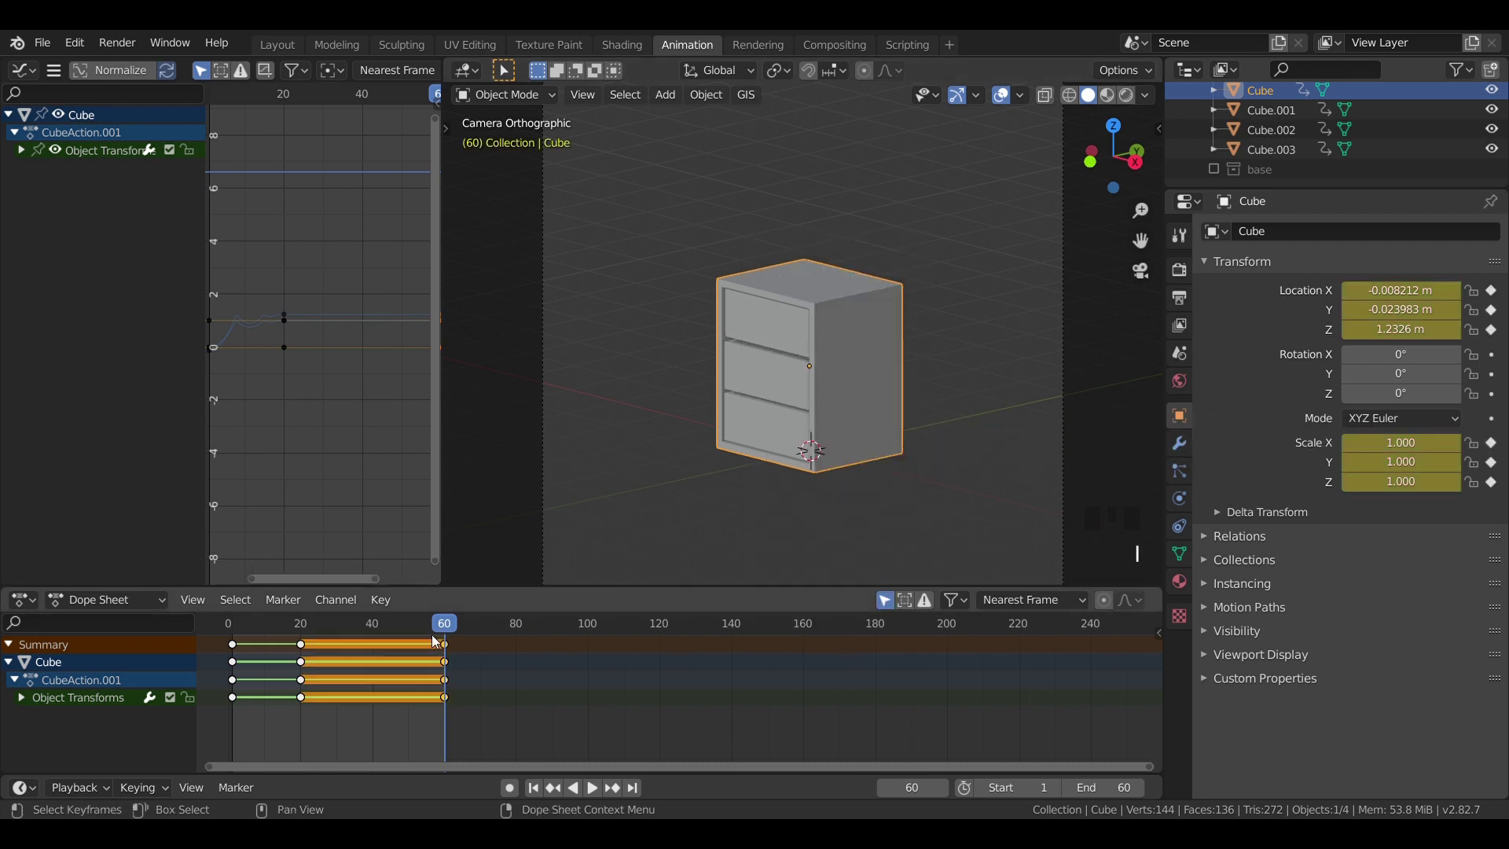
drag(441, 631, 305, 635)
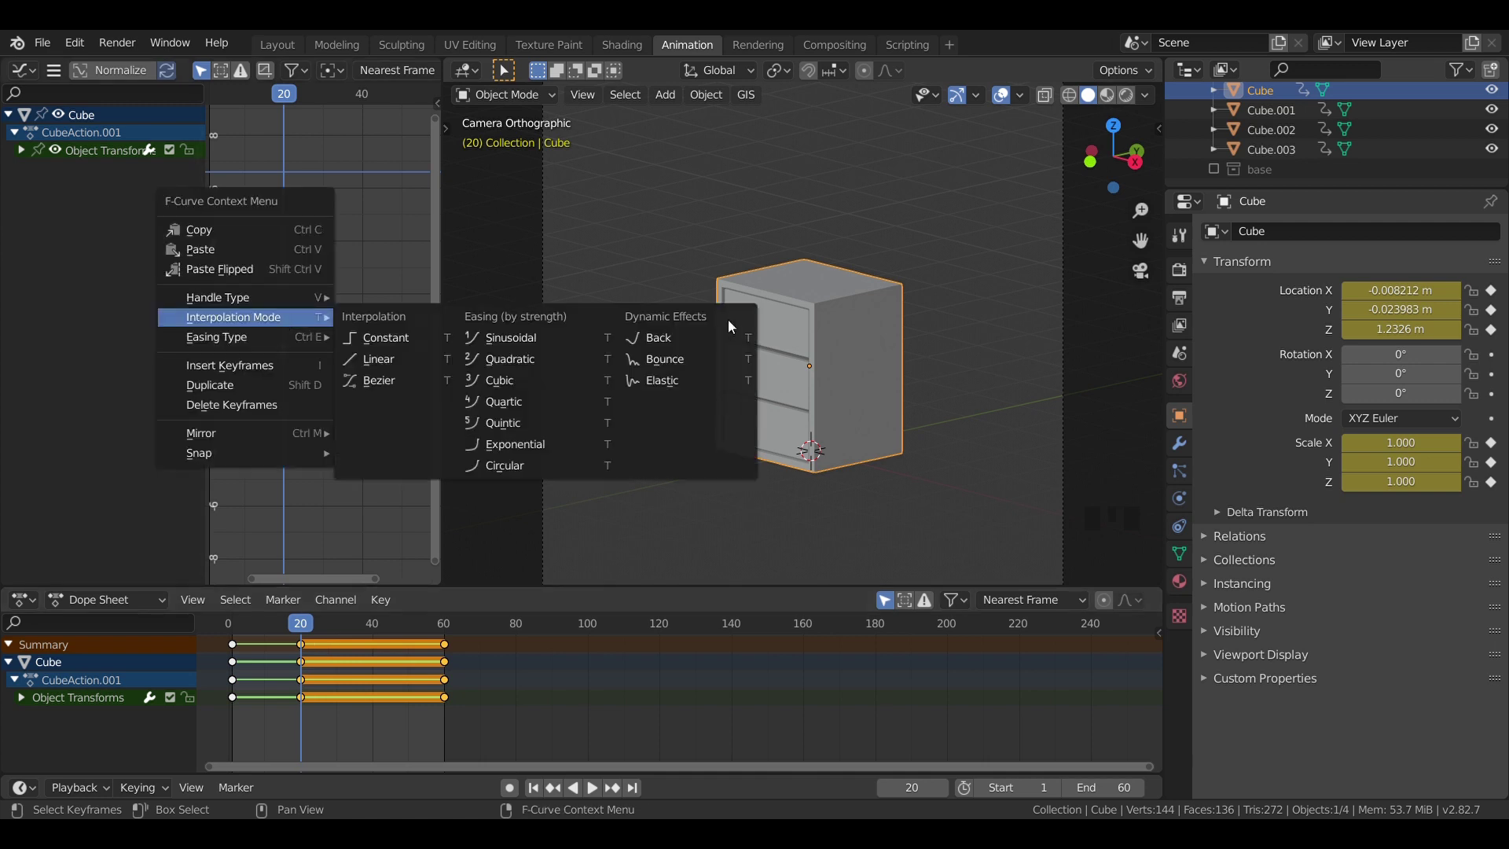
Step: Set the cabinet body's held keyframes to Vector handles and play back the result
drag(702, 363, 348, 415)
key(space)
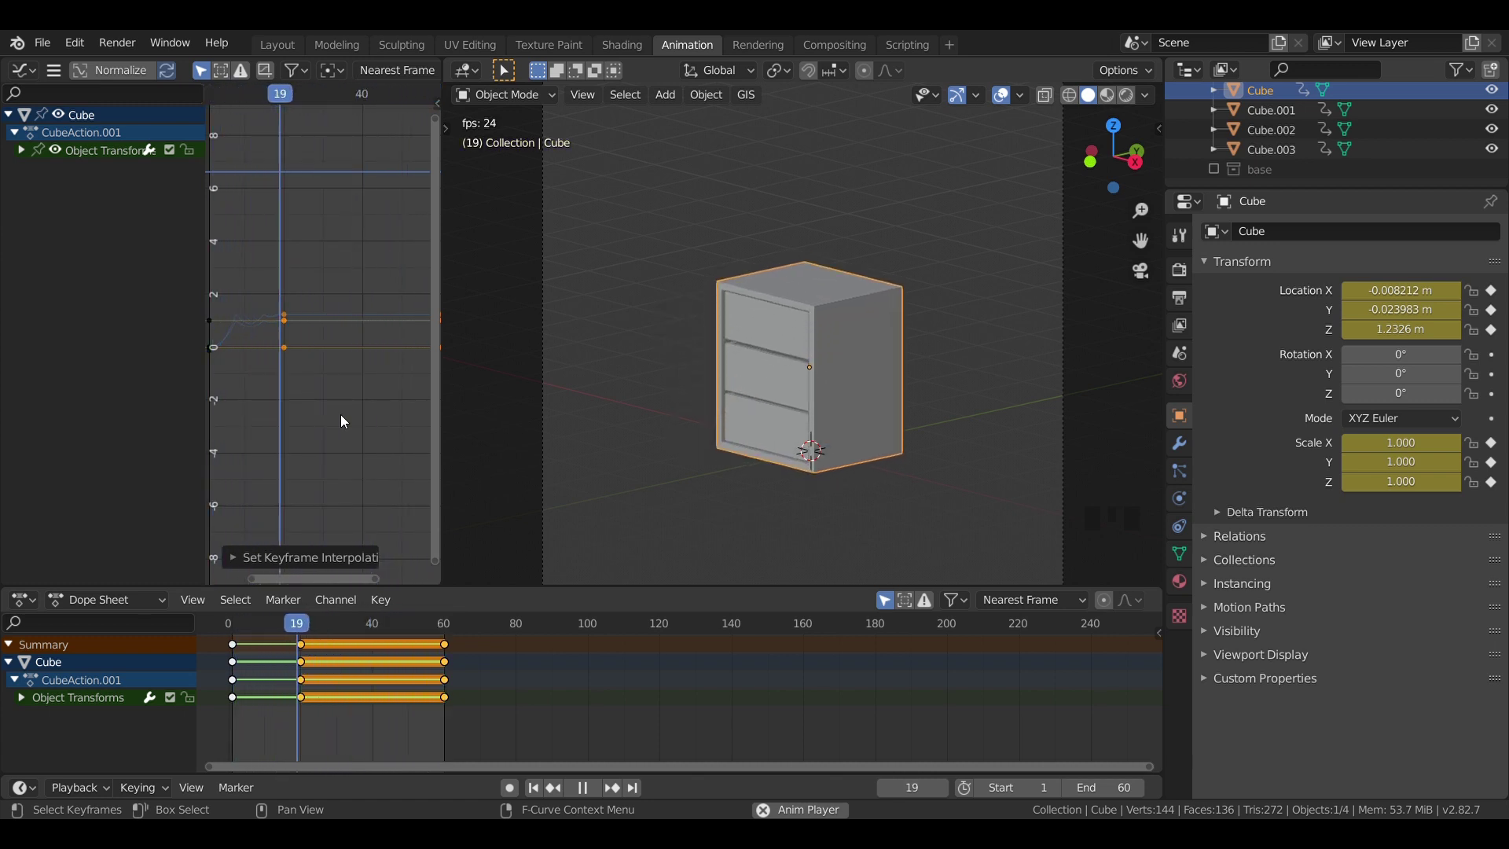
drag(335, 552, 369, 558)
key(space)
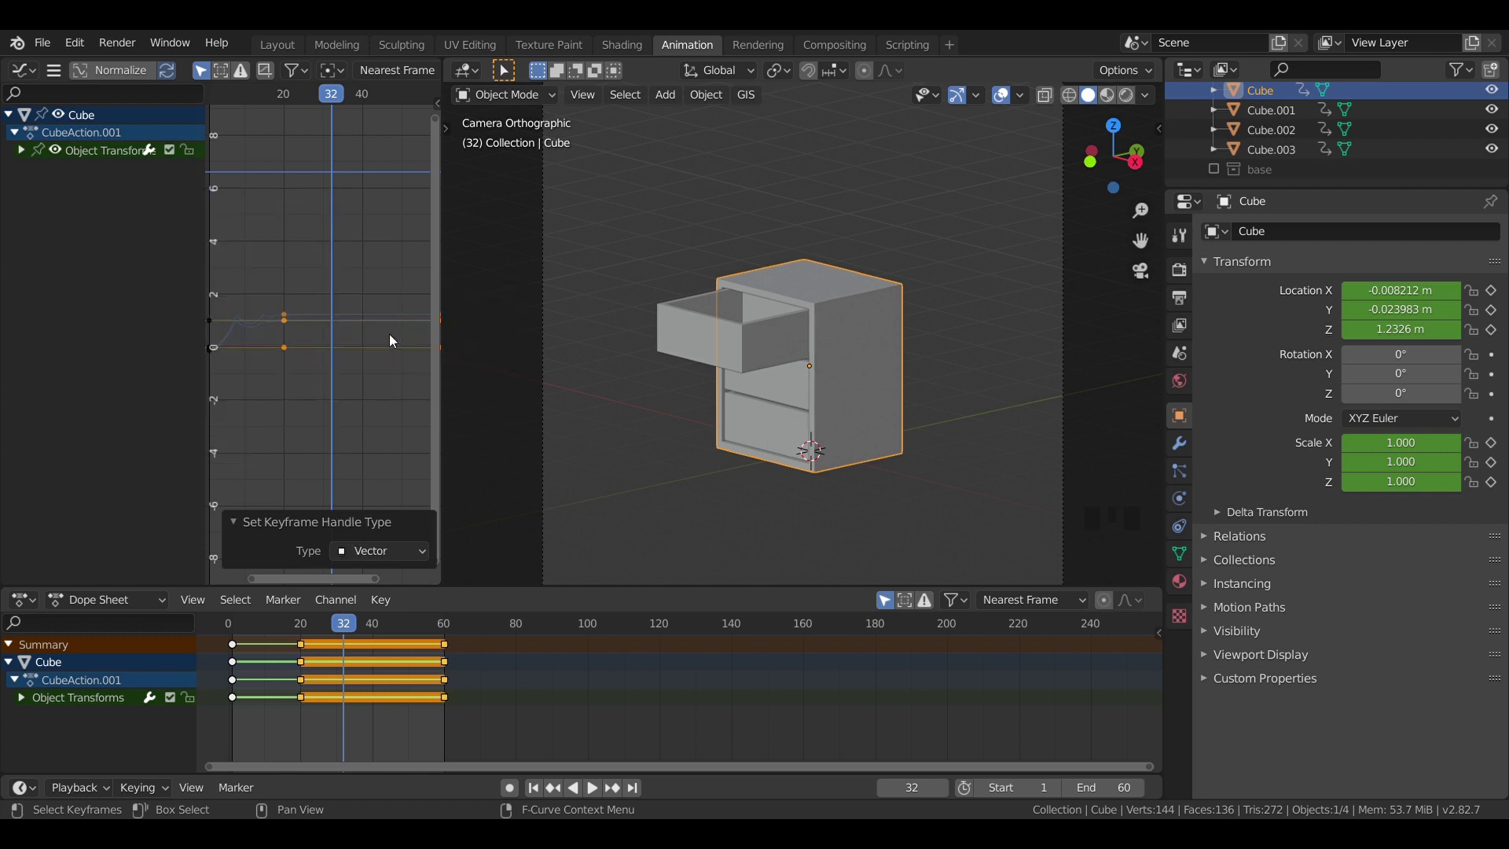
key(space)
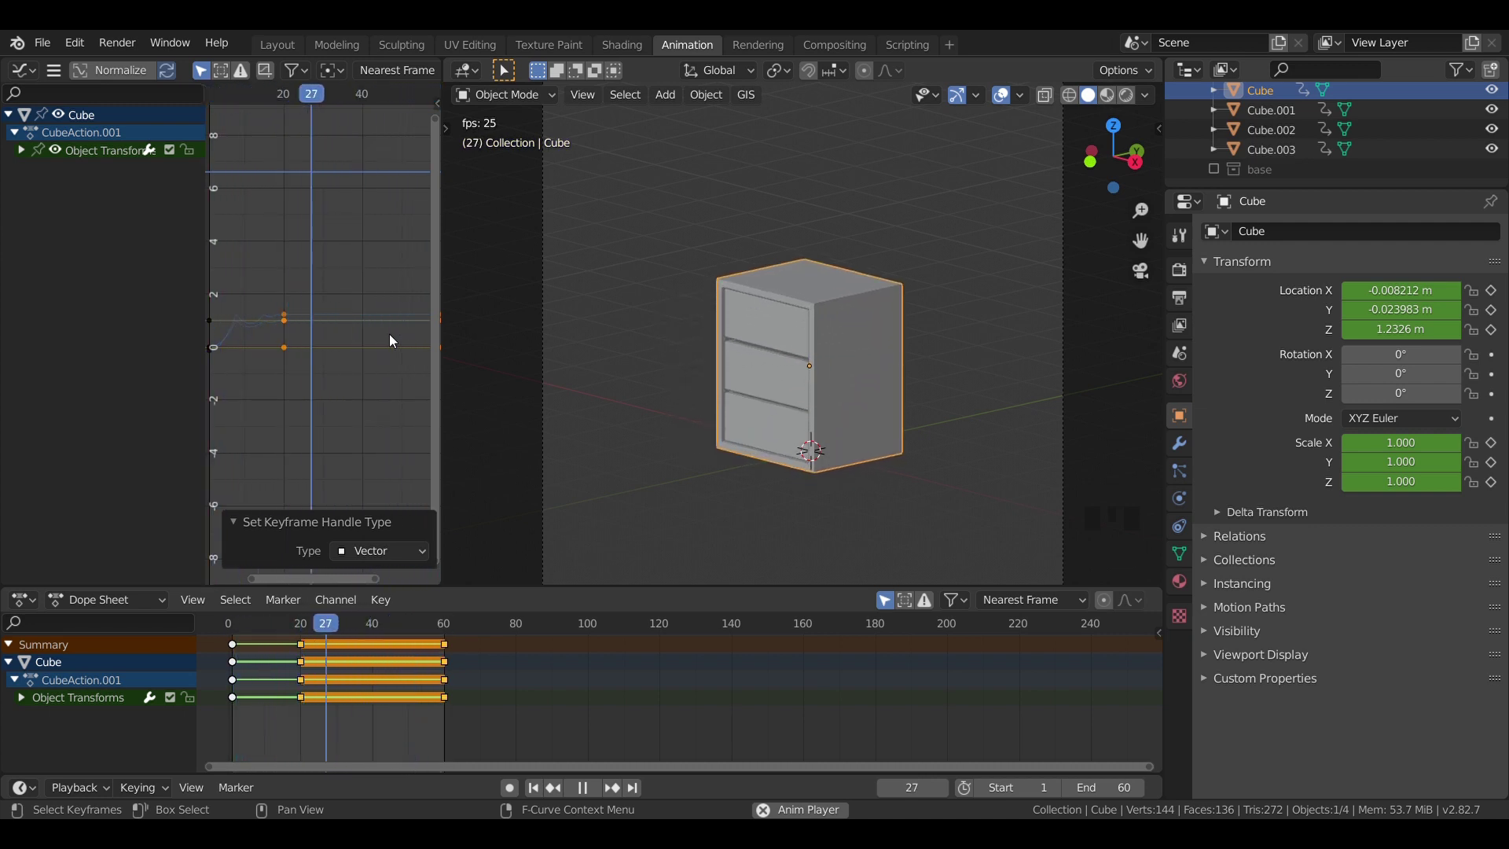
key(space)
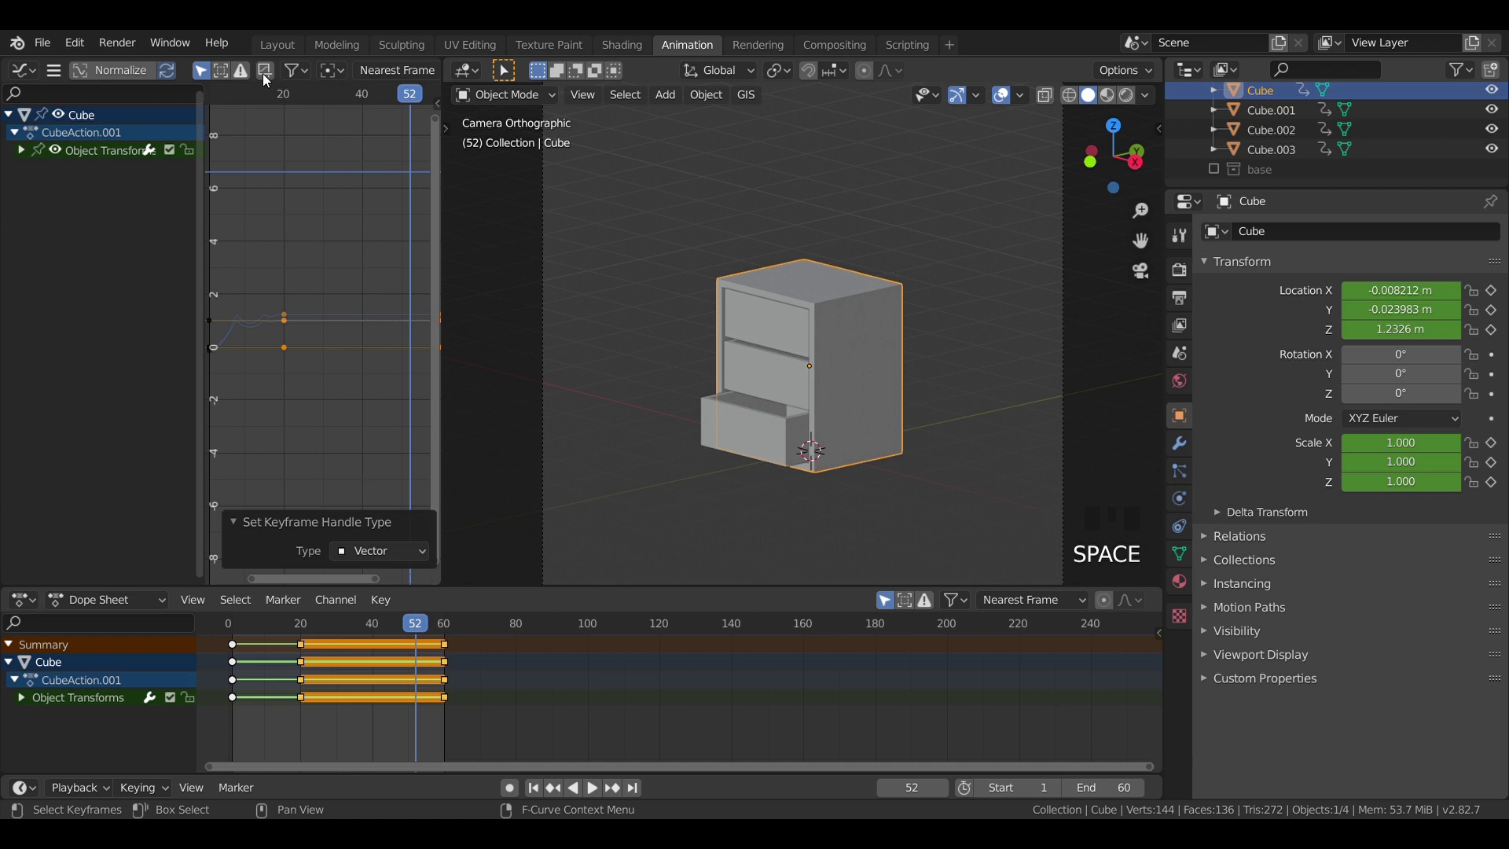
Step: Bevel the cabinet body's edges in the Layout workspace, then move on to the top drawer
click(280, 46)
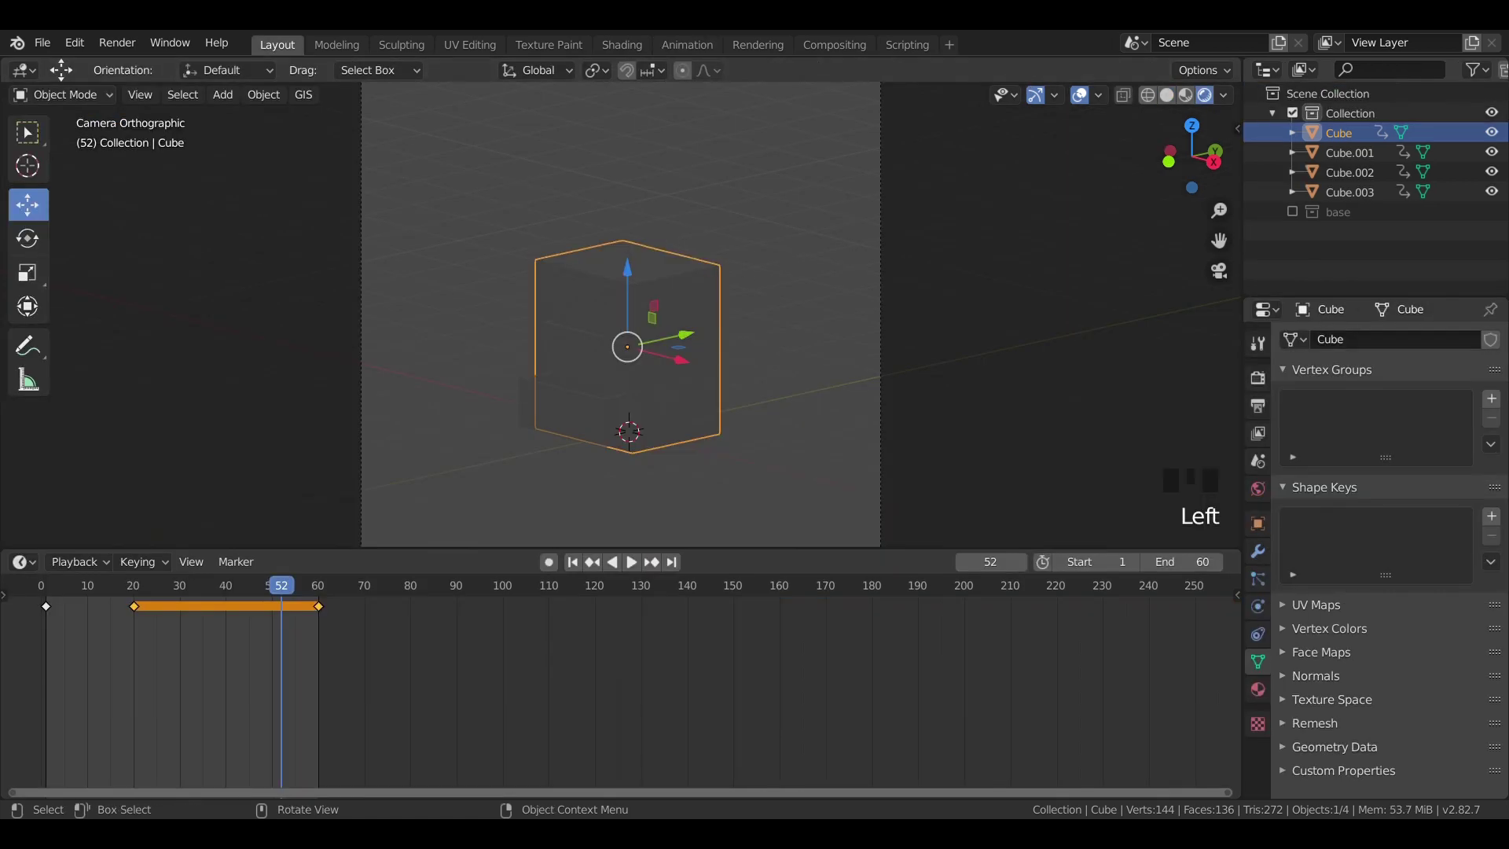
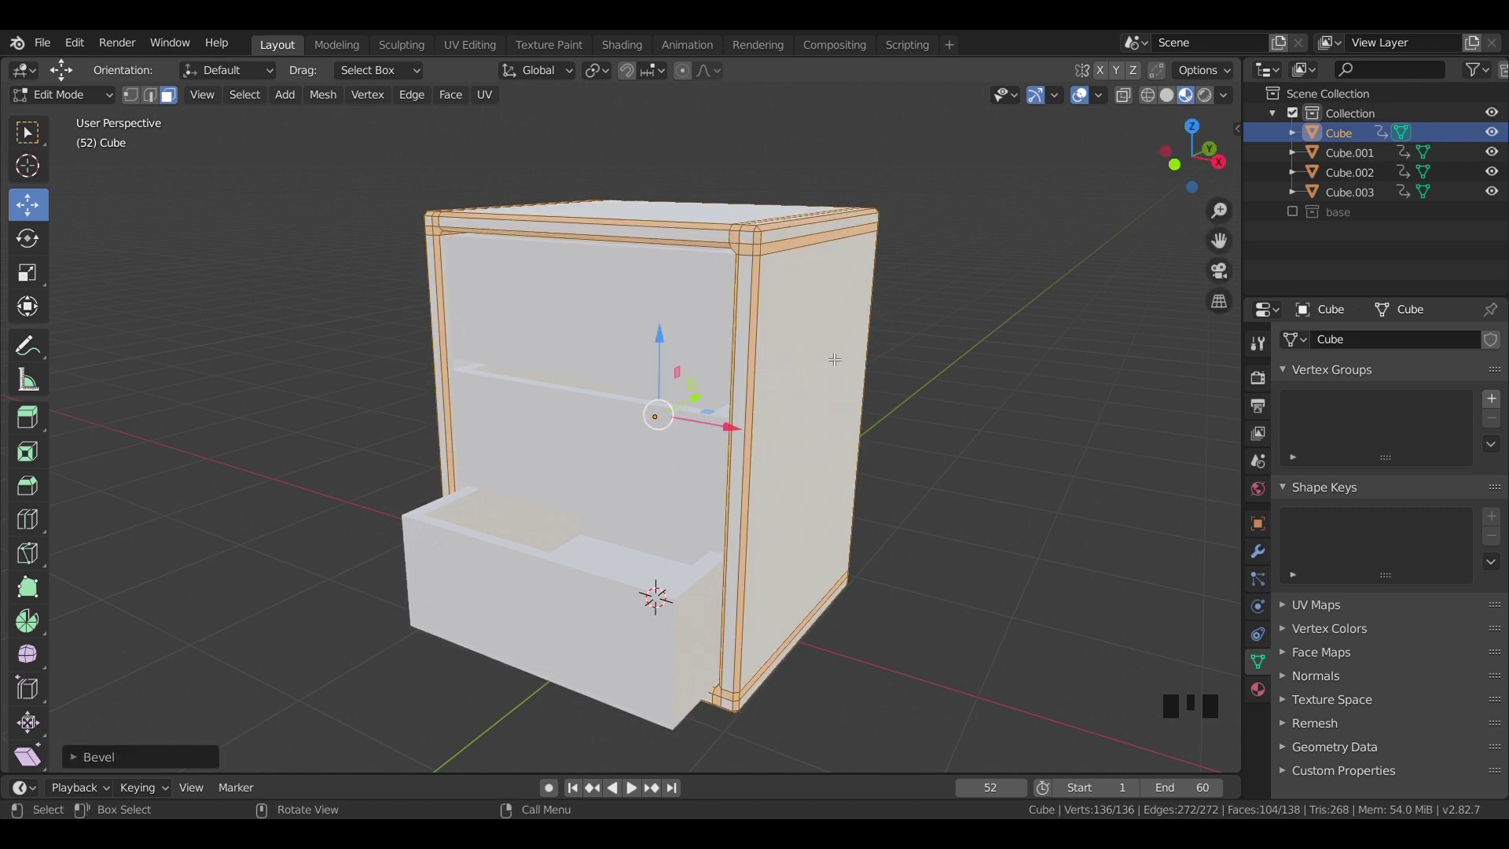
key(Tab)
click(973, 287)
drag(851, 388, 716, 333)
click(716, 333)
key(Tab)
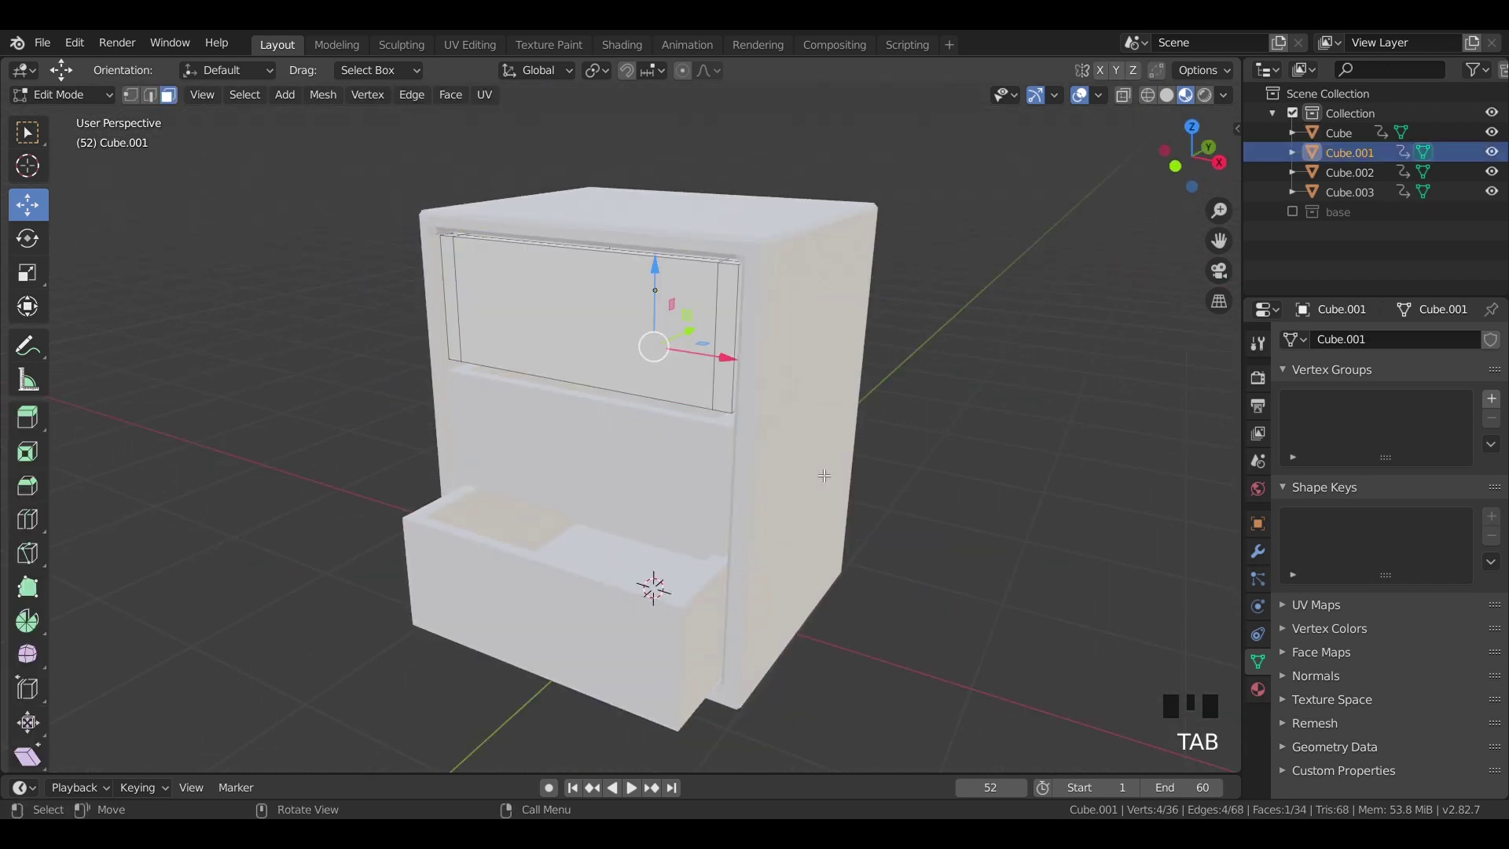
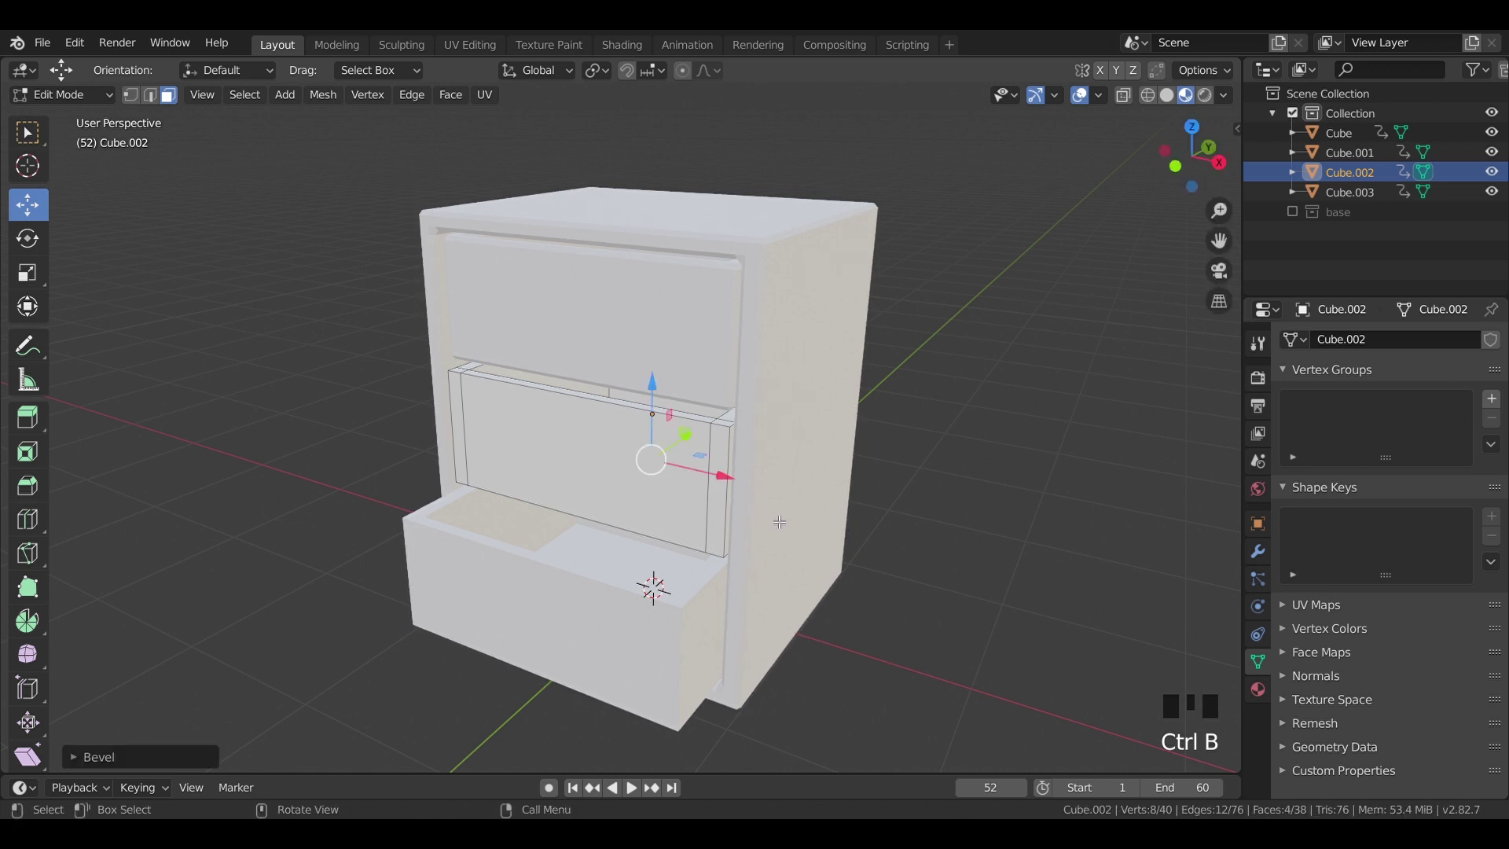
Step: Bevel all edges of the top and middle drawer fronts and select the bottom drawer
key(a)
key(ctrl+b)
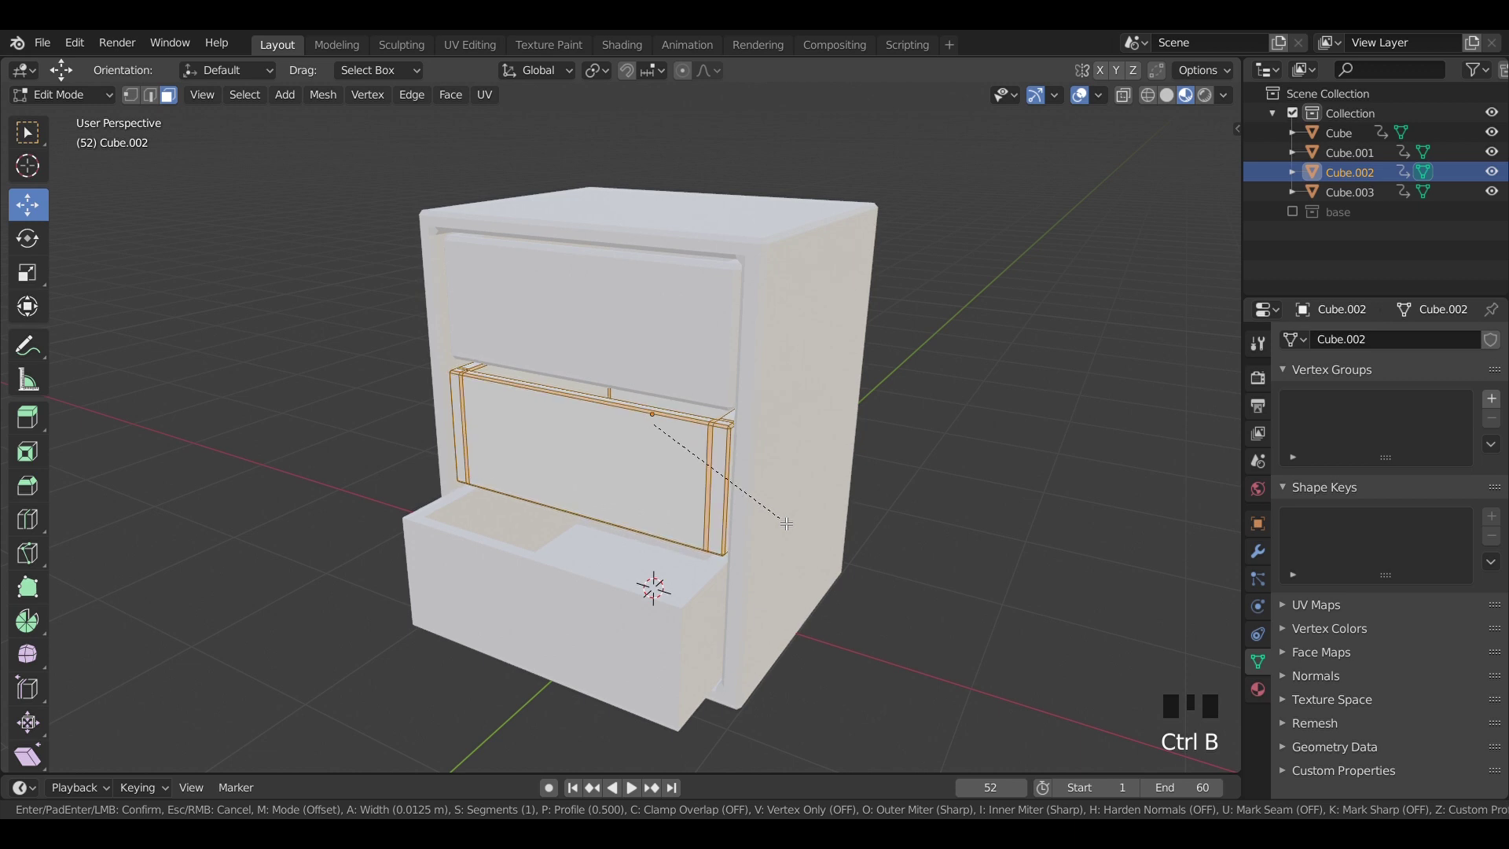
key(Tab)
click(979, 451)
drag(767, 592, 731, 575)
click(731, 575)
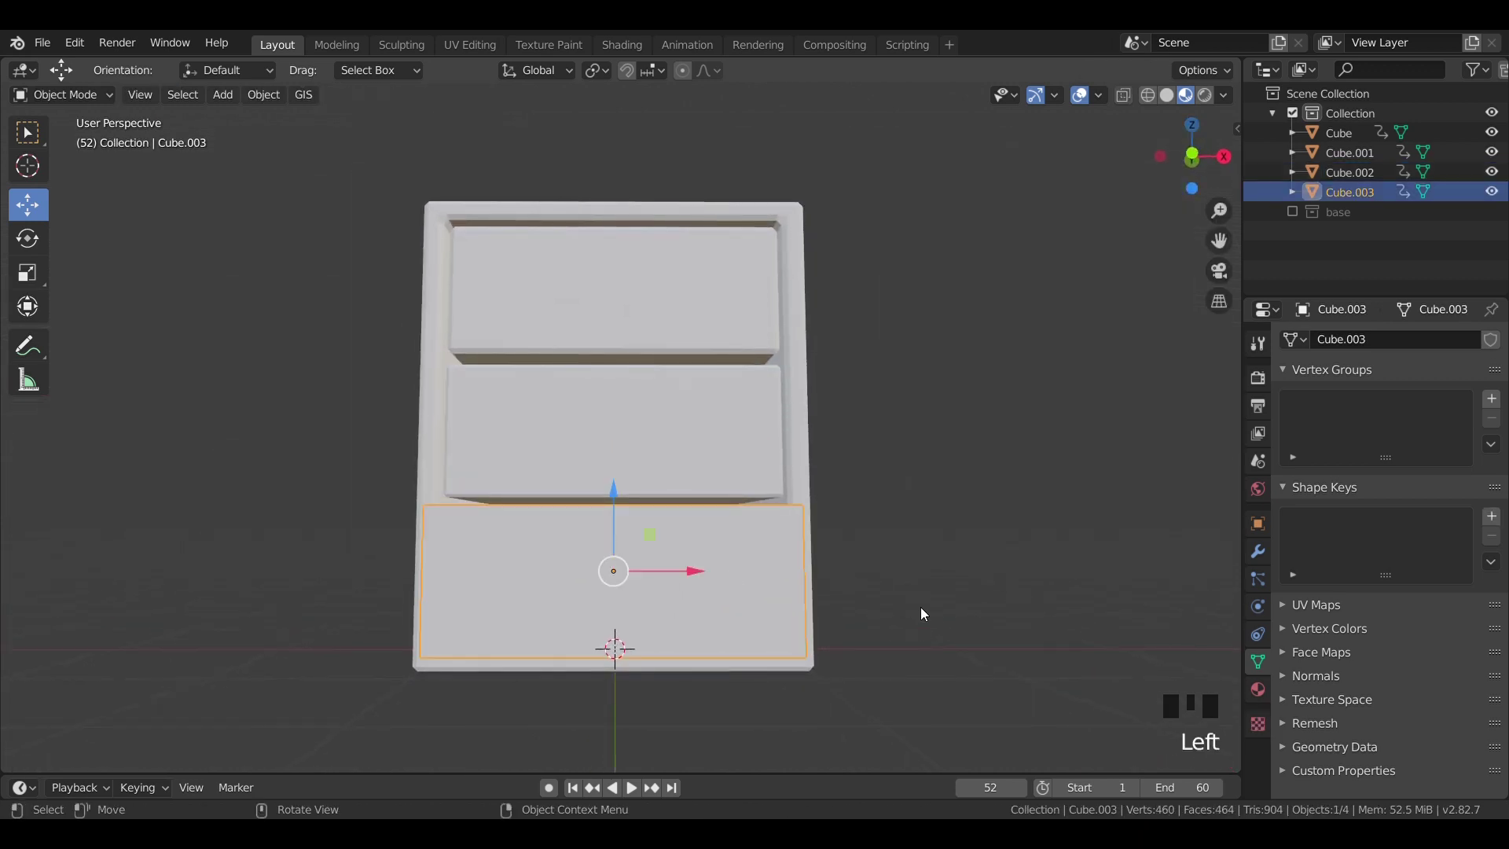
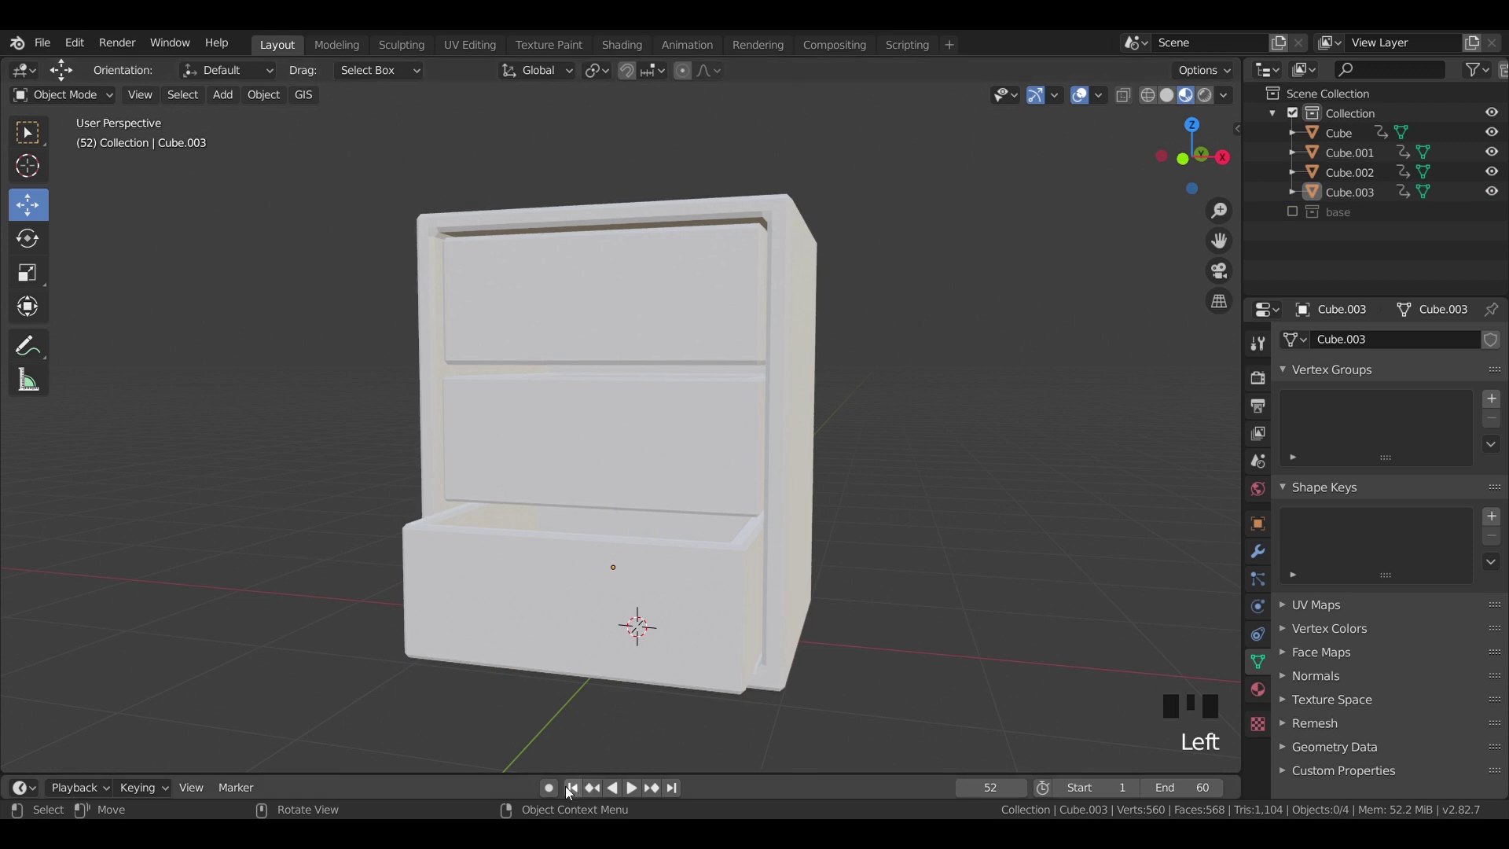
Step: Play the drawer animation from the start, stop it, and select the cabinet body for colouring
click(573, 787)
key(space)
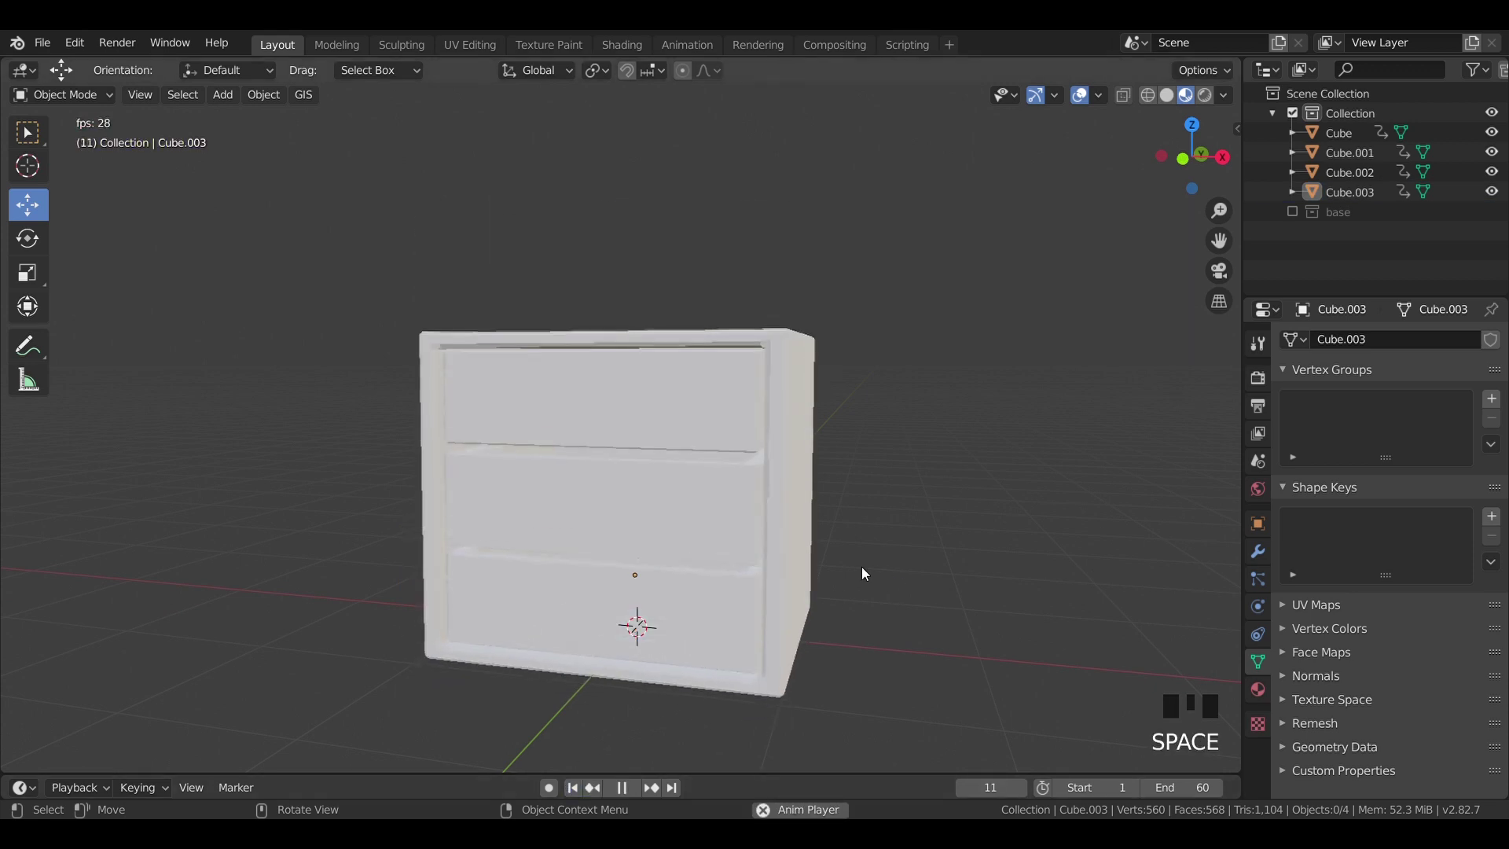
key(space)
click(807, 488)
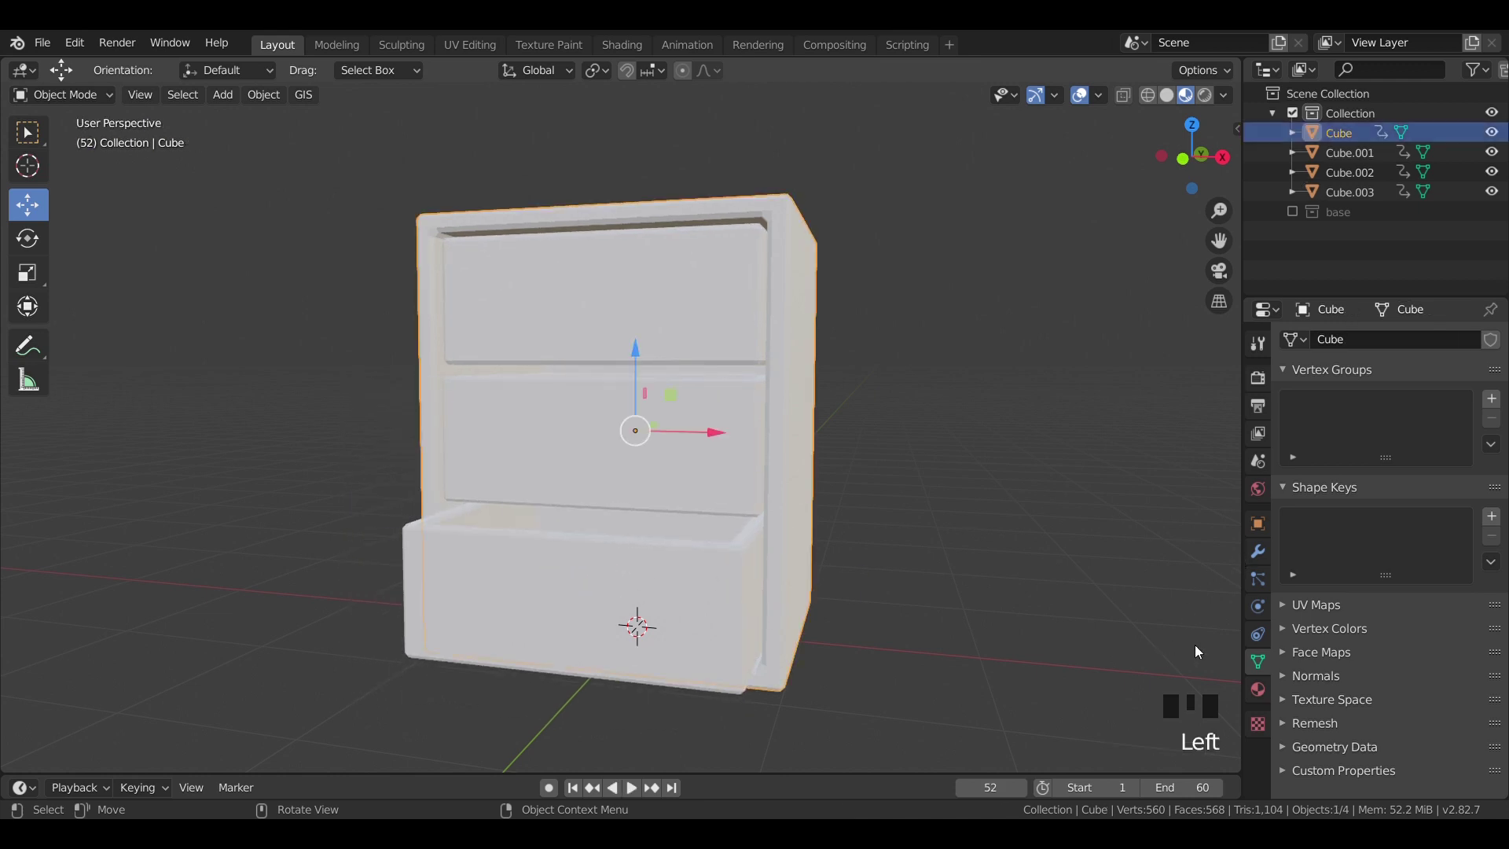
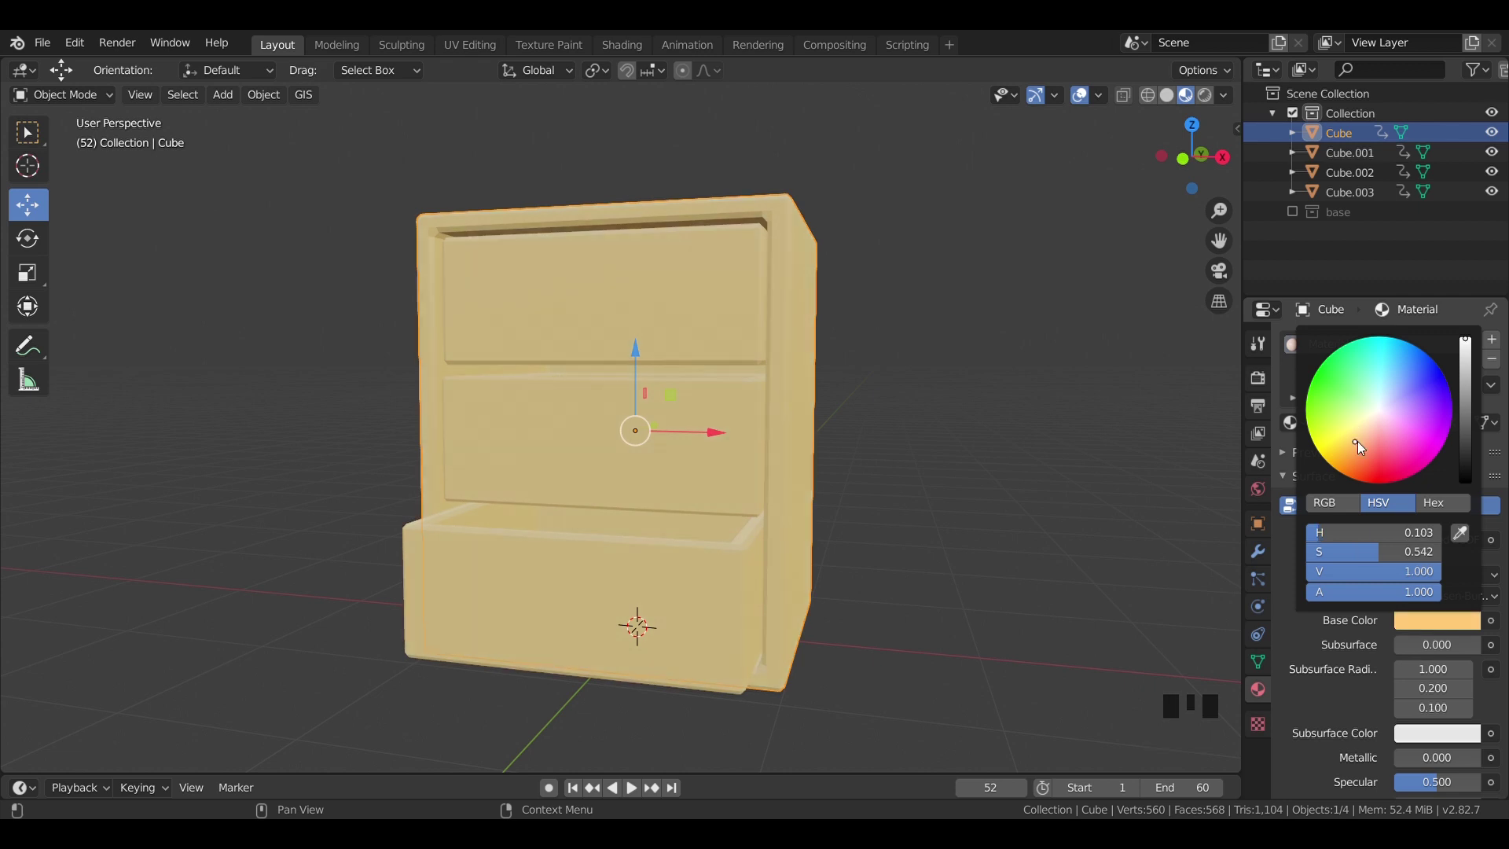
Step: From top view, bring up the Add menu to insert a torus beside the cabinet
click(878, 425)
drag(880, 460, 899, 511)
key(KP_7)
scroll(down, 3)
key(shift+a)
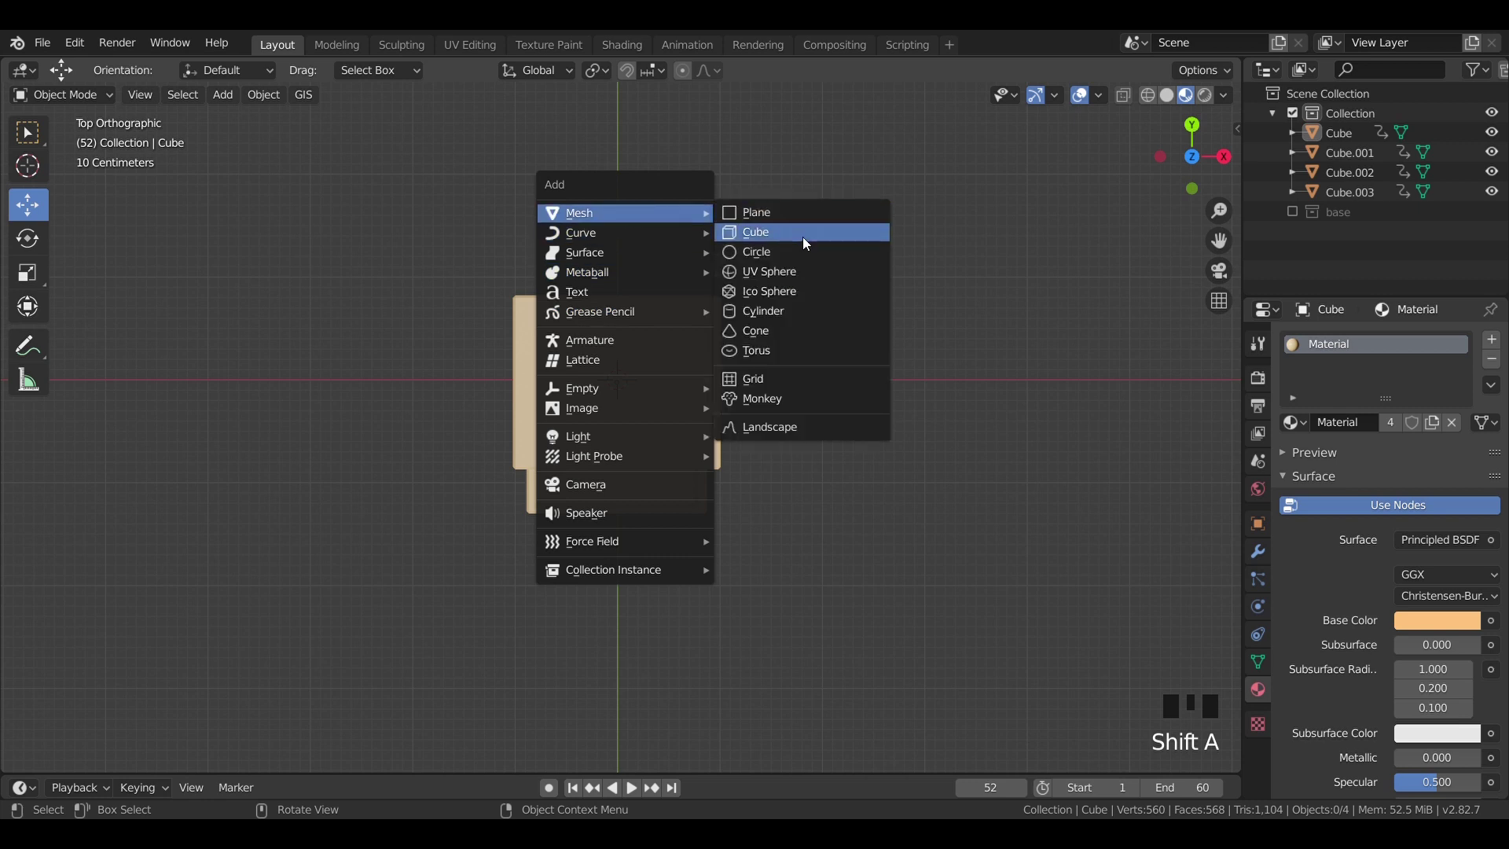
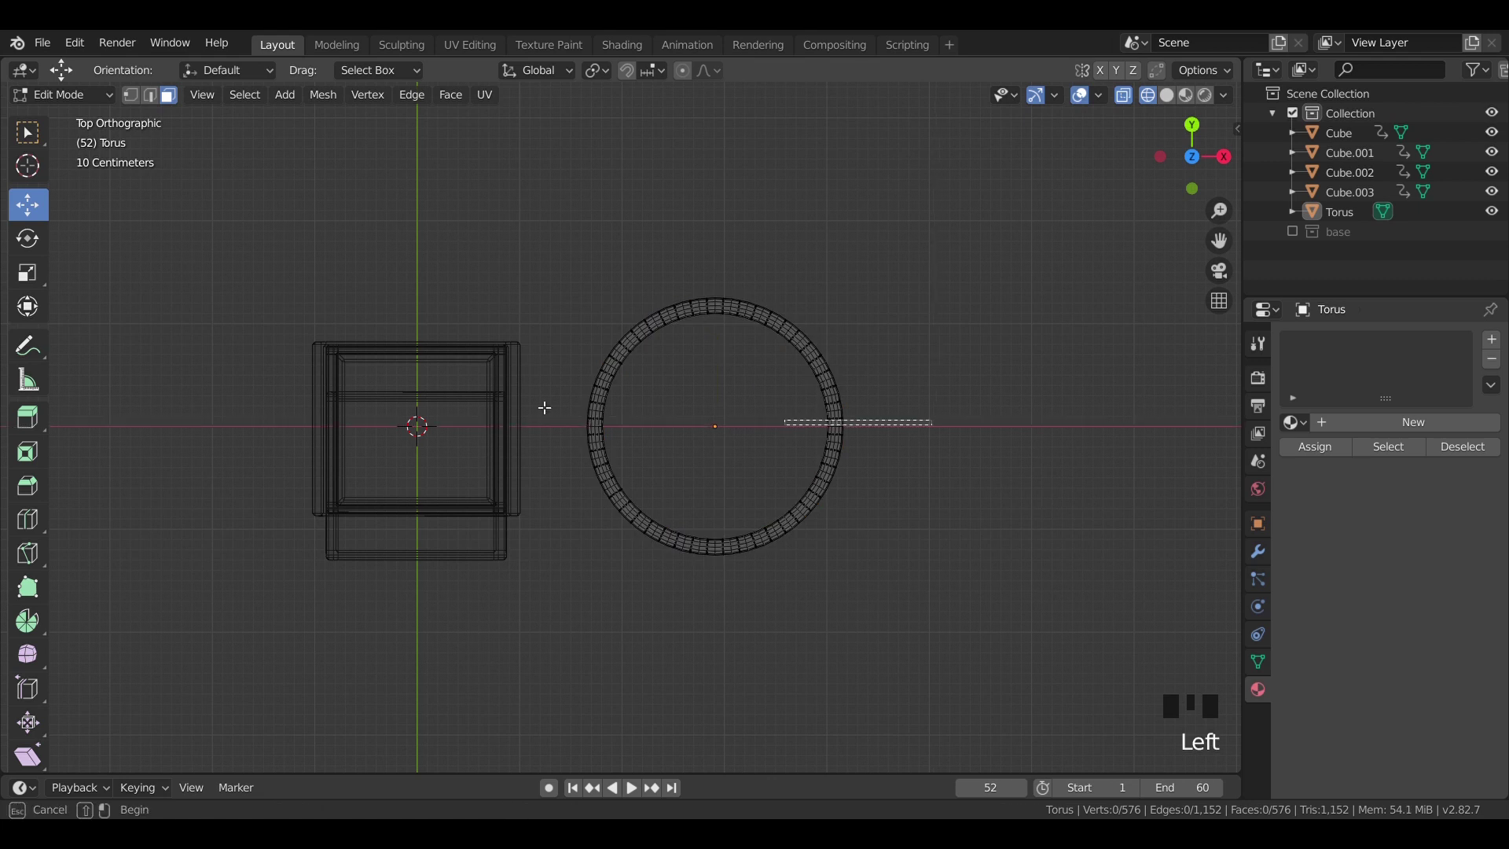
Step: Delete the upper half of the torus and shrink the half ring to handle size
key(b)
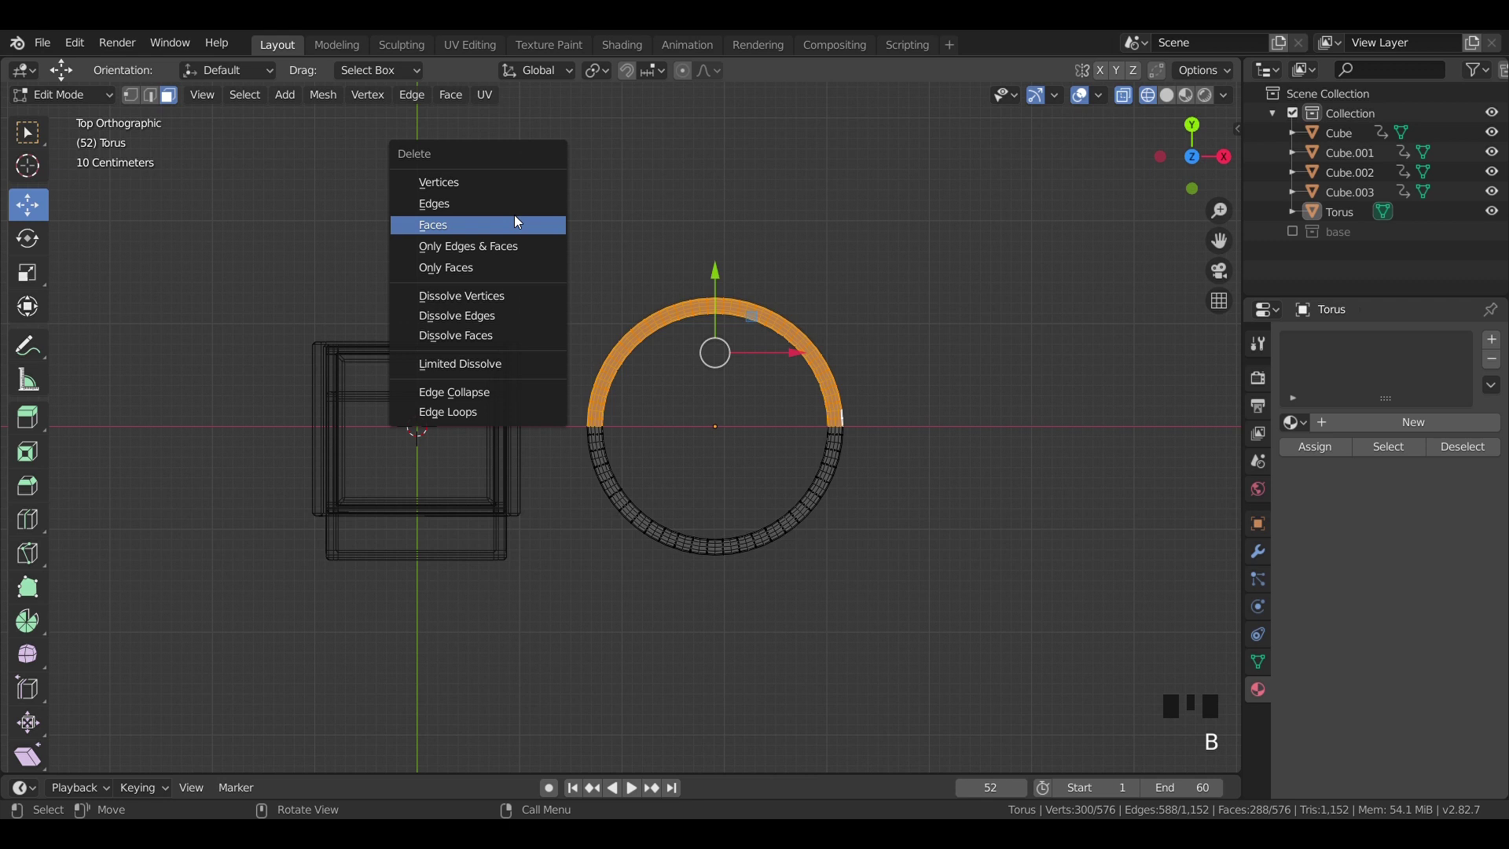
key(x)
key(Tab)
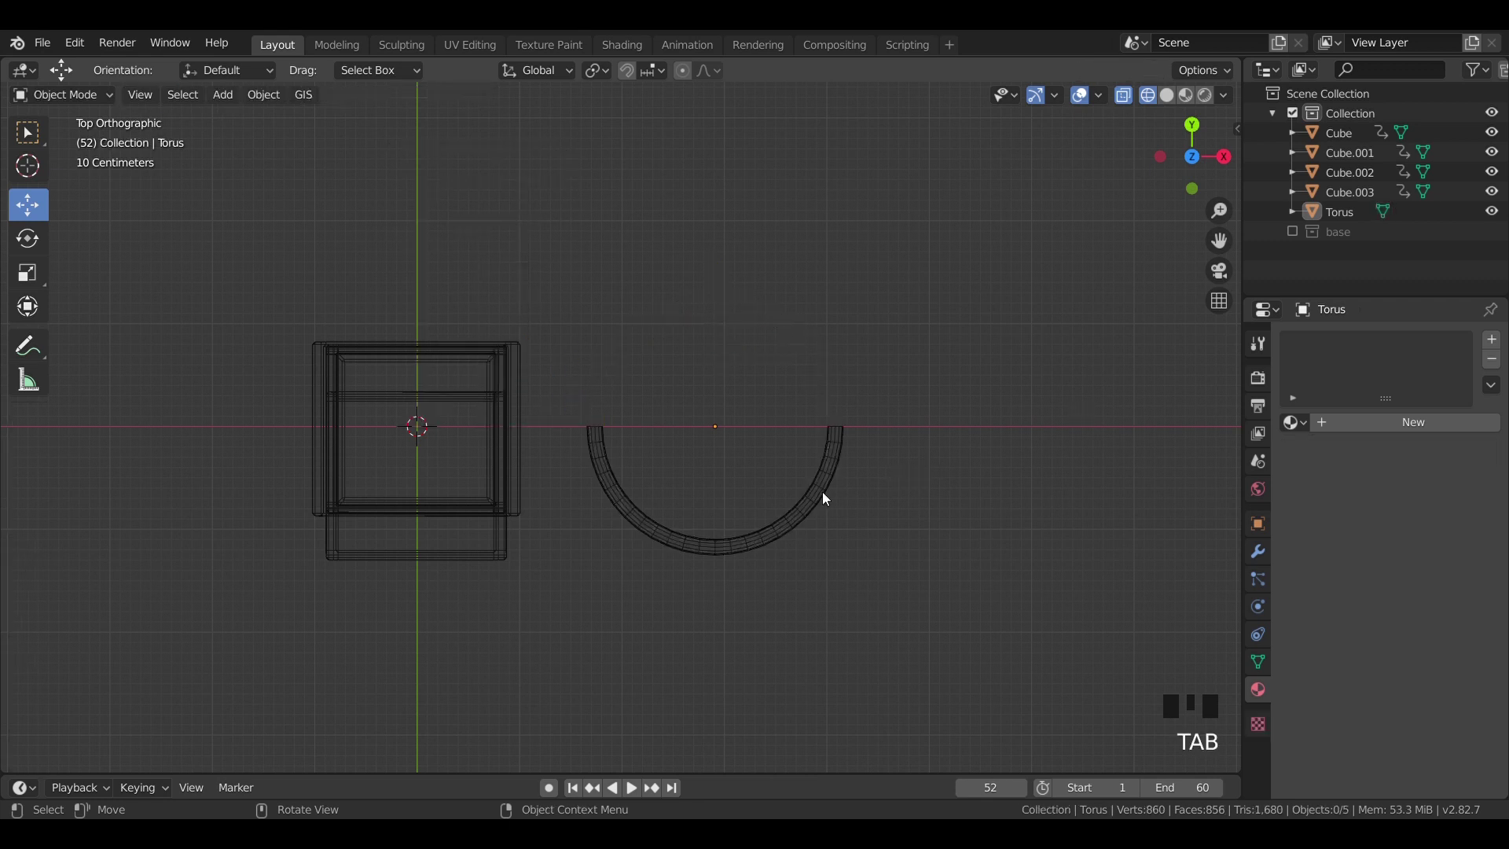
click(824, 495)
key(s)
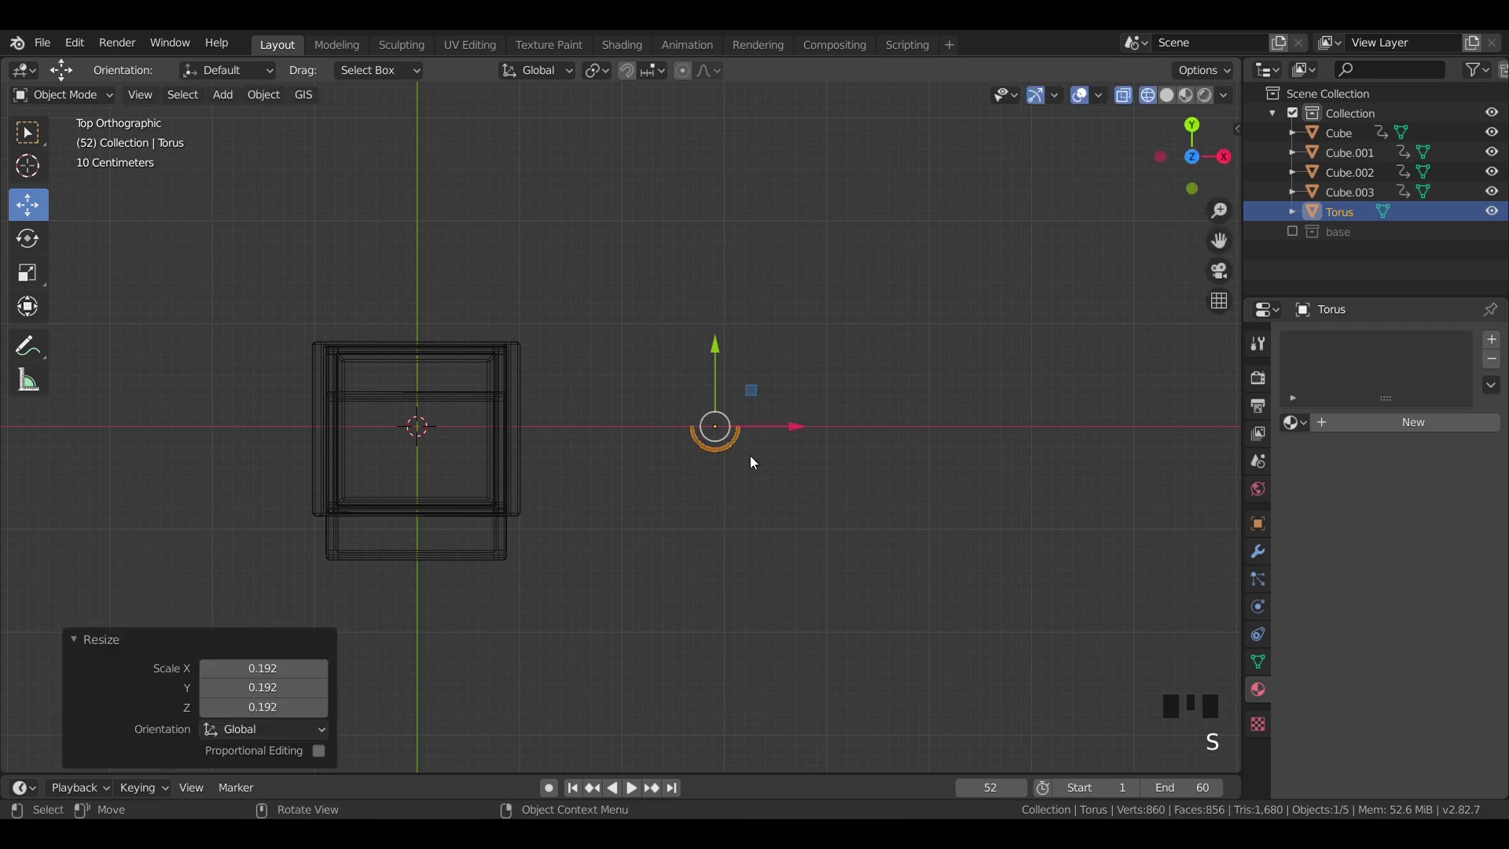
Step: Stretch the handle in height from front view and move it onto the top drawer front
key(KP_1)
key(s)
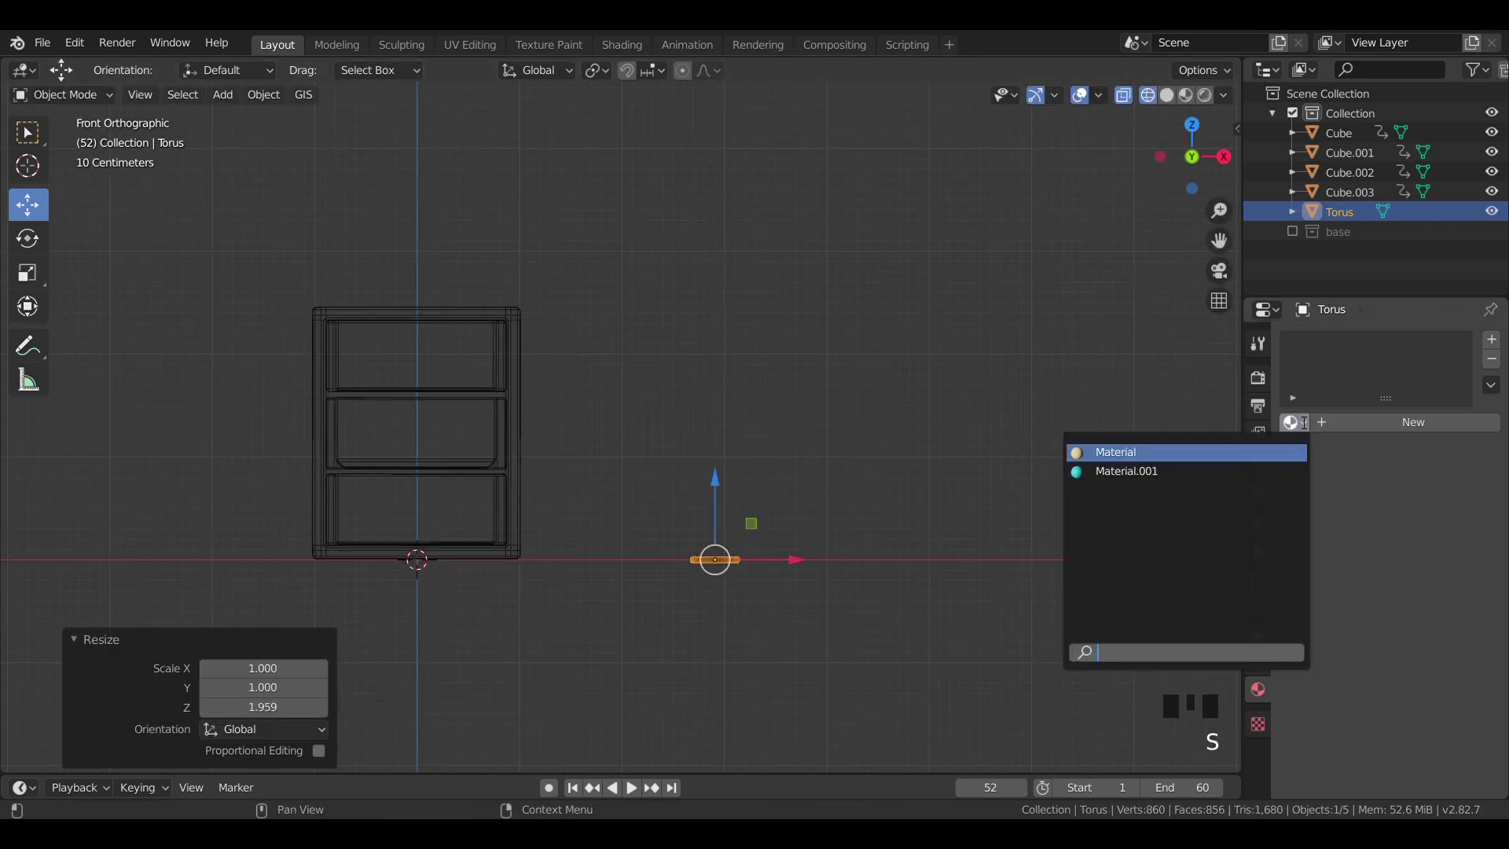
drag(1366, 422, 804, 552)
key(g)
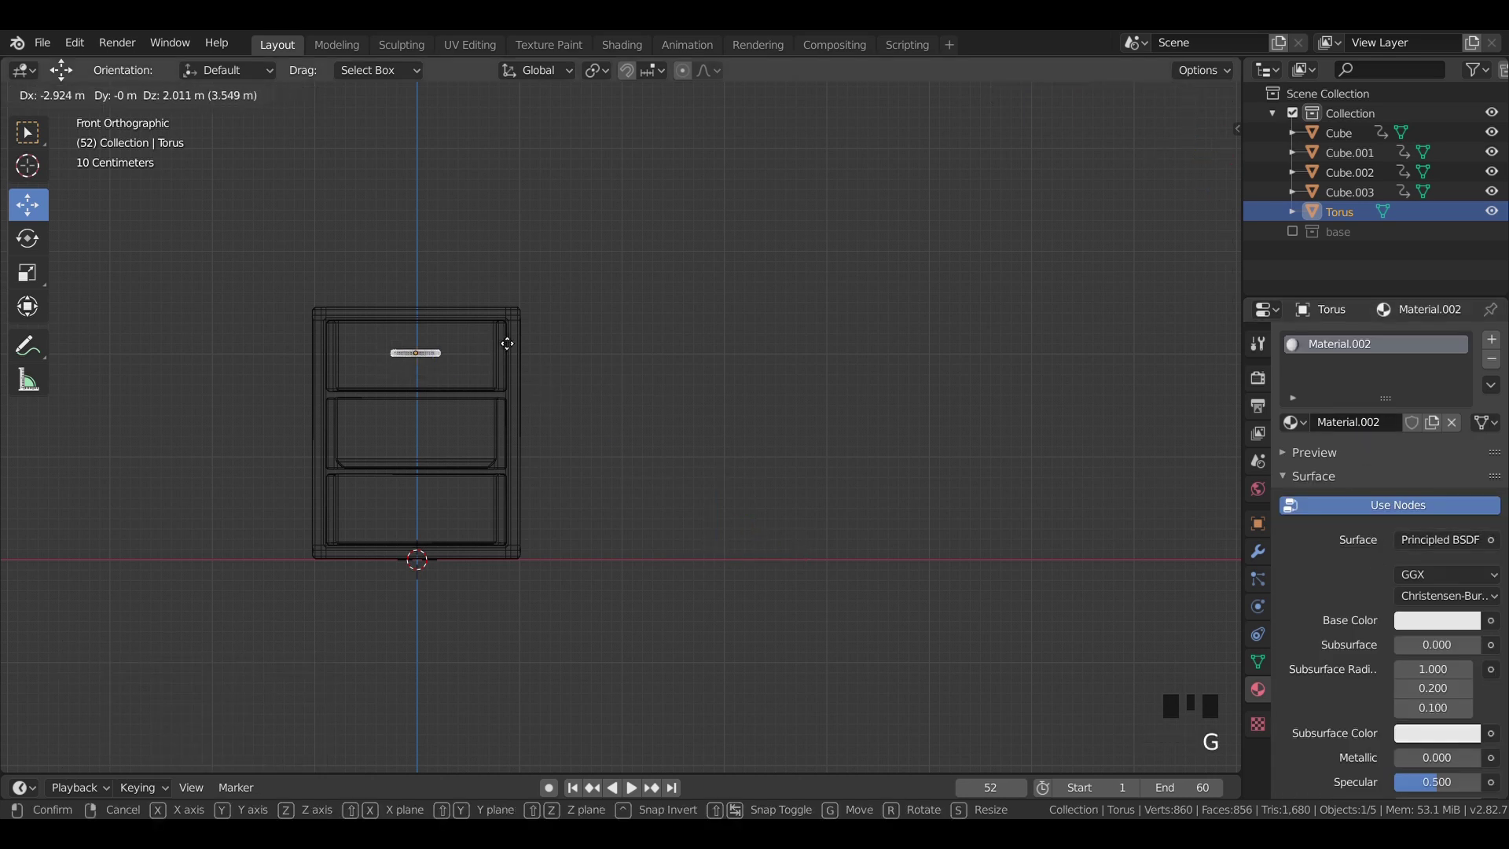
key(KP_7)
key(z)
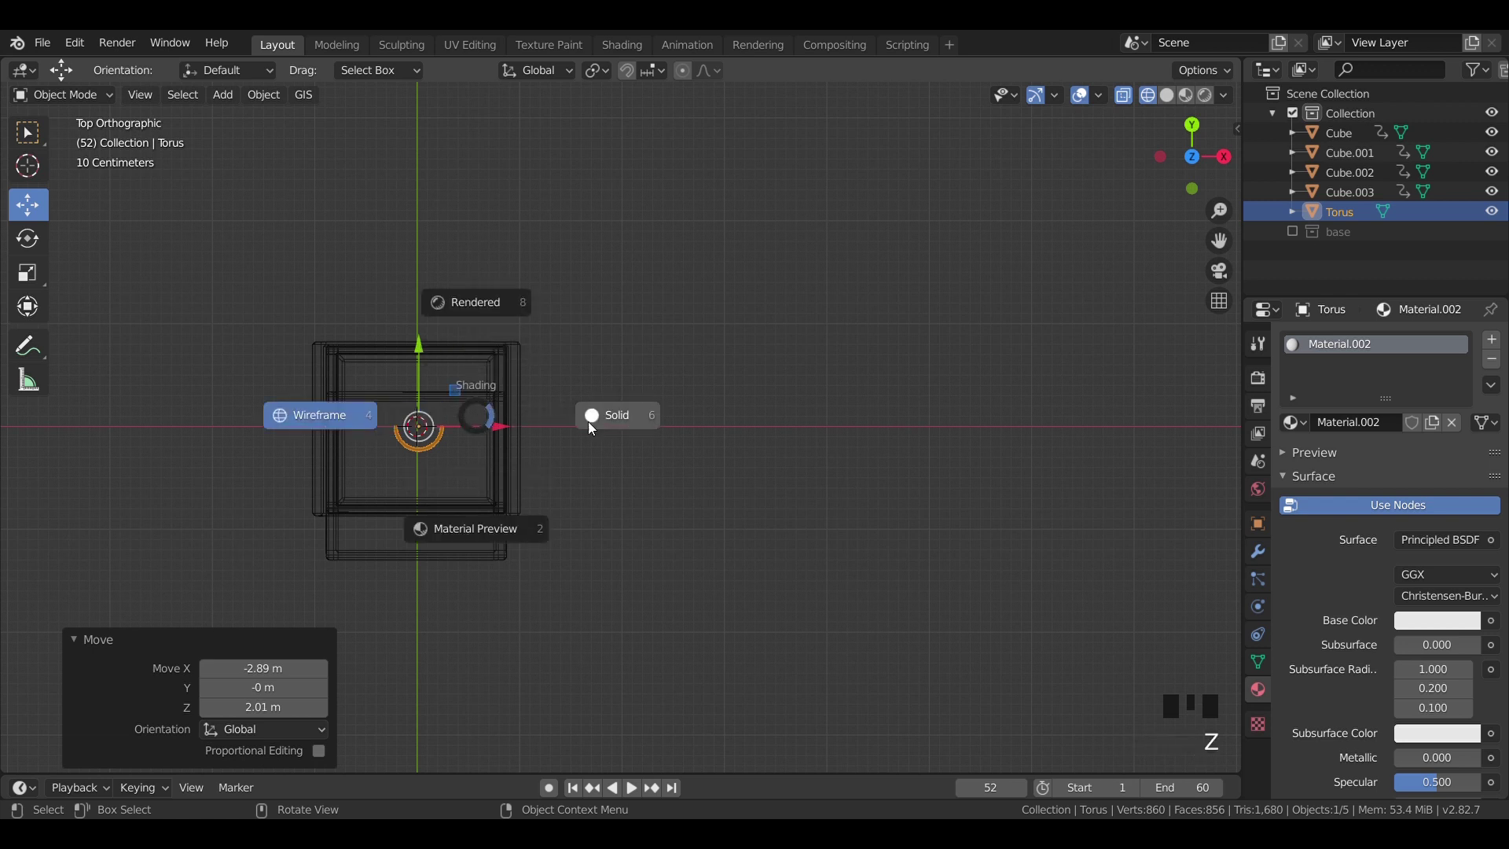
Step: Duplicate the top drawer handle with Shift+D to make the middle drawer's handle
scroll(up, 3)
drag(454, 391, 595, 139)
click(595, 139)
drag(665, 571, 643, 280)
click(643, 281)
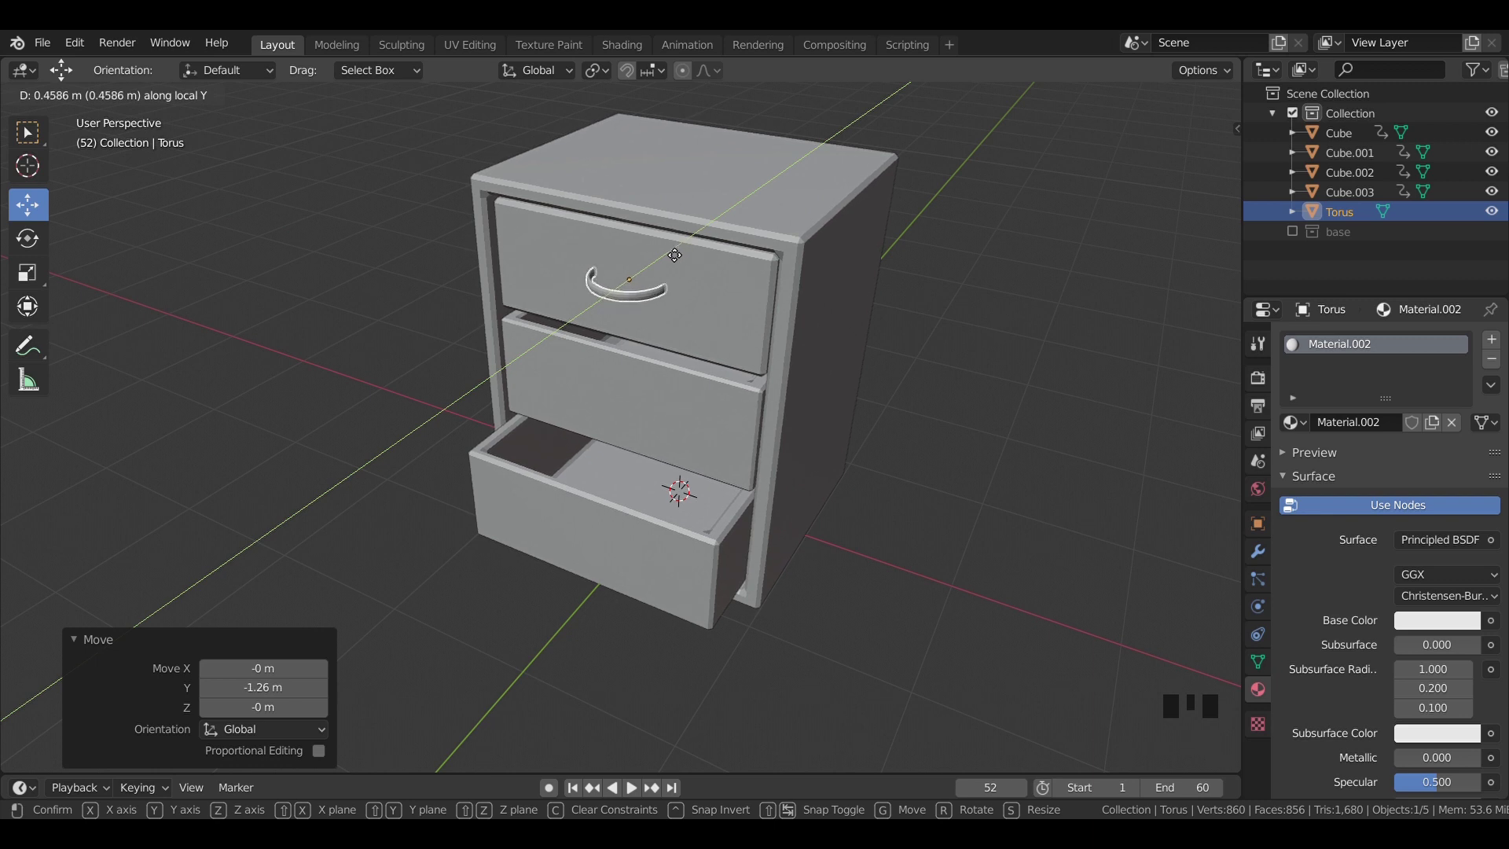
key(shift+d)
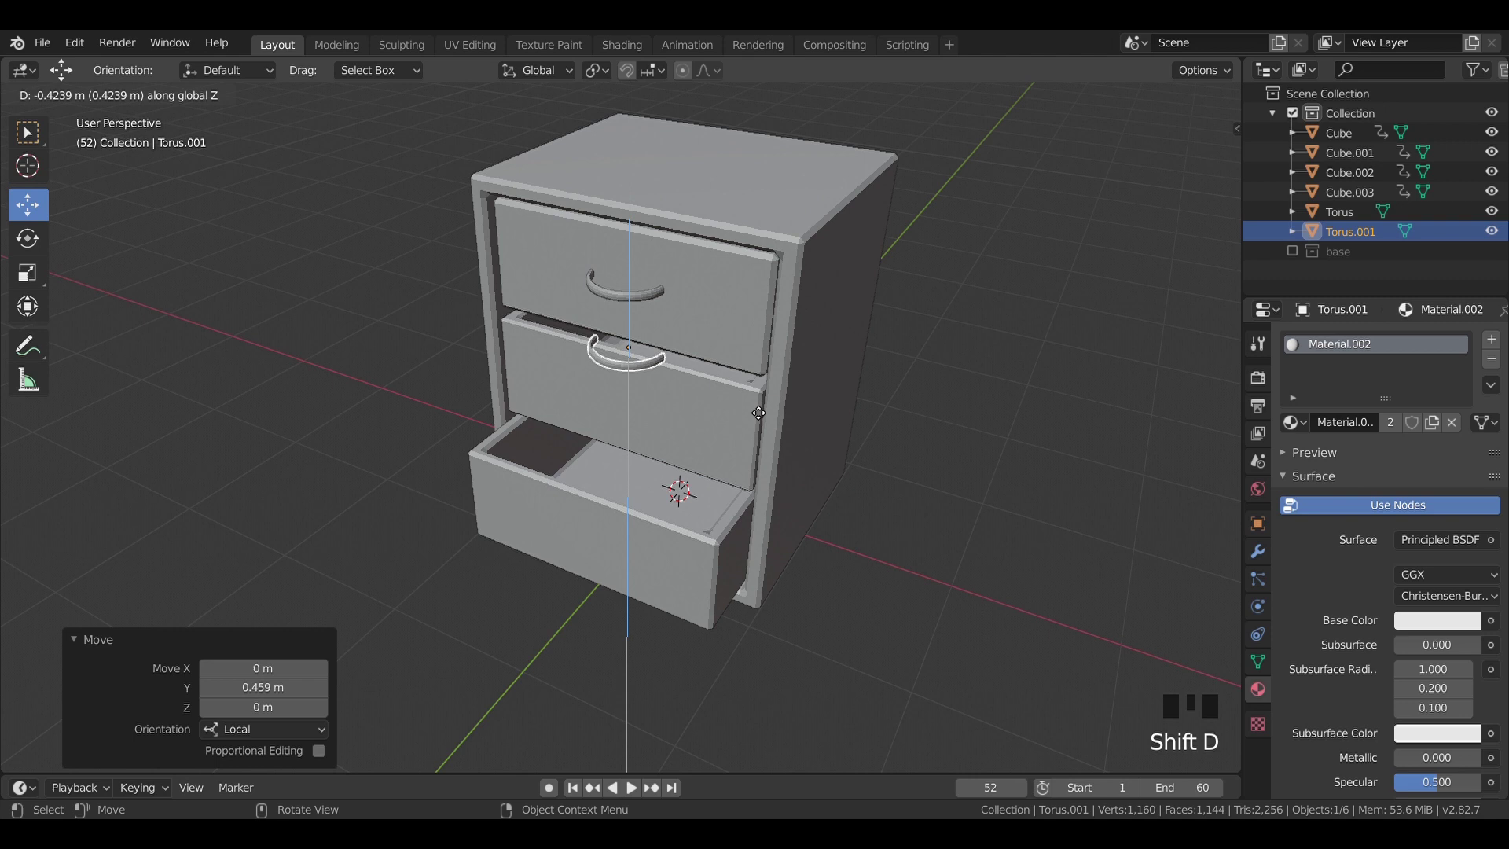
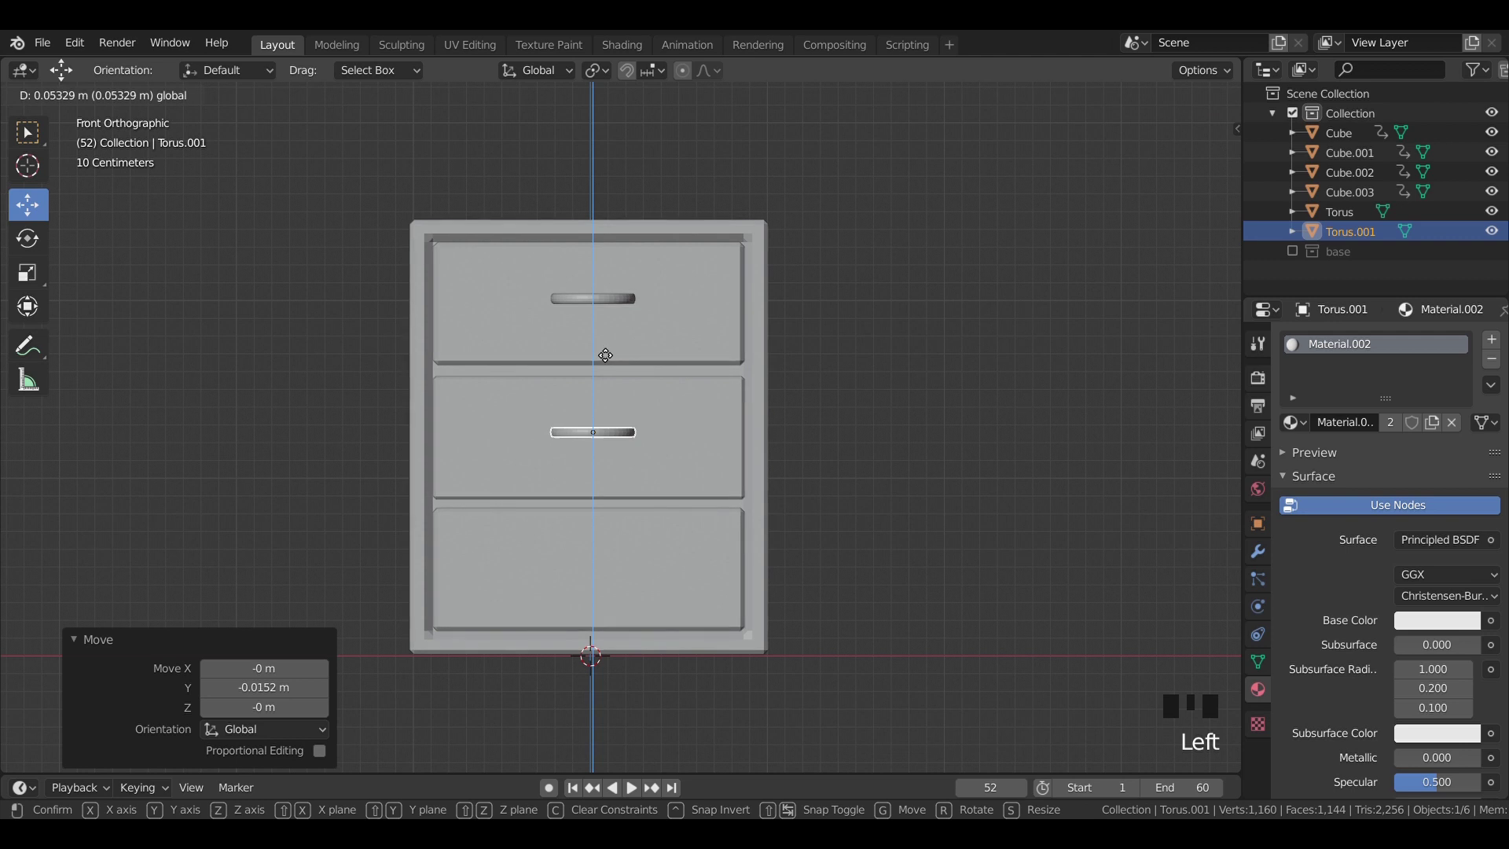
Step: Duplicate again and settle the third handle on the bottom drawer front
drag(735, 360, 728, 376)
key(shift+d)
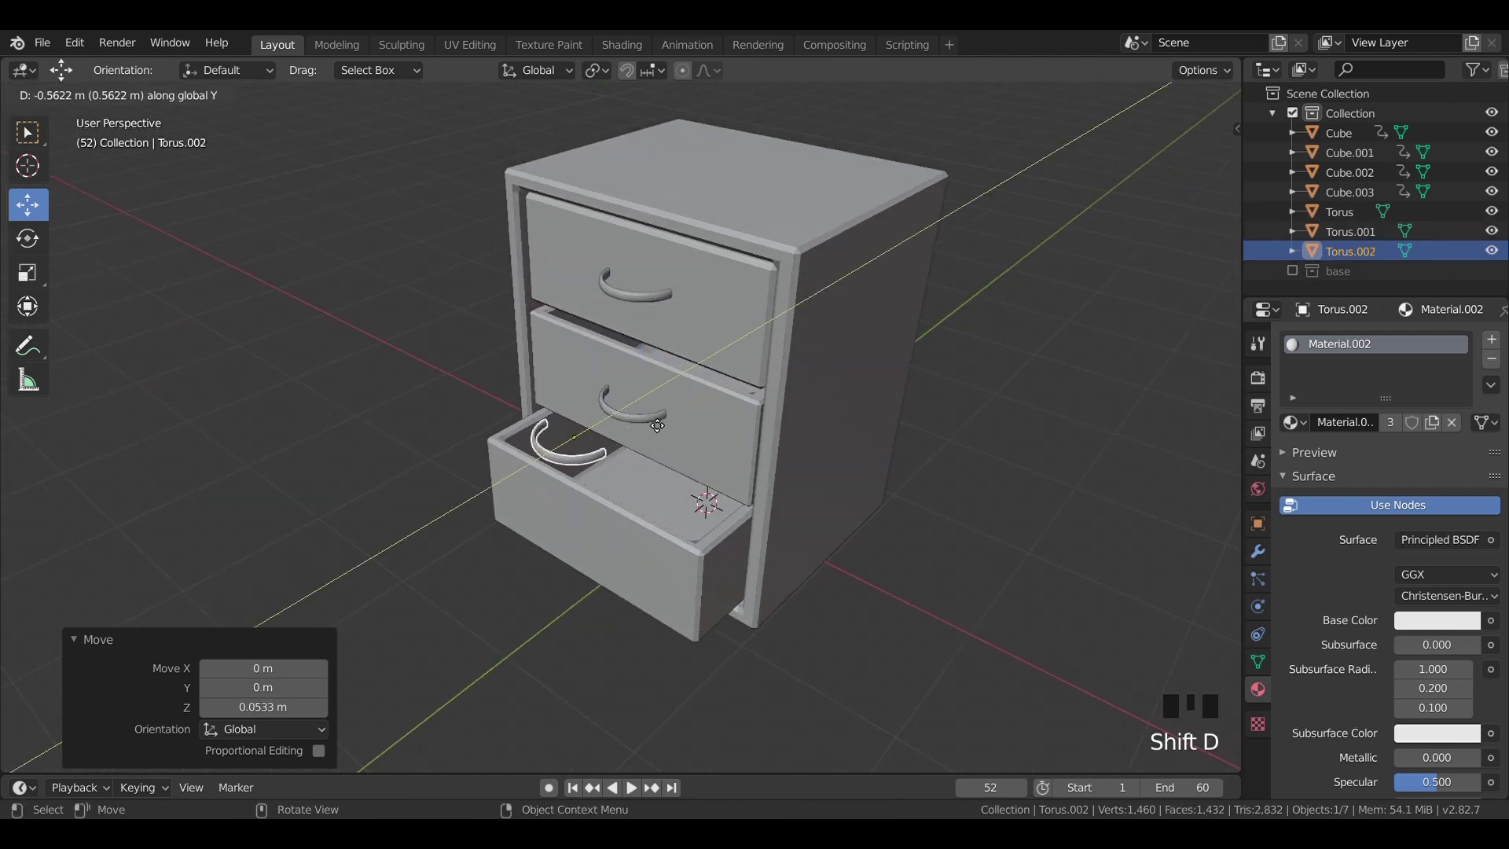
click(569, 404)
click(638, 498)
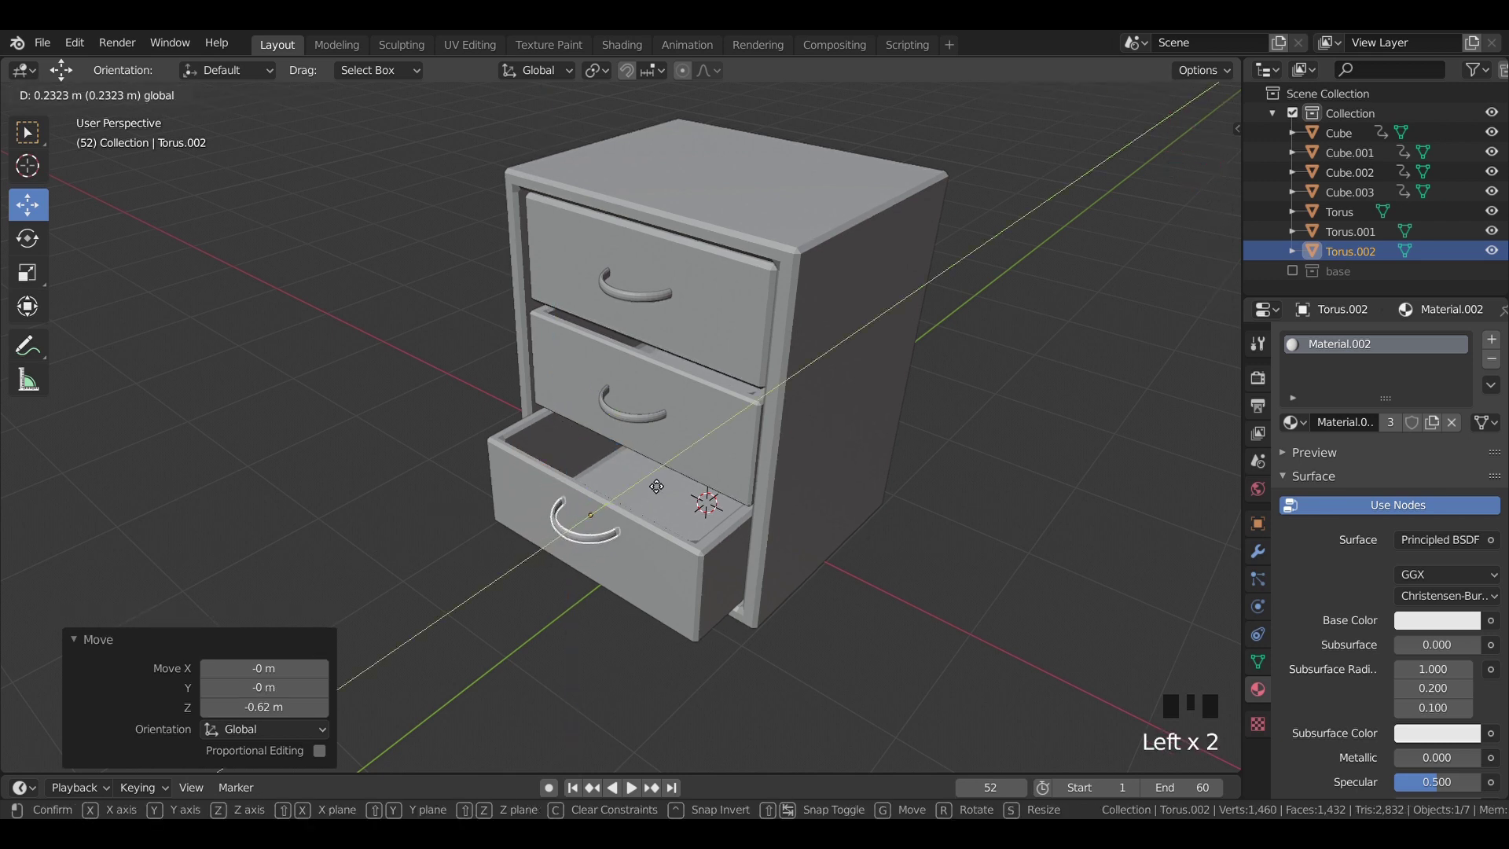
key(KP_1)
click(601, 487)
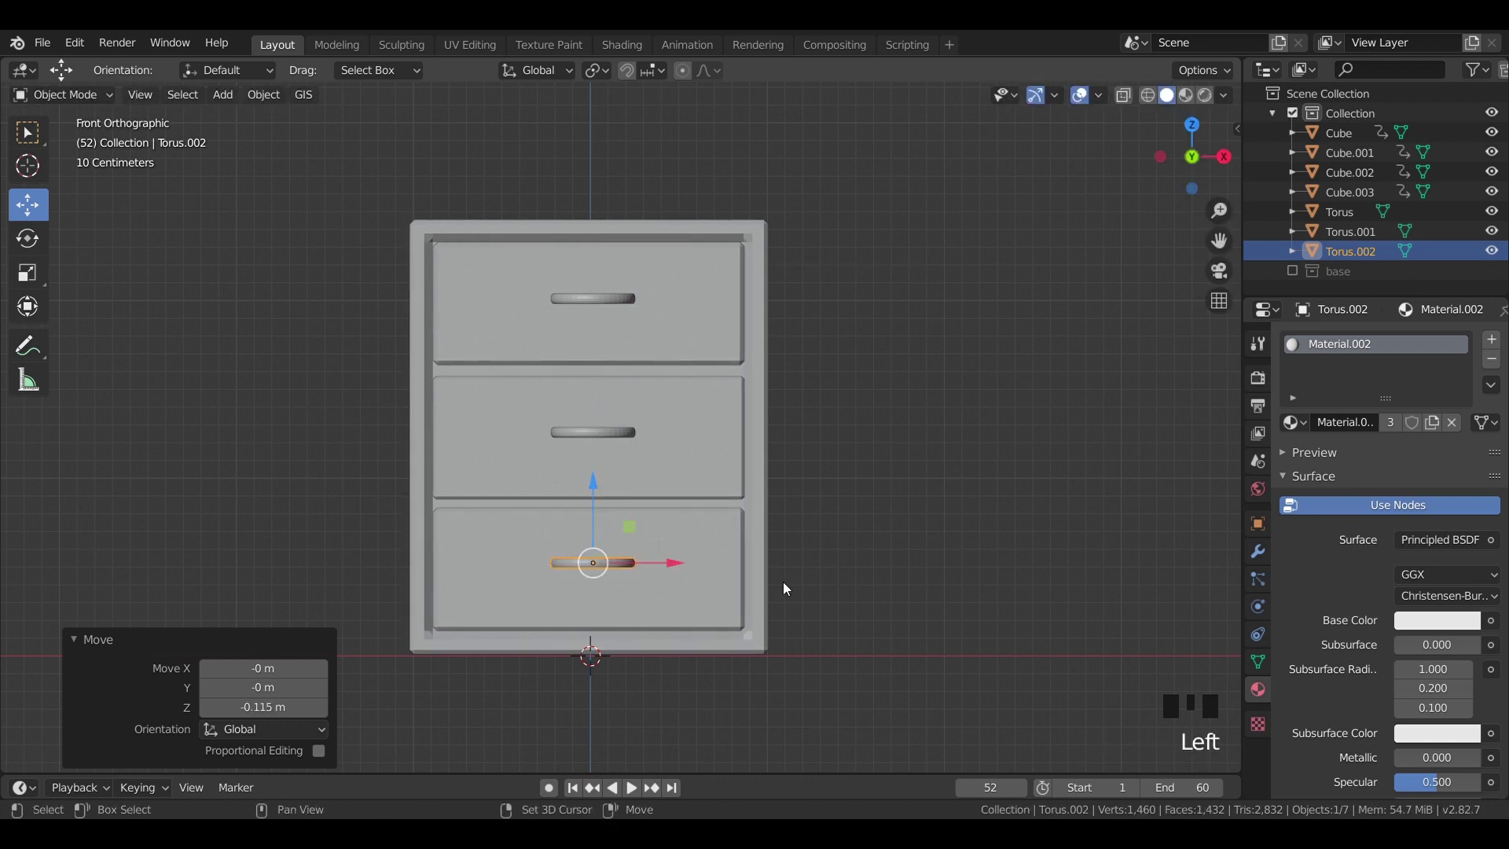
key(ctrl+j)
Step: Join two handles into their drawers with Ctrl+J so they move together
click(980, 535)
click(632, 434)
click(667, 475)
key(ctrl+j)
click(907, 410)
click(611, 294)
click(660, 327)
key(ctrl+j)
Step: Orbit to a perspective view and play the drawers' open-close animation
click(960, 349)
scroll(down, 3)
drag(912, 368, 915, 370)
key(space)
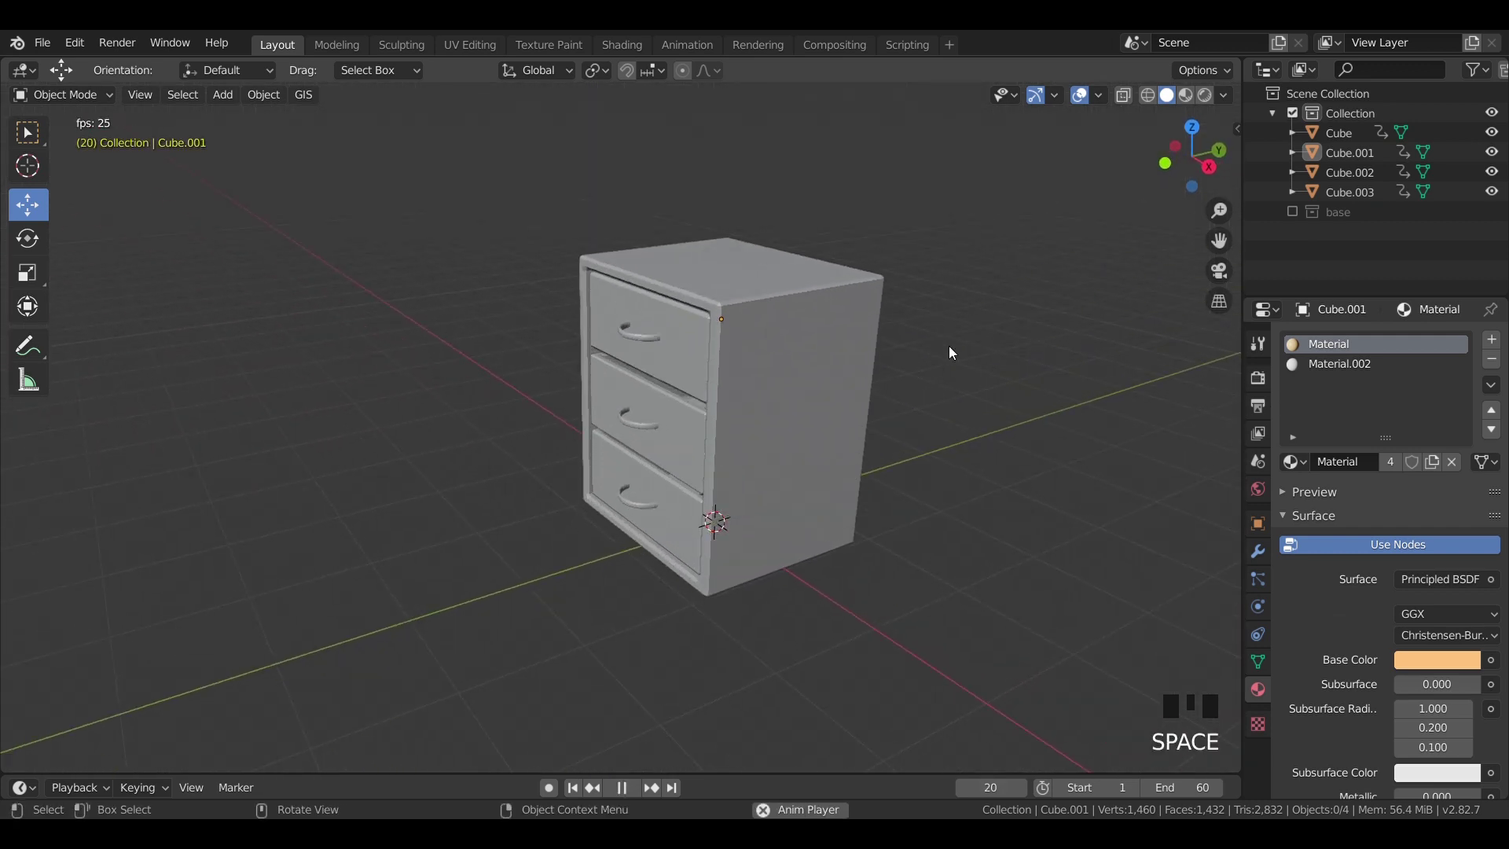